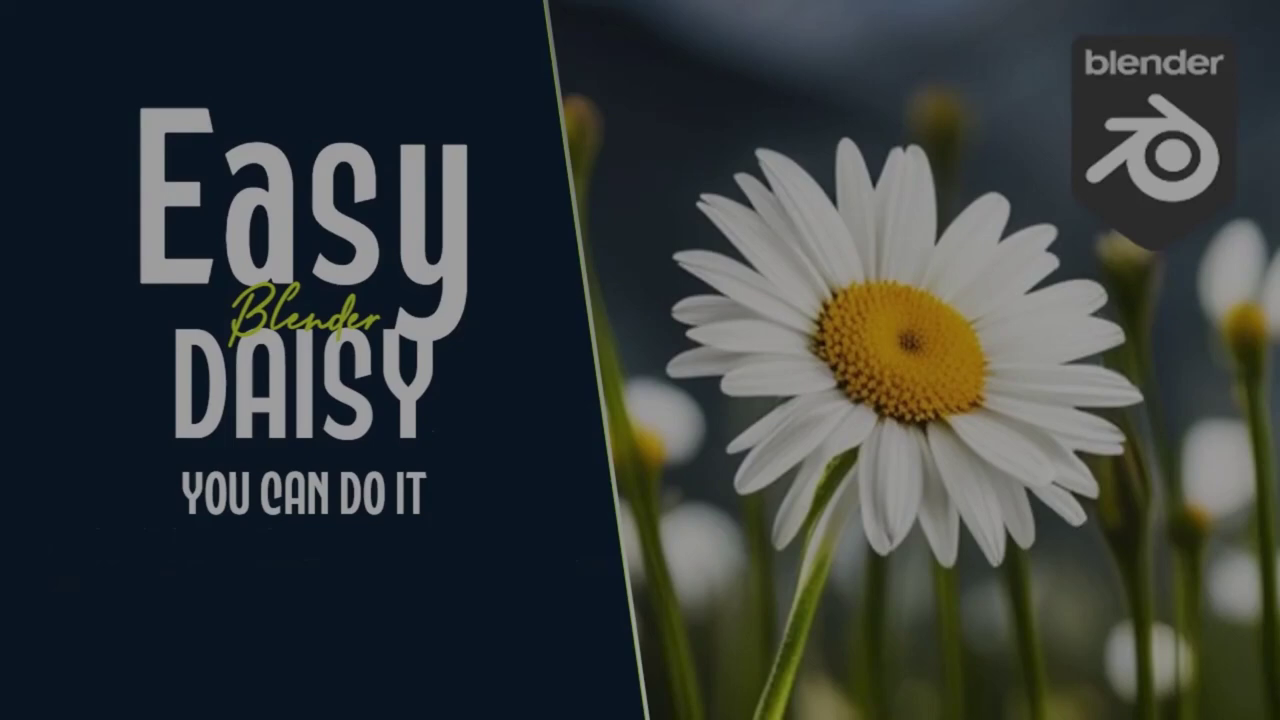
Move past the Easy Blender Daisy title card toward the channel's Community page
drag(837, 463, 983, 481)
drag(910, 485, 864, 427)
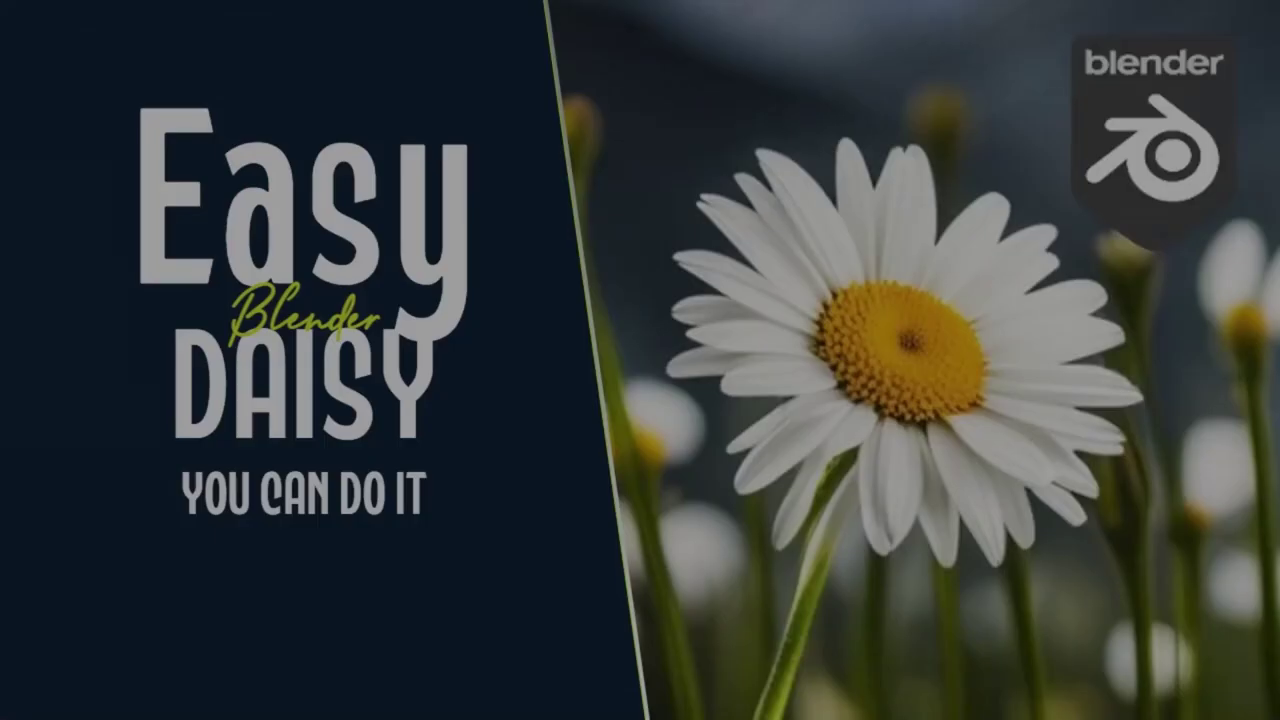
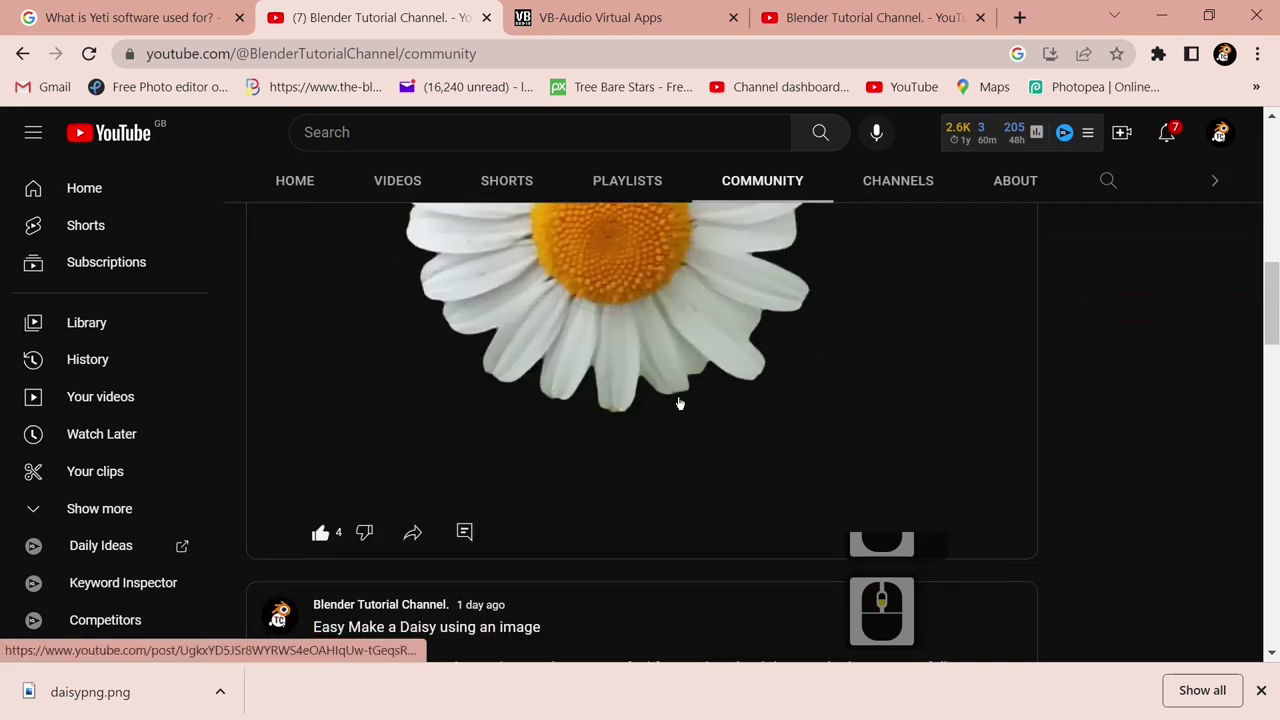
Browse the community posts' daisy and buttercup photos, ending on a close-up daisy reference
scroll(up, 3)
scroll(up, 3)
scroll(up, 3)
scroll(down, 3)
scroll(down, 3)
scroll(down, 3)
scroll(down, 3)
scroll(up, 3)
drag(642, 343, 916, 510)
drag(916, 510, 916, 510)
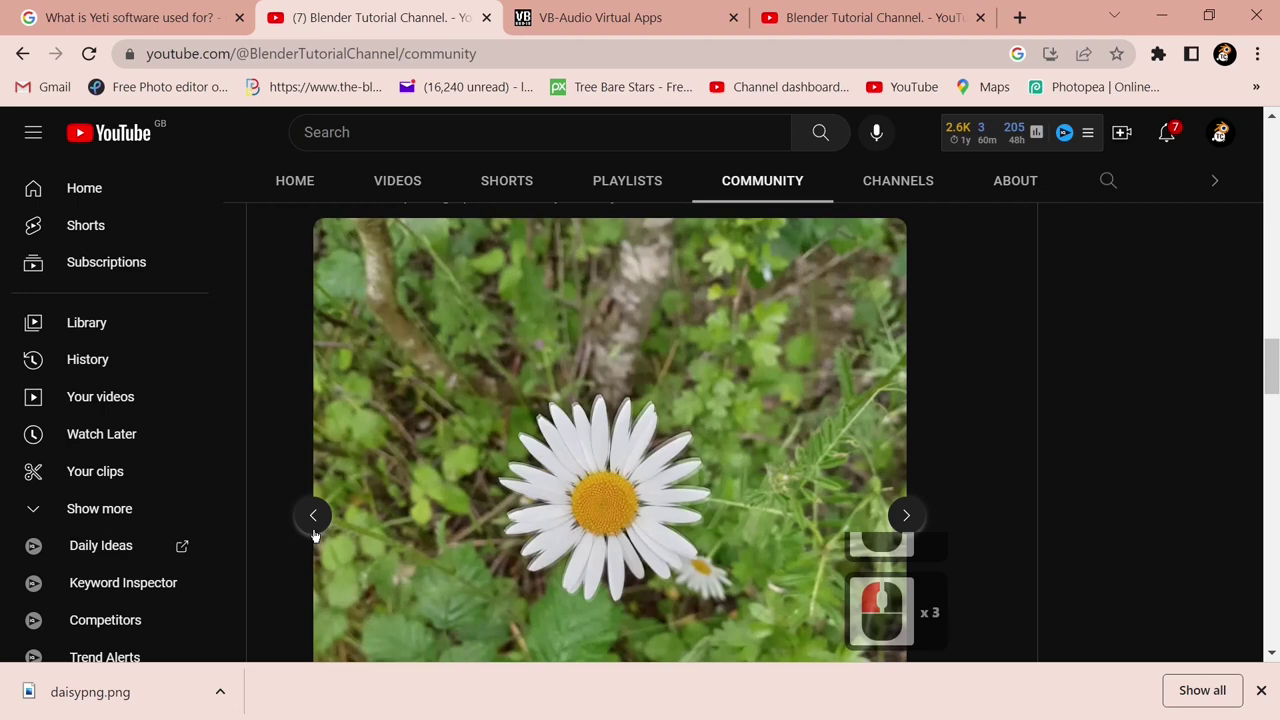
click(316, 530)
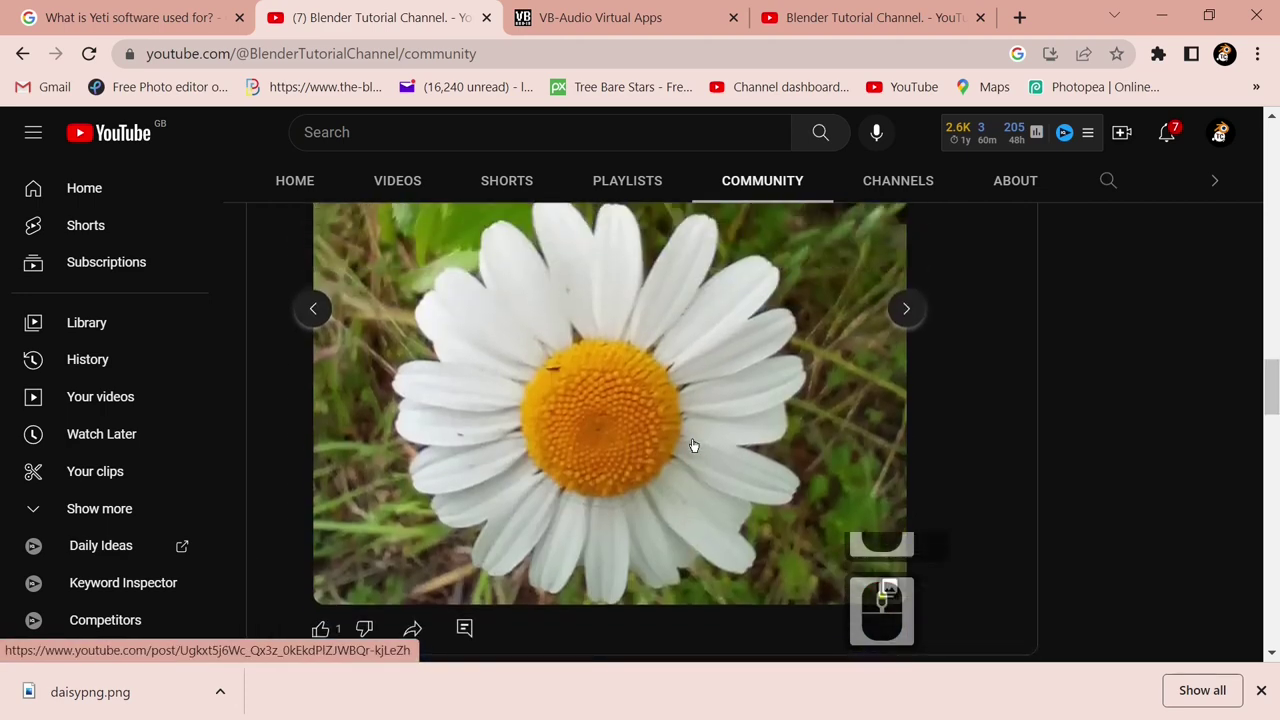
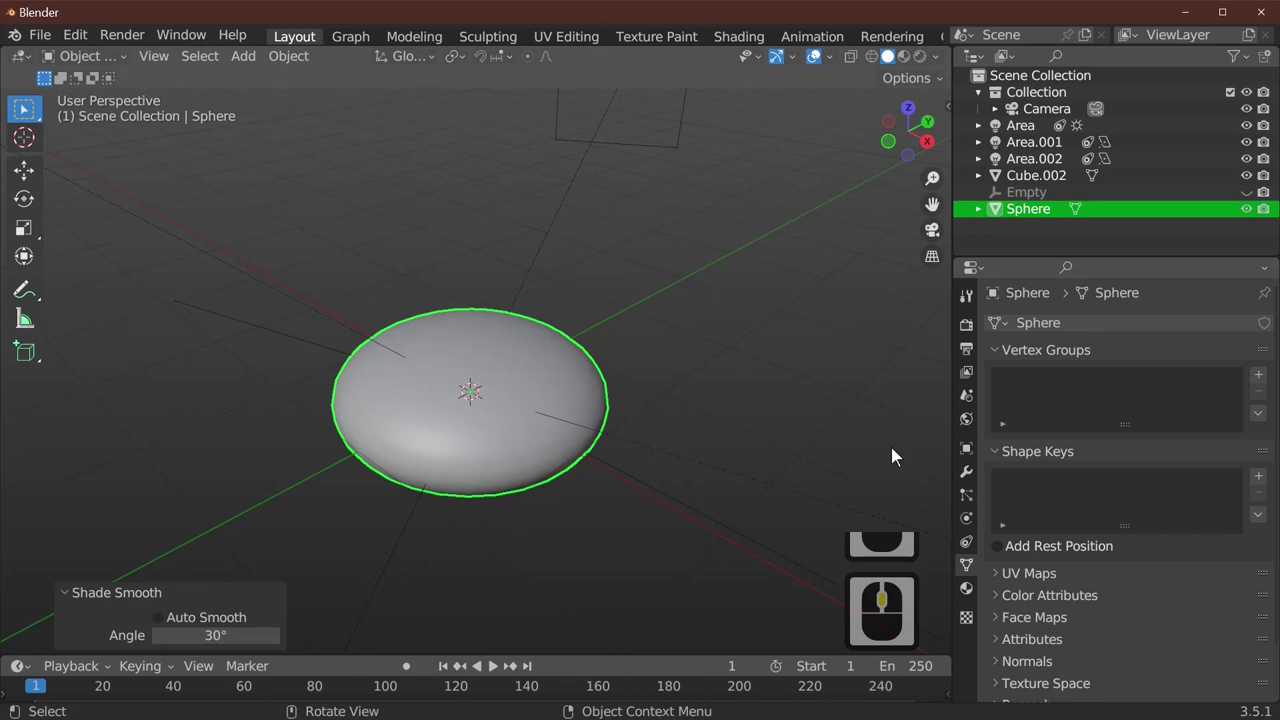
From top view, give the sphere's material an Image Texture as its Base Color source
key(7)
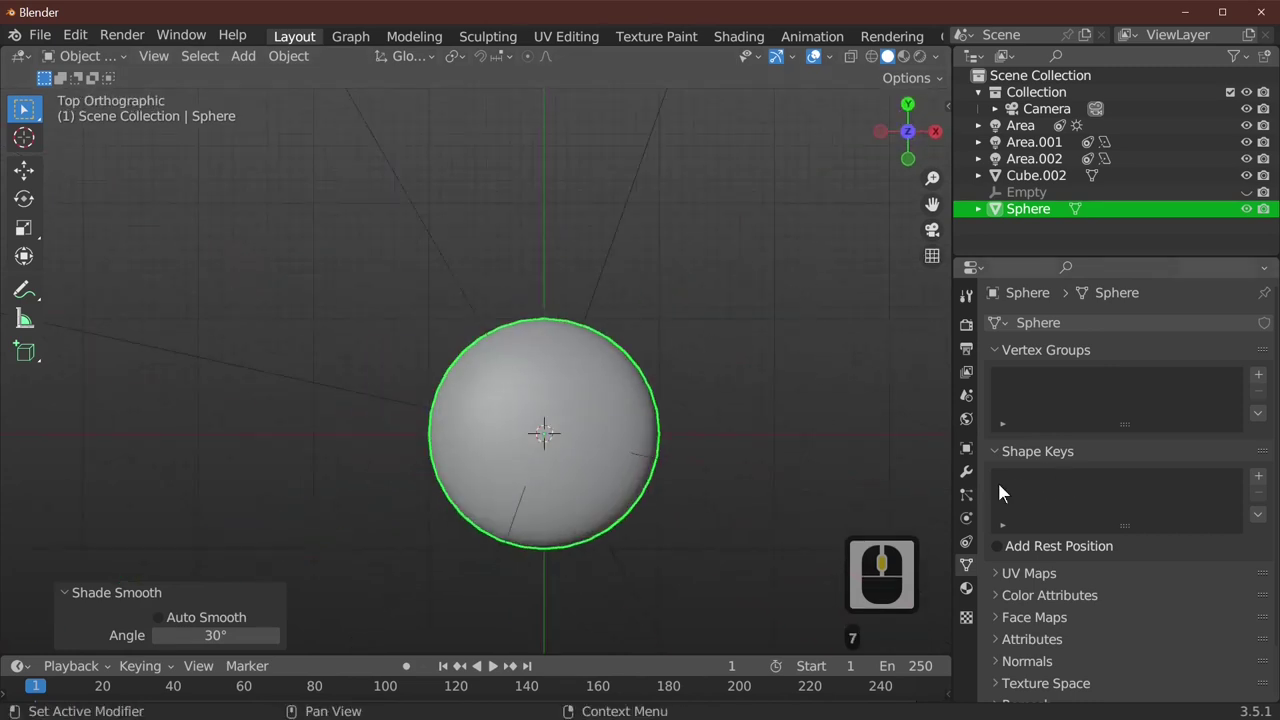
click(980, 596)
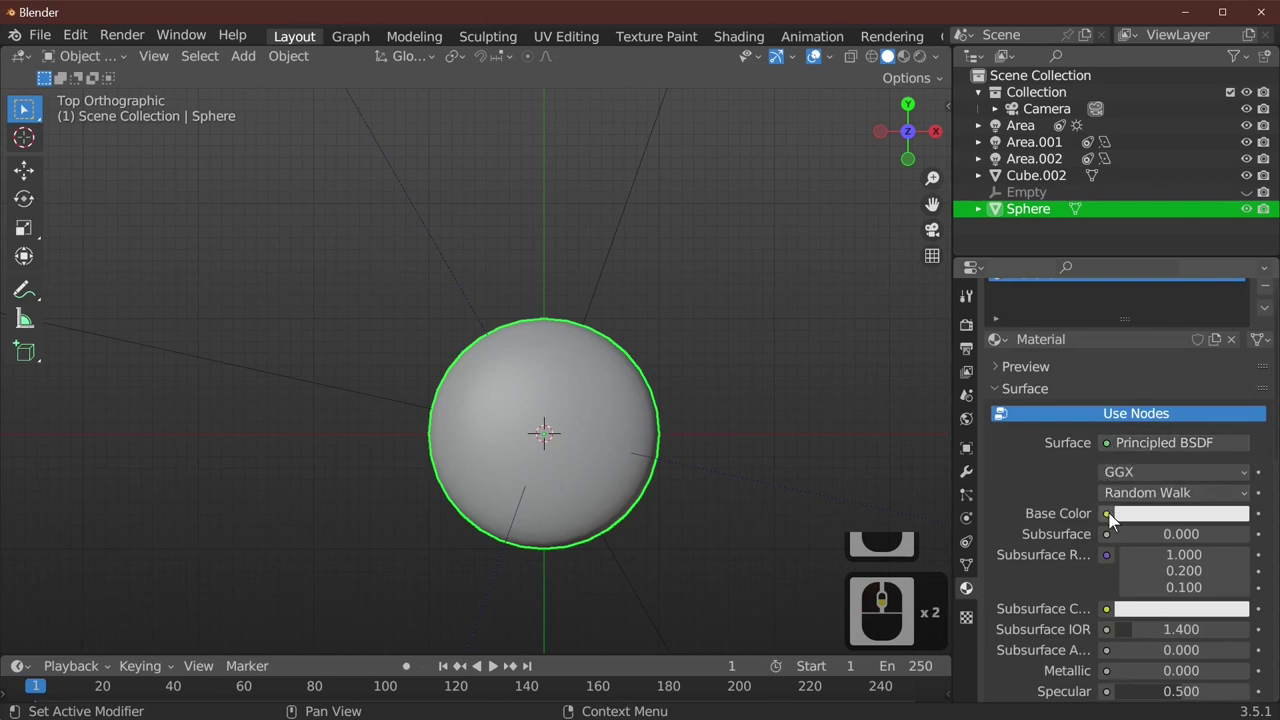
click(1116, 523)
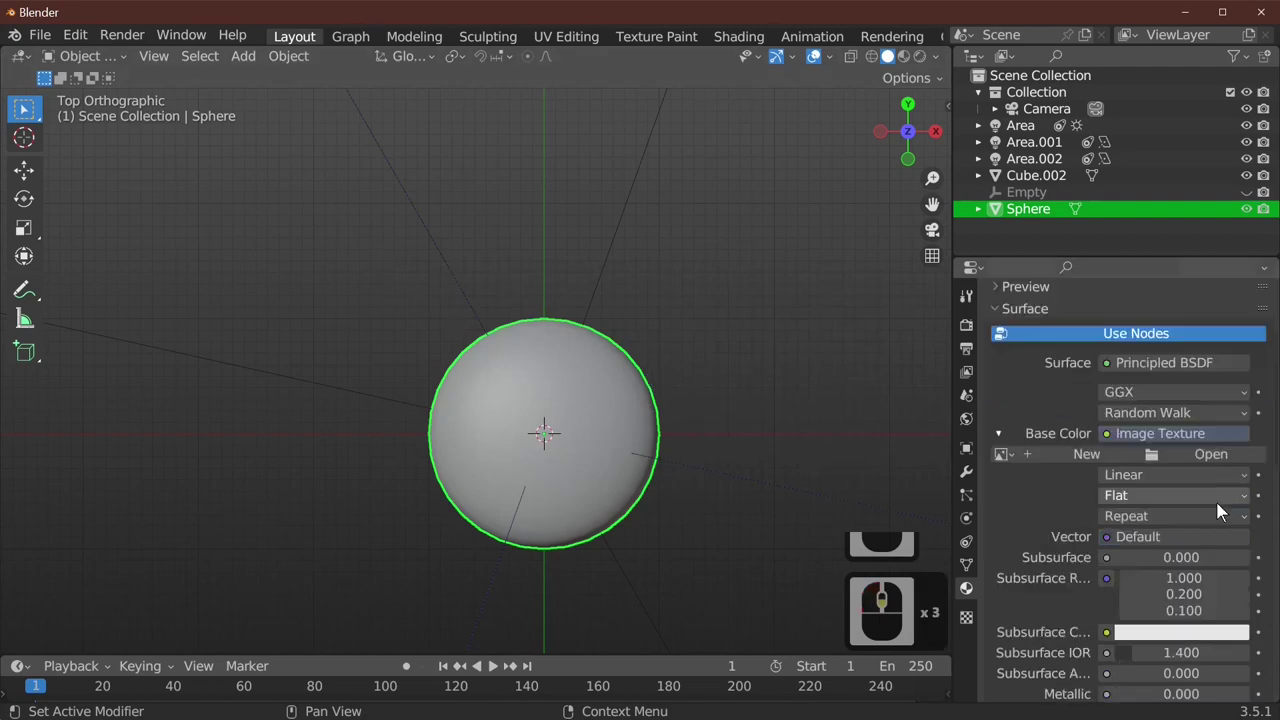
Browse to daisypng.png and load it as the sphere material's base colour image
click(1216, 466)
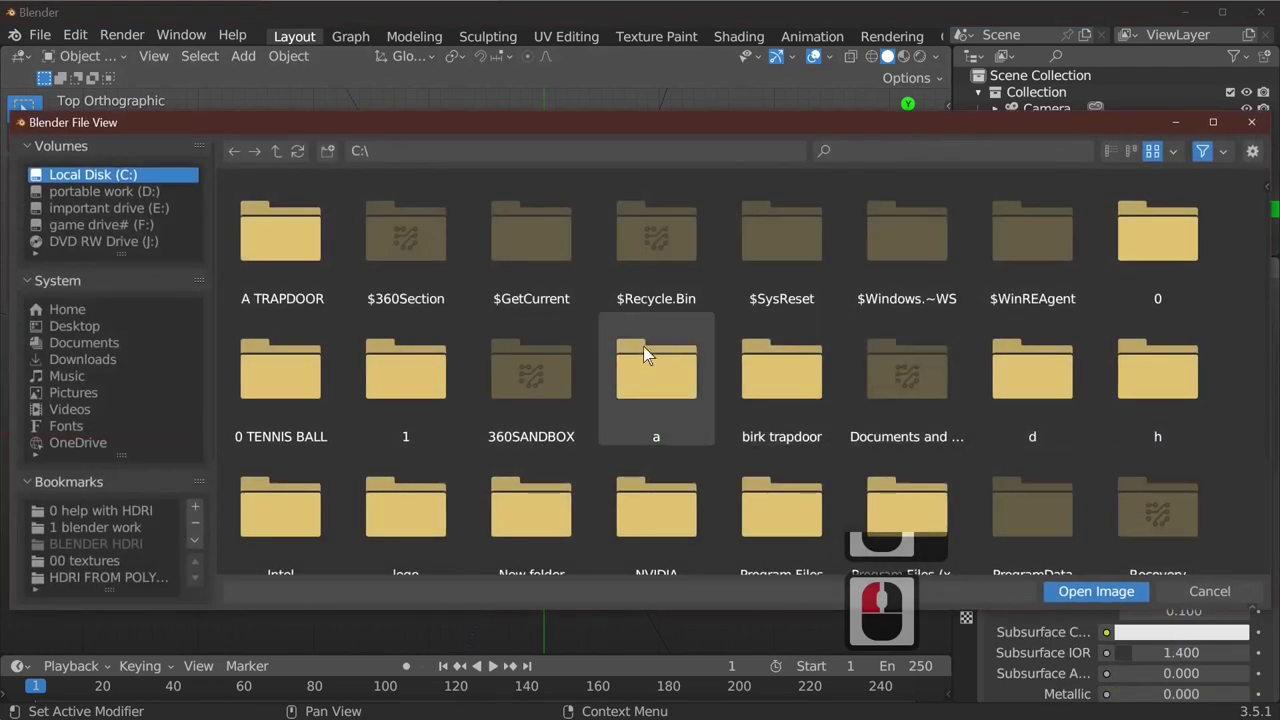
drag(157, 498, 113, 493)
drag(113, 493, 567, 236)
drag(567, 236, 745, 44)
drag(745, 44, 770, 583)
drag(770, 583, 583, 545)
drag(583, 545, 746, 353)
drag(746, 353, 930, 227)
In the Shading workspace, wire the Image Texture's Alpha into the Principled BSDF Alpha
scroll(up, 3)
drag(984, 92, 1084, 499)
drag(1084, 499, 1137, 476)
scroll(up, 3)
scroll(up, 3)
click(1079, 504)
scroll(up, 3)
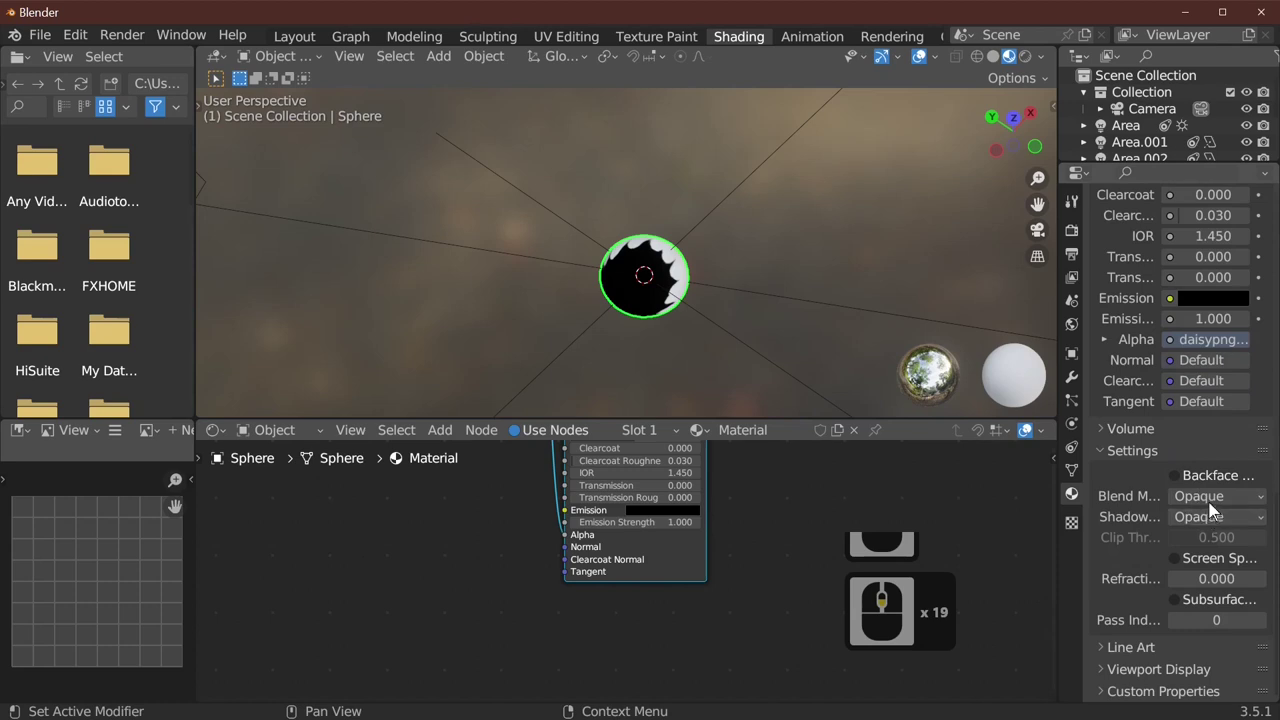
Set the material's Blend Mode and Shadow Mode to Alpha Clip and view the cut-out petals from above
click(1222, 502)
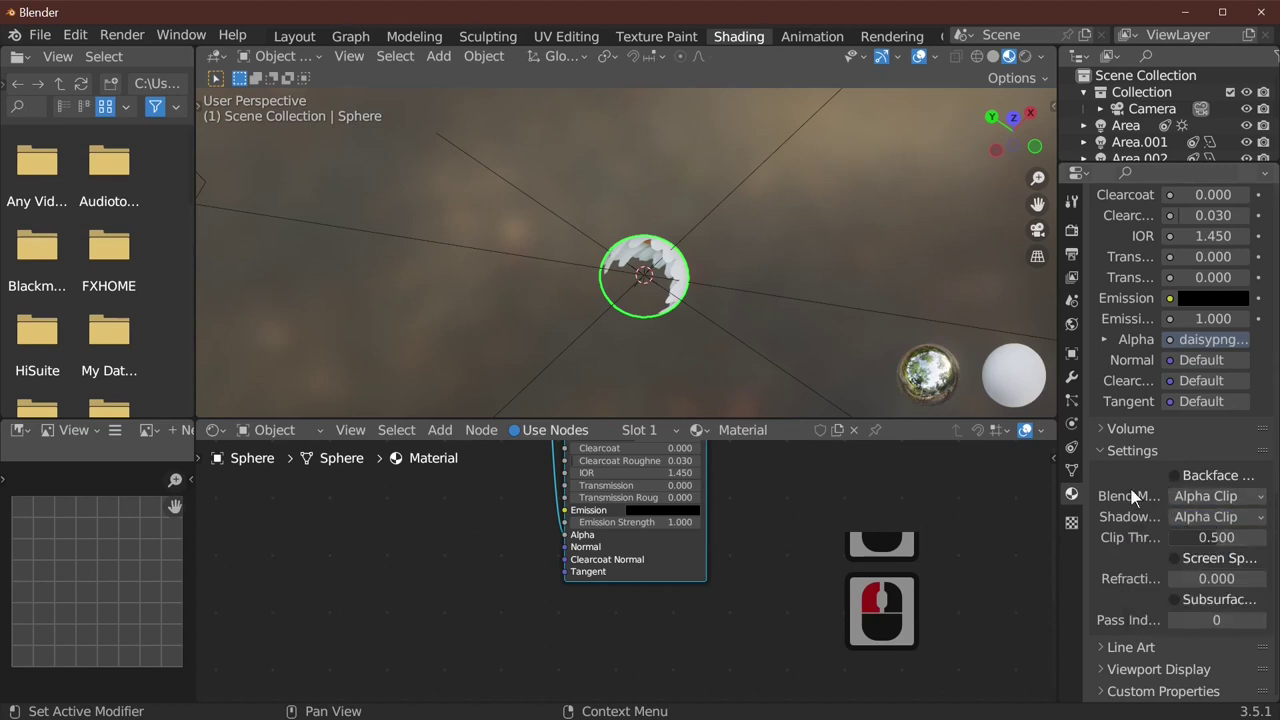
drag(716, 293, 714, 212)
key(7)
Move over to the UV Editing workspace with the sphere ready for unwrapping
key(Tab)
key(Tab)
key(Tab)
key(Tab)
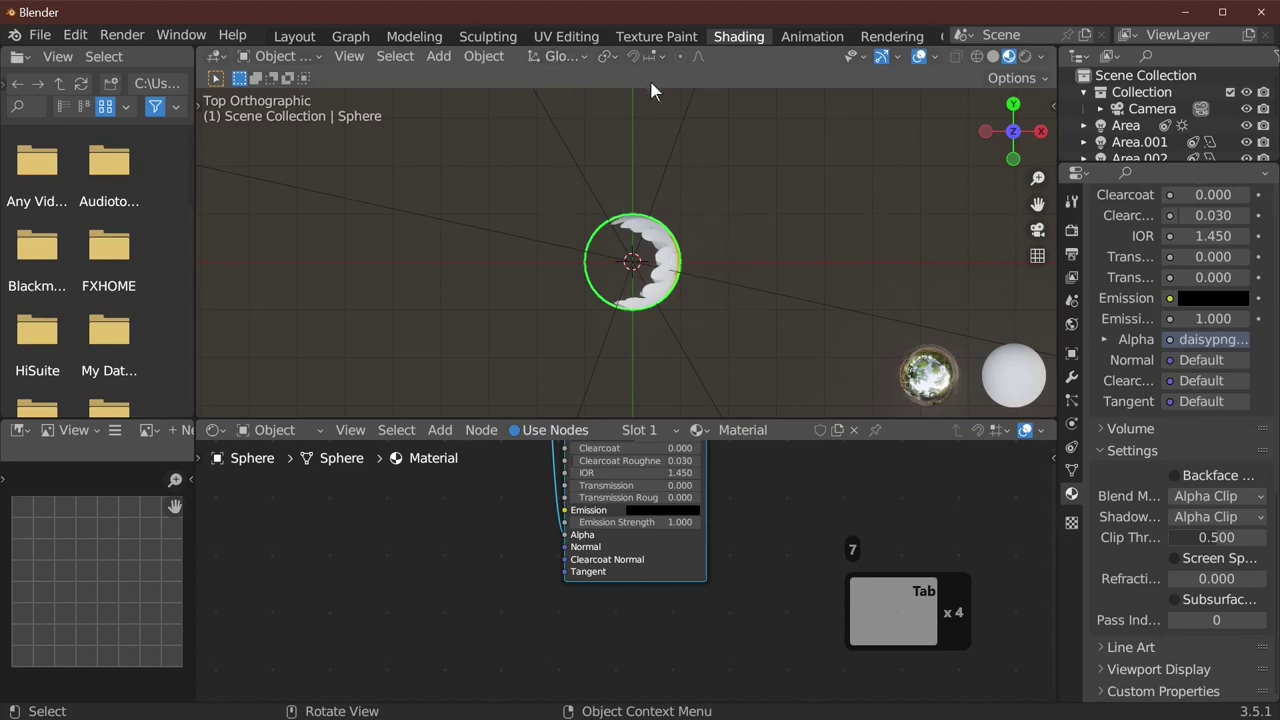
drag(567, 47, 831, 389)
Show daisypng.png in the UV editor and switch the viewport to Material Preview shading
key(Tab)
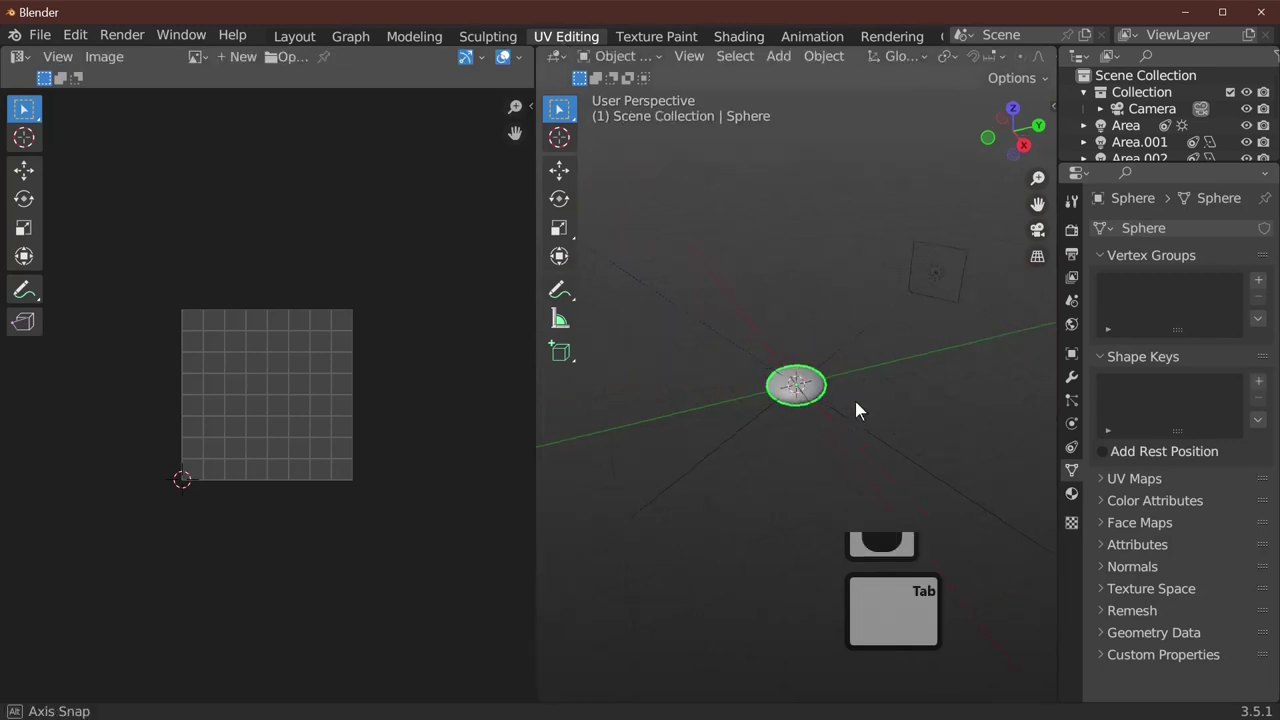
drag(893, 474, 811, 397)
drag(811, 397, 772, 318)
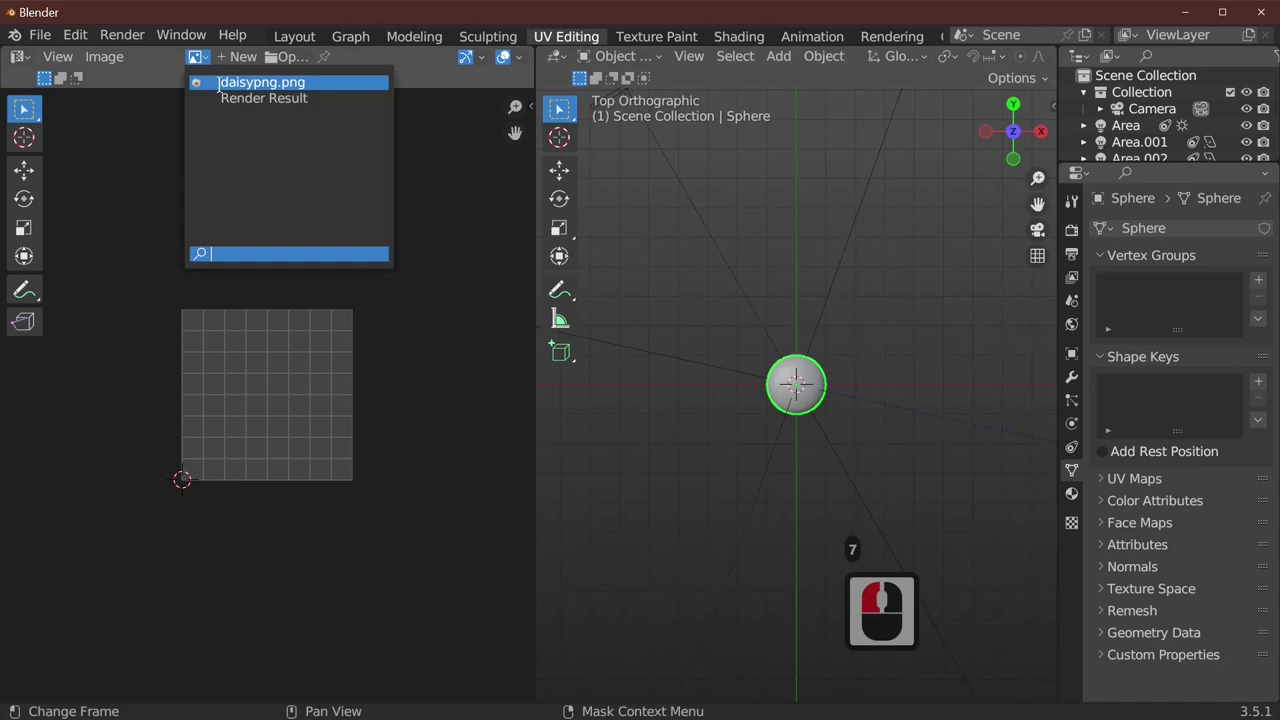
click(227, 94)
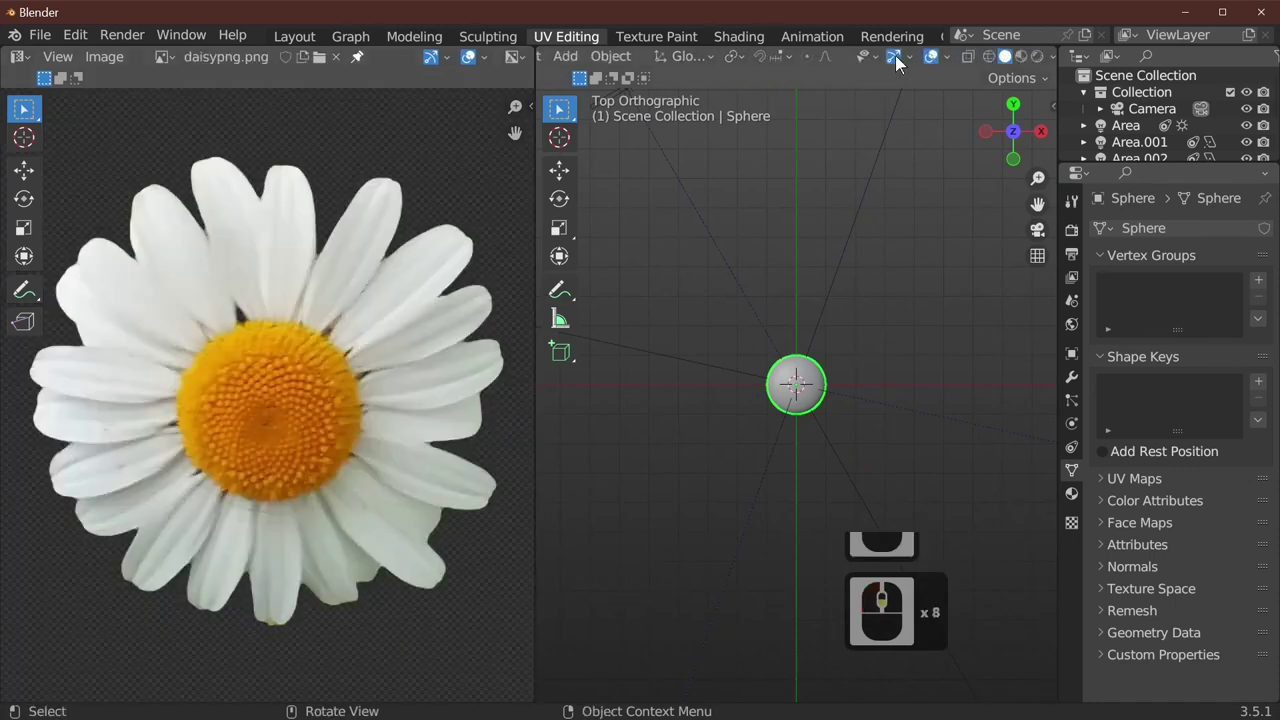
click(1035, 63)
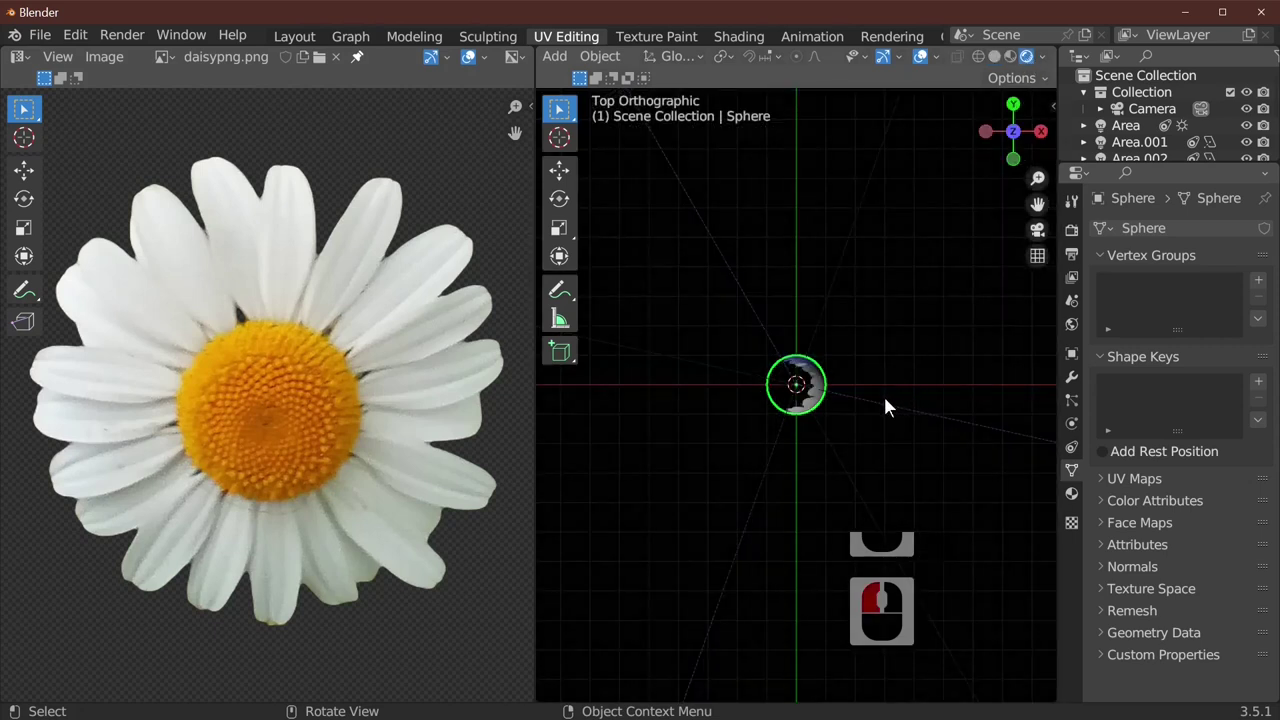
Select all of the sphere's faces and unwrap them with Project from View
key(Tab)
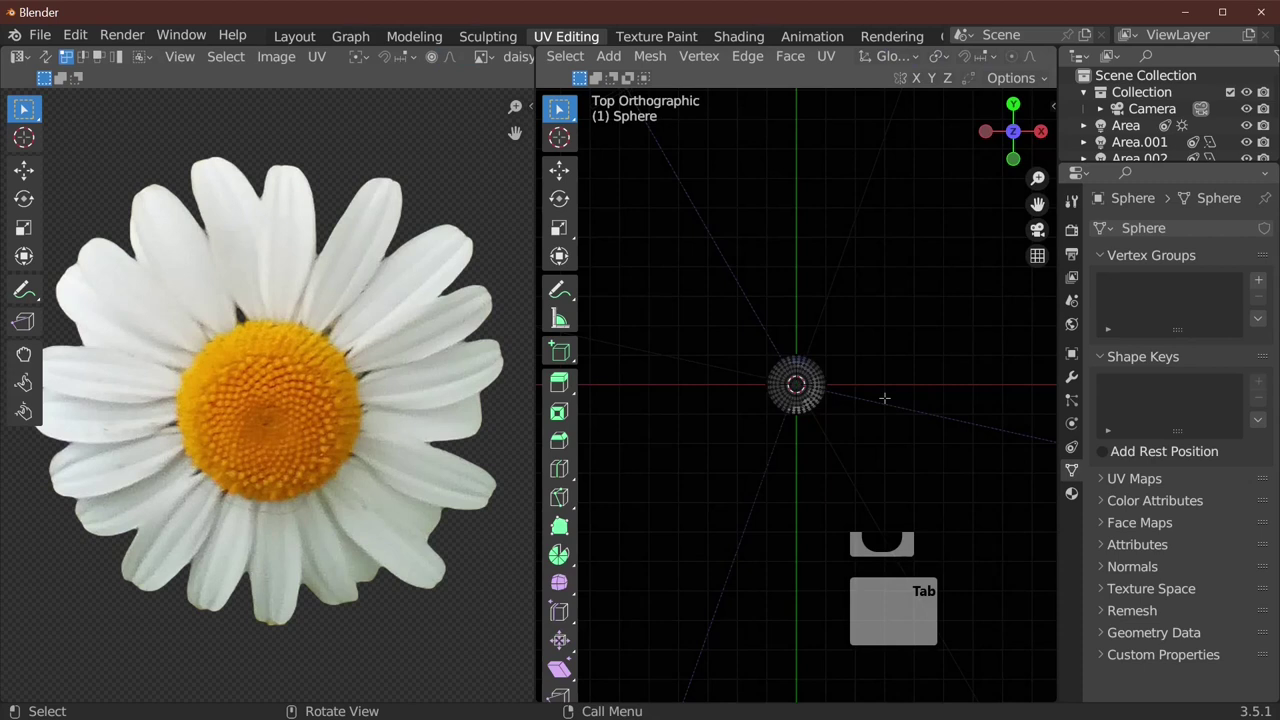
key(a)
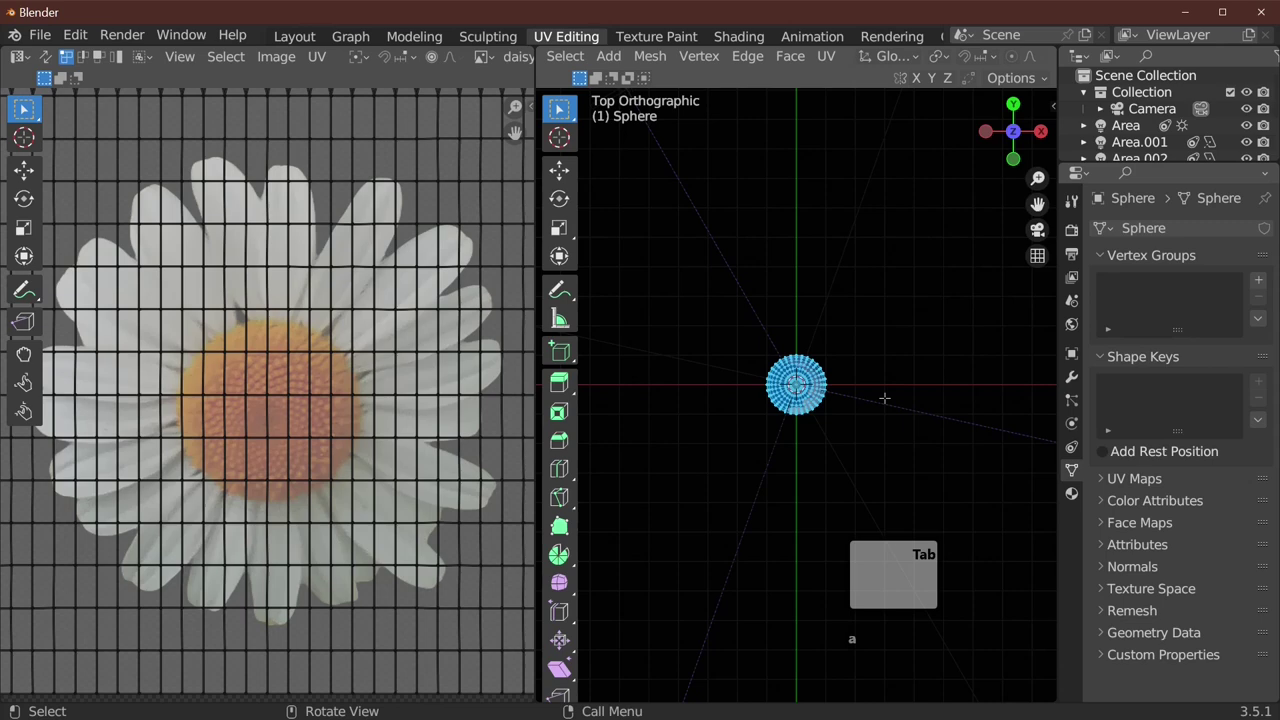
key(u)
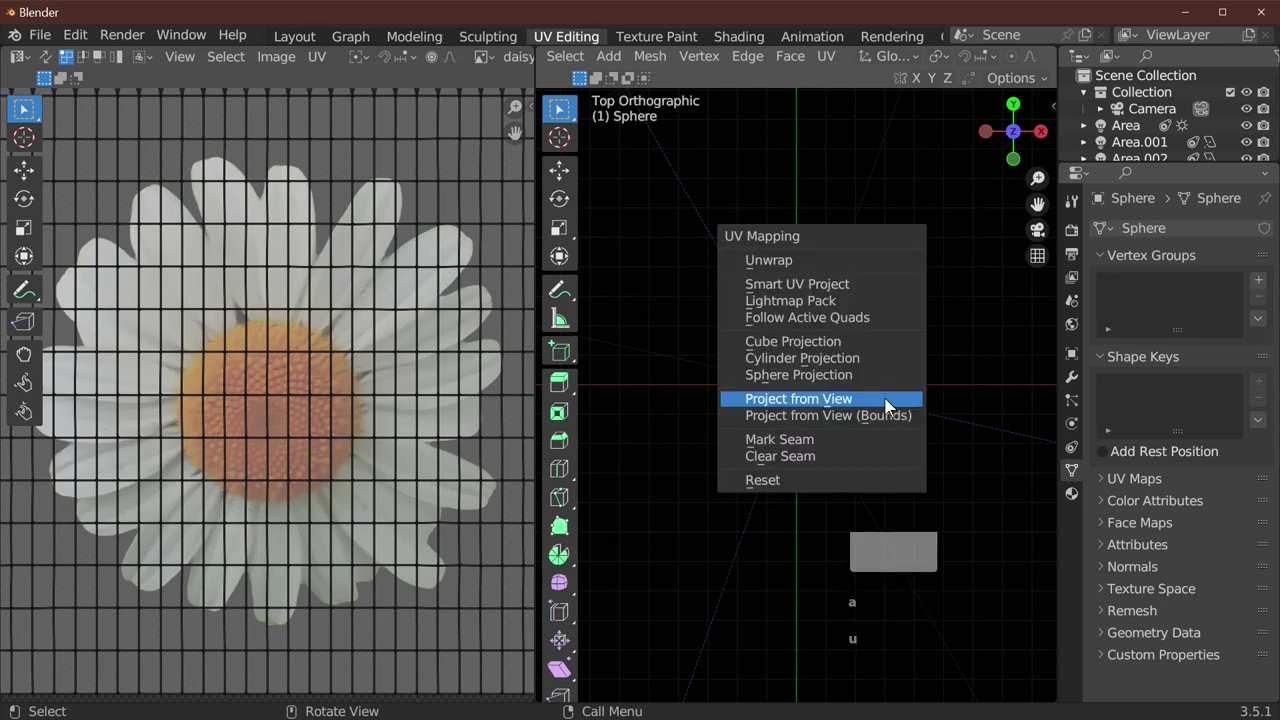
drag(891, 409, 382, 422)
Scale and move the UV disc over the daisy's yellow centre so the sphere shows the orange texture
key(a)
key(s)
key(g)
key(s)
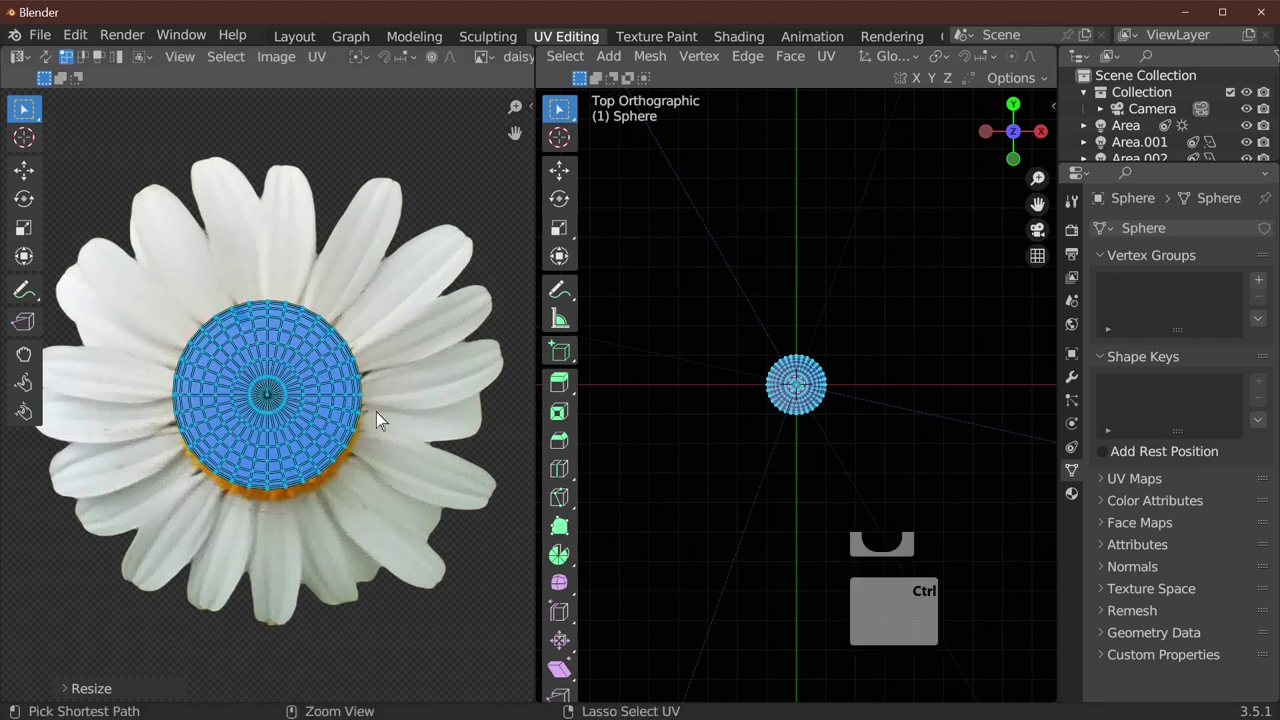
key(ctrl+z)
key(g)
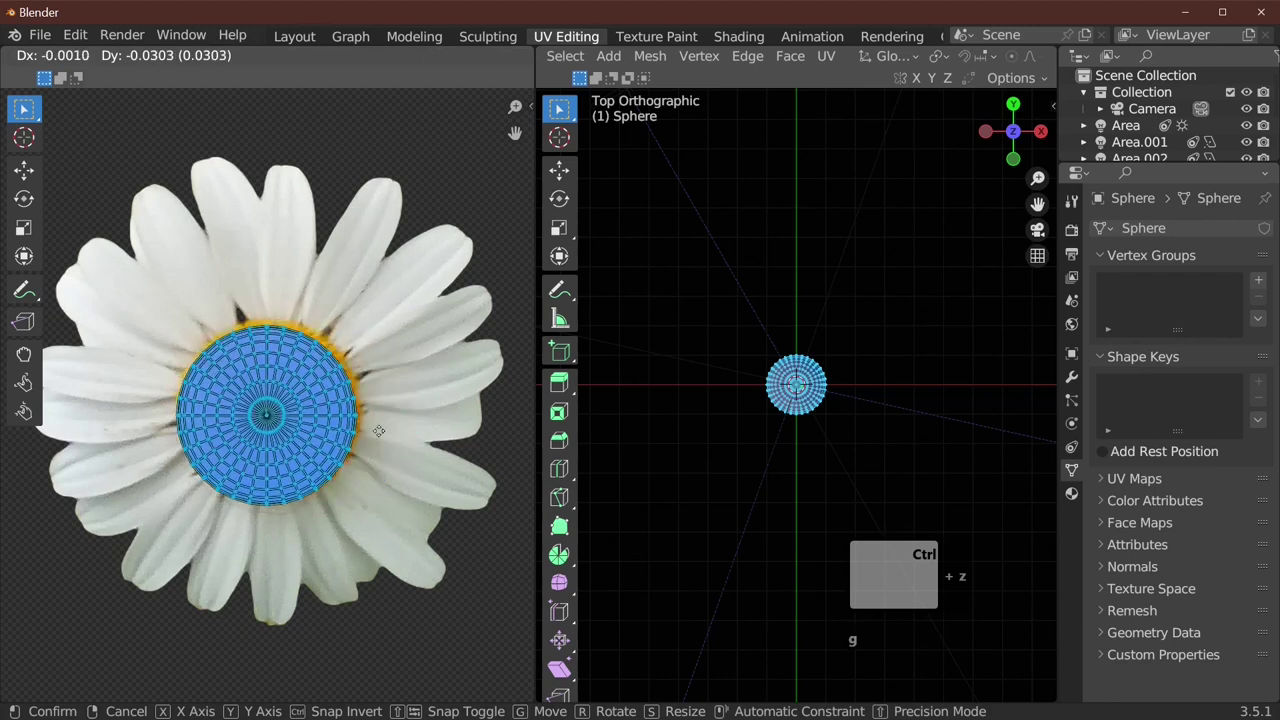
drag(388, 437, 564, 403)
key(Tab)
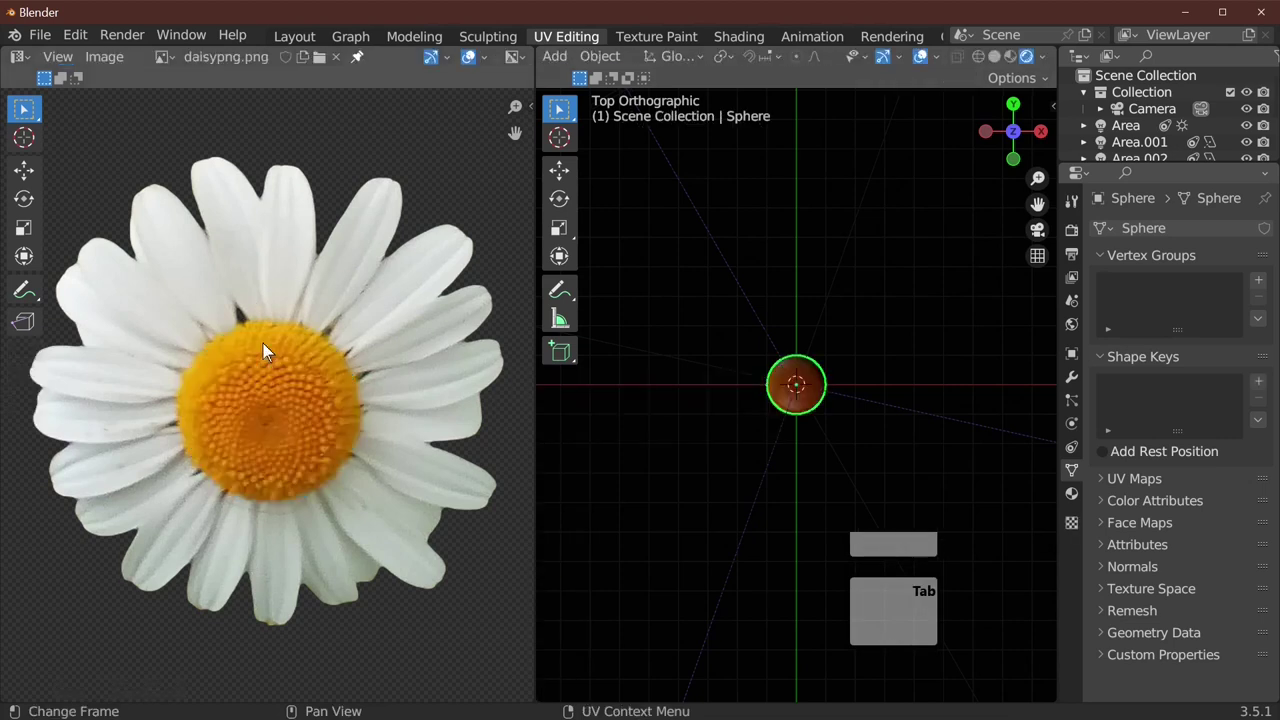
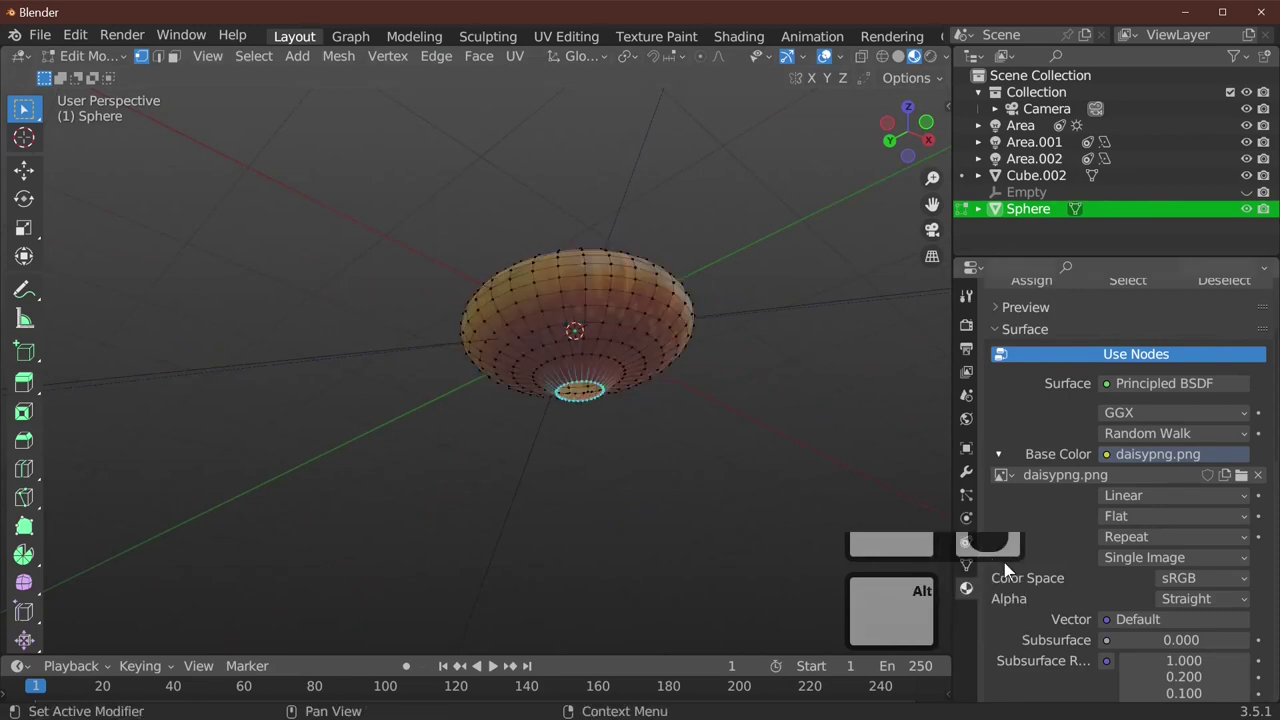
Add a second material slot, Material.001, to the orange-textured sphere
drag(976, 598, 1114, 383)
scroll(up, 3)
drag(1274, 330, 1168, 586)
Tune Material.001's base colour to a darker green for the stem
scroll(down, 3)
click(1121, 565)
click(1208, 446)
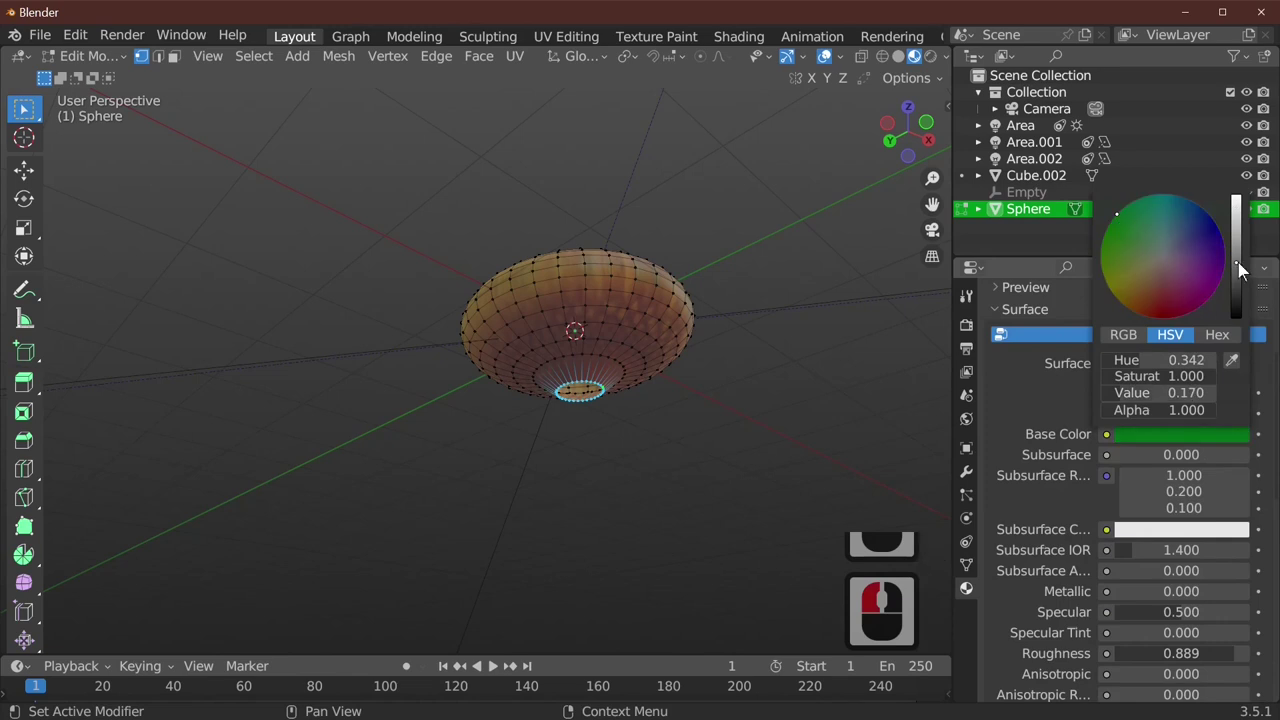
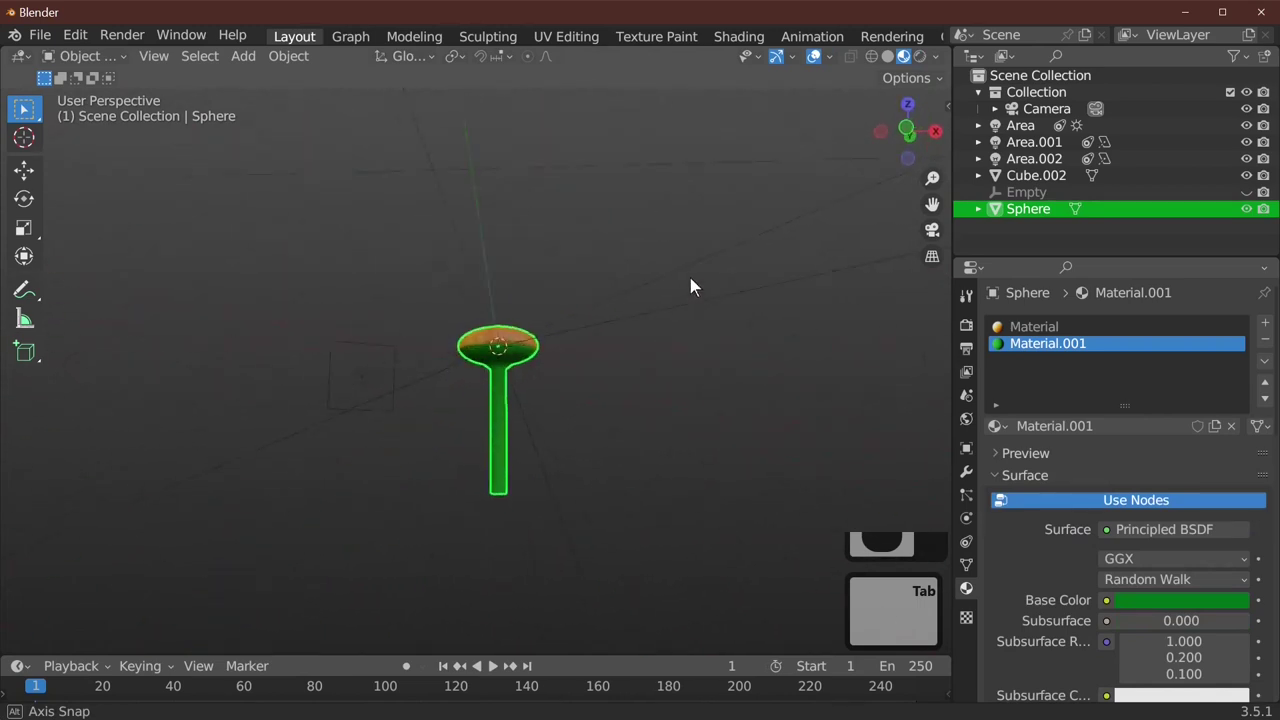
Zoom out and switch to Top Orthographic view over the orange dome and stem
middle_click(741, 269)
scroll(down, 3)
scroll(down, 3)
drag(581, 406, 519, 202)
key(7)
key(7)
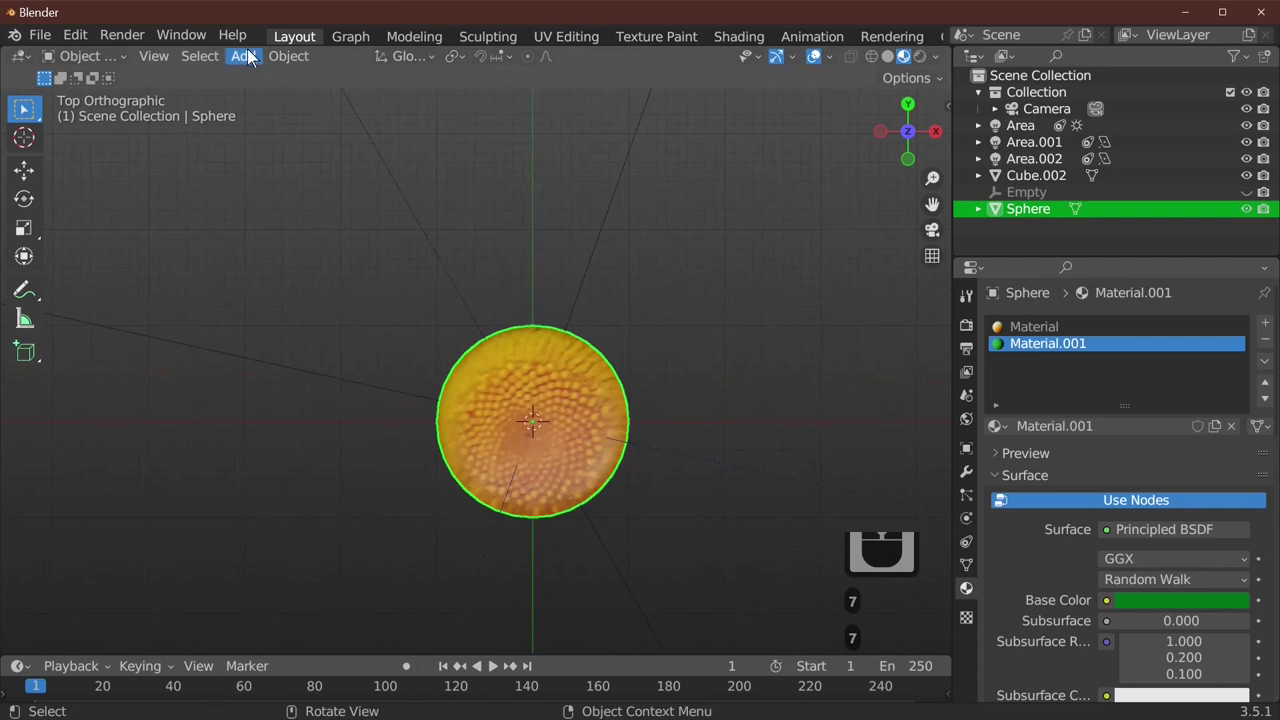
Drag the daisy PNG into the viewport as a reference image empty
drag(254, 60, 657, 315)
drag(657, 315, 101, 549)
scroll(up, 3)
scroll(up, 3)
scroll(down, 3)
scroll(up, 3)
scroll(down, 3)
scroll(down, 3)
Centre the photo on the orange dome and scale it down to about 0.894
drag(92, 437, 484, 348)
scroll(down, 3)
key(s)
scroll(down, 3)
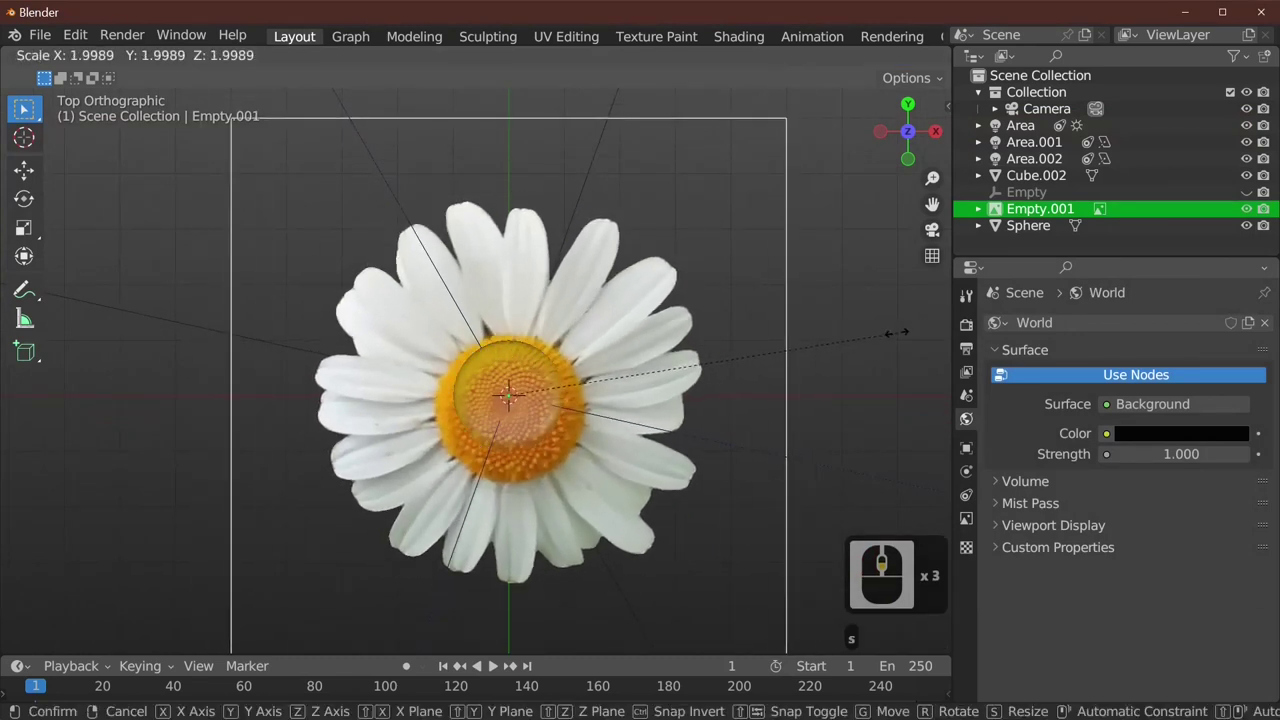
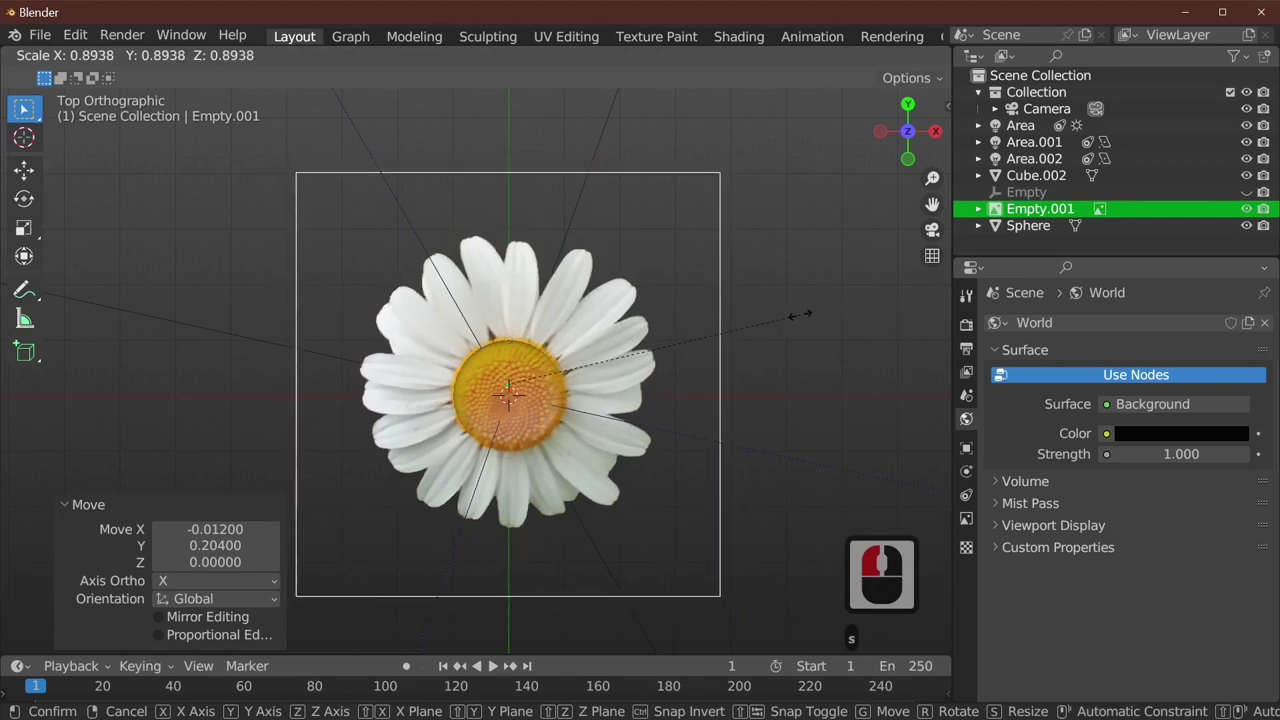
click(809, 323)
Add a new mesh plane to the scene above the orange centre
key(Tab)
scroll(up, 3)
drag(804, 361, 252, 61)
drag(252, 61, 609, 282)
drag(609, 282, 626, 355)
key(7)
Move the plane over an upper photo petal and shrink it to petal width
key(g)
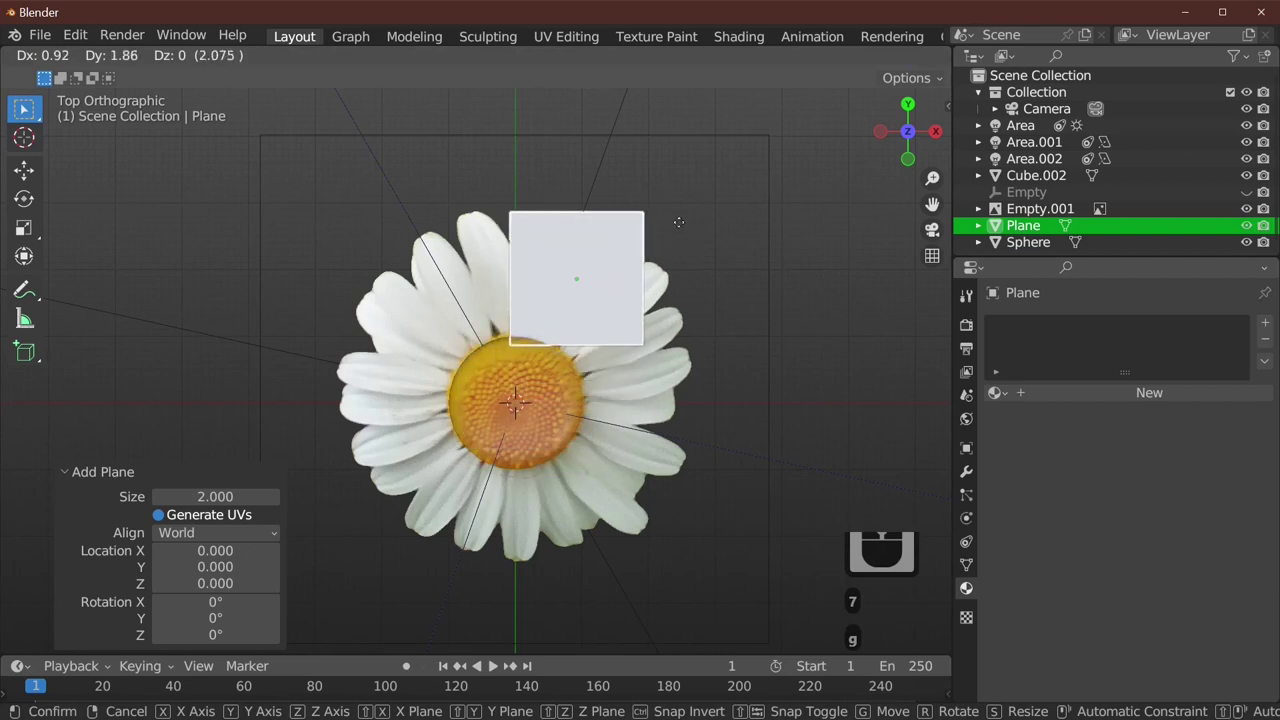
click(689, 231)
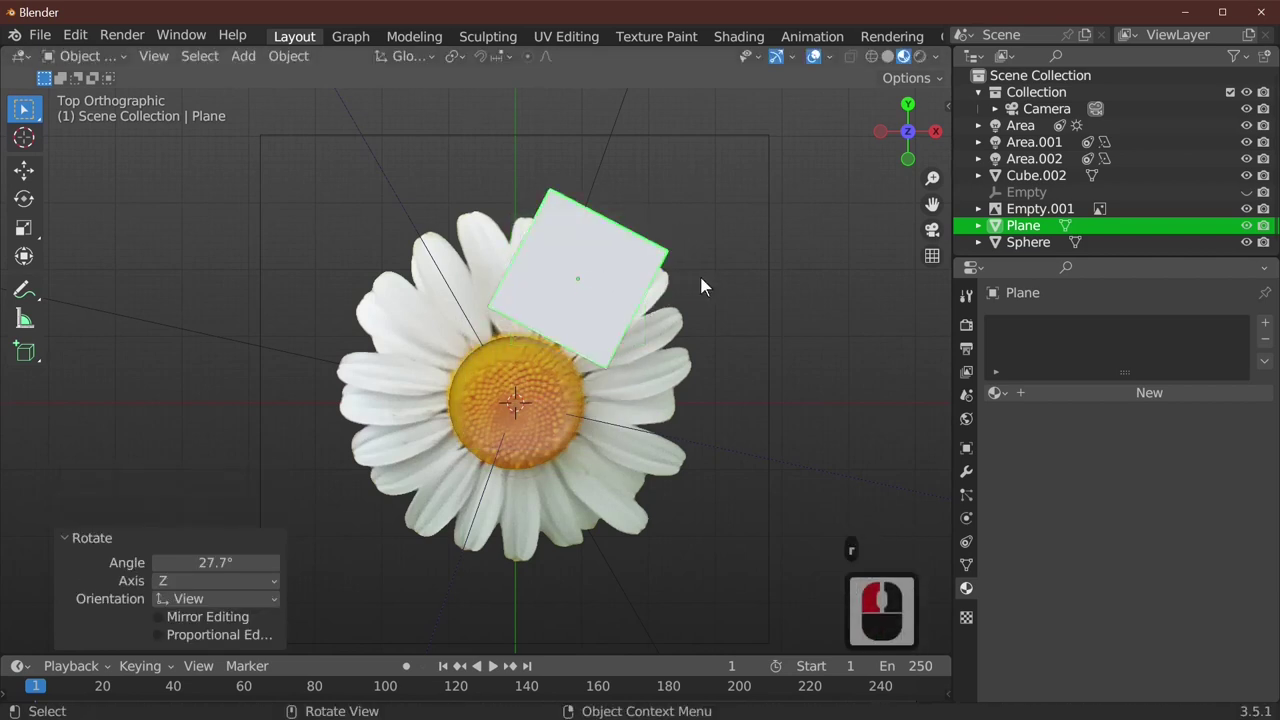
key(s)
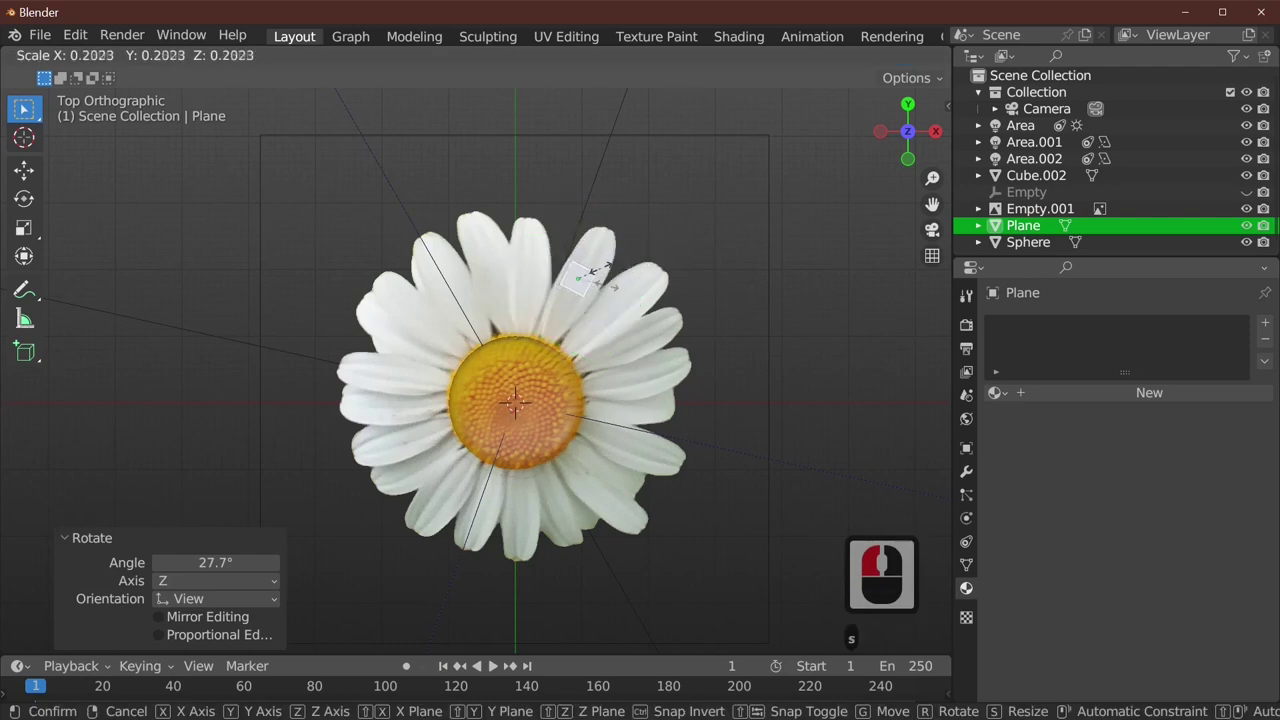
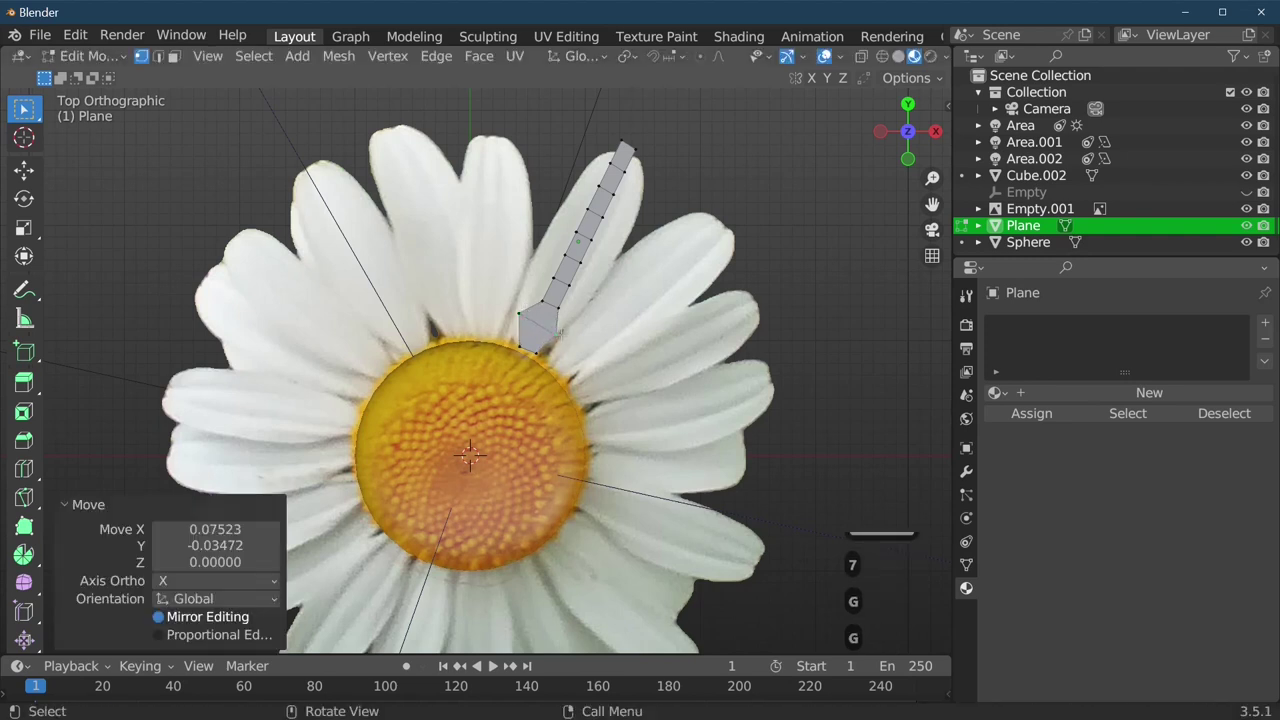
Move the strip's vertices to trace the pointed petal outline in the photo
key(g)
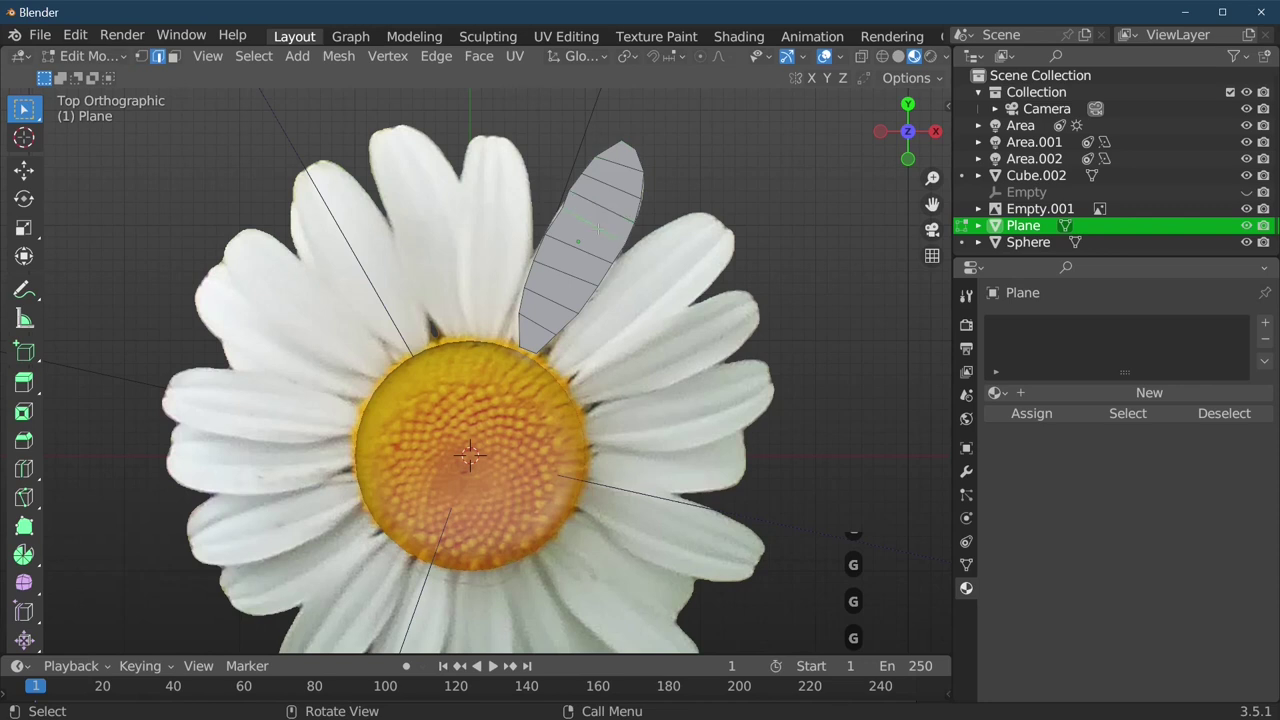
Add lengthwise loop cuts and lower part of the petal along Z to droop it
key(ctrl+r)
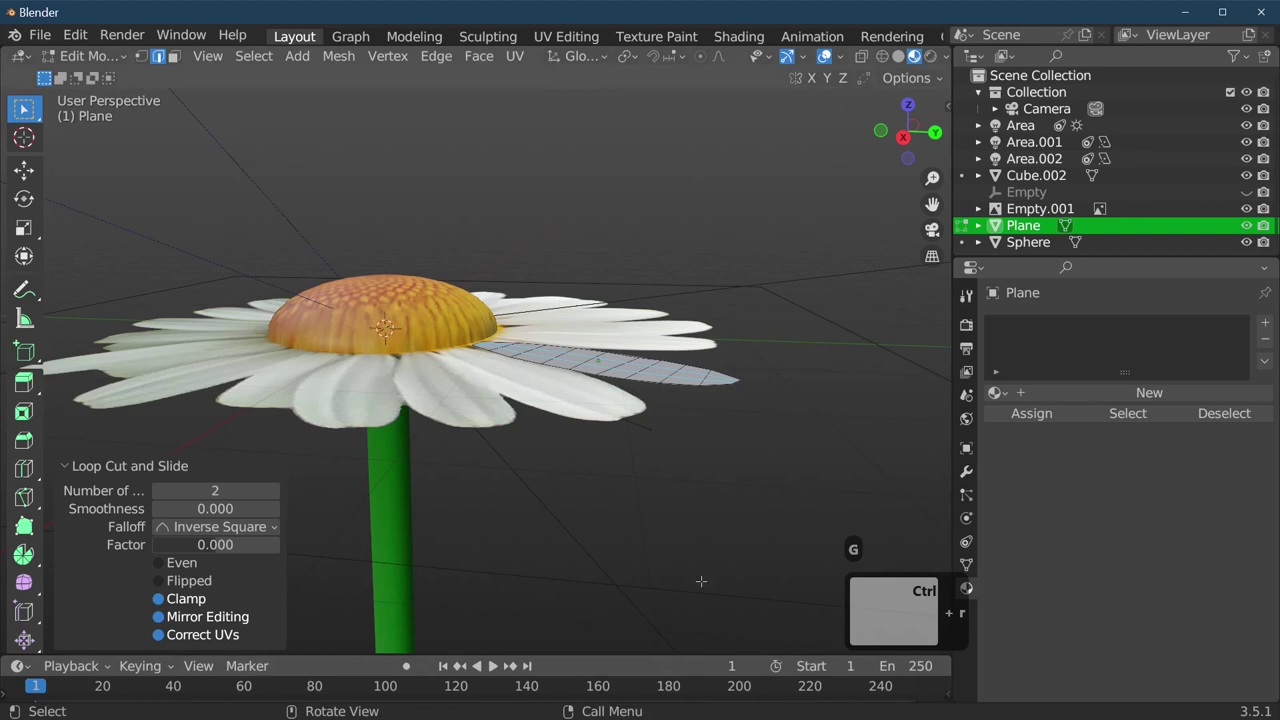
key(g)
key(z)
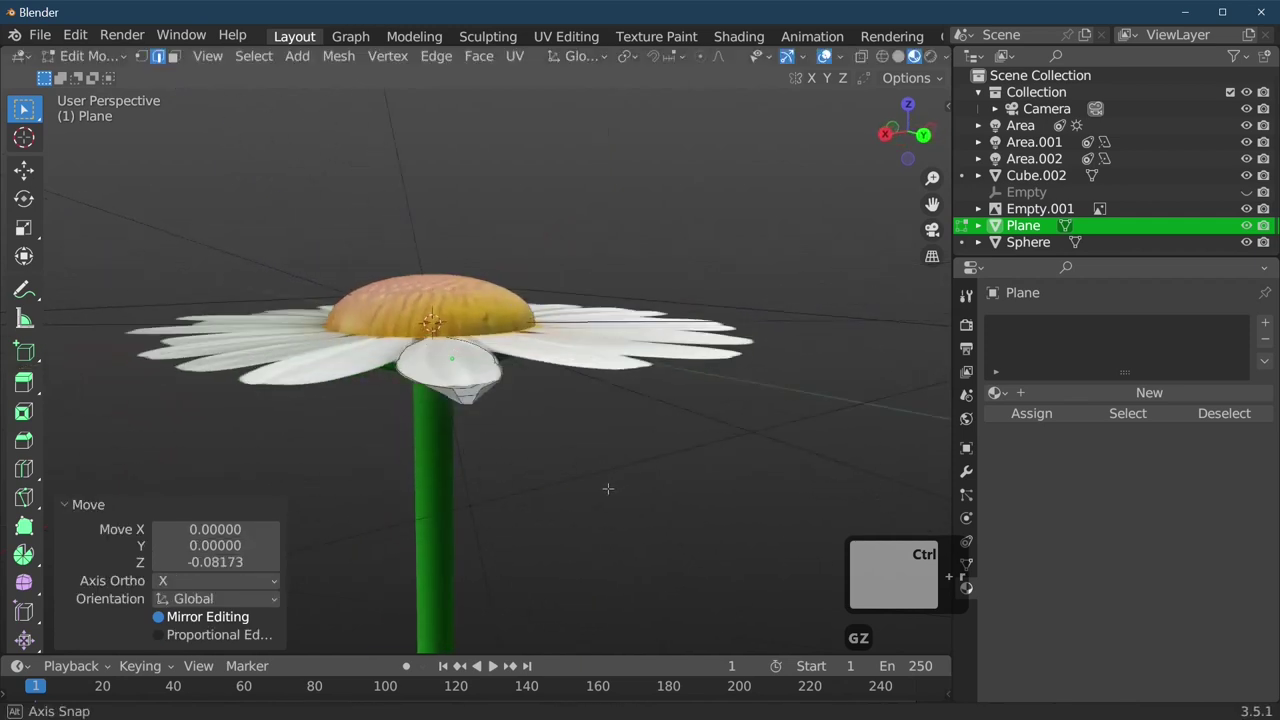
Return to Object Mode and give the petal smooth shading
key(Tab)
key(g)
key(z)
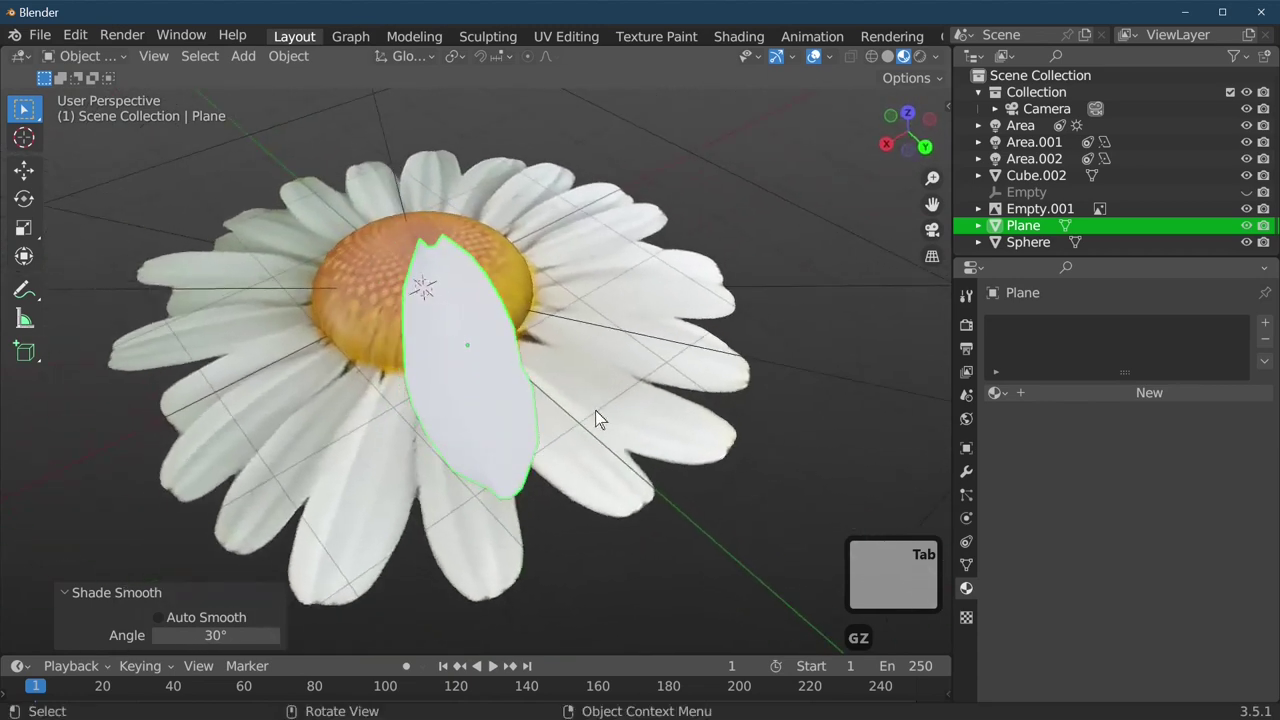
In the UV Editing workspace, project all the petal's UVs from the top view
key(7)
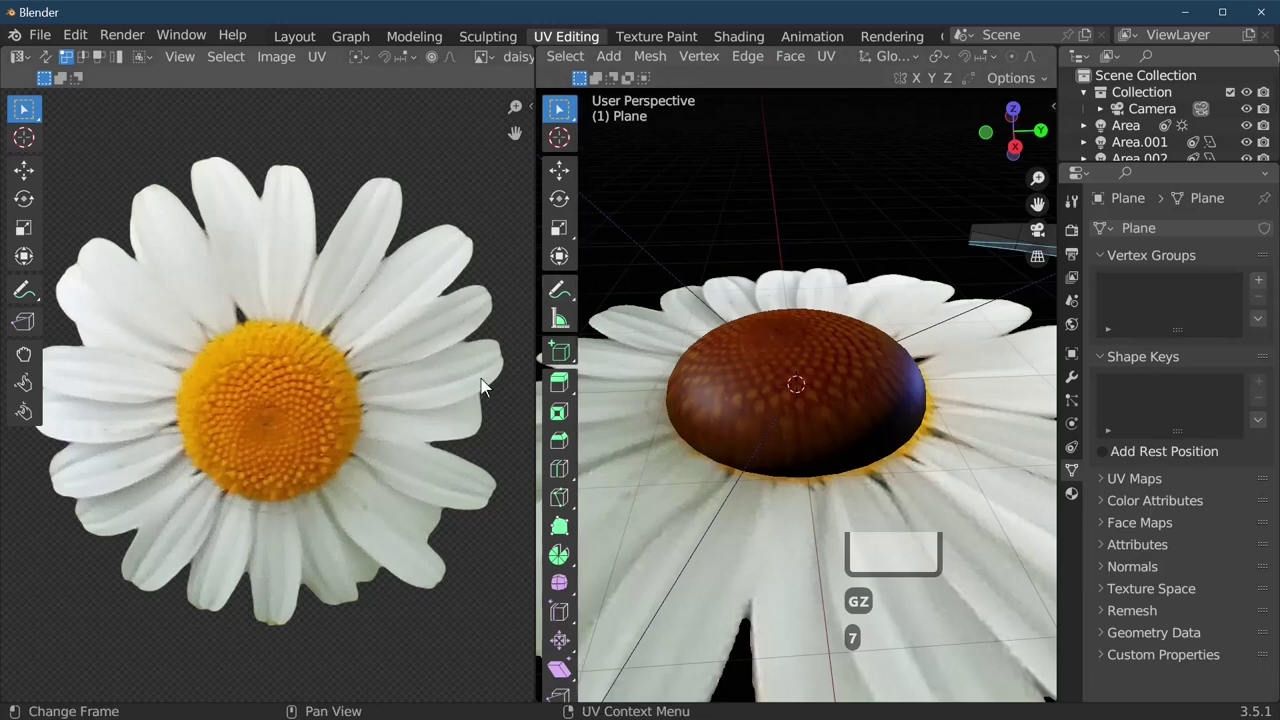
key(7)
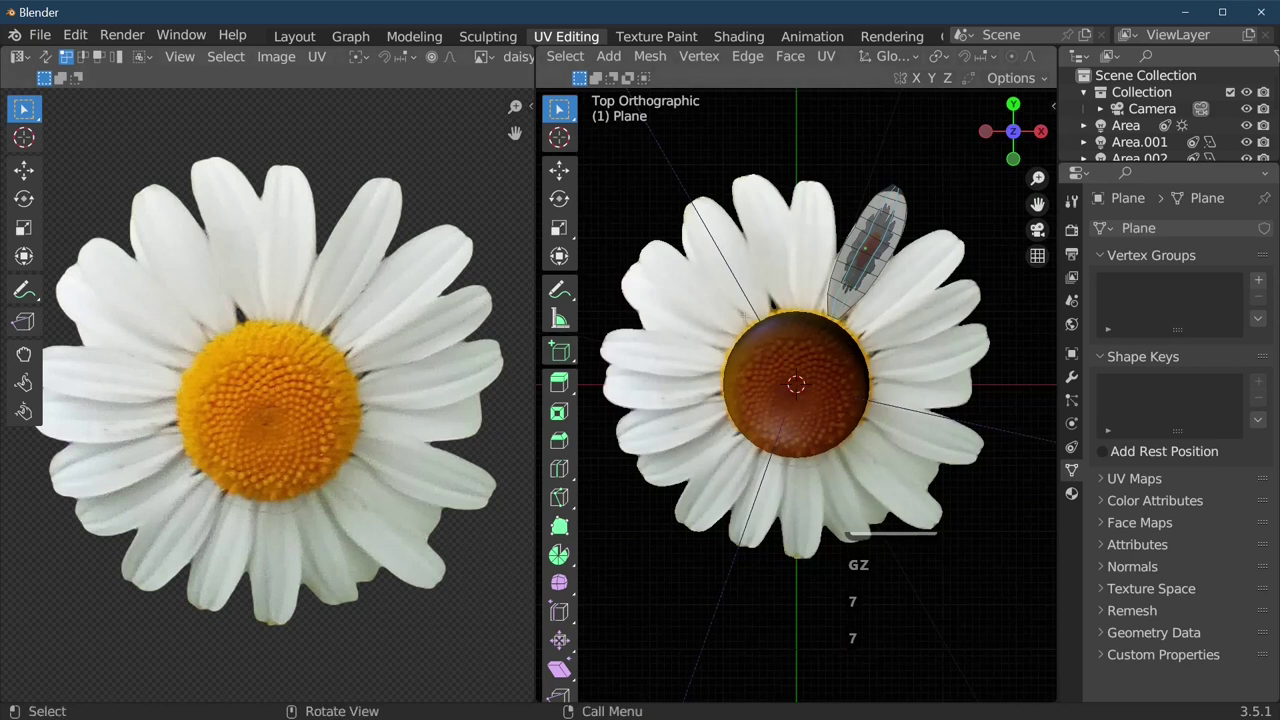
key(a)
key(u)
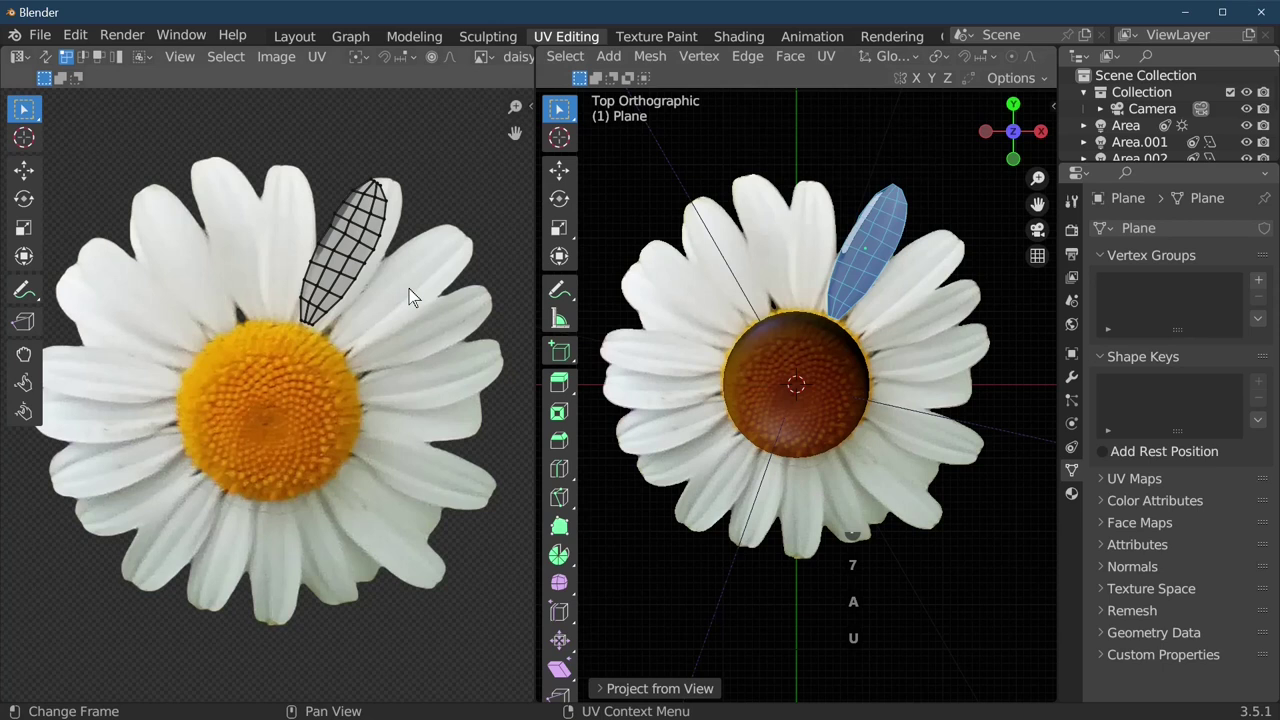
Move and enlarge the UVs to fit over a white petal in the daisy photo
key(a)
key(g)
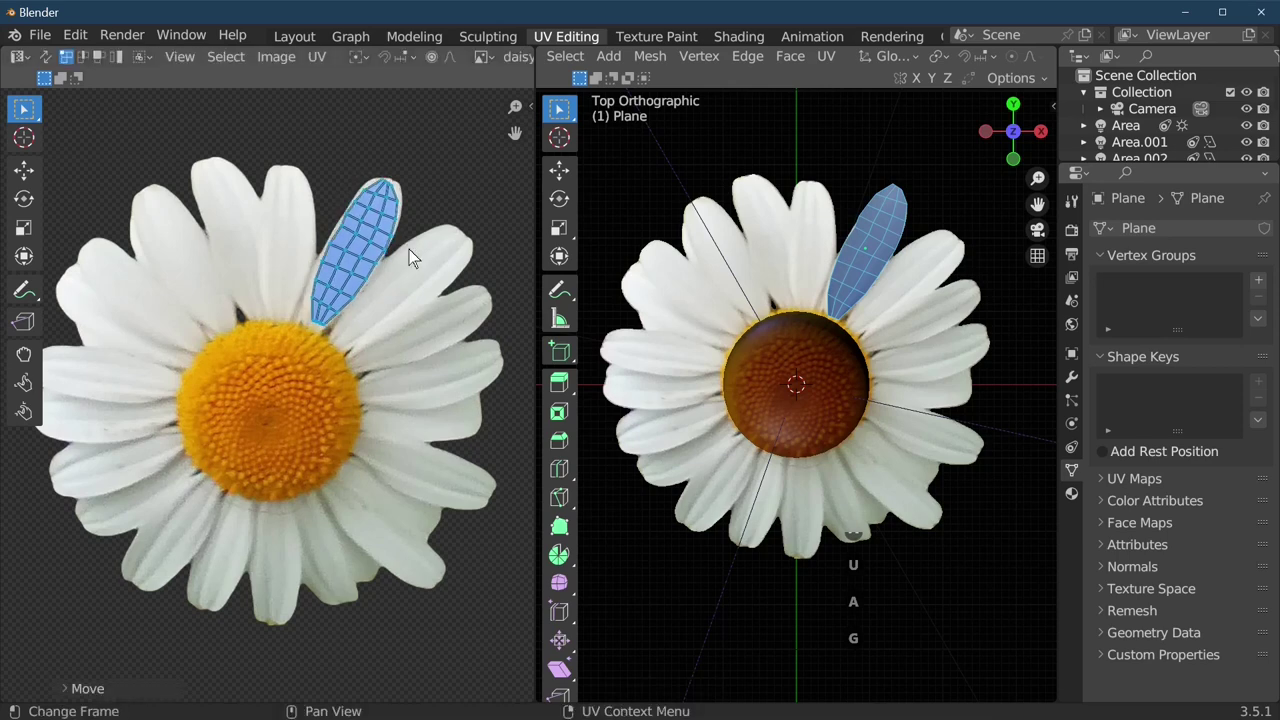
key(s)
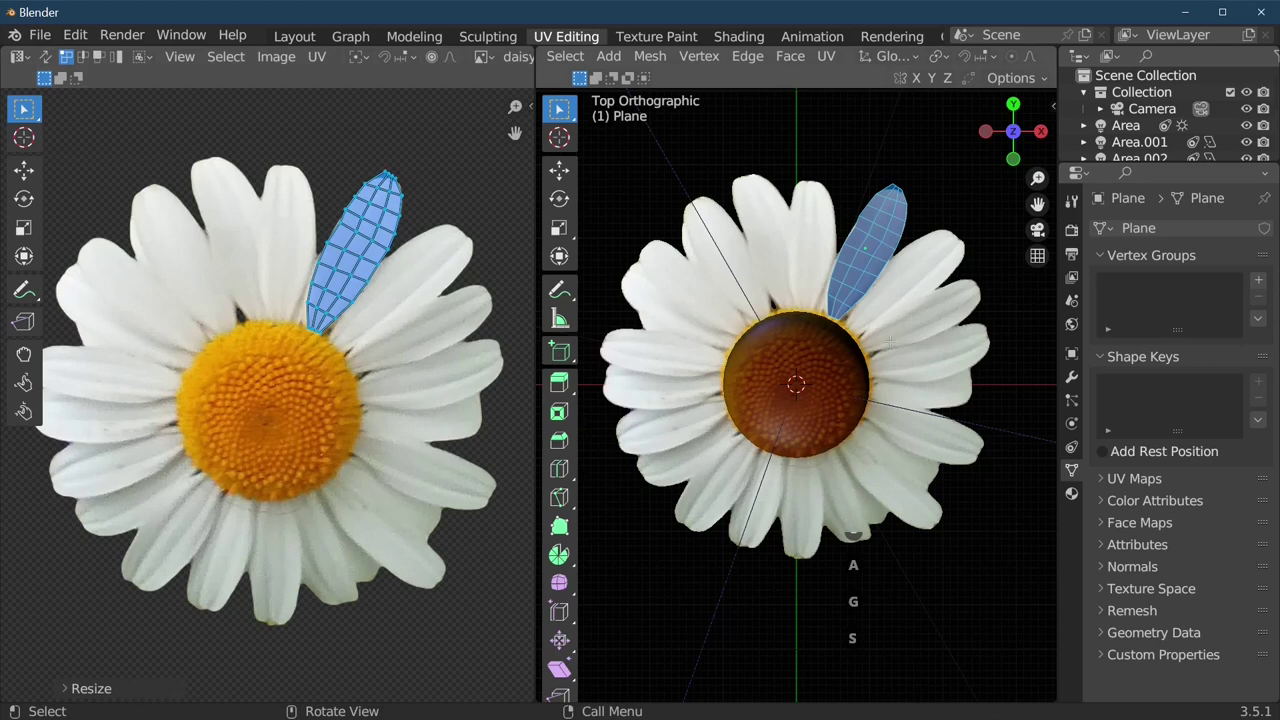
Move and tilt the petal so its base rests against the dome, then enter Edit Mode
key(Tab)
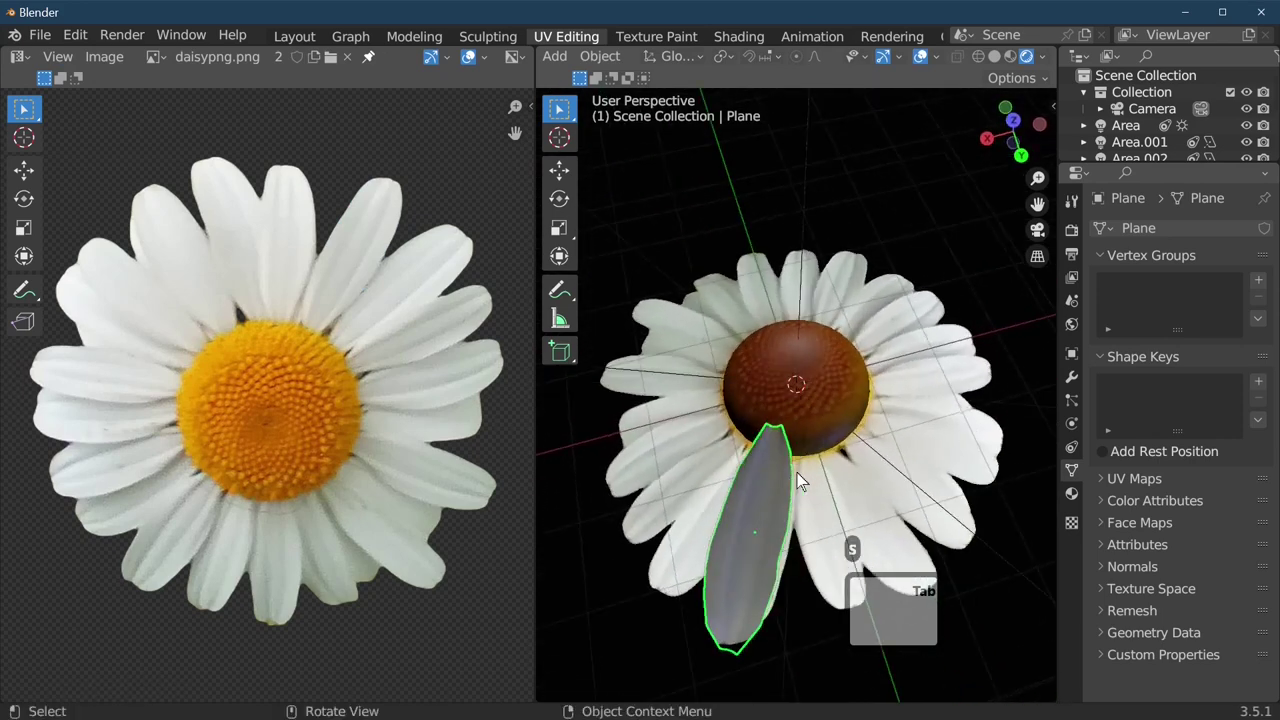
key(g)
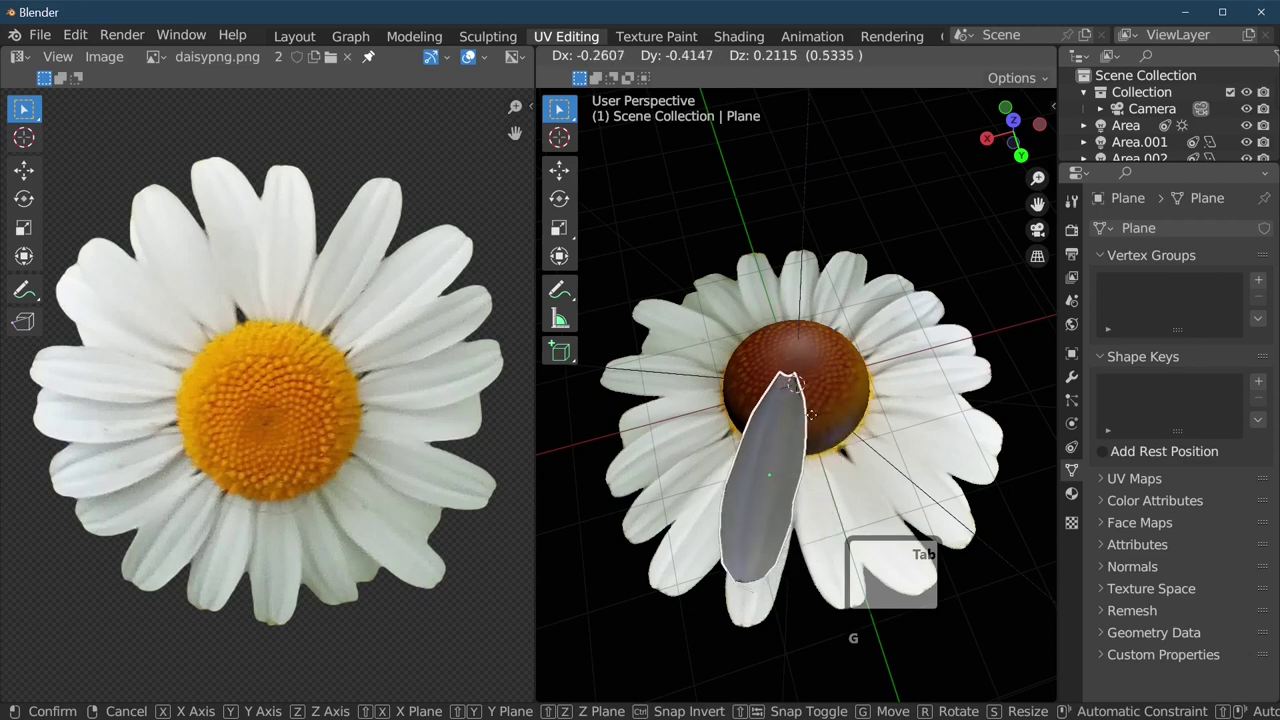
key(7)
key(g)
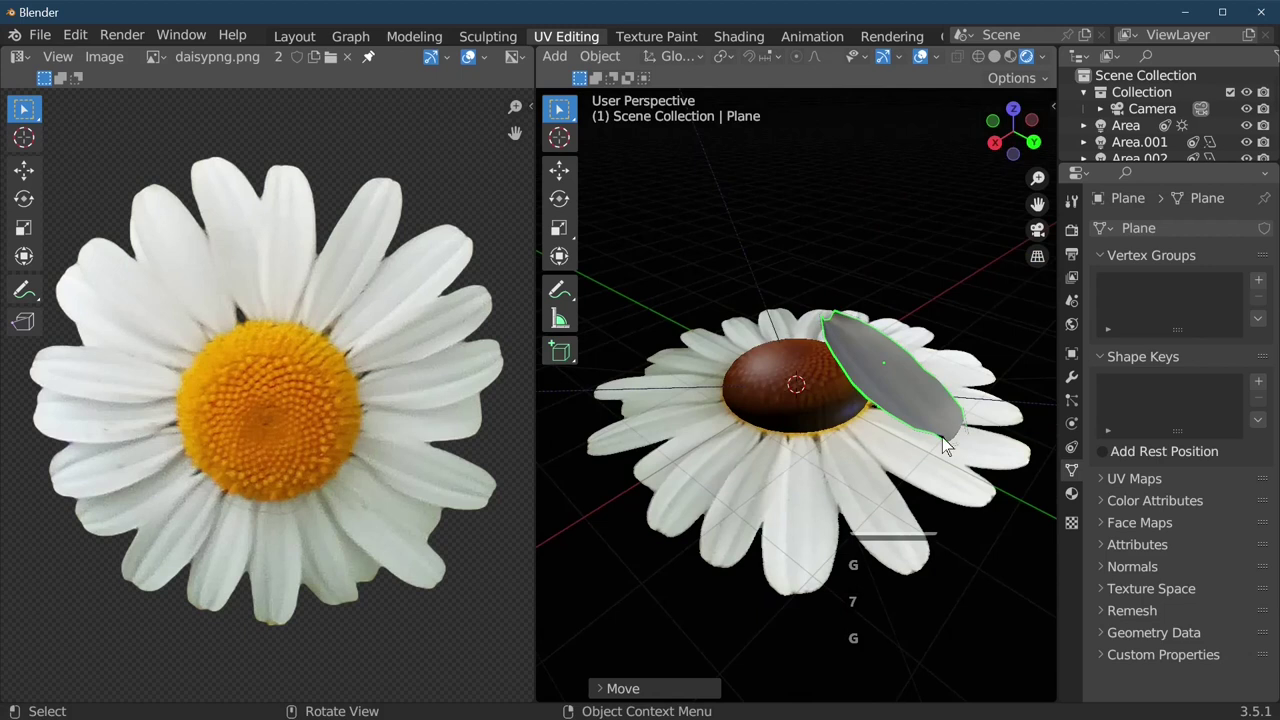
key(Tab)
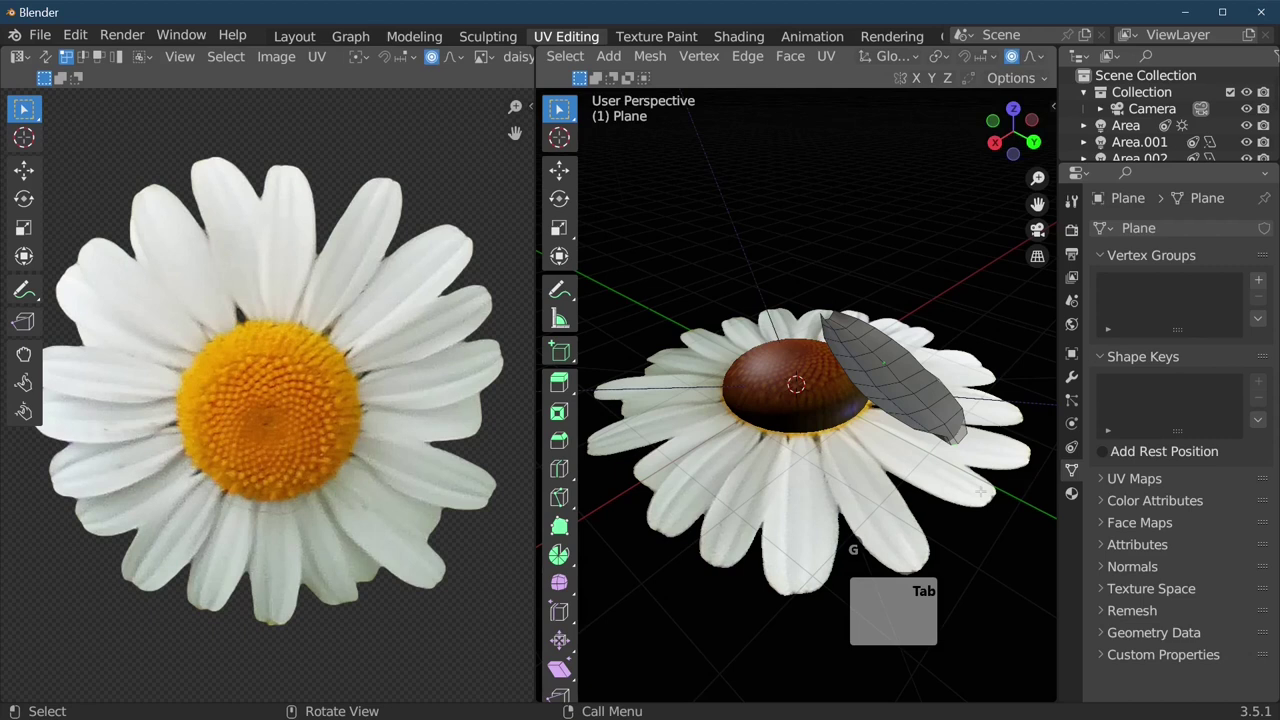
Bend the petal surface along Z using proportional editing falloff
key(g)
key(z)
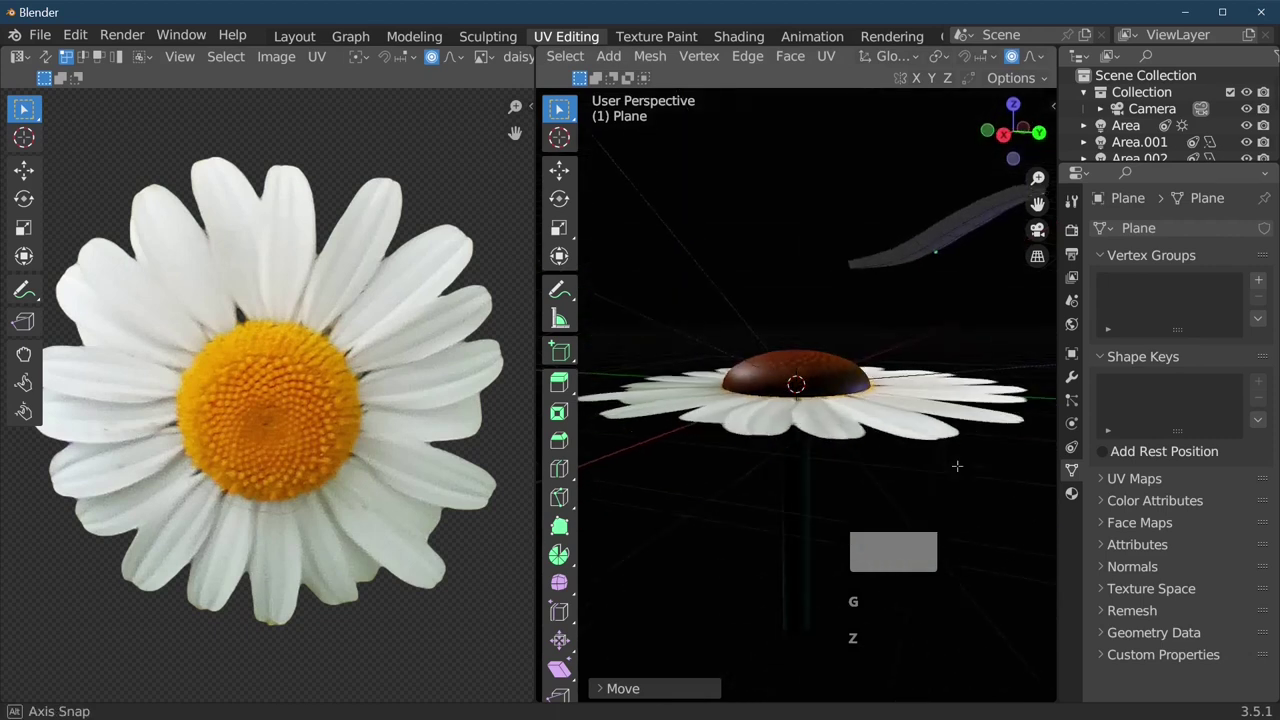
key(g)
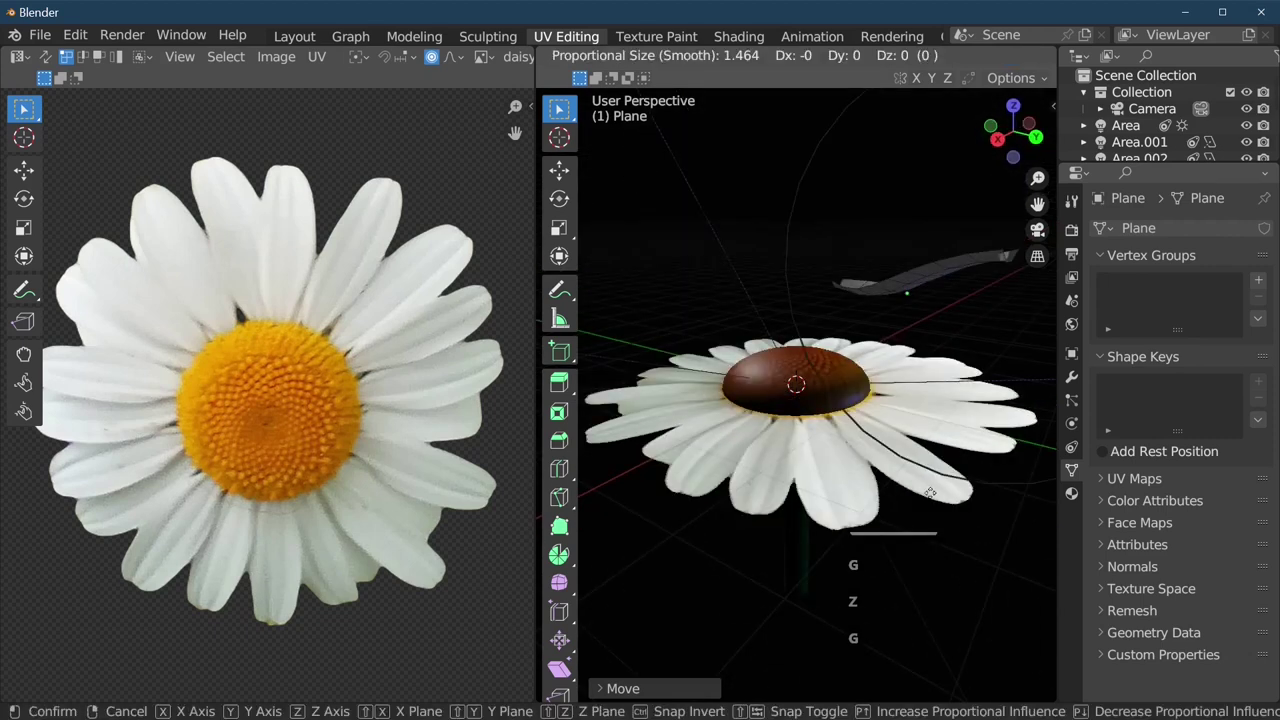
key(z)
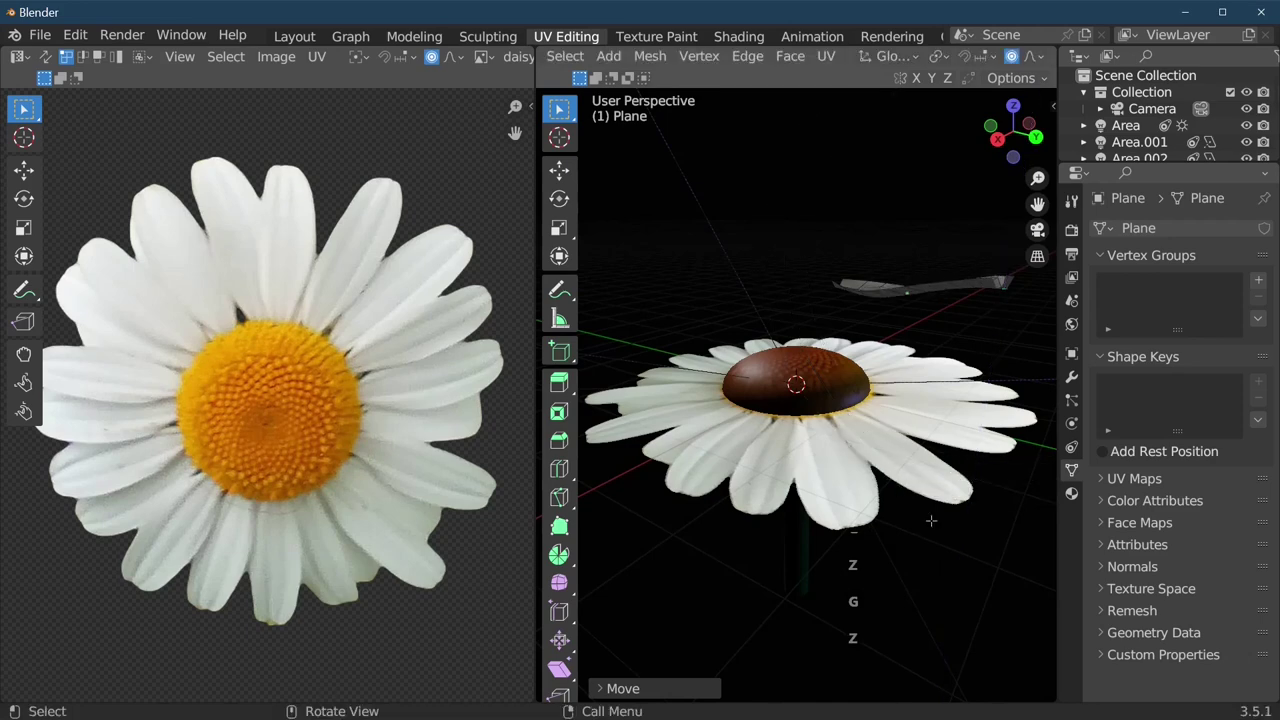
Back in Object Mode, lower the petal so it lies beside the dome
key(Tab)
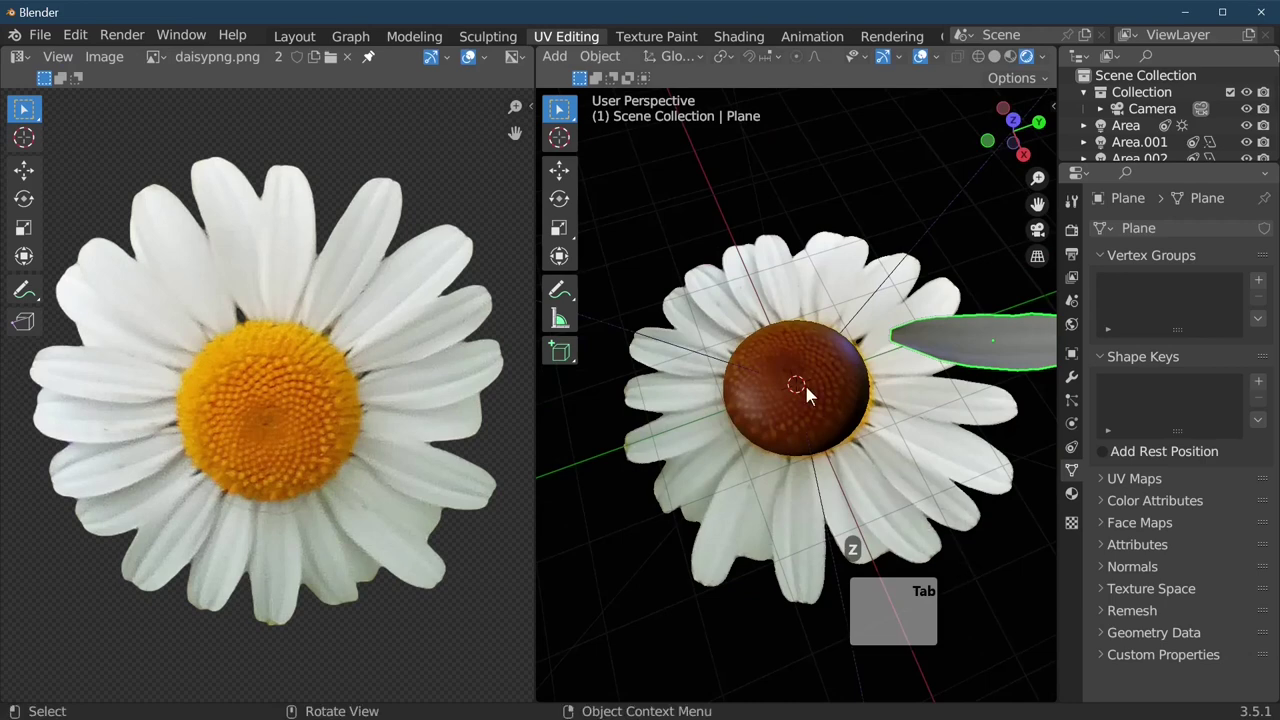
key(7)
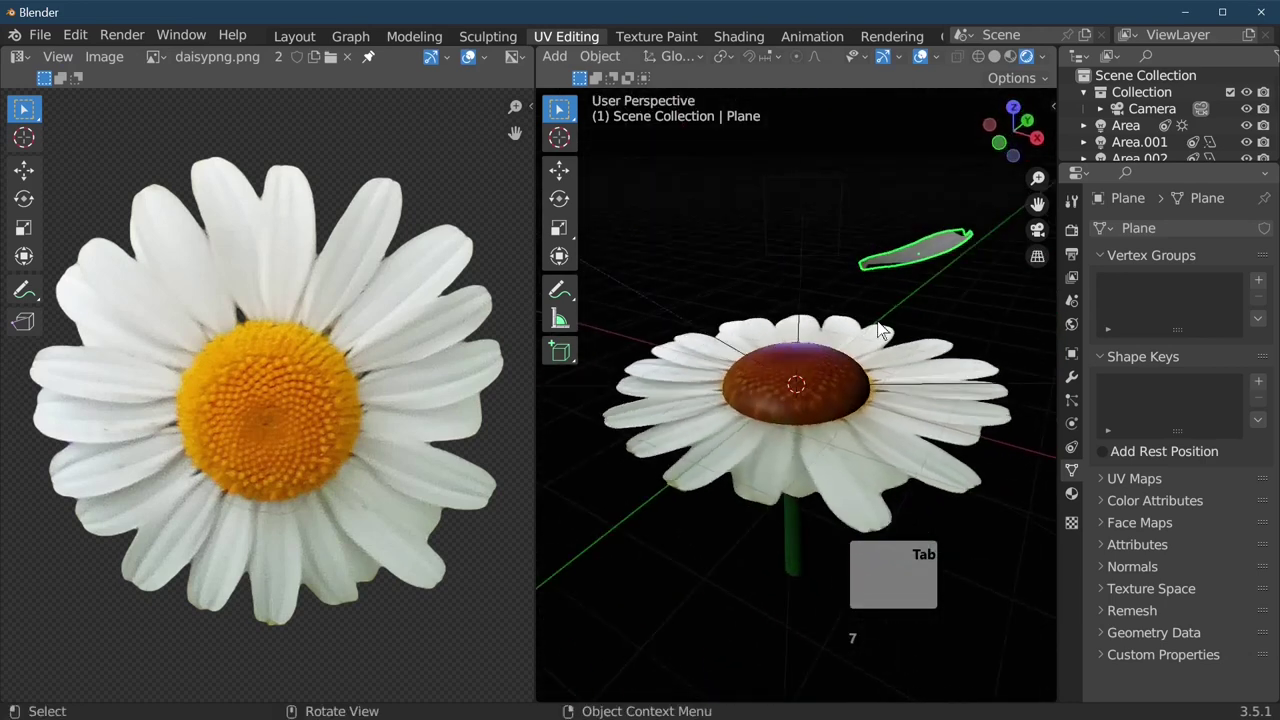
key(g)
In the Layout workspace top view, set the petal's origin to the 3D cursor at the dome centre
key(z)
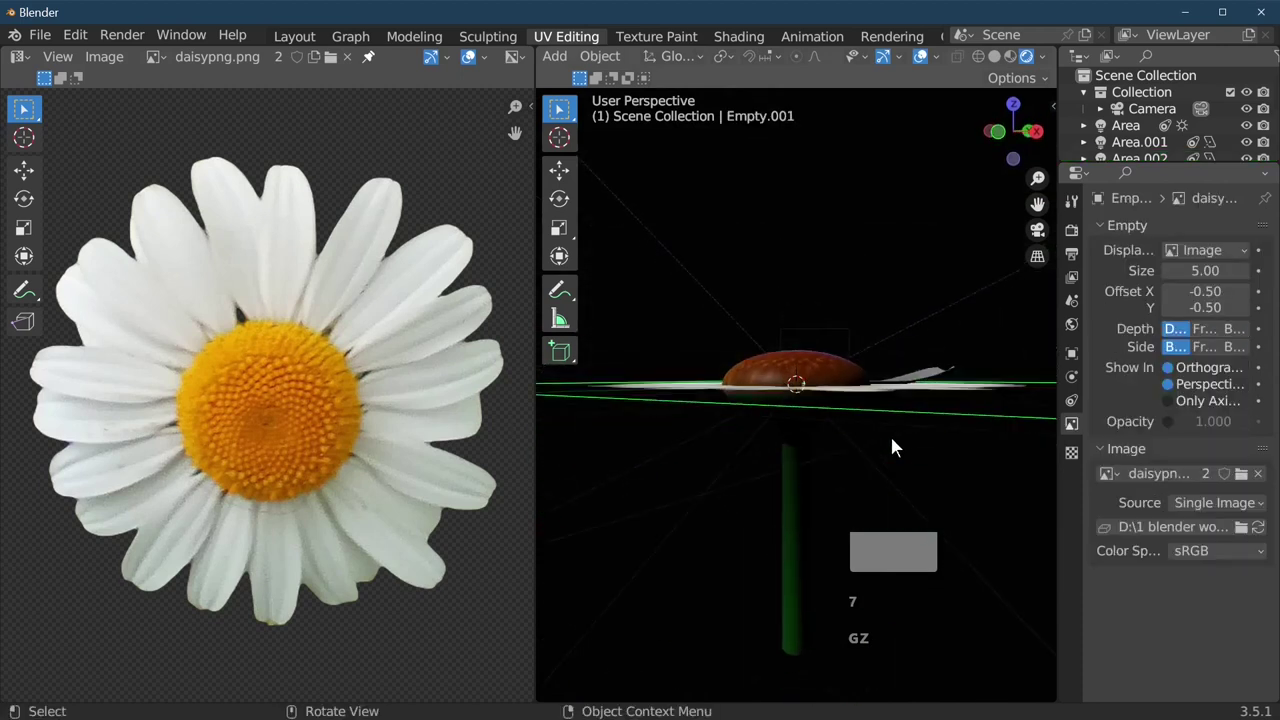
key(g)
key(z)
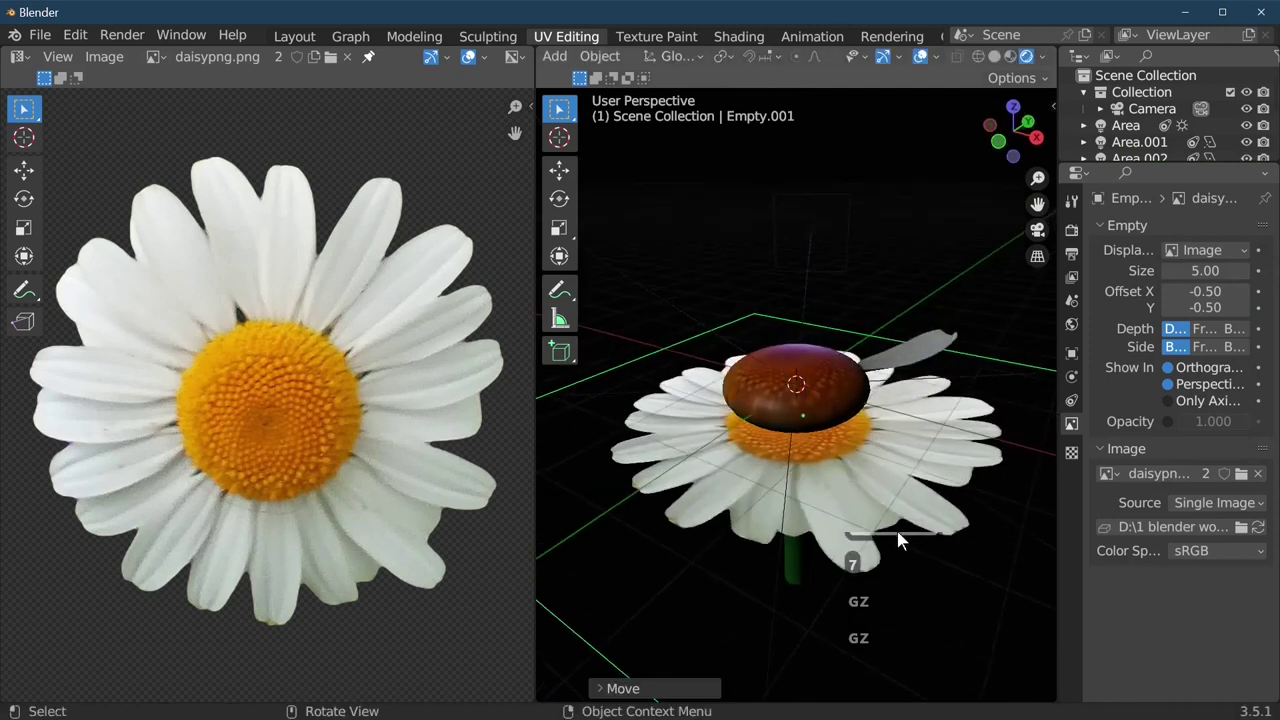
key(z)
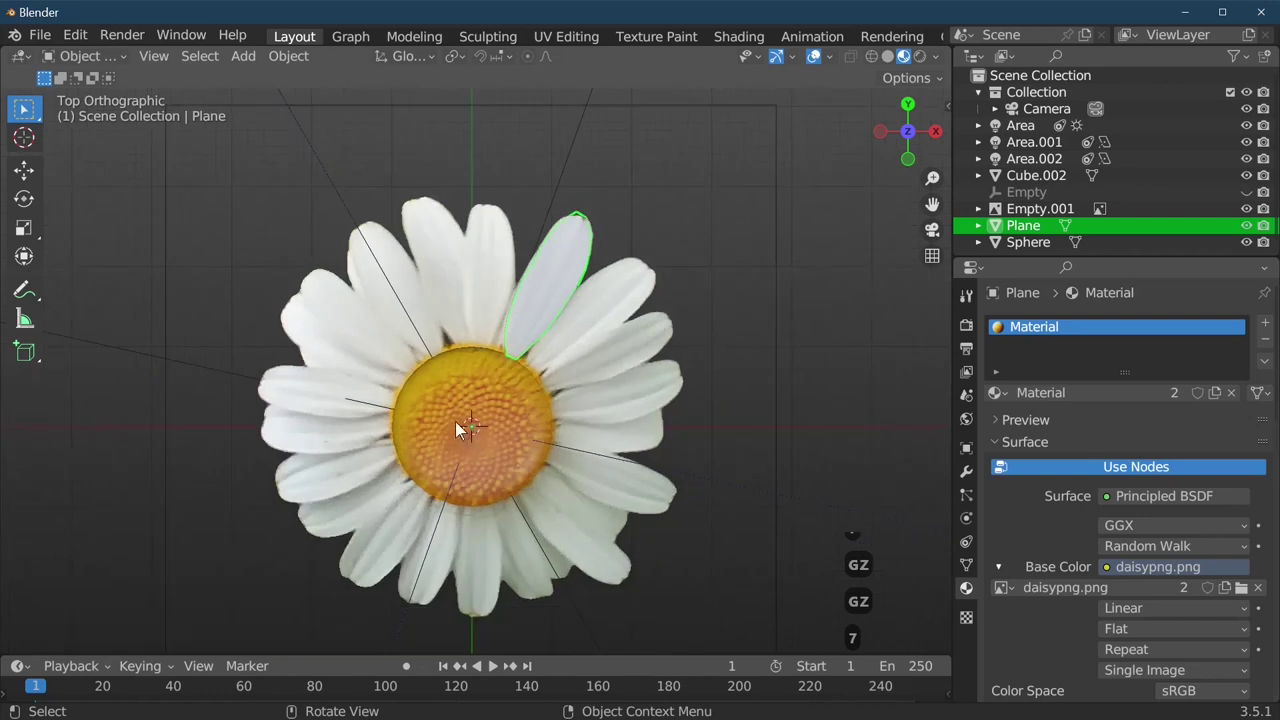
Duplicate the petal, rotate the copy to the upper left and enlarge it slightly
key(r)
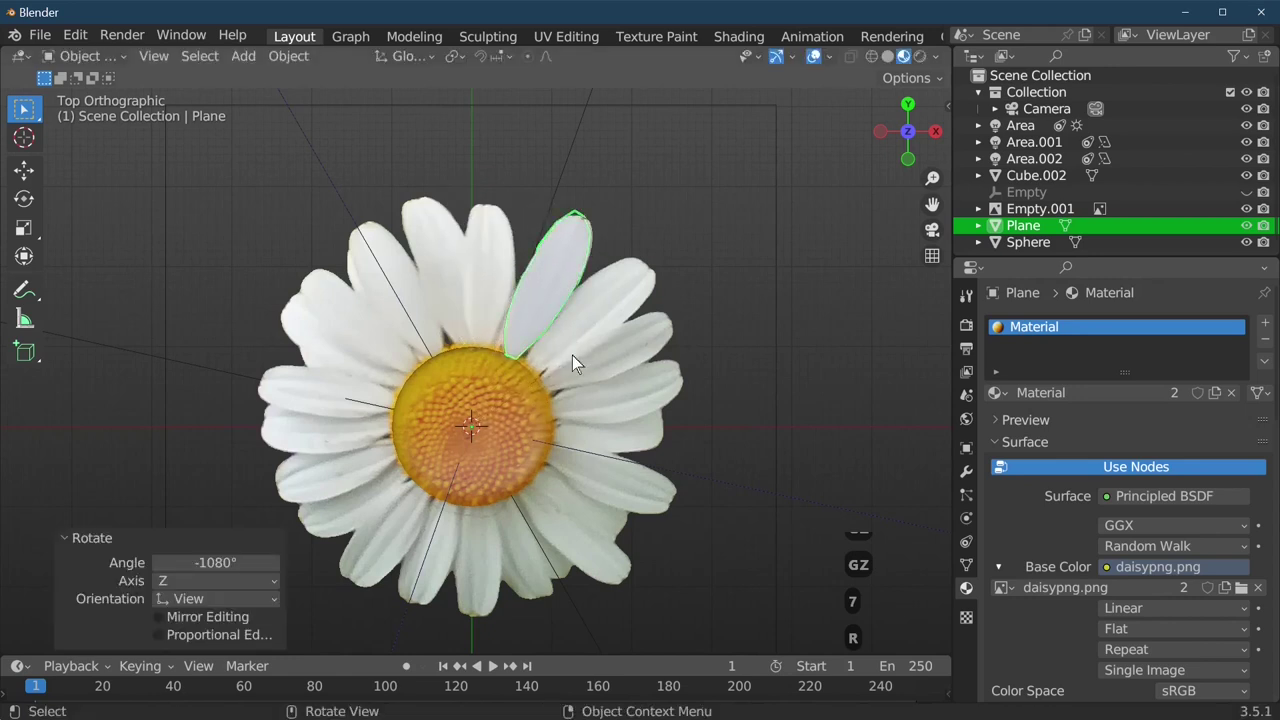
key(shift+d)
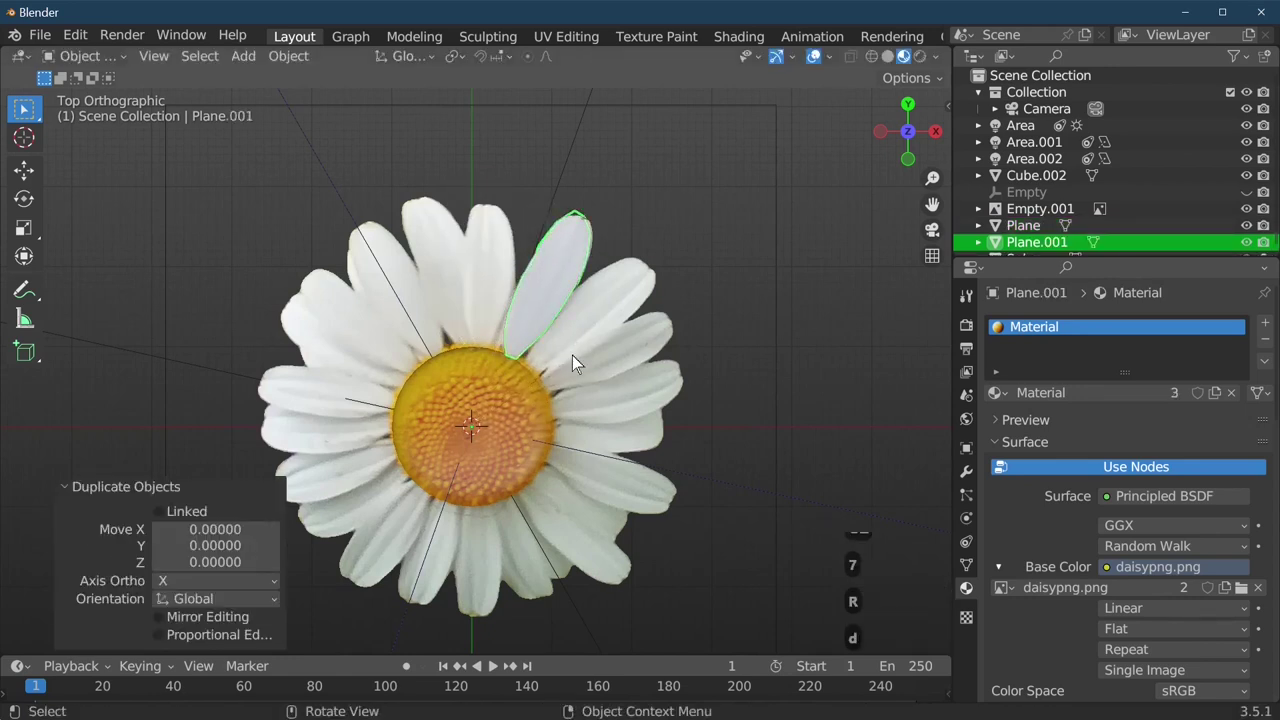
key(r)
key(r)
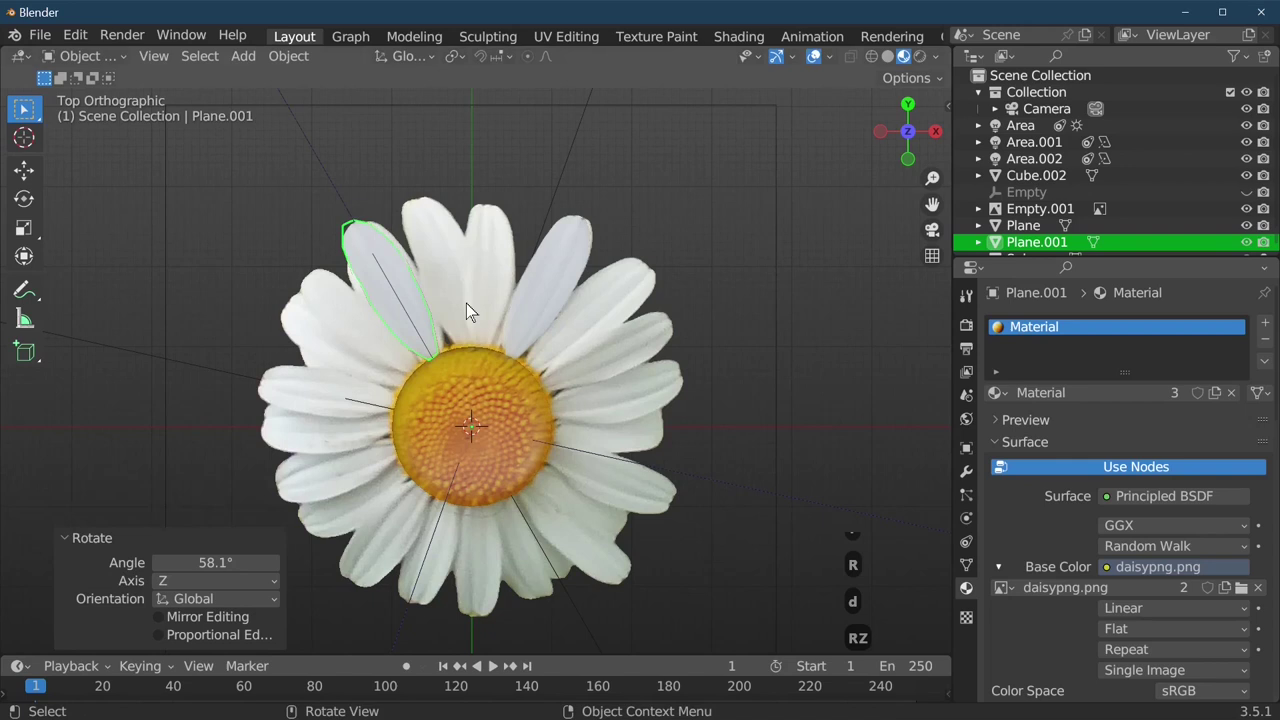
key(s)
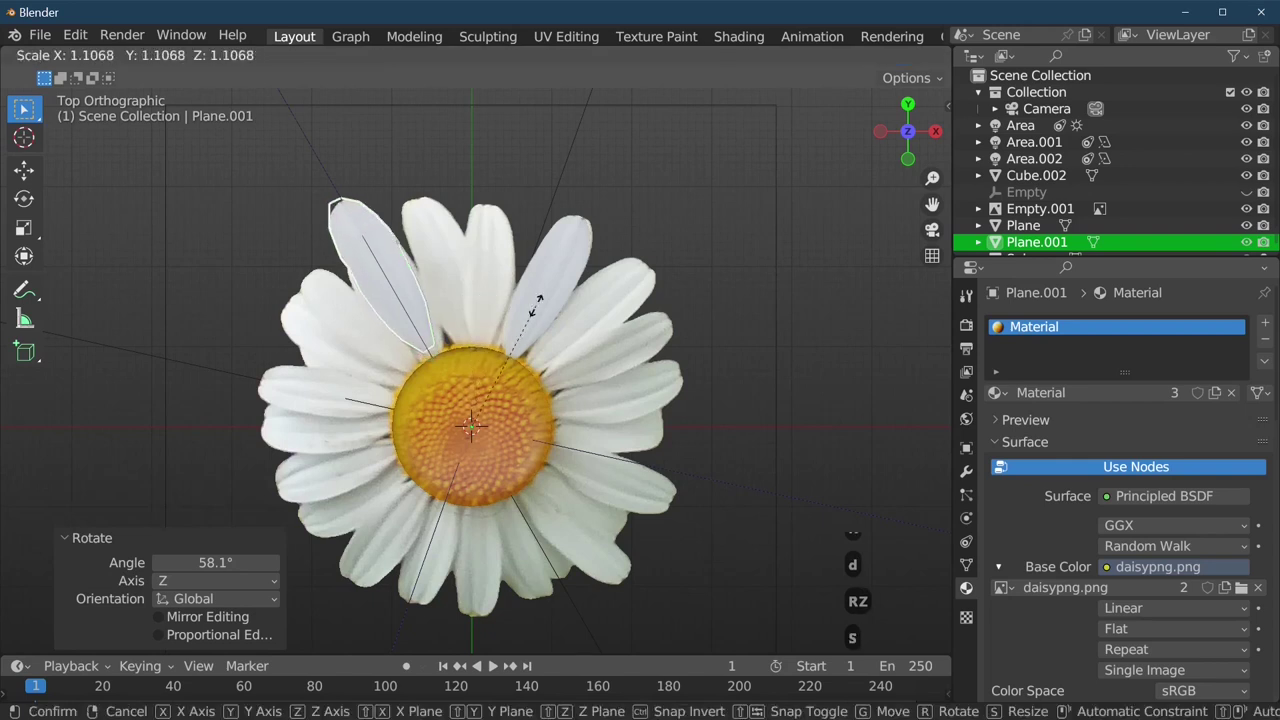
key(s)
key(s)
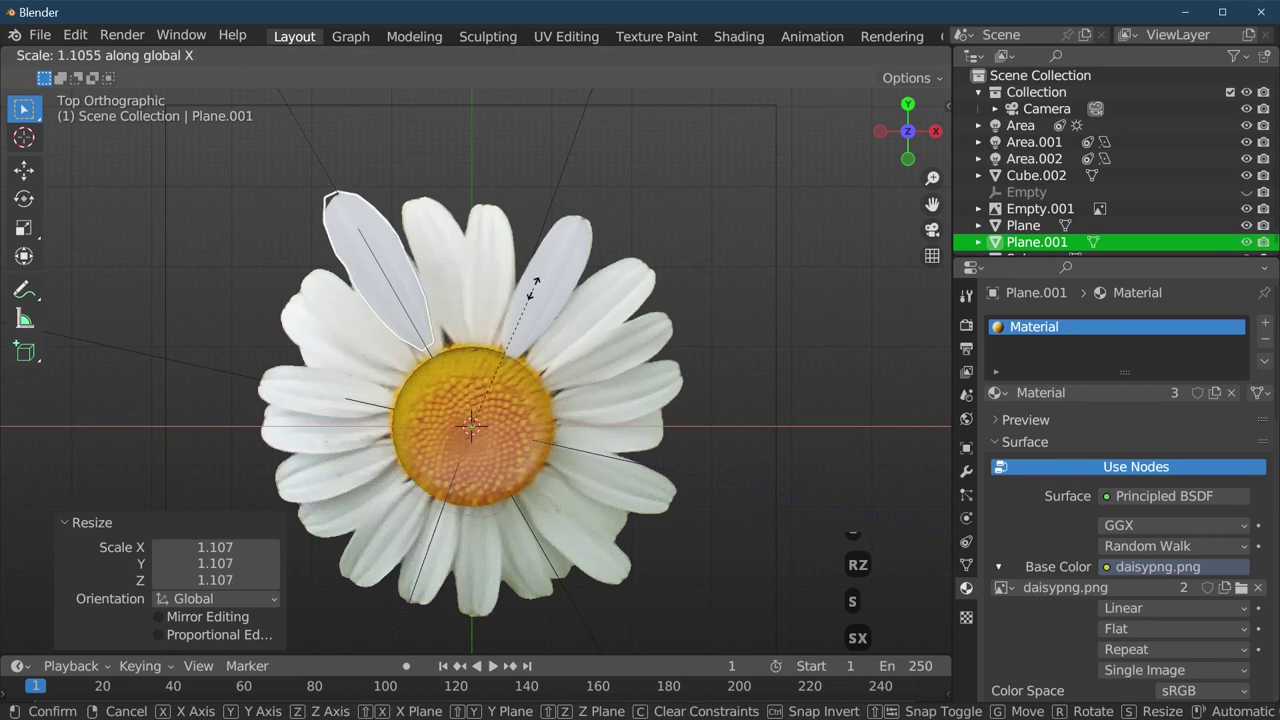
key(g)
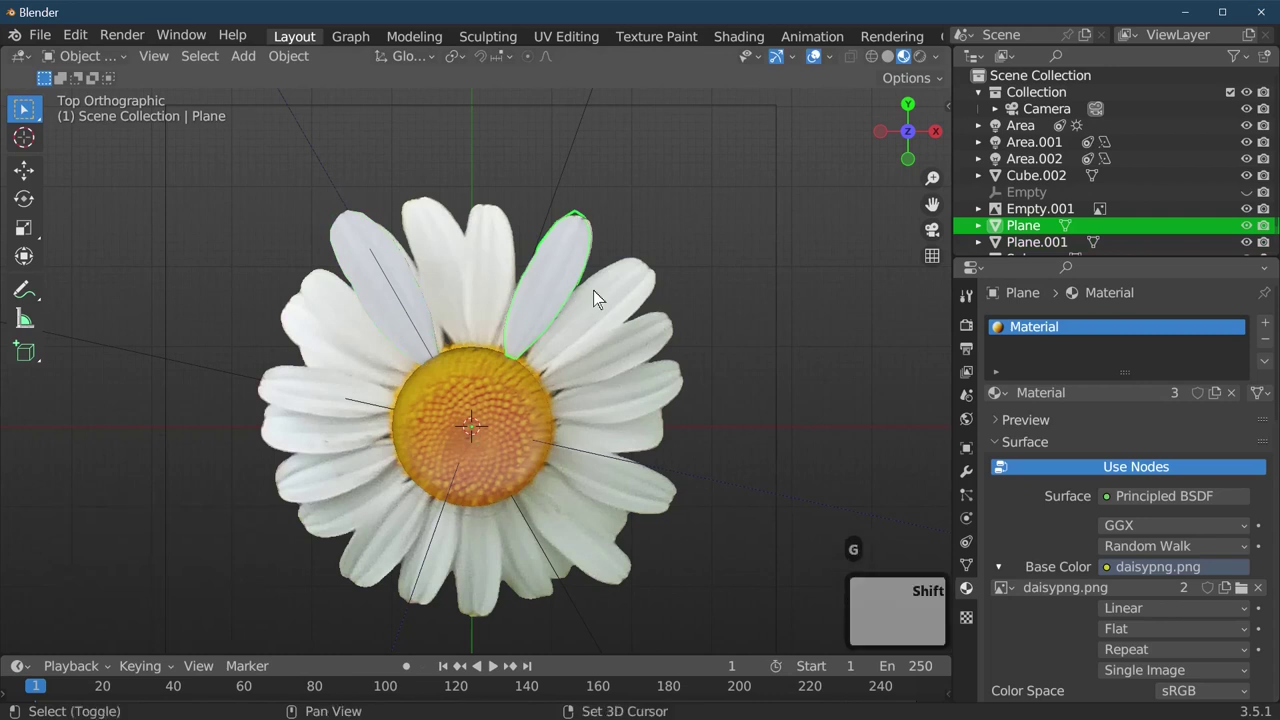
Duplicate and rotate further petals to positions below and at the lower right of the centre
key(shift+d)
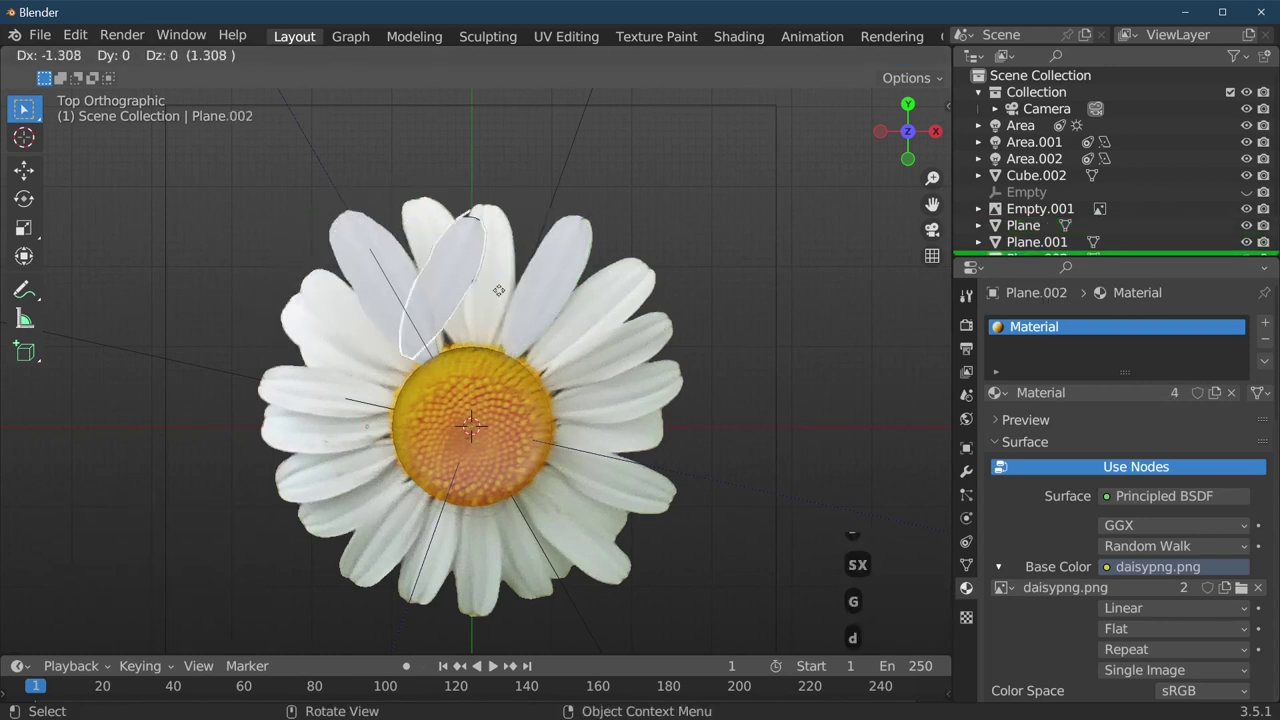
key(x)
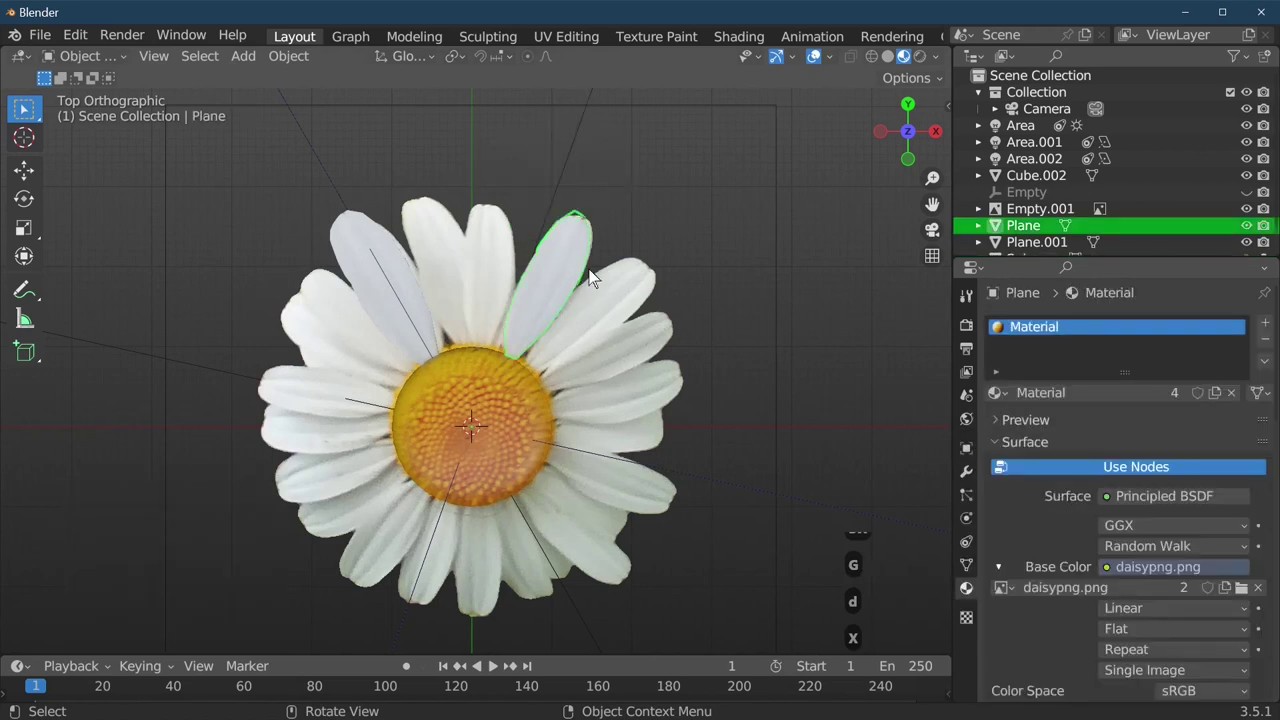
key(d)
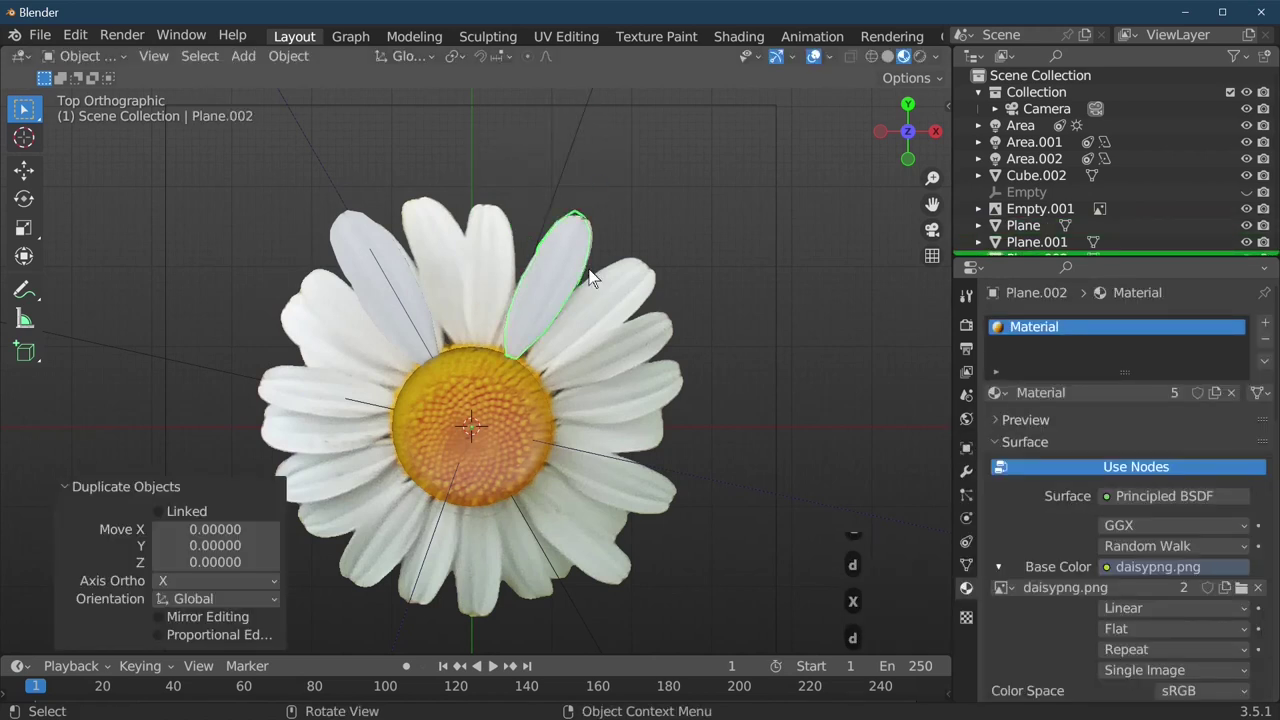
key(r)
key(z)
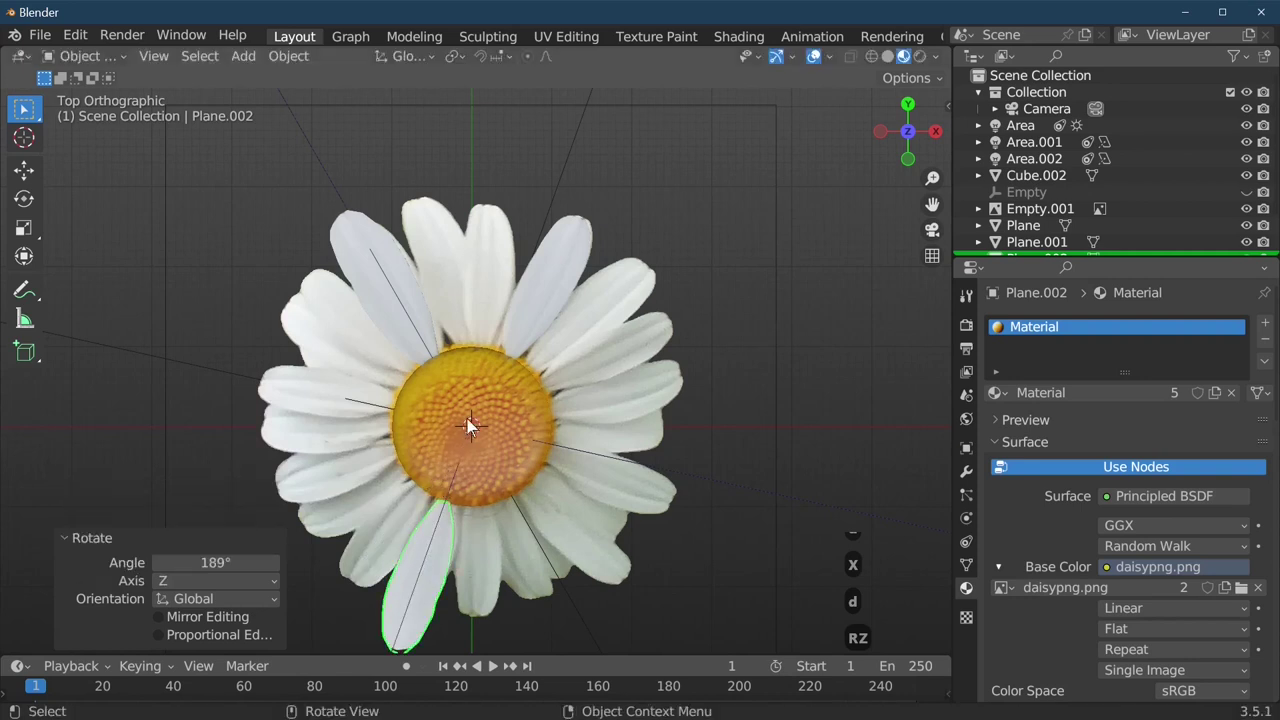
key(shift+d)
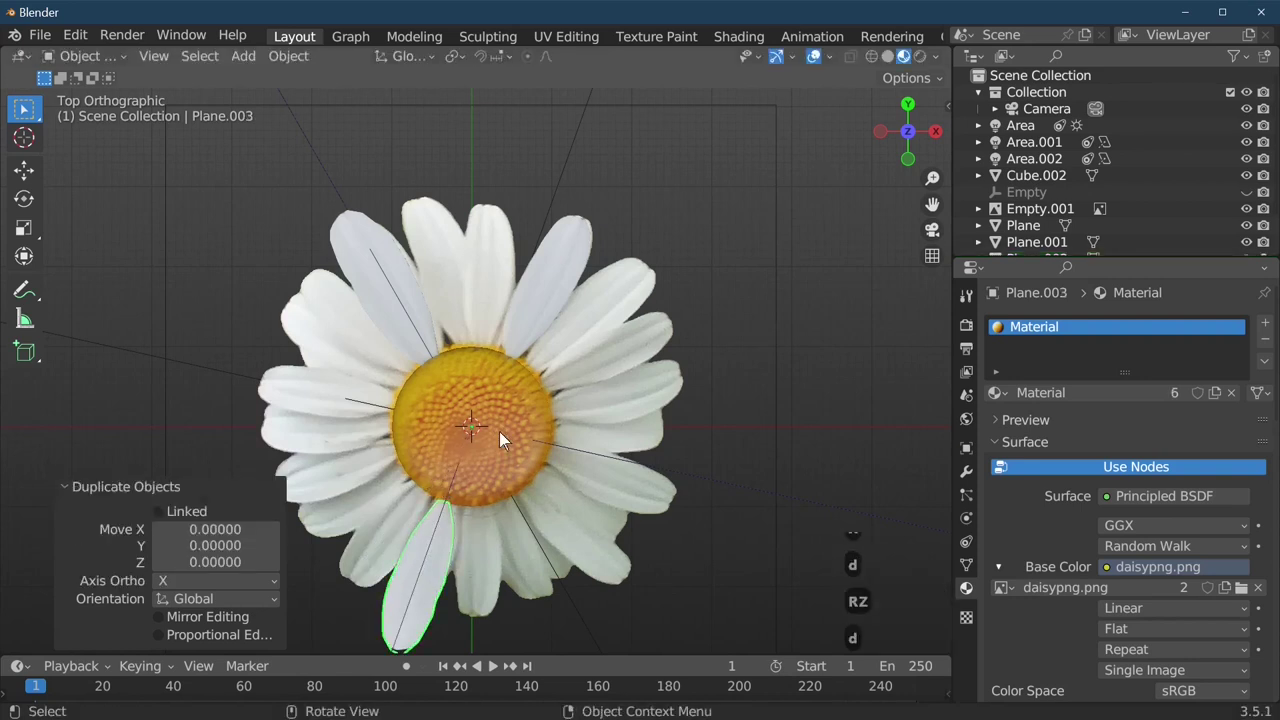
key(r)
key(z)
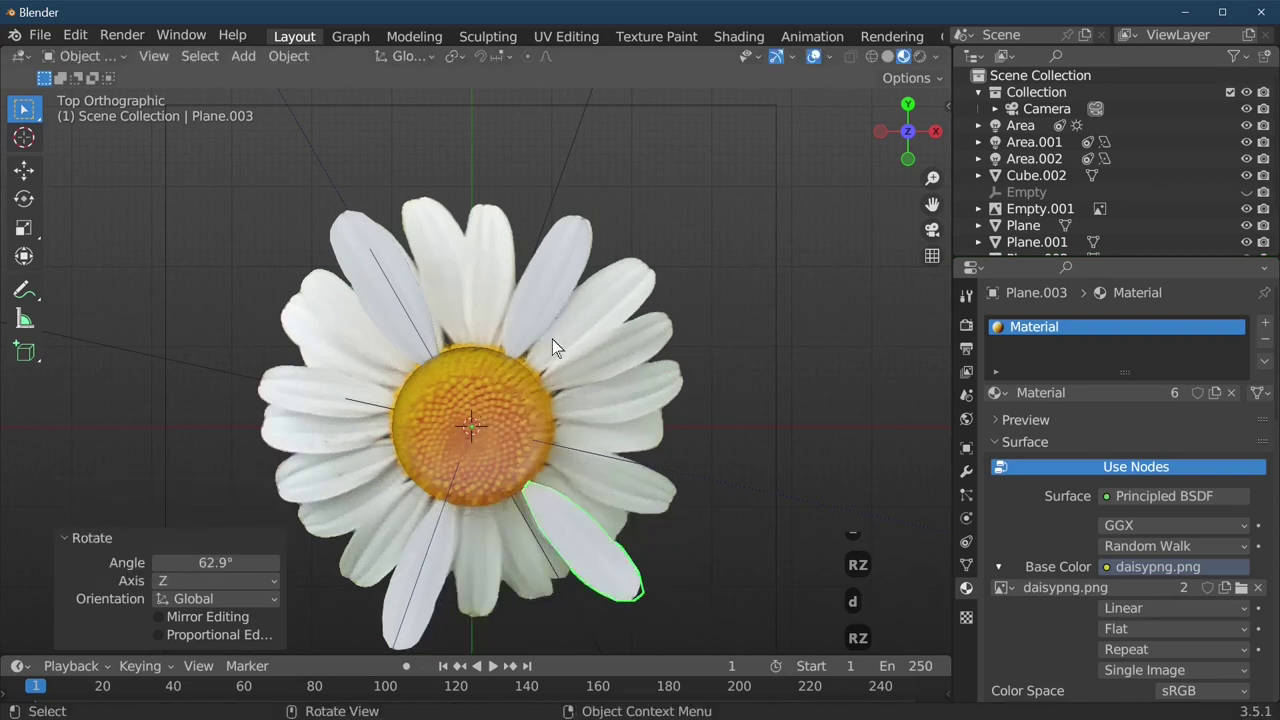
Duplicate and rotate two more petals to the right and left sides of the dome
key(d)
key(r)
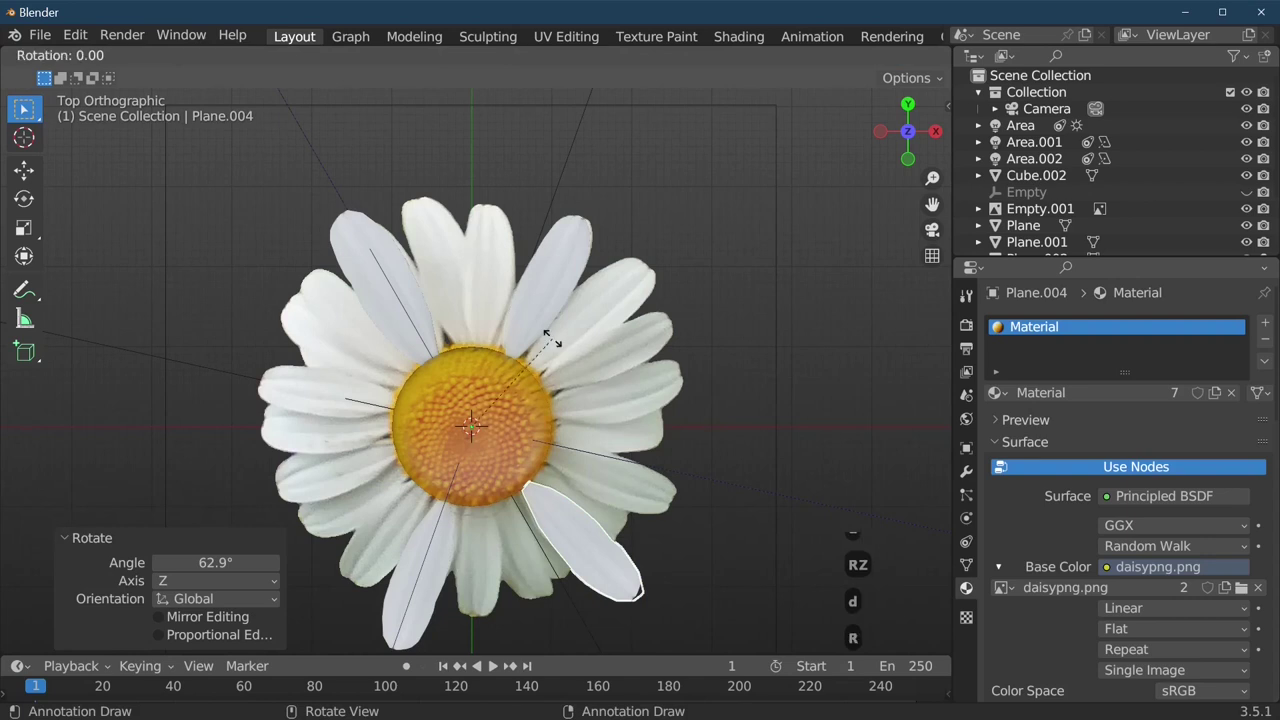
key(z)
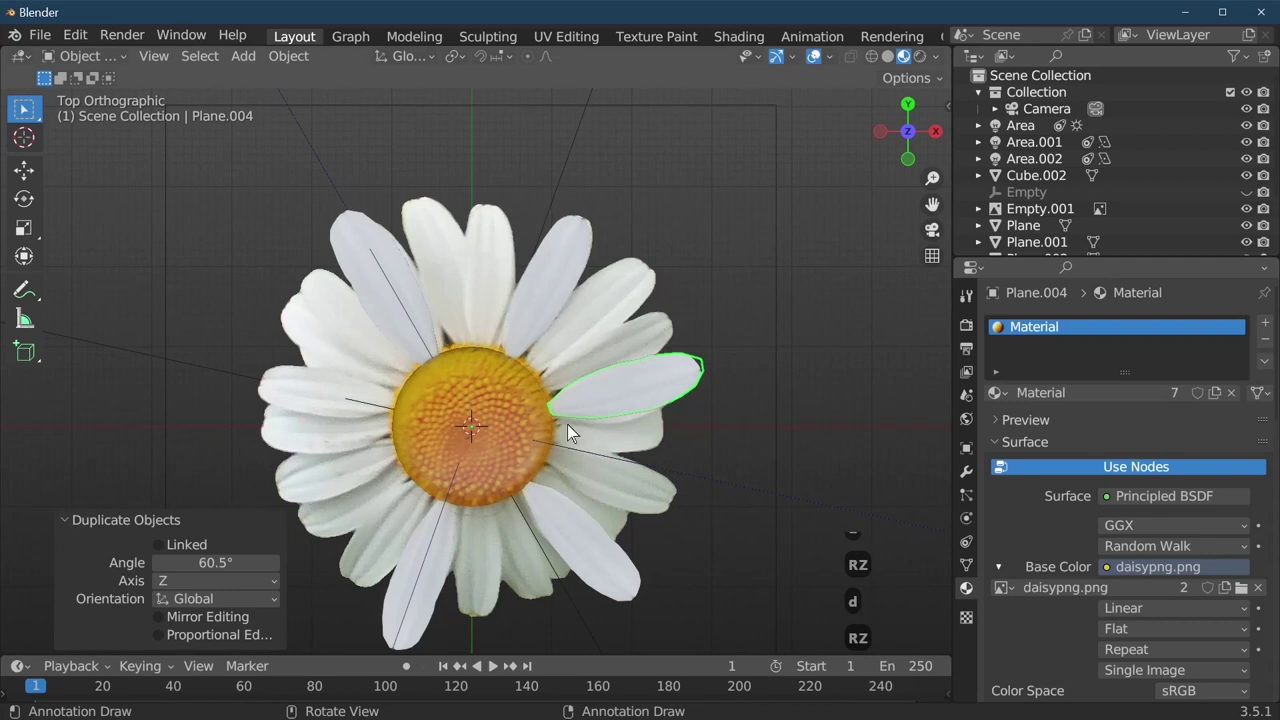
key(d)
key(z)
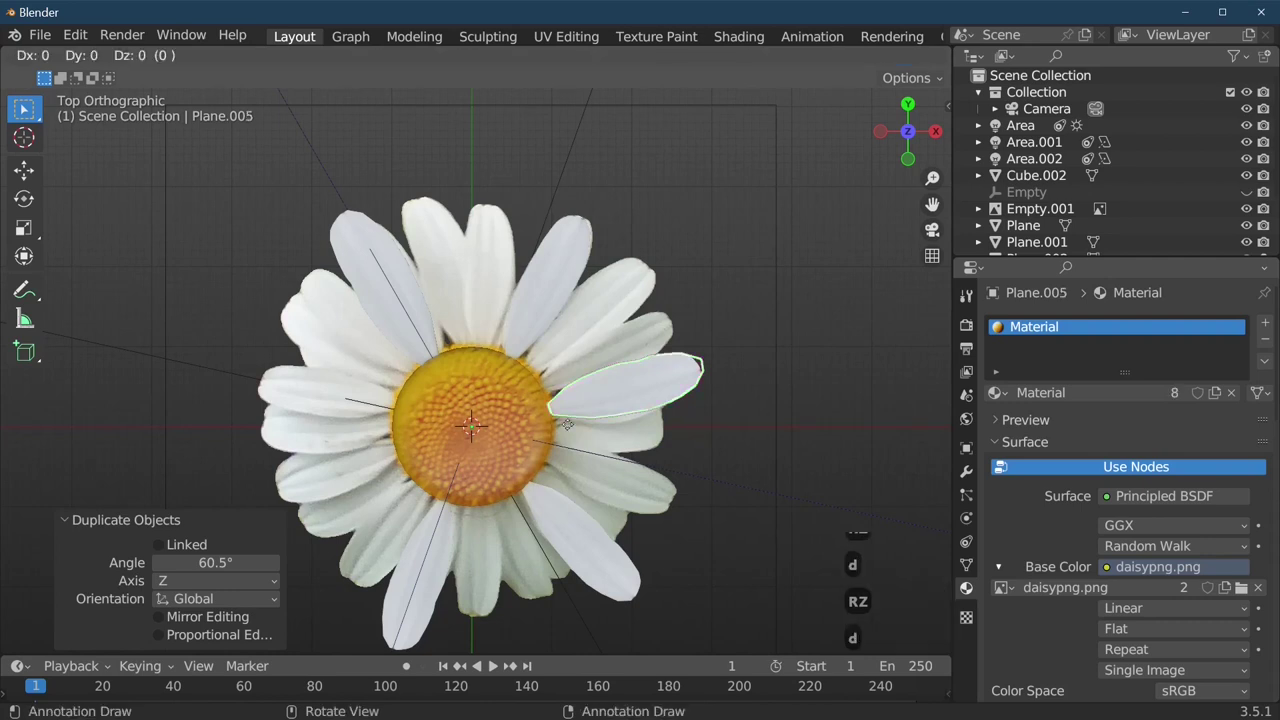
key(r)
key(z)
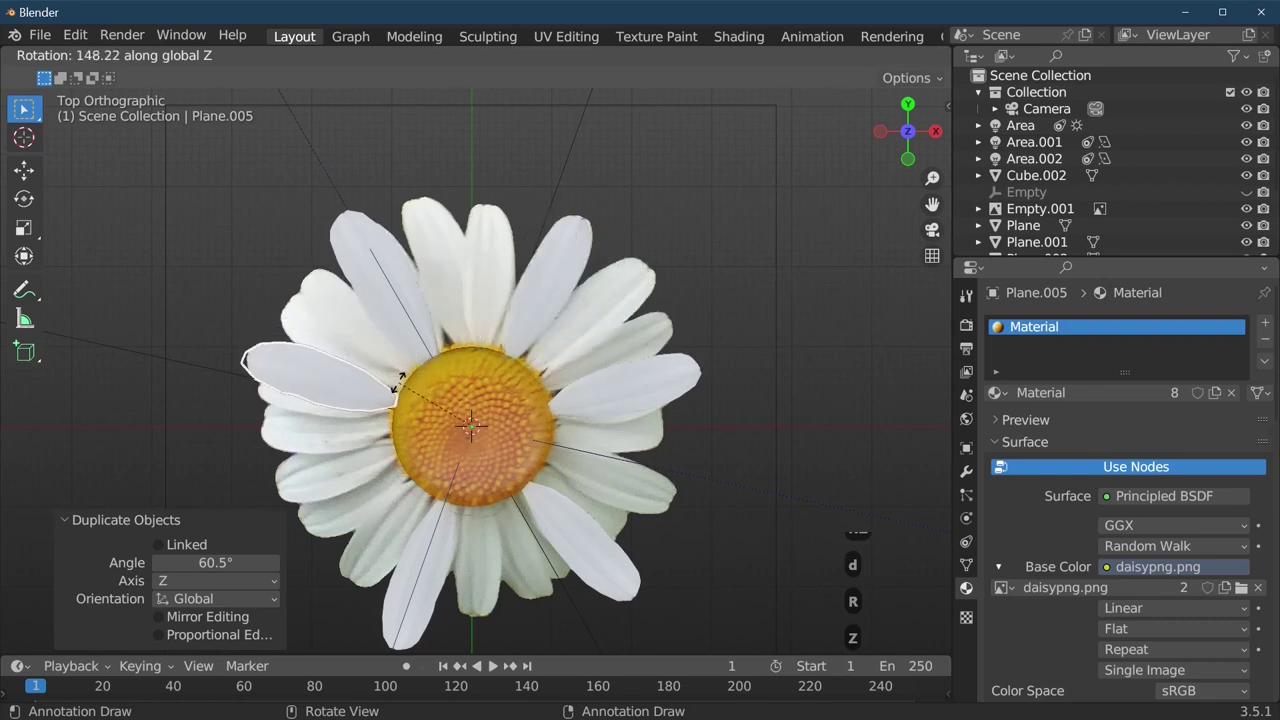
Duplicate a final petal into the remaining gap to complete the ring
key(r)
key(z)
key(d)
key(r)
key(r)
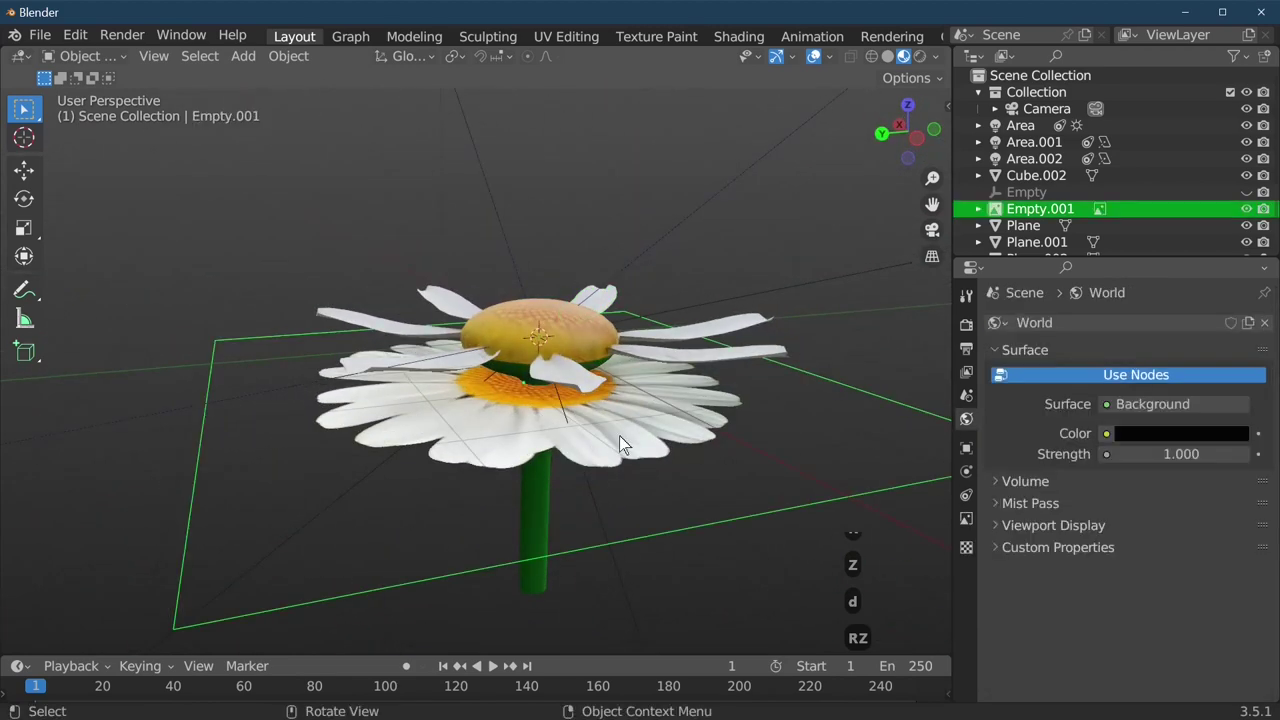
Hide the reference daisy image so only the petals, dome and stem show
key(h)
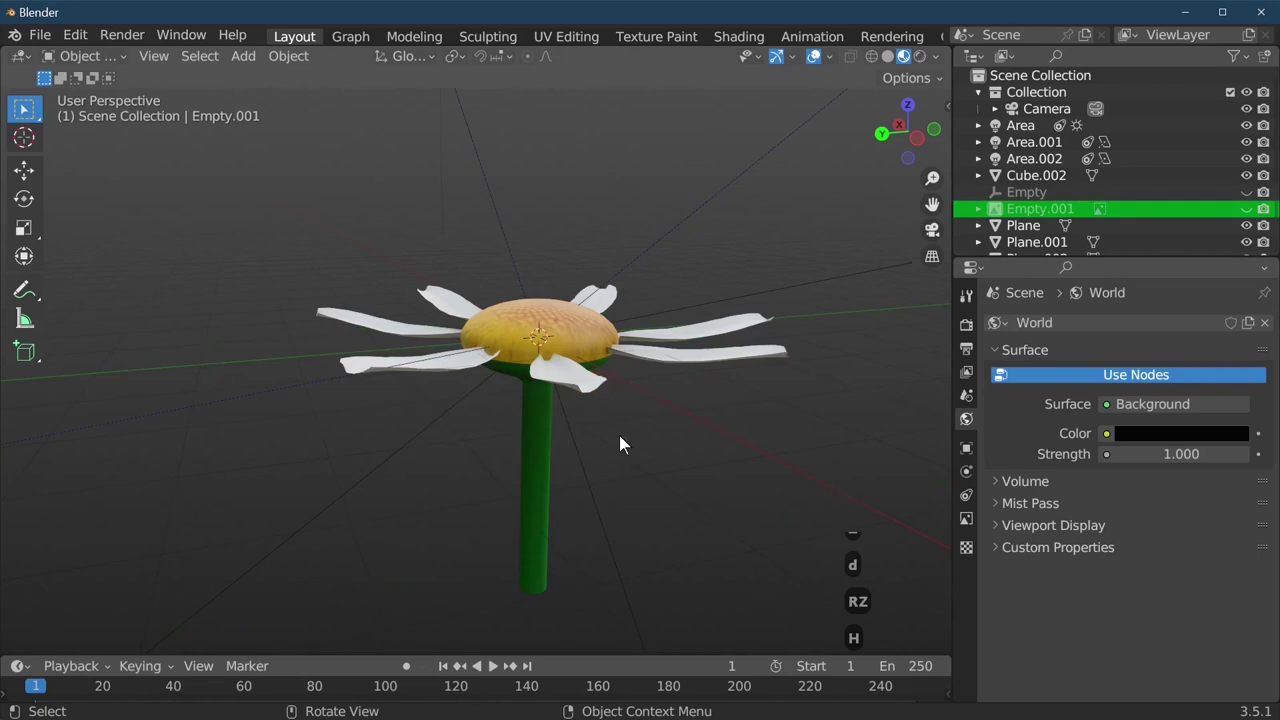
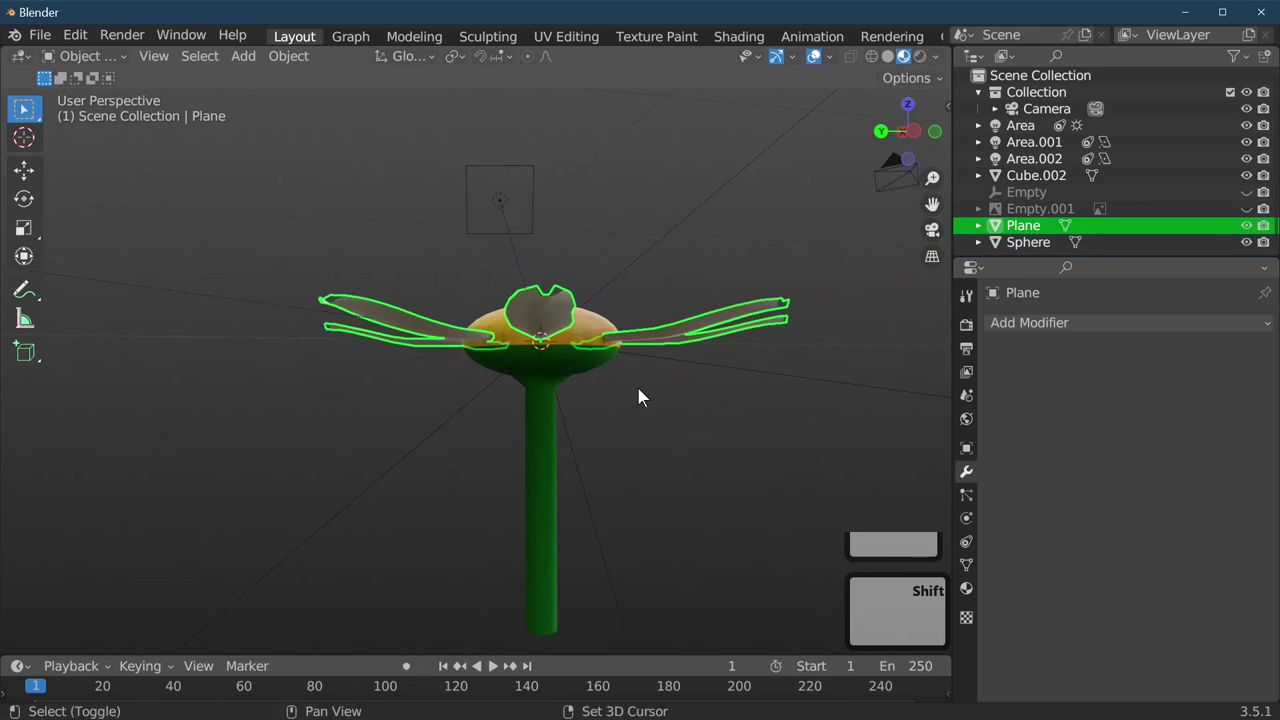
key(Tab)
key(d)
key(g)
key(z)
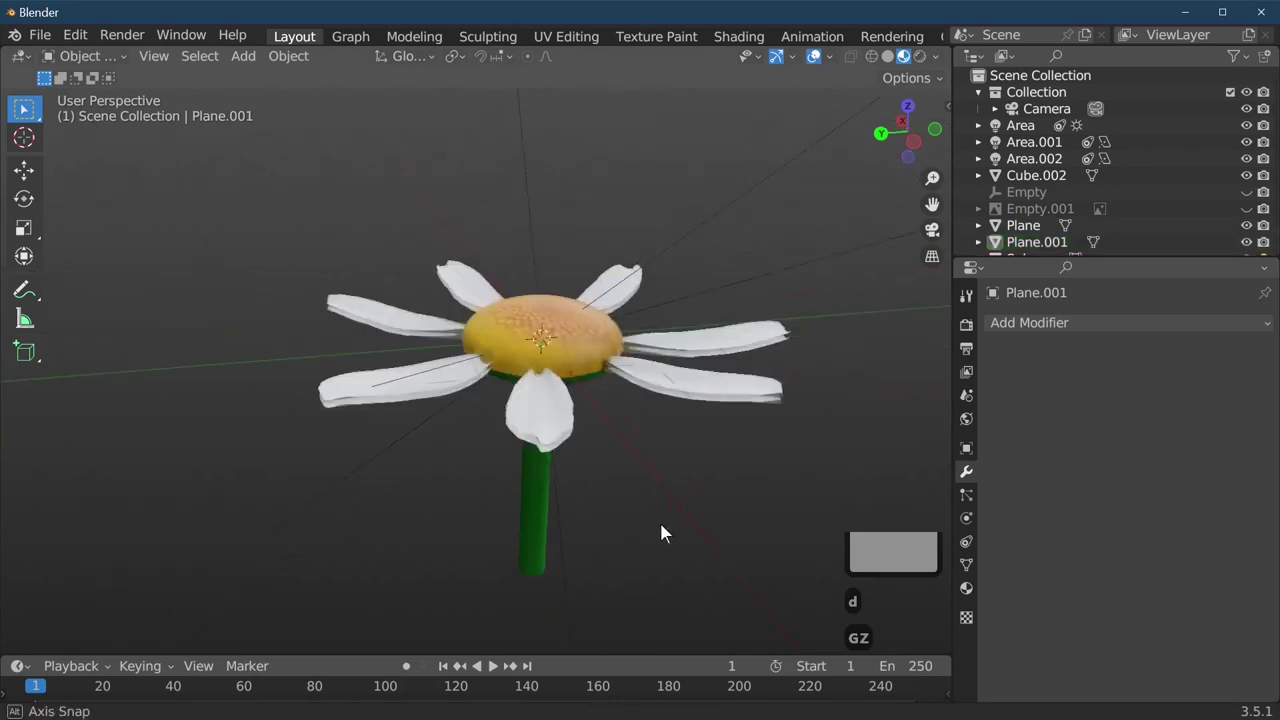
Switch the viewport shading to show the petals' white daisy texture
key(r)
key(z)
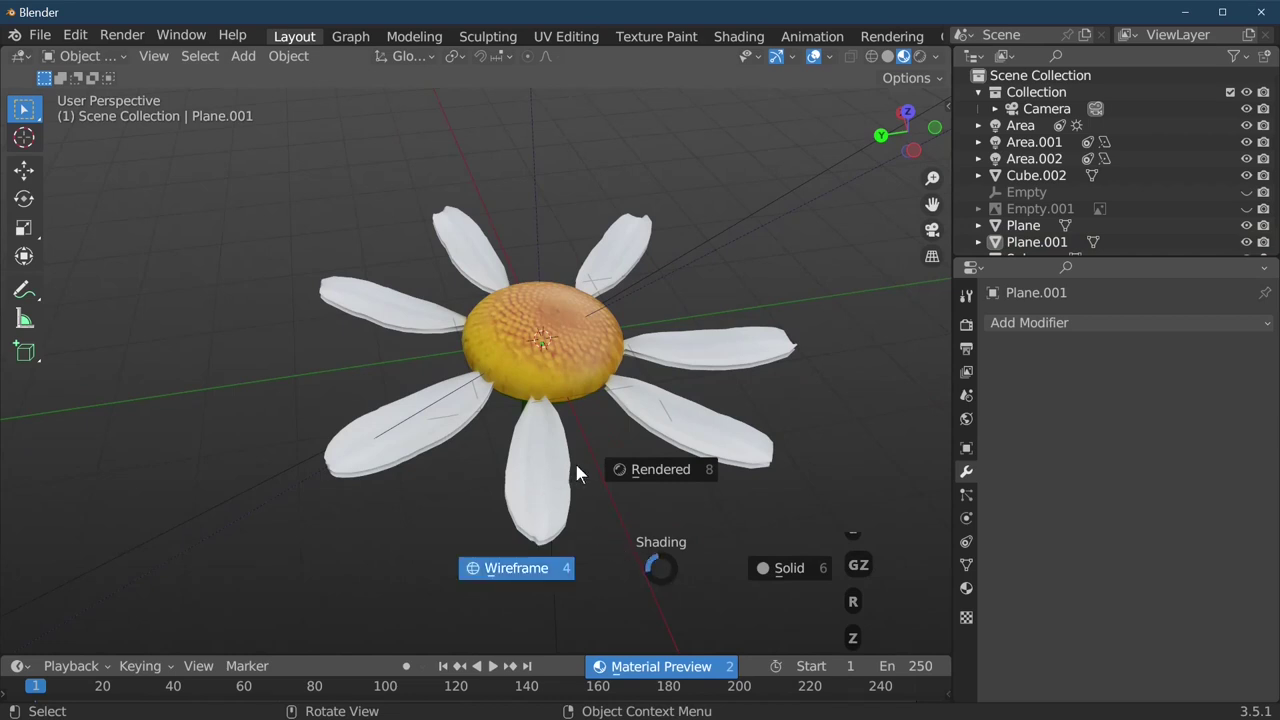
key(z)
Rotate the petal ring about Z, duplicate it and turn the copy so it sits between the originals
key(z)
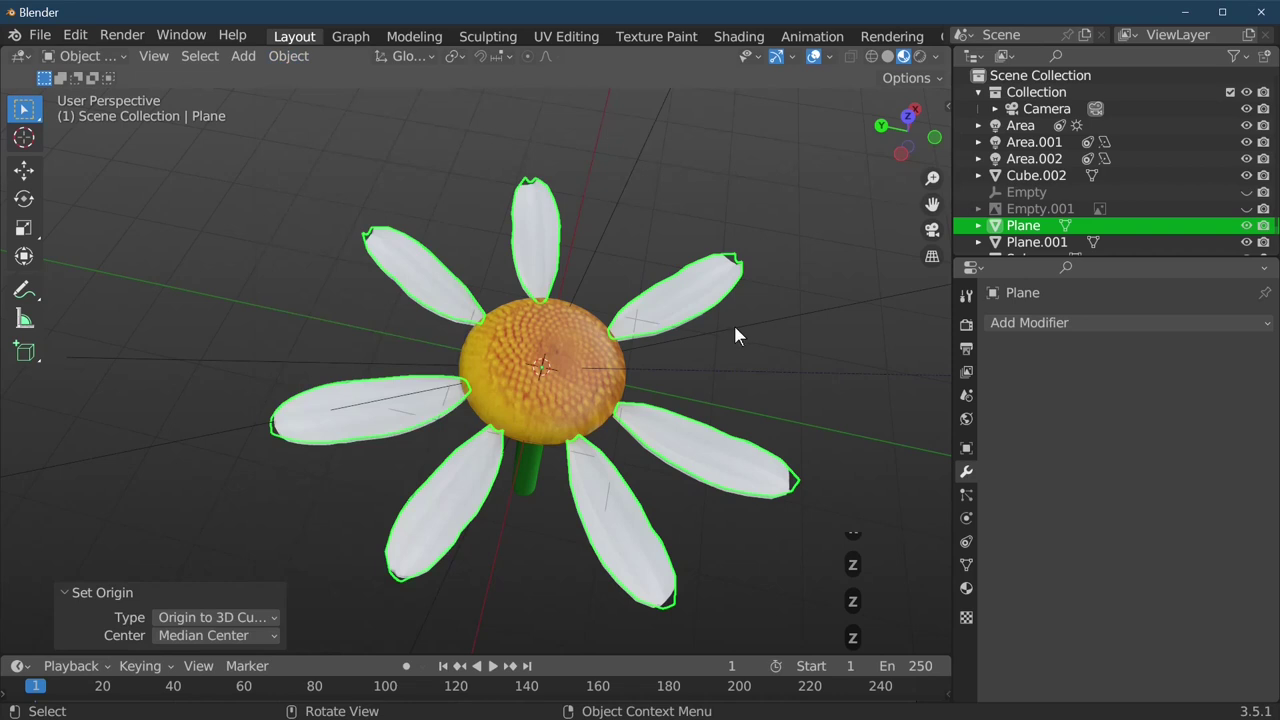
key(r)
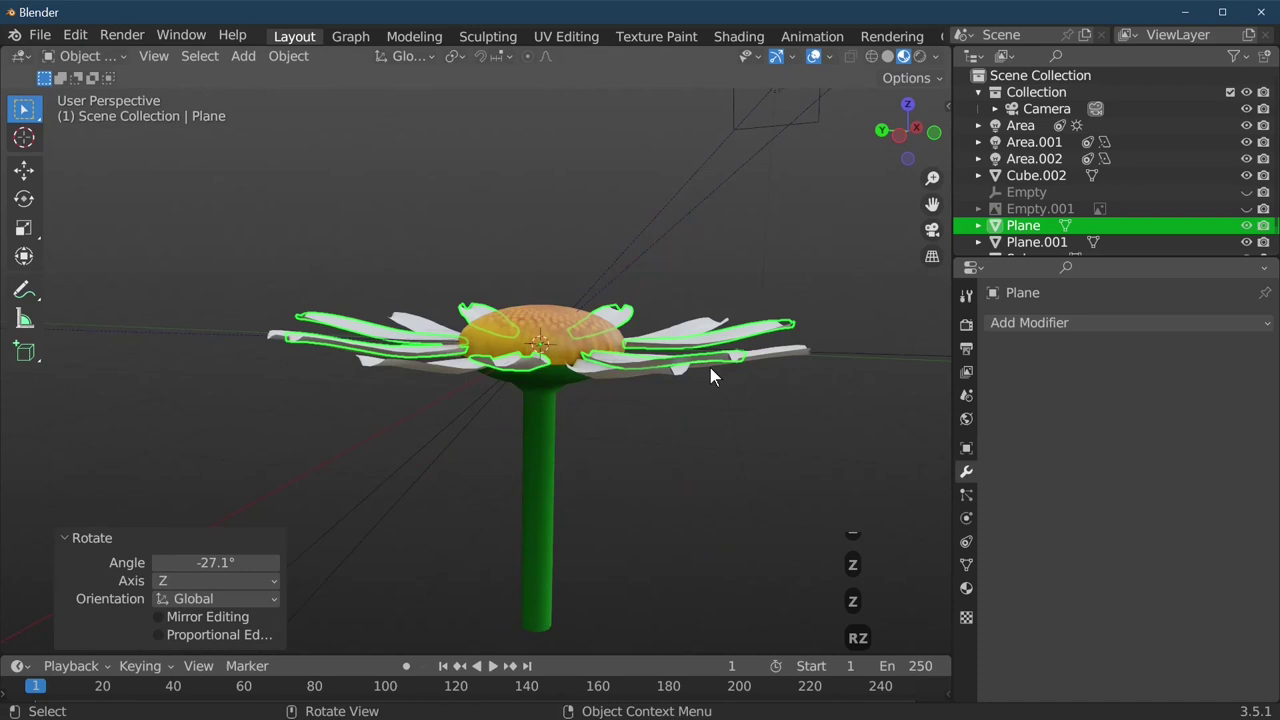
key(shift+d)
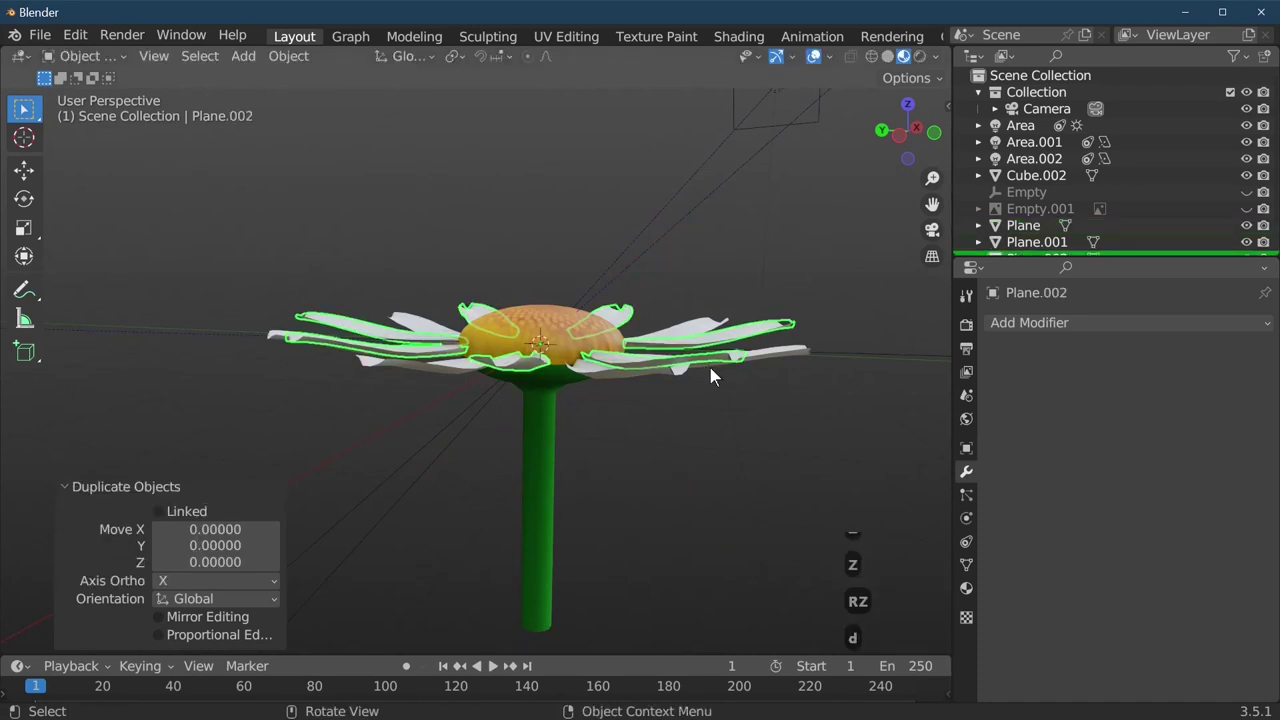
key(g)
key(z)
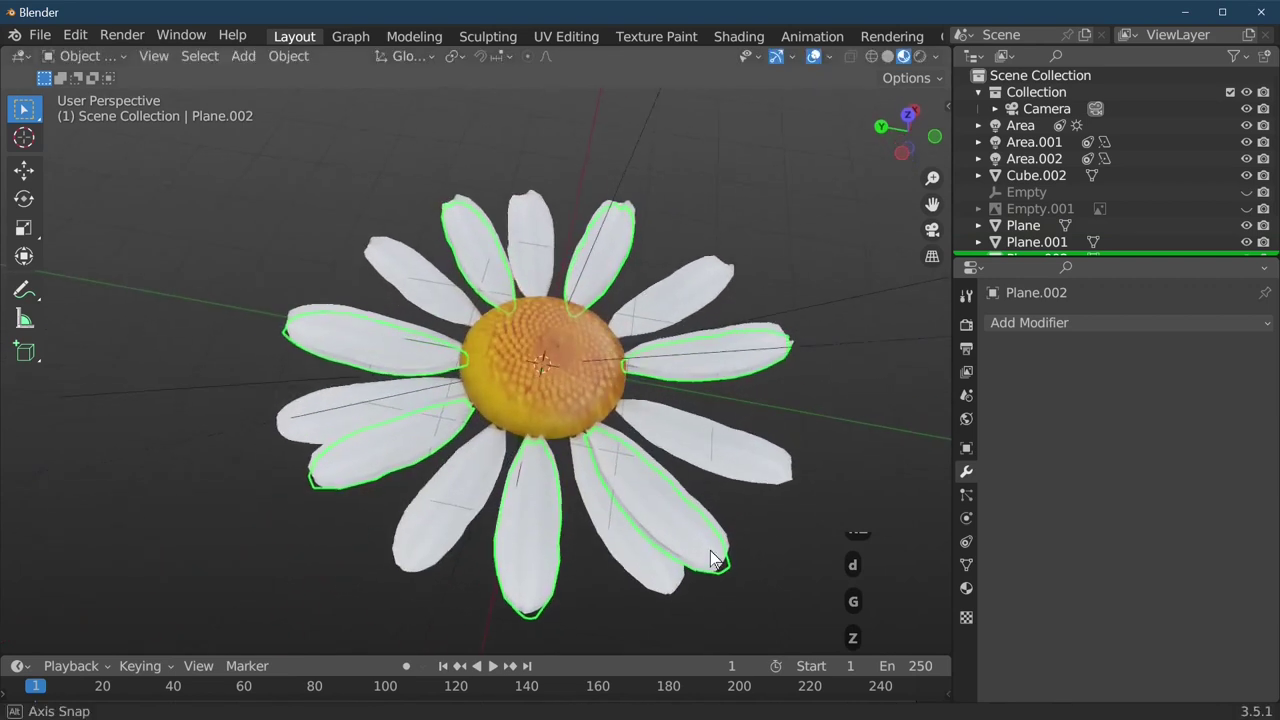
key(r)
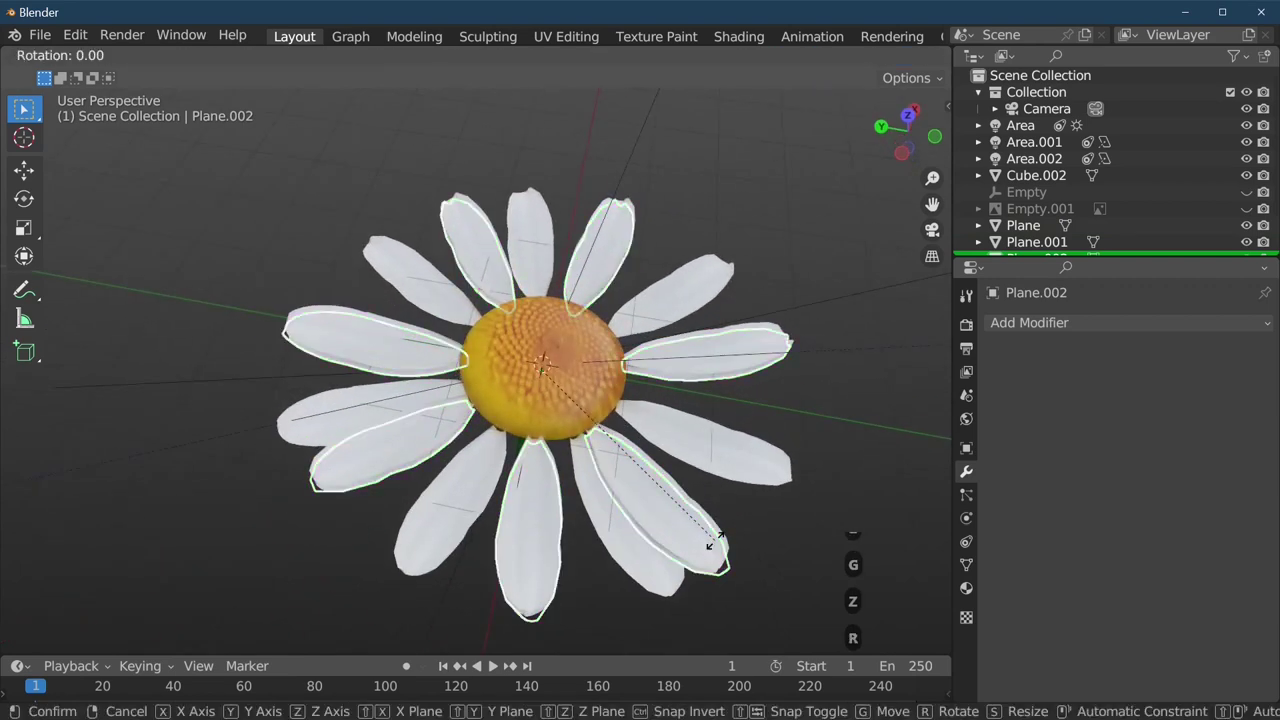
key(z)
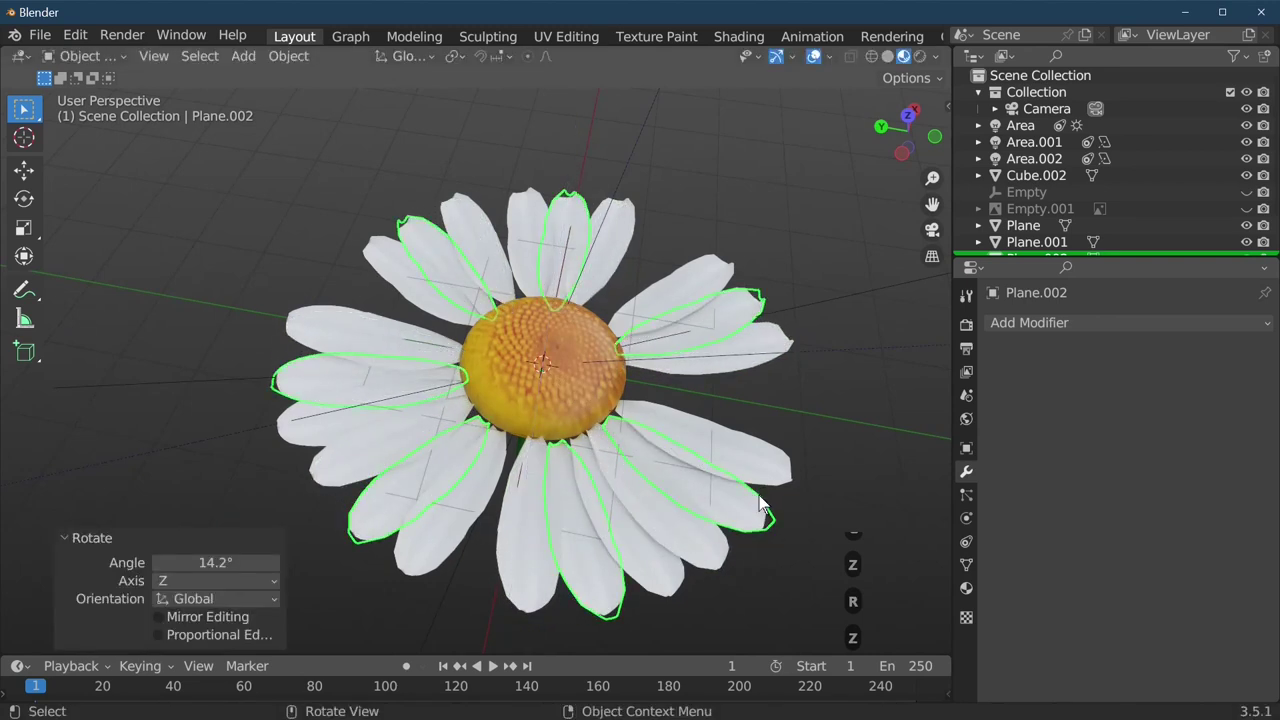
Duplicate and rotate the petals again about Z by -28.5, then lower the new layer slightly on Z
key(r)
key(z)
key(d)
key(r)
key(z)
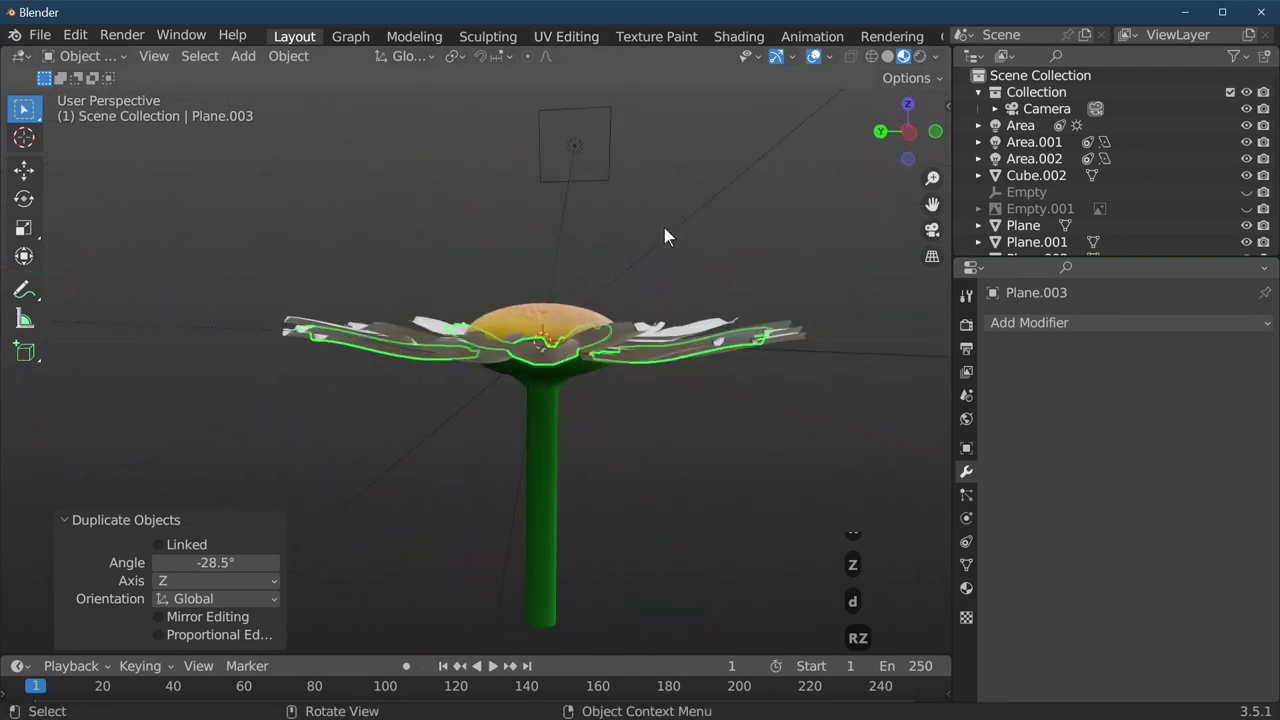
key(g)
key(z)
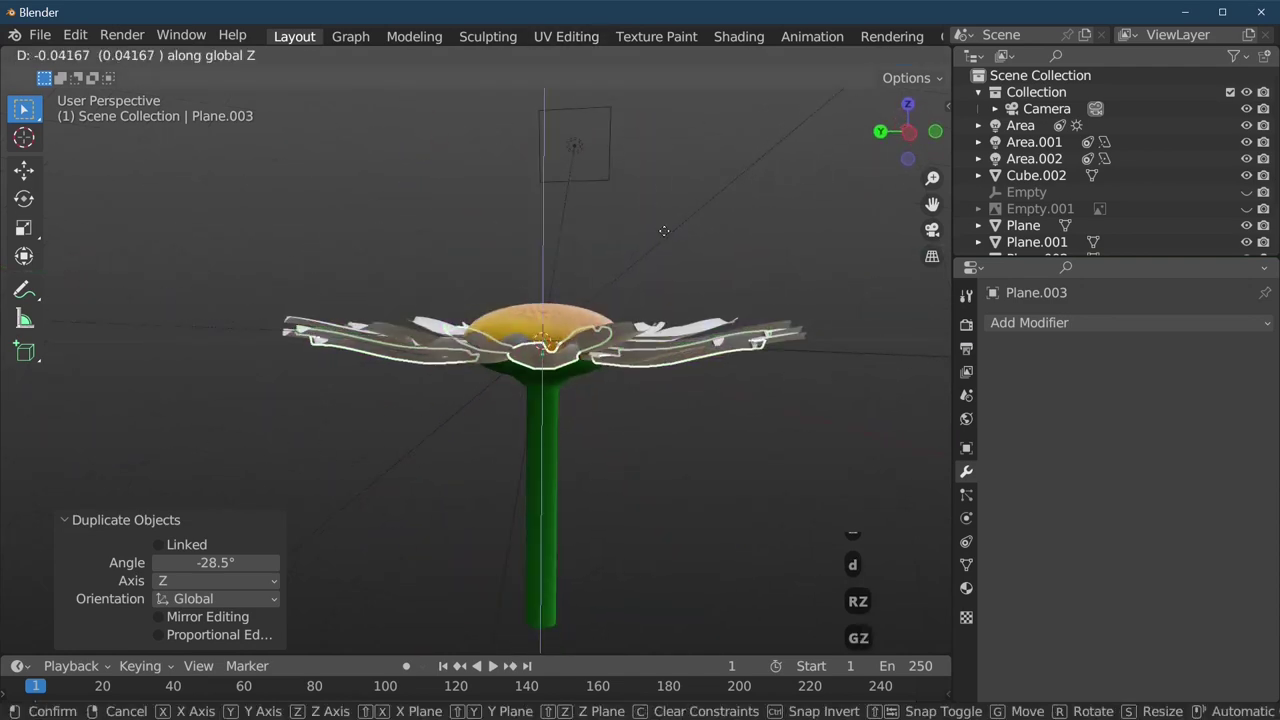
Subdivide the stem with a loop cut and drag its bottom end with smooth proportional editing into a curve
key(Tab)
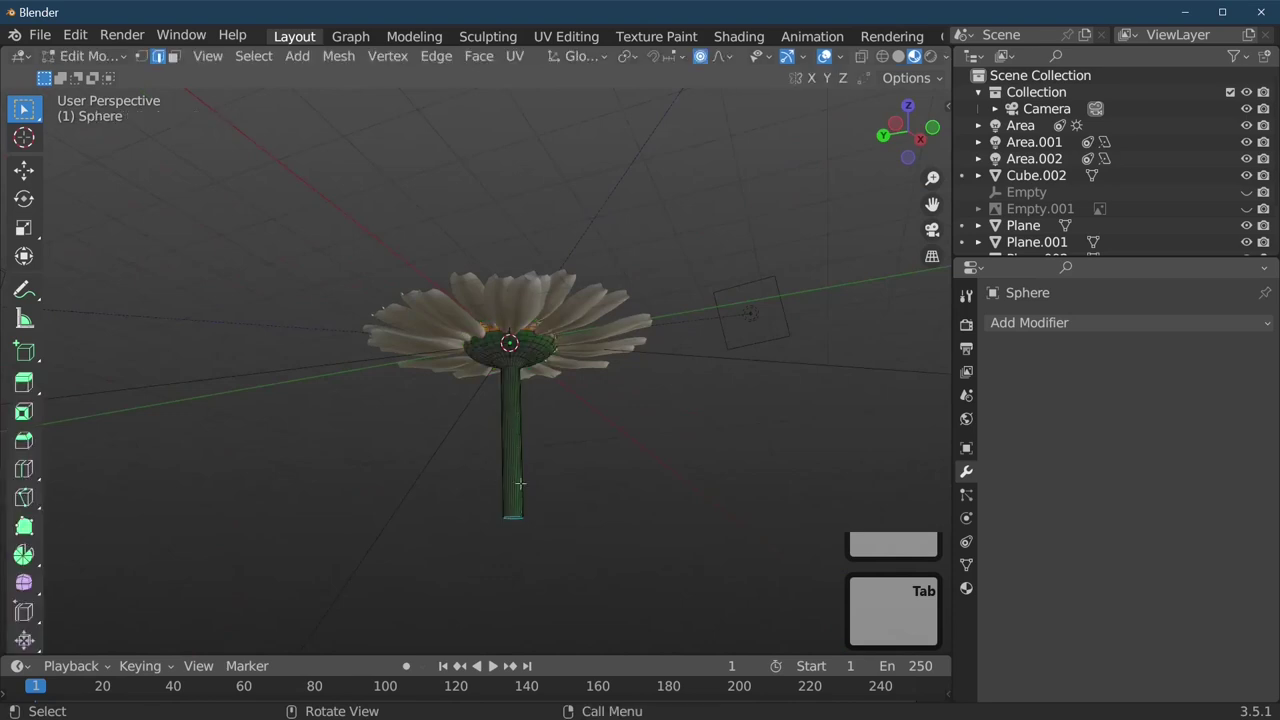
key(ctrl+r)
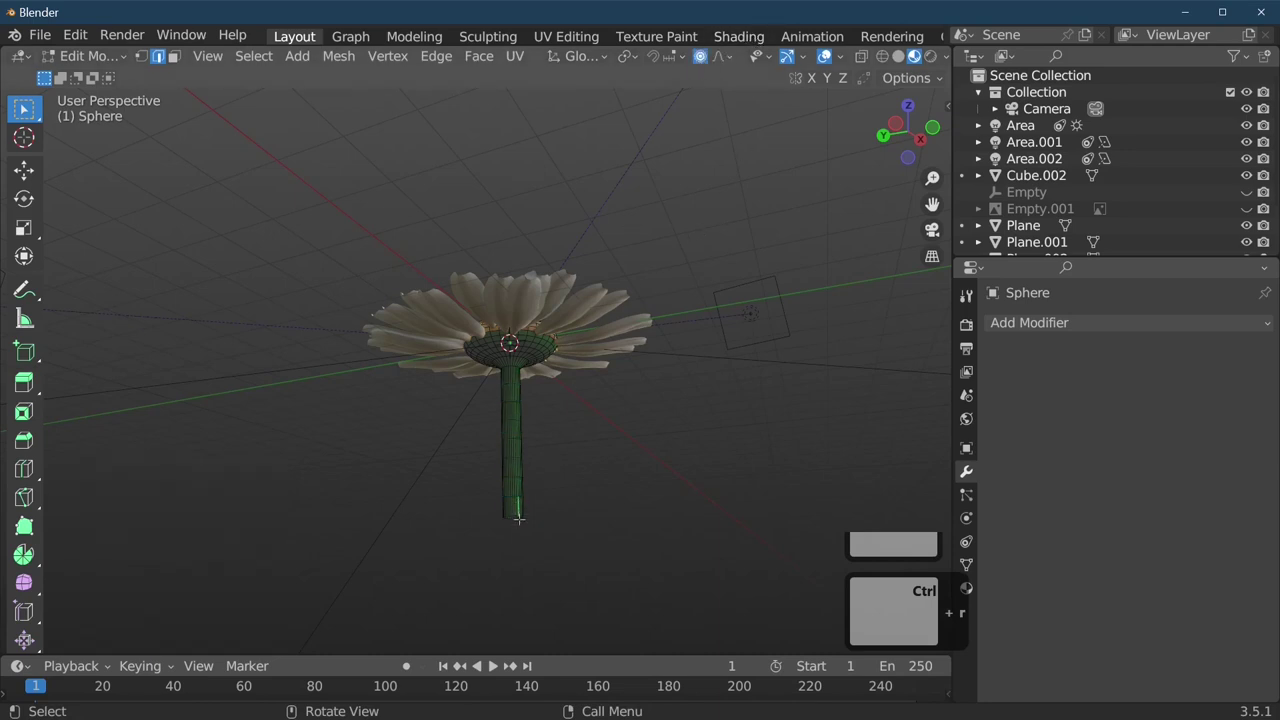
key(g)
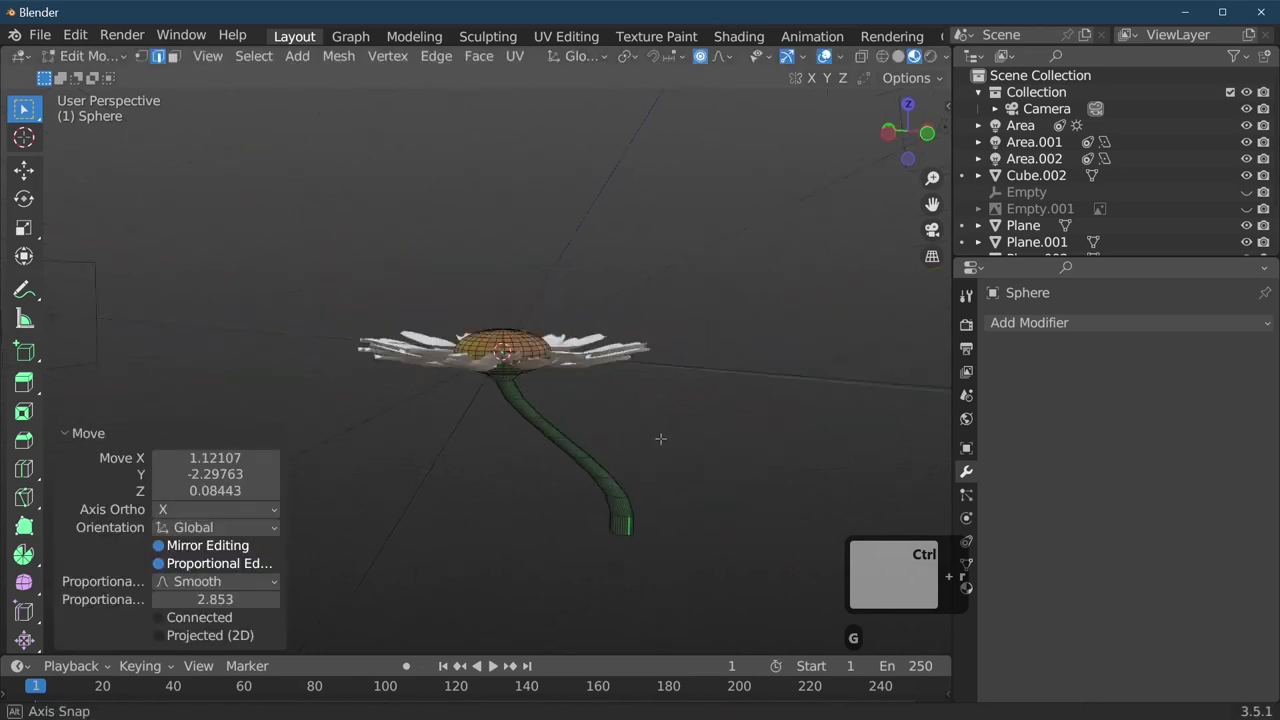
key(Tab)
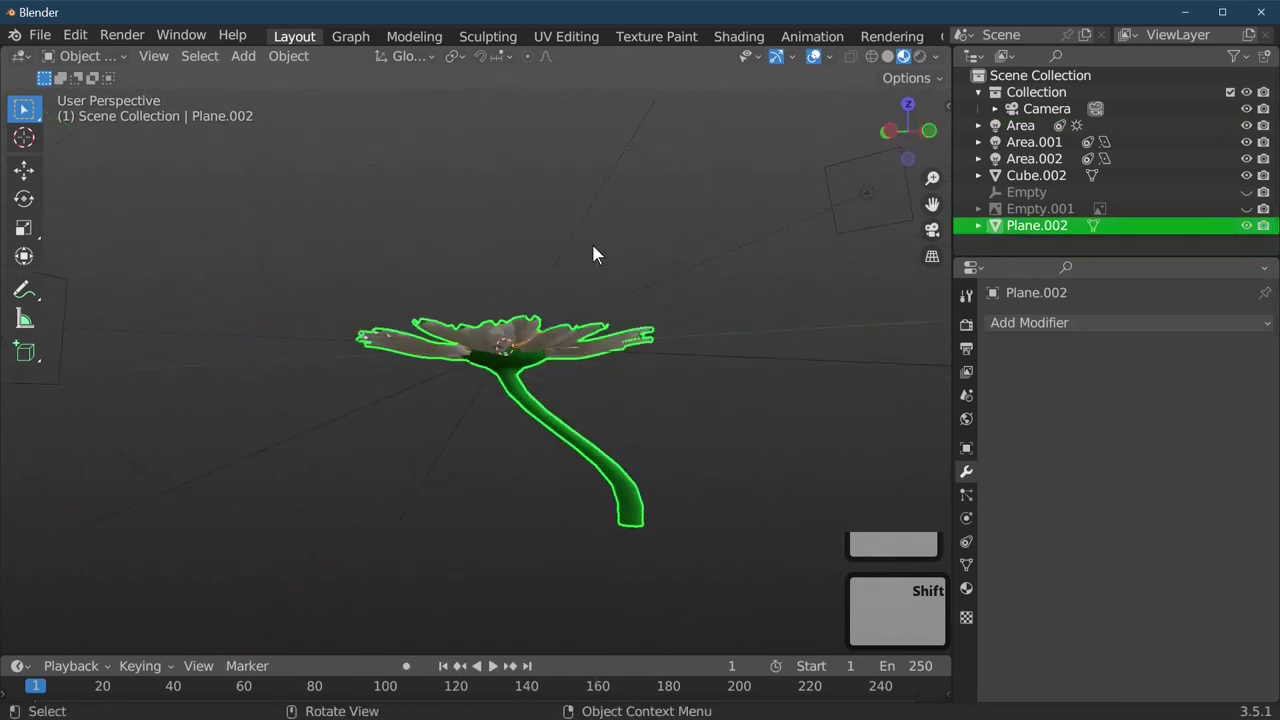
Tilt the joined daisy about the X axis by 53 so it leans at an angle
key(Tab)
key(r)
key(r)
key(z)
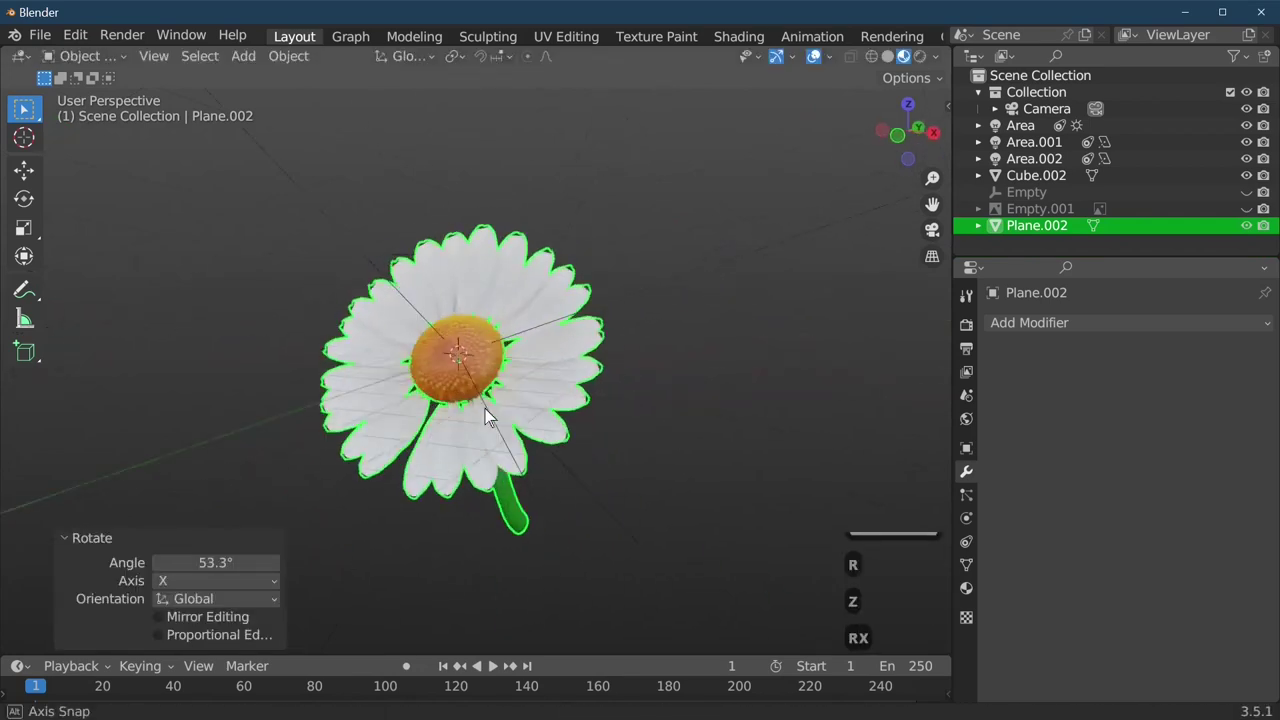
key(Tab)
Inspect the tilted flower from below and the side, undoing the last two adjustments
key(Tab)
key(Tab)
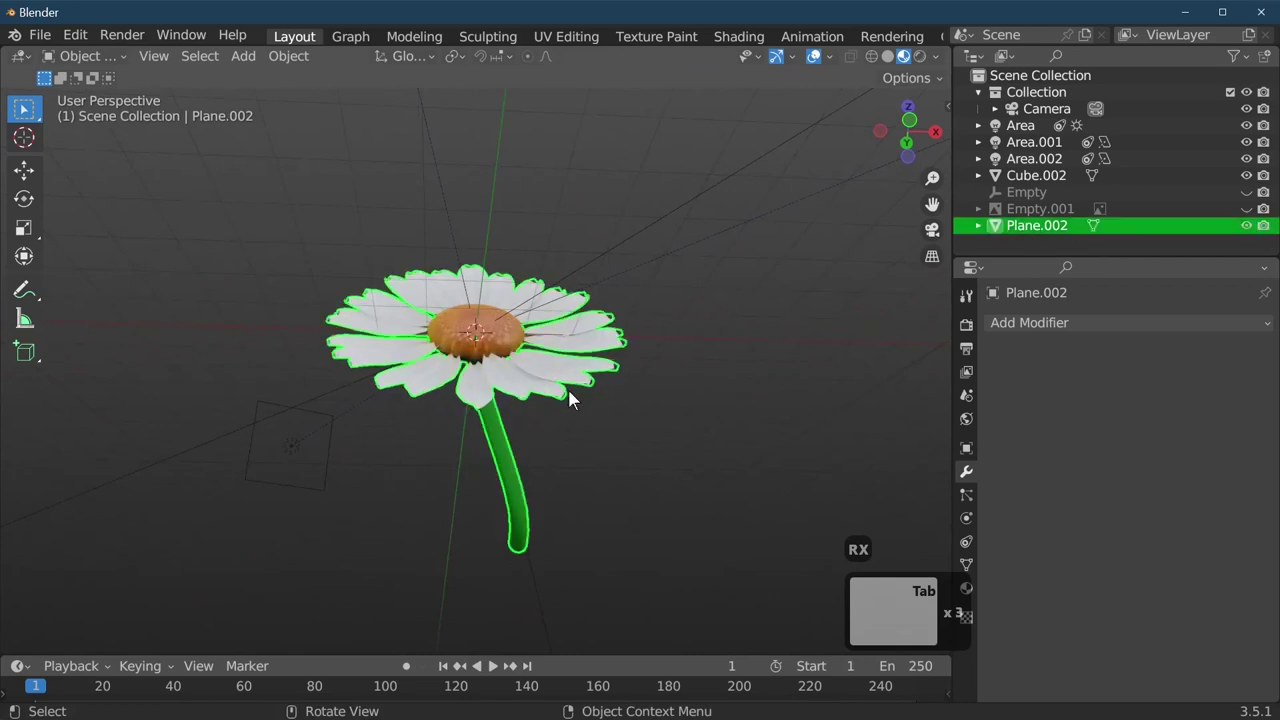
key(ctrl+z)
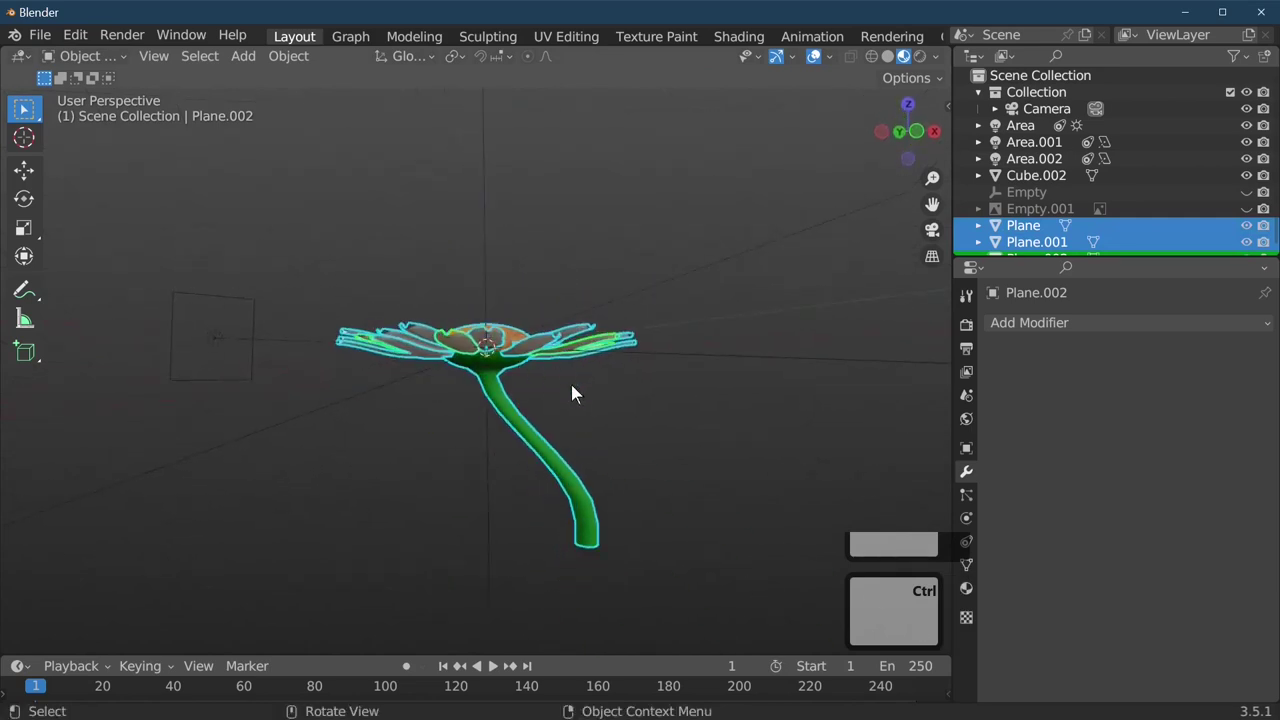
key(ctrl+z)
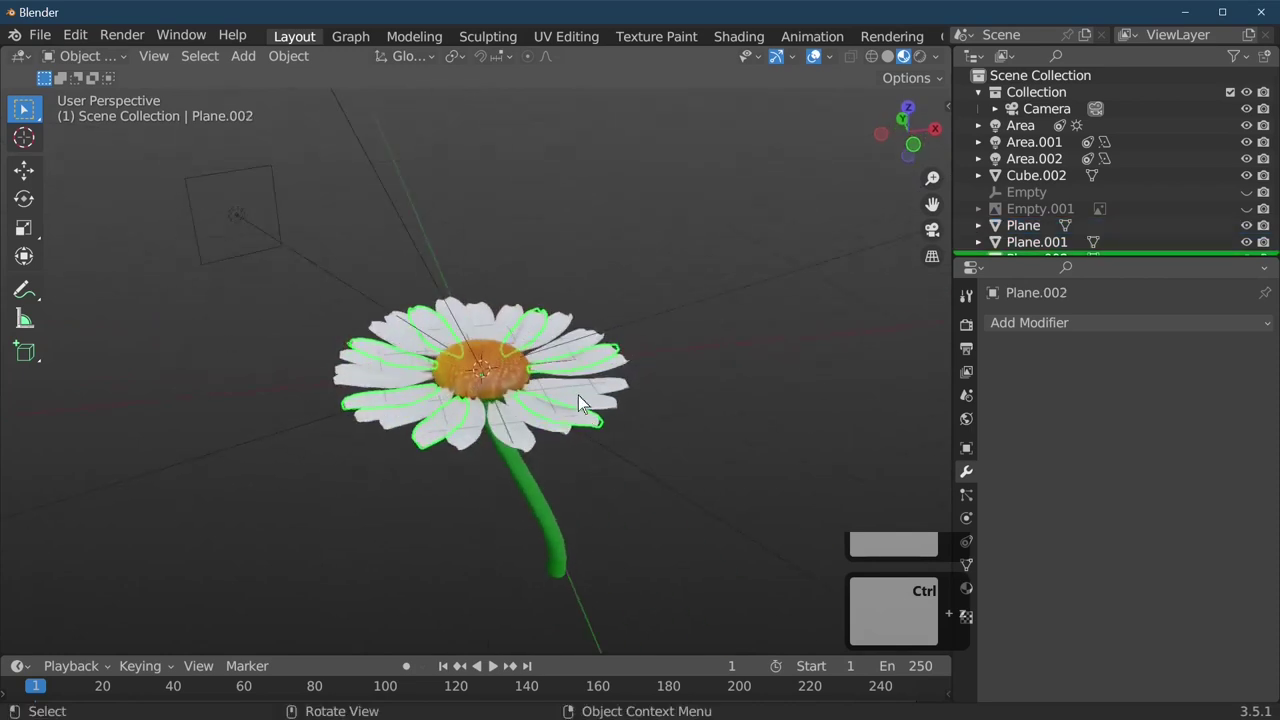
Delete all the petal planes, keeping only the orange dome and curved stem
key(x)
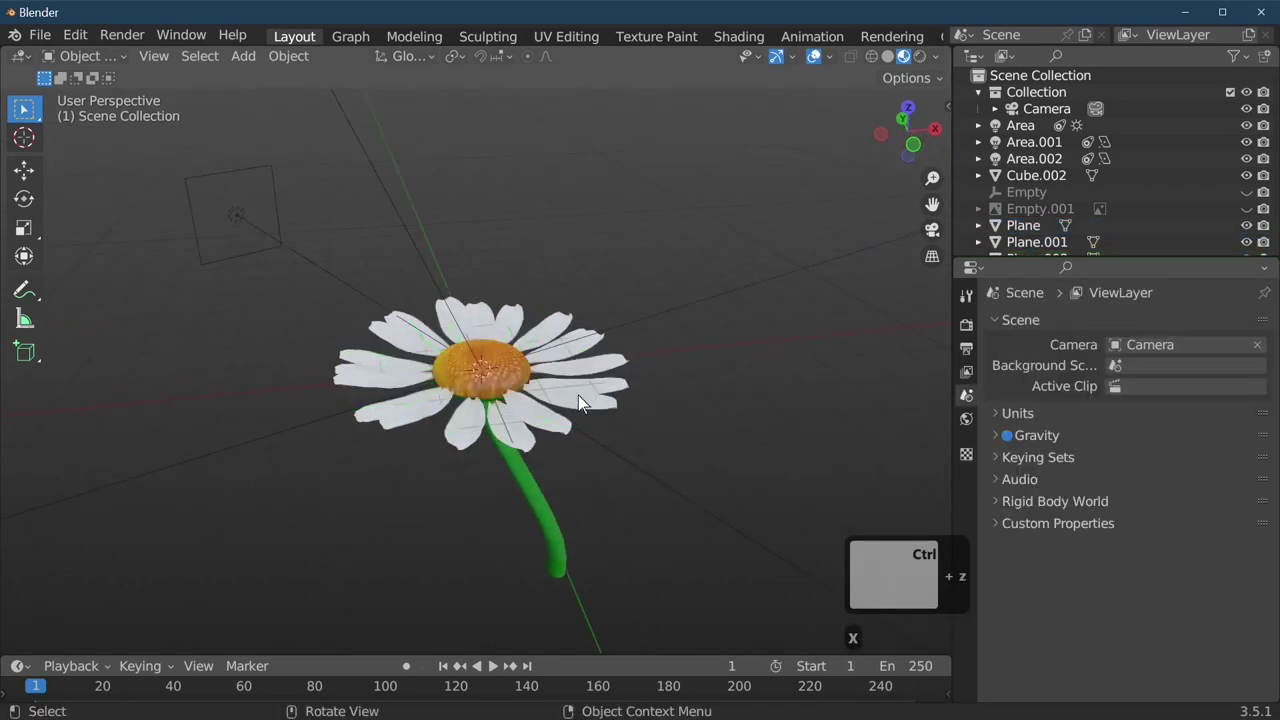
key(x)
key(x)
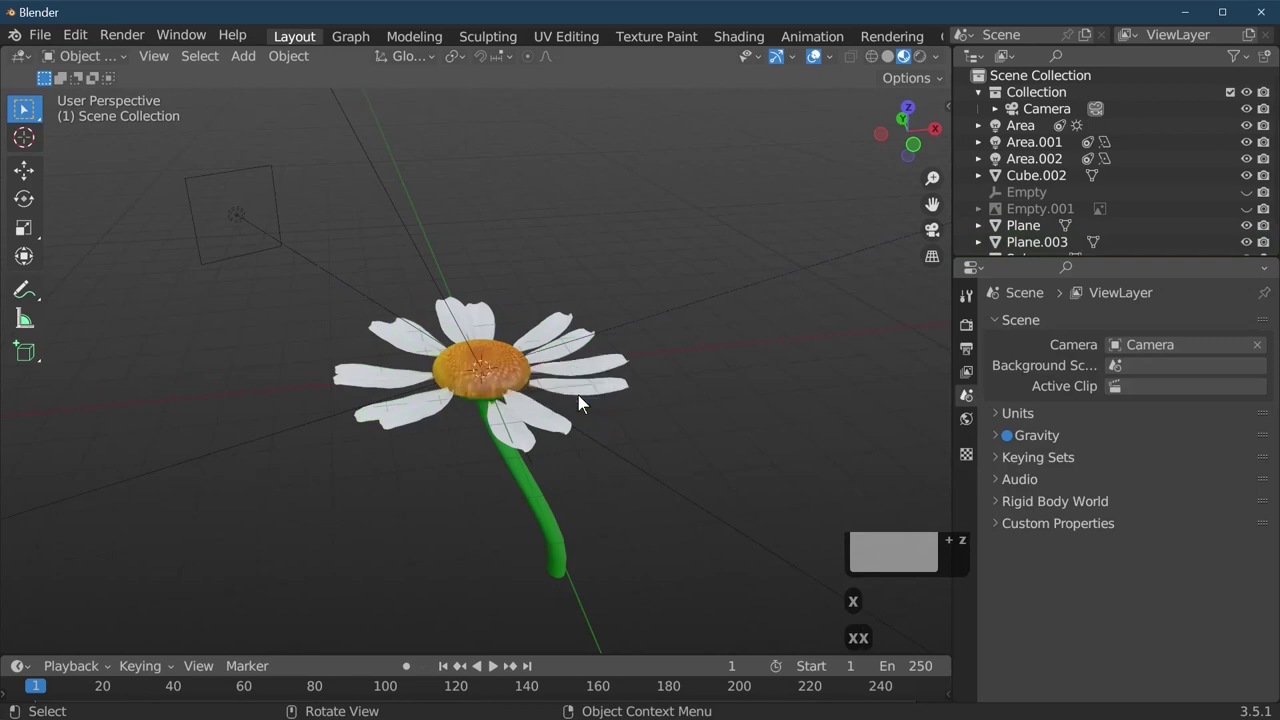
key(x)
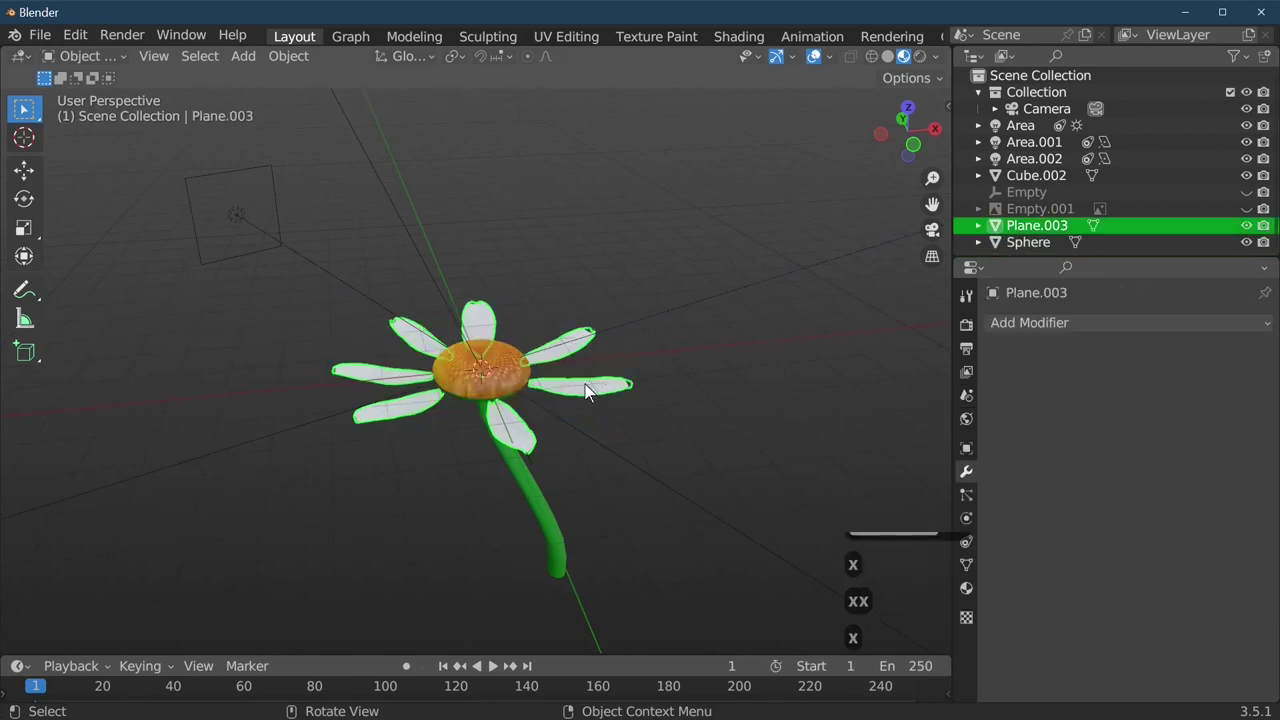
key(x)
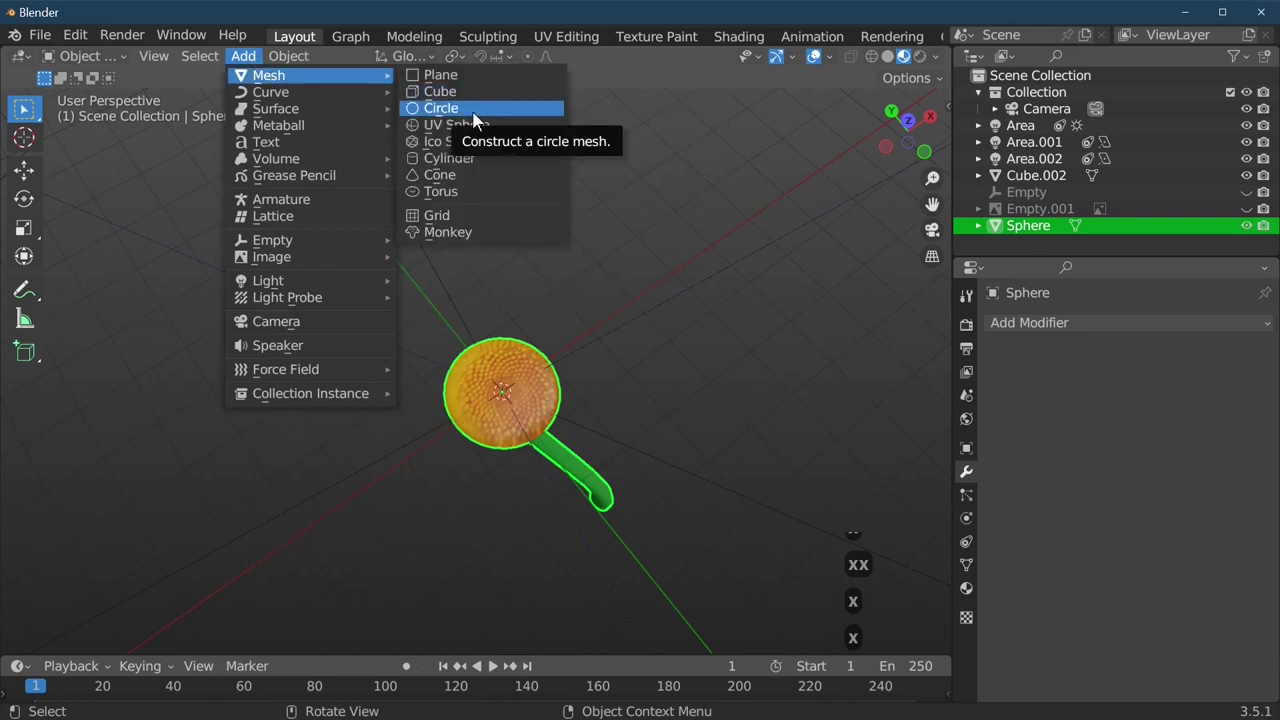
Scale the new circle up and extrude its rim inward to form a broad filled white disc around the dome
key(s)
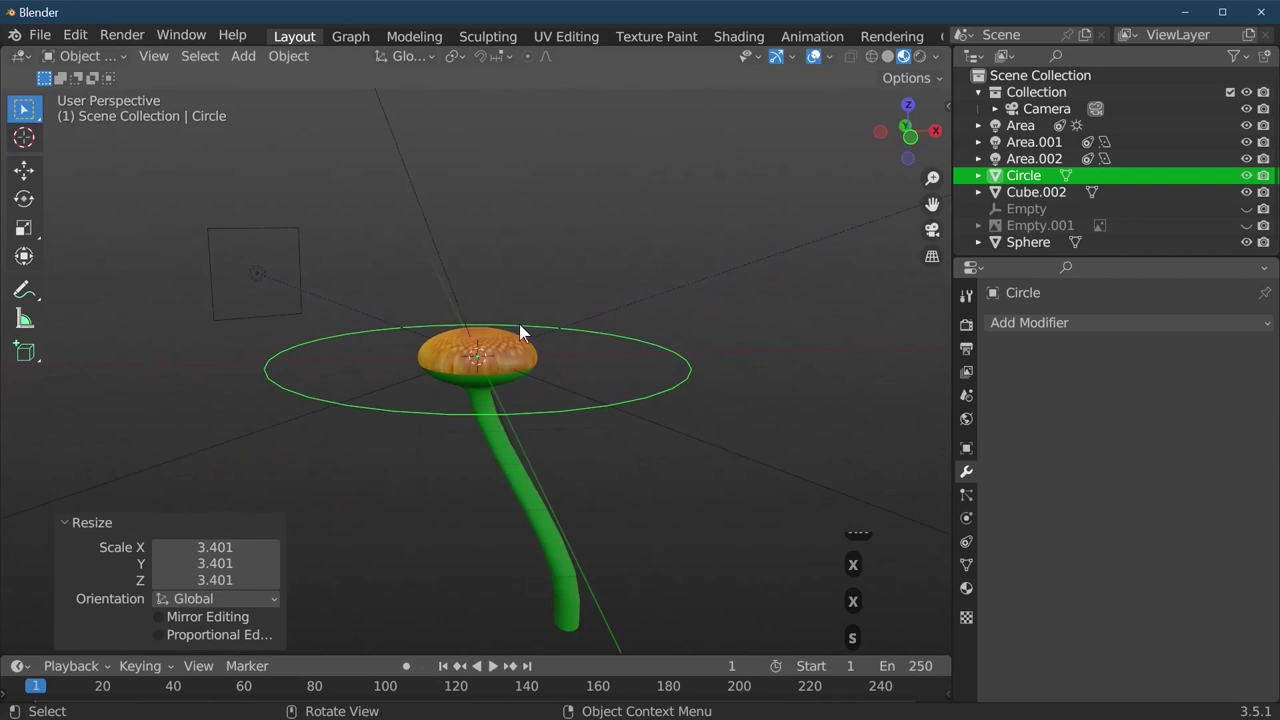
key(Tab)
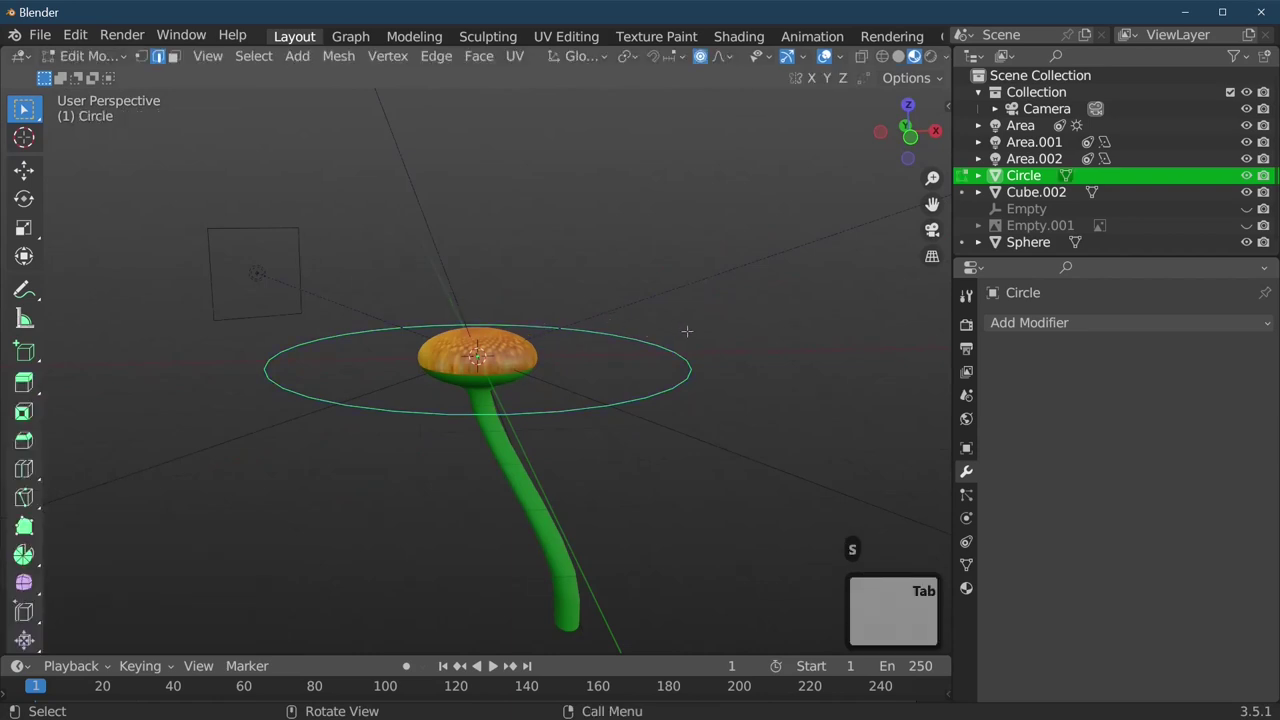
key(e)
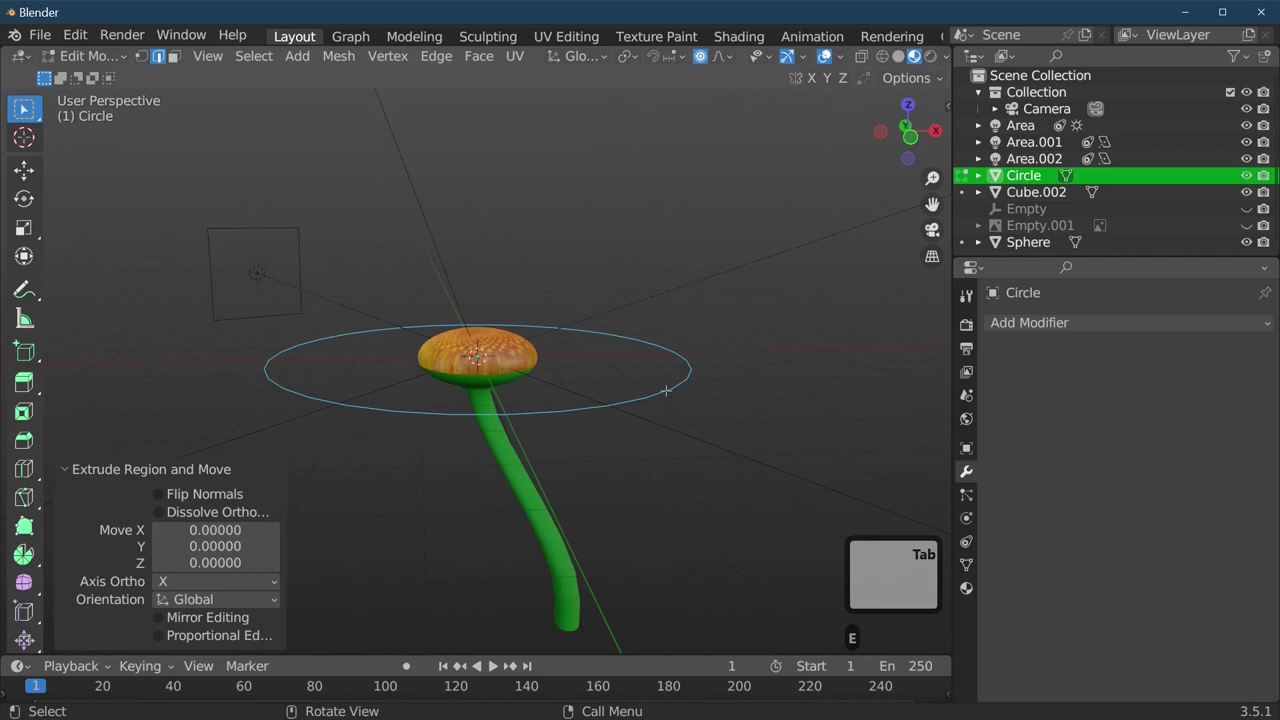
key(Tab)
key(Tab)
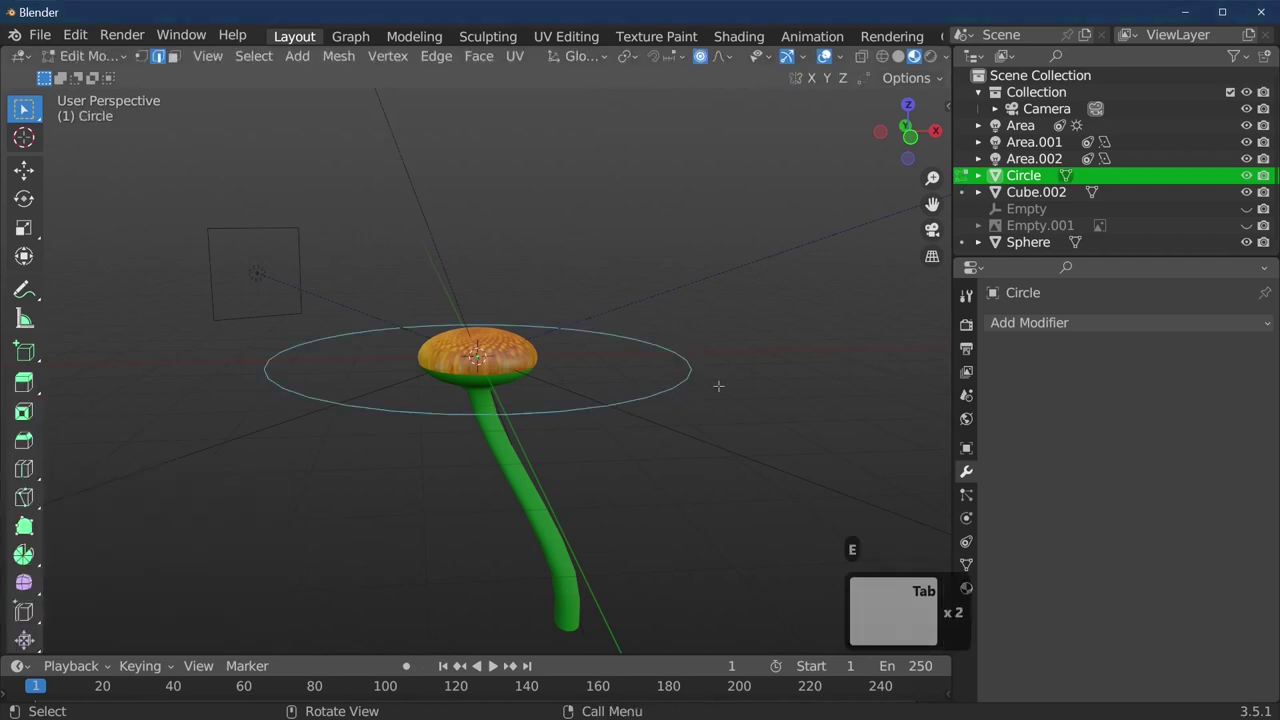
key(a)
key(a)
key(a)
key(e)
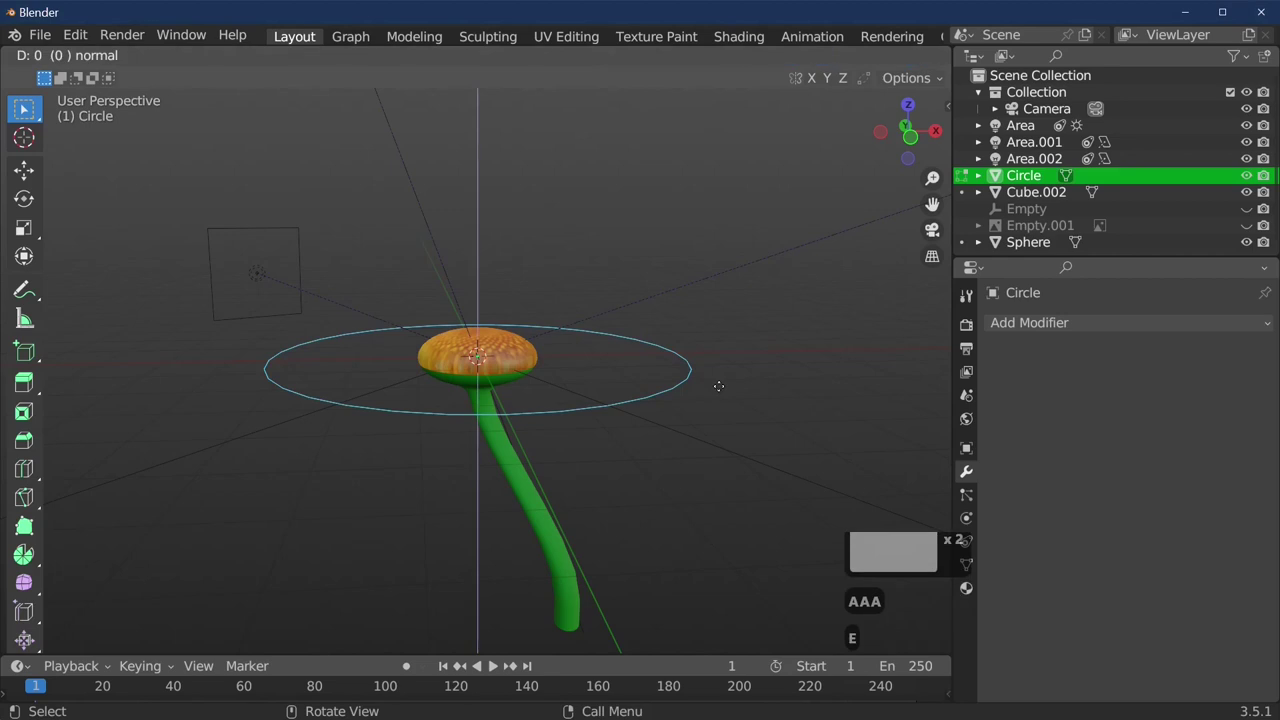
key(s)
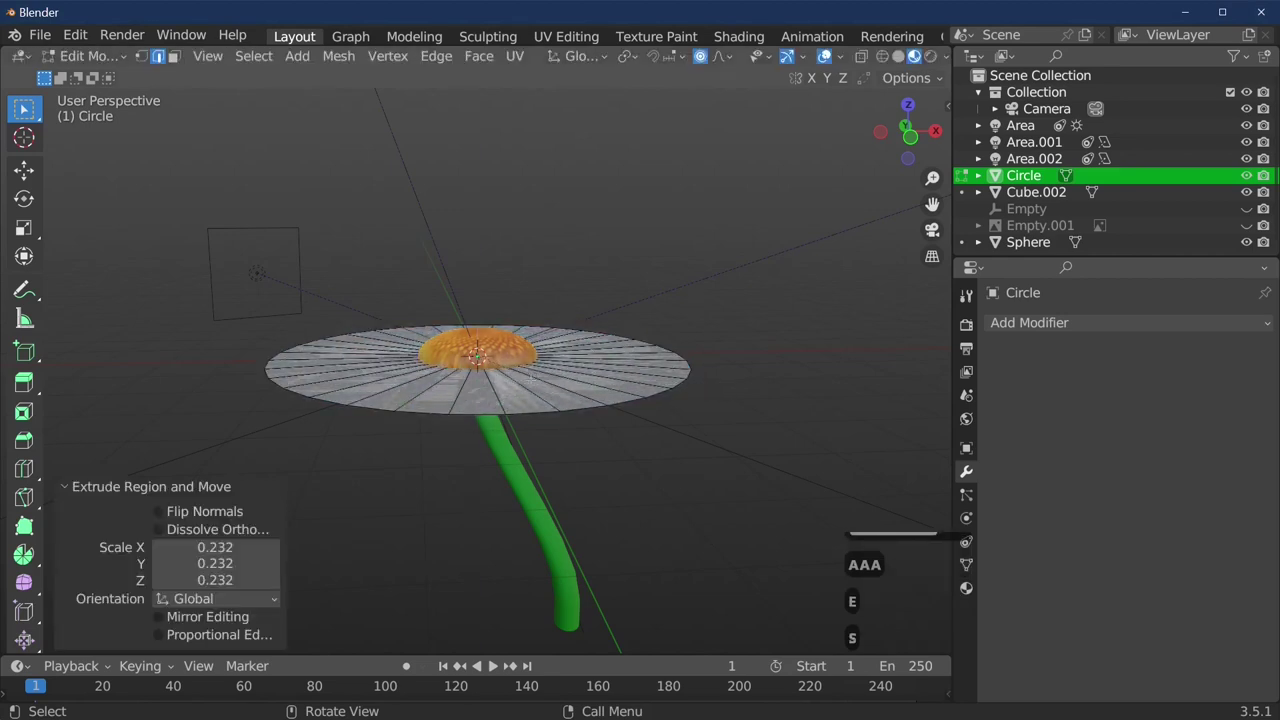
Raise the disc's rim on Z with smooth proportional falloff so it cups upward
key(Tab)
key(Tab)
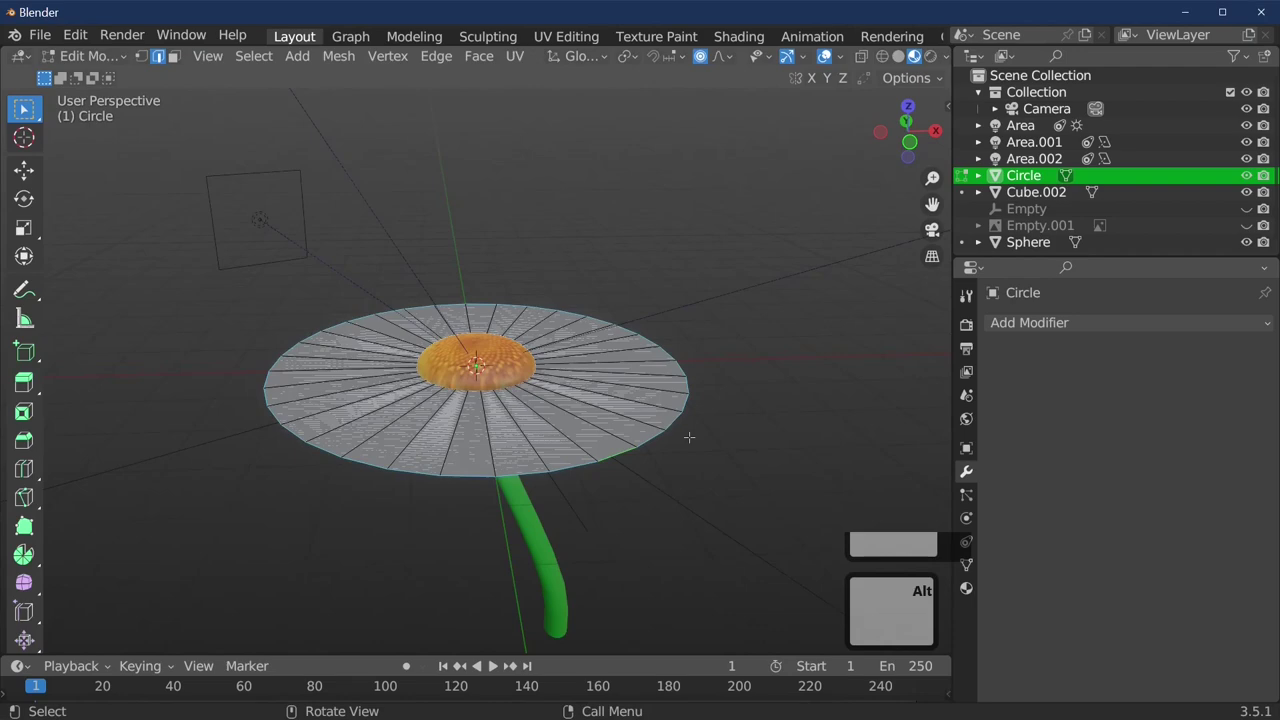
key(Tab)
key(g)
key(z)
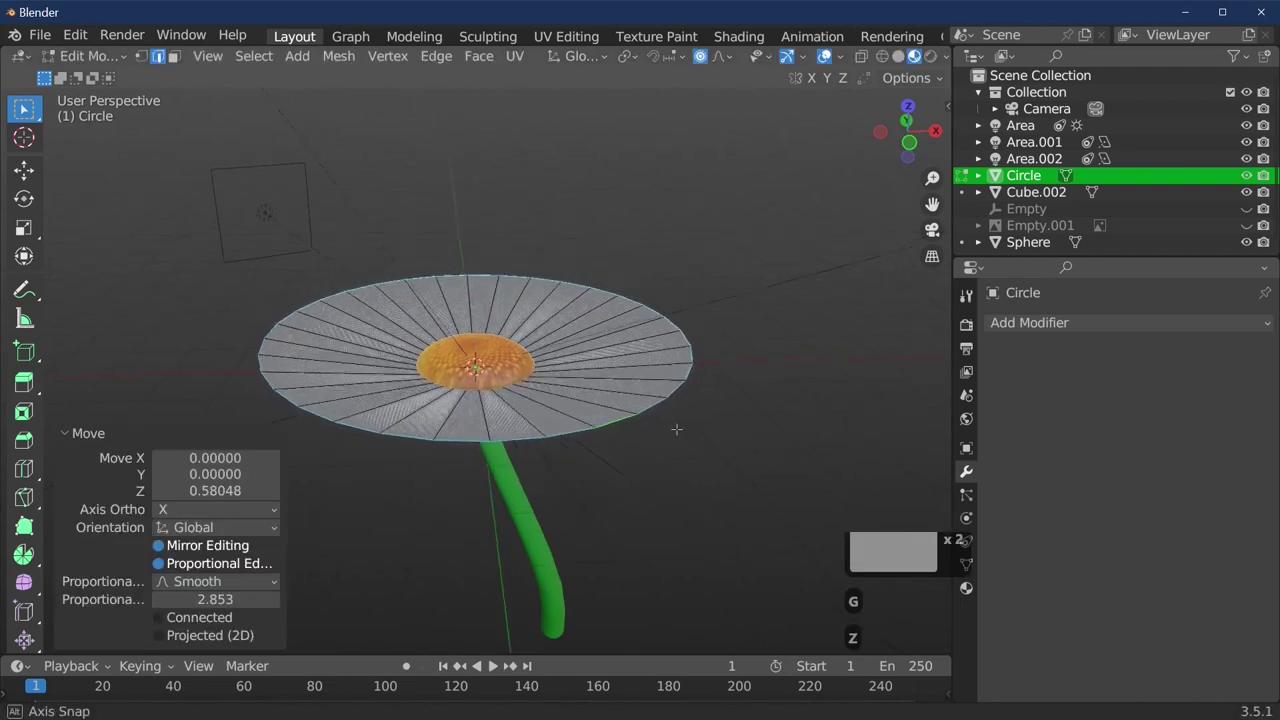
key(Tab)
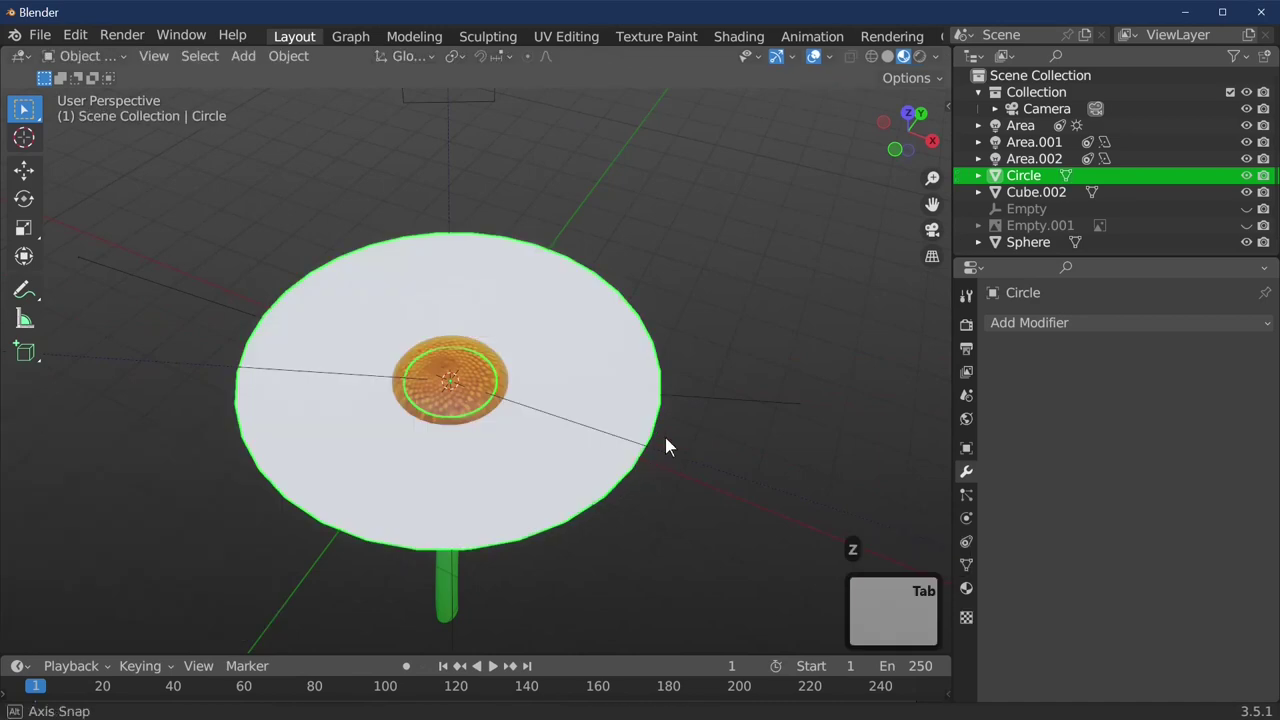
From top view, unwrap the whole petal disc with Project from View
key(7)
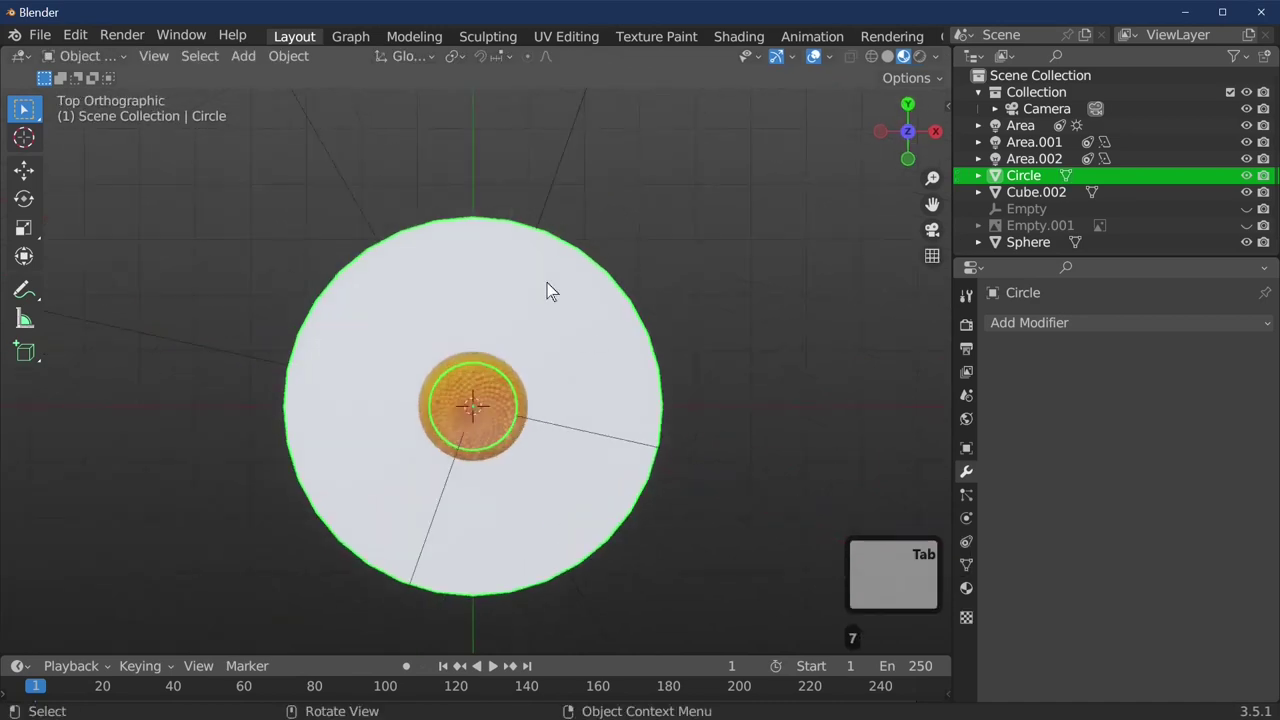
key(Tab)
key(a)
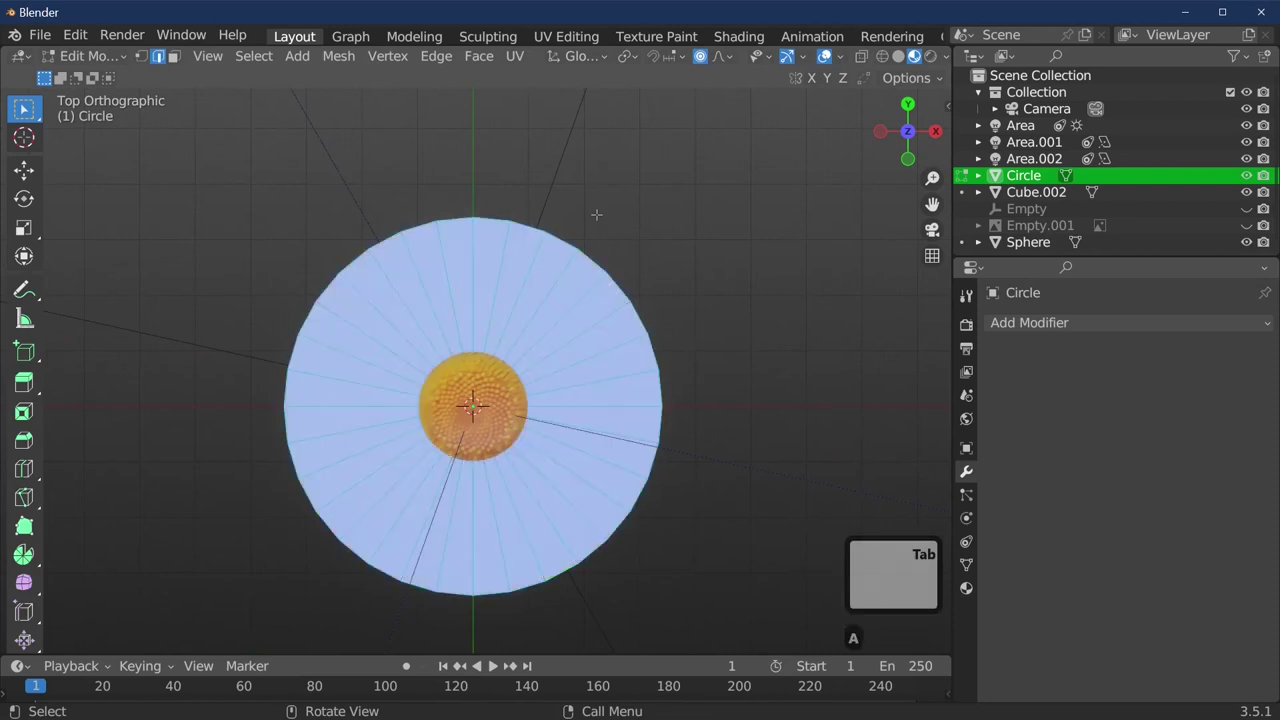
key(u)
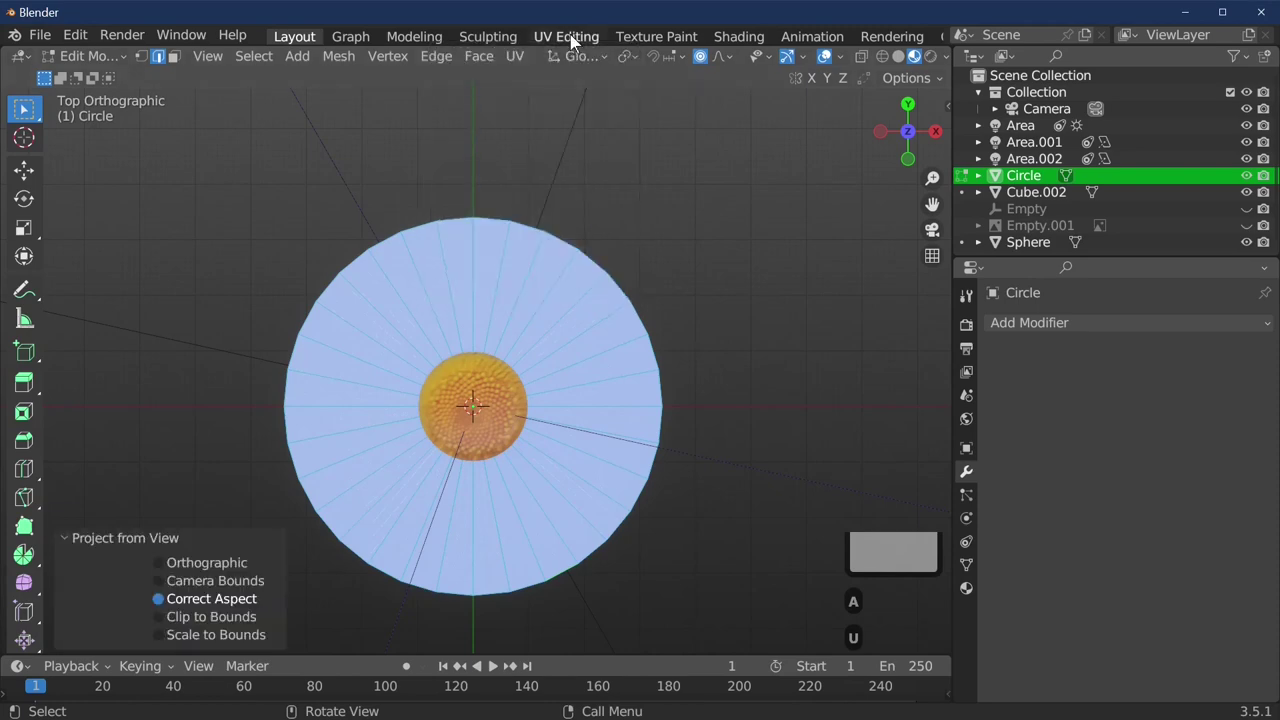
In UV Editing, scale the disc's UVs to cover the daisy photo so textured petals appear
key(Tab)
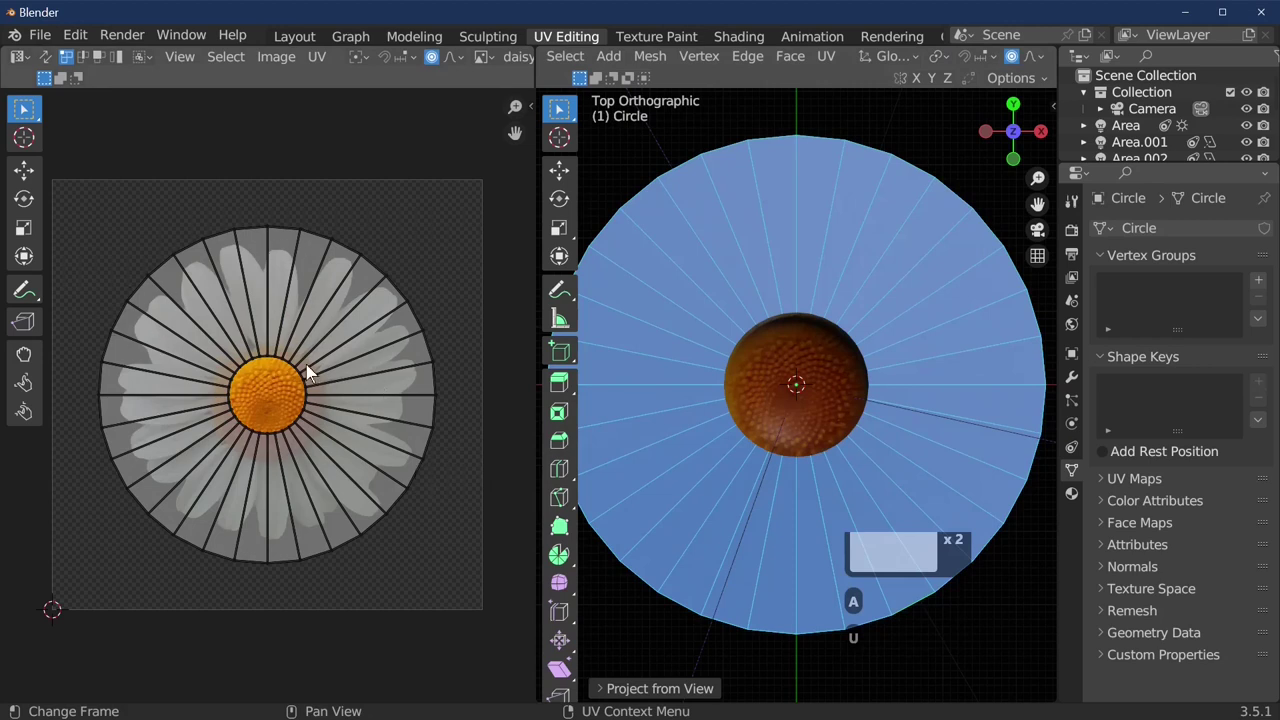
key(a)
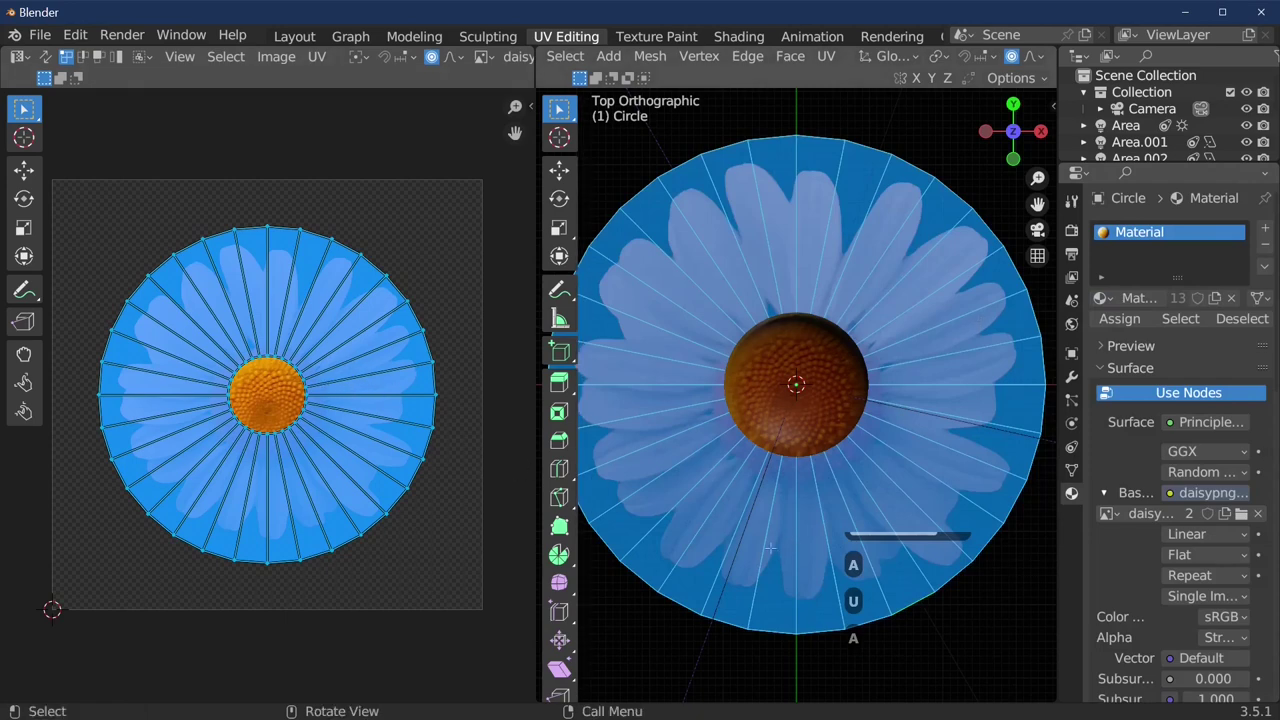
key(Tab)
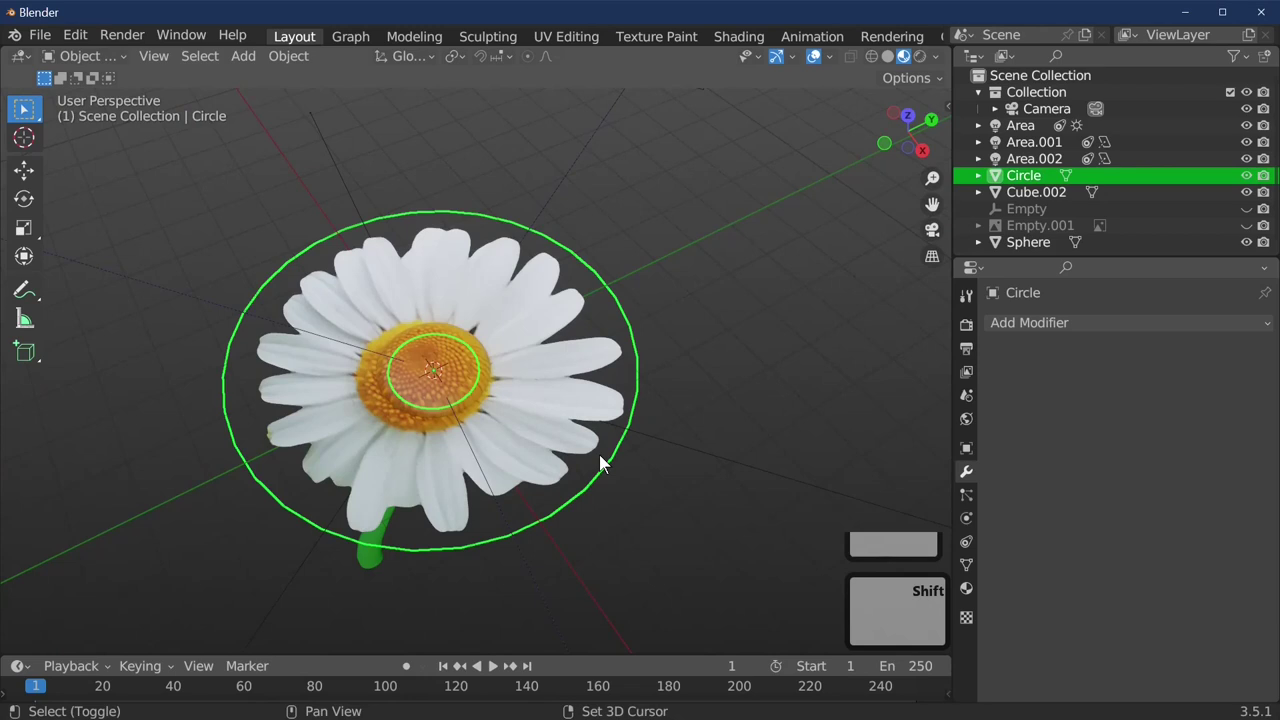
Duplicate the petal disc, lower the copy on Z and rotate it slightly about Z
key(Tab)
key(d)
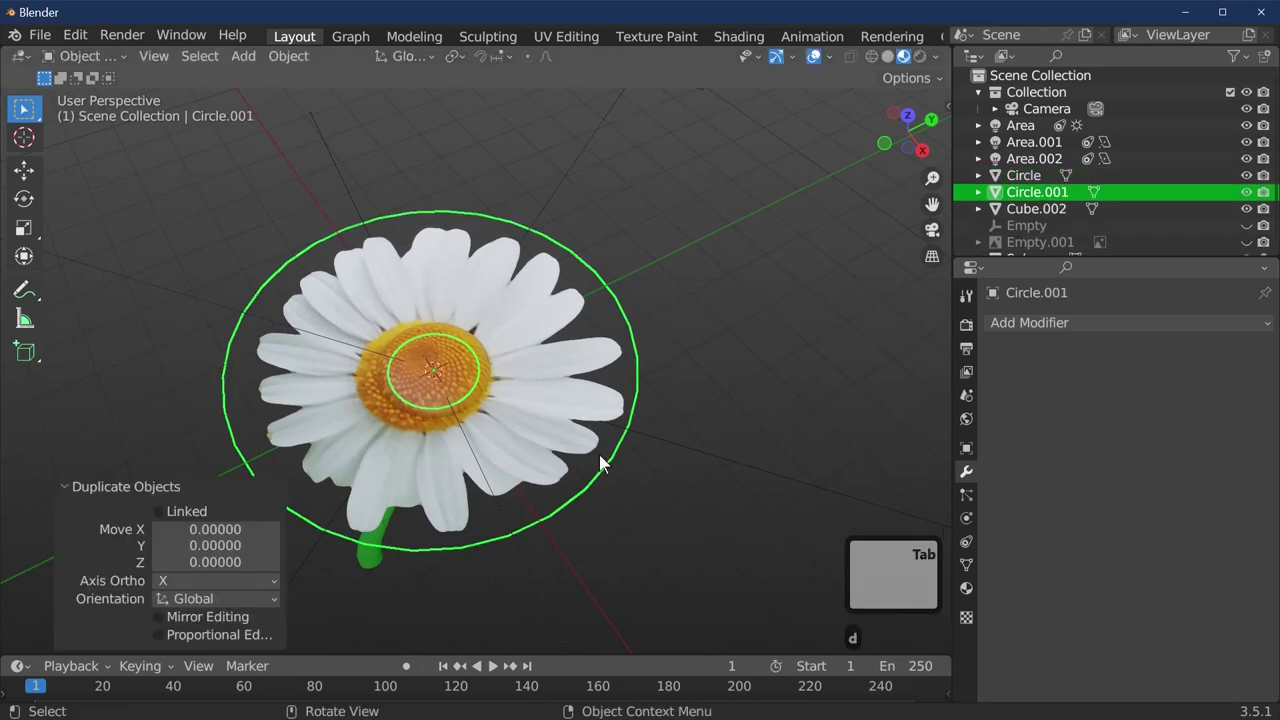
key(g)
key(z)
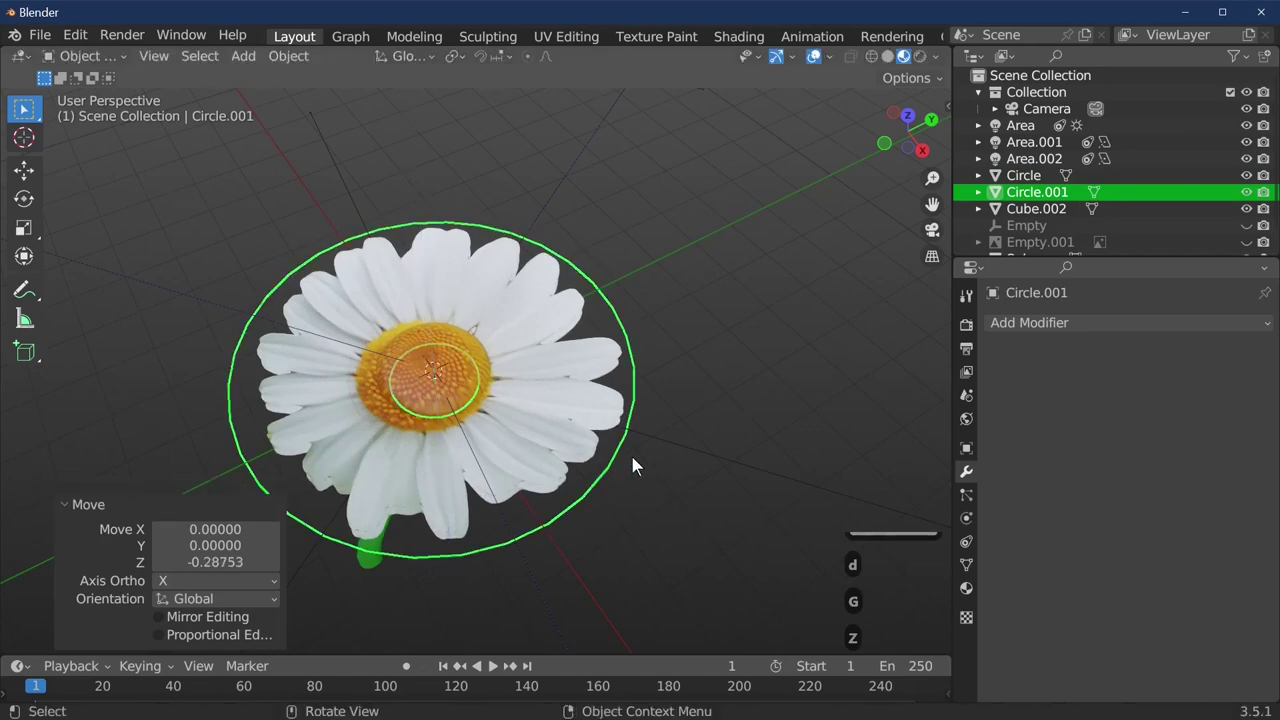
key(r)
key(z)
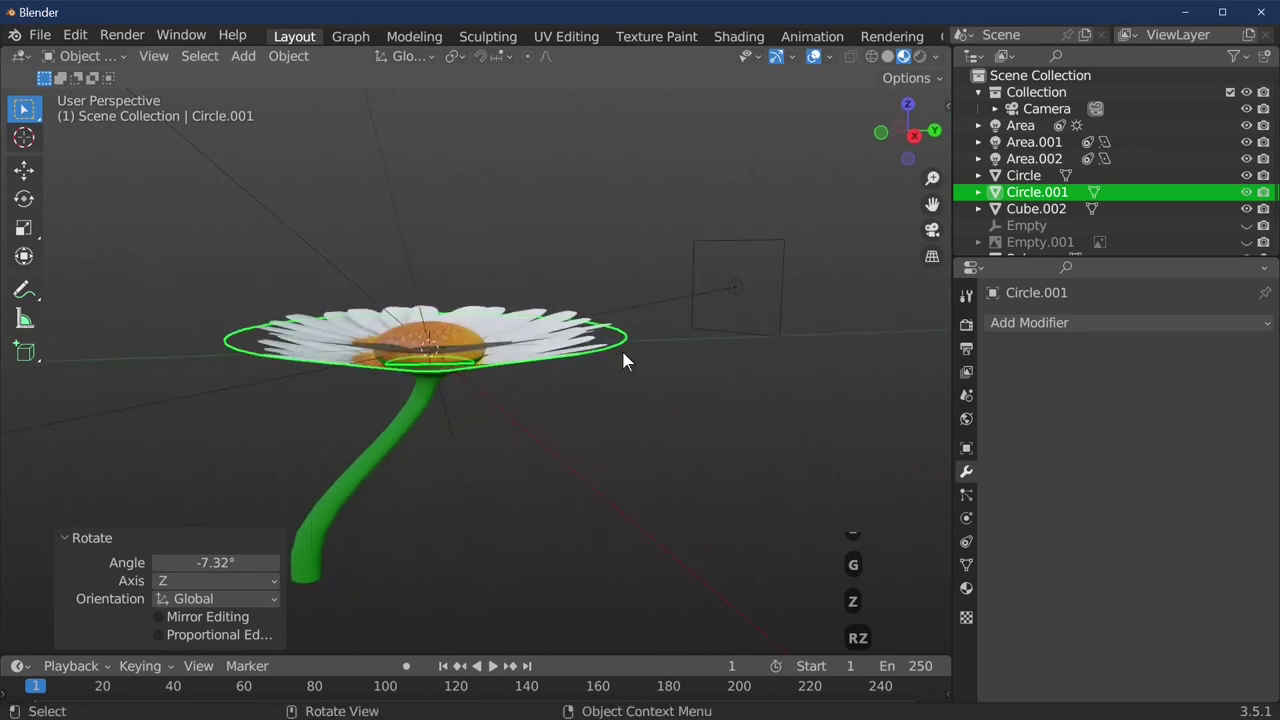
key(g)
key(z)
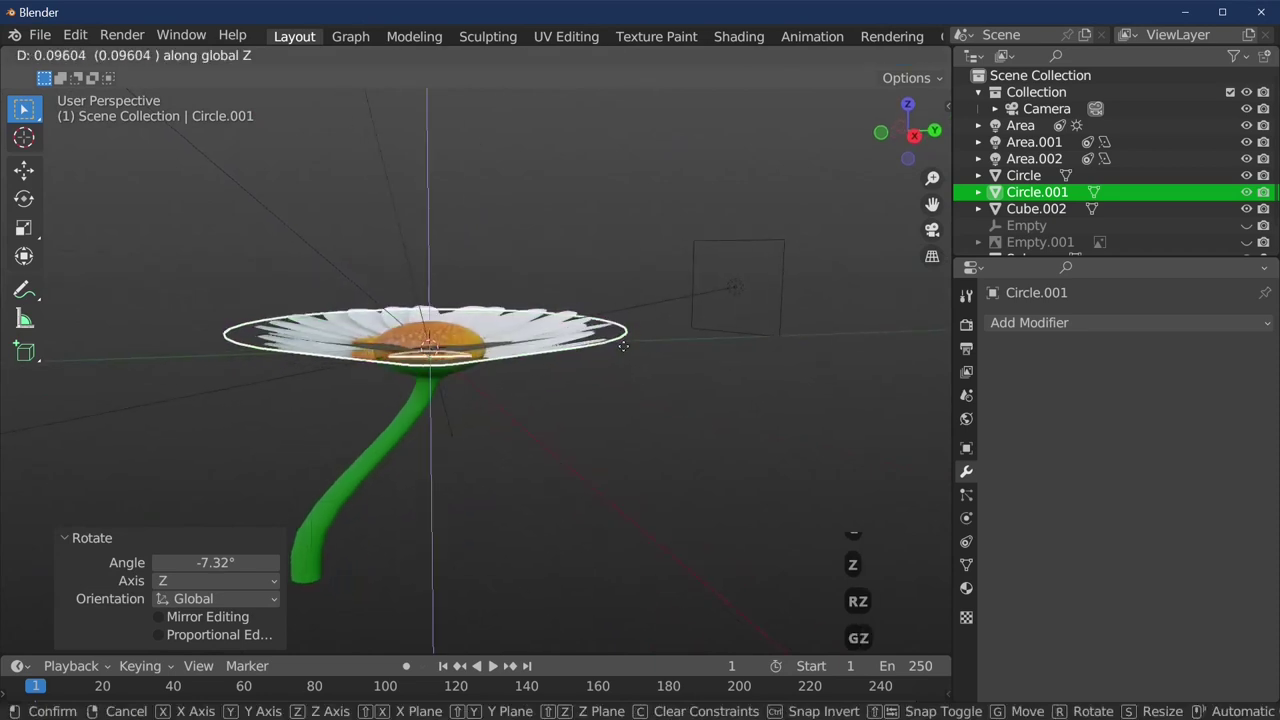
Join both petal discs with the dome and stem into a single Sphere object
key(Tab)
key(Tab)
key(Tab)
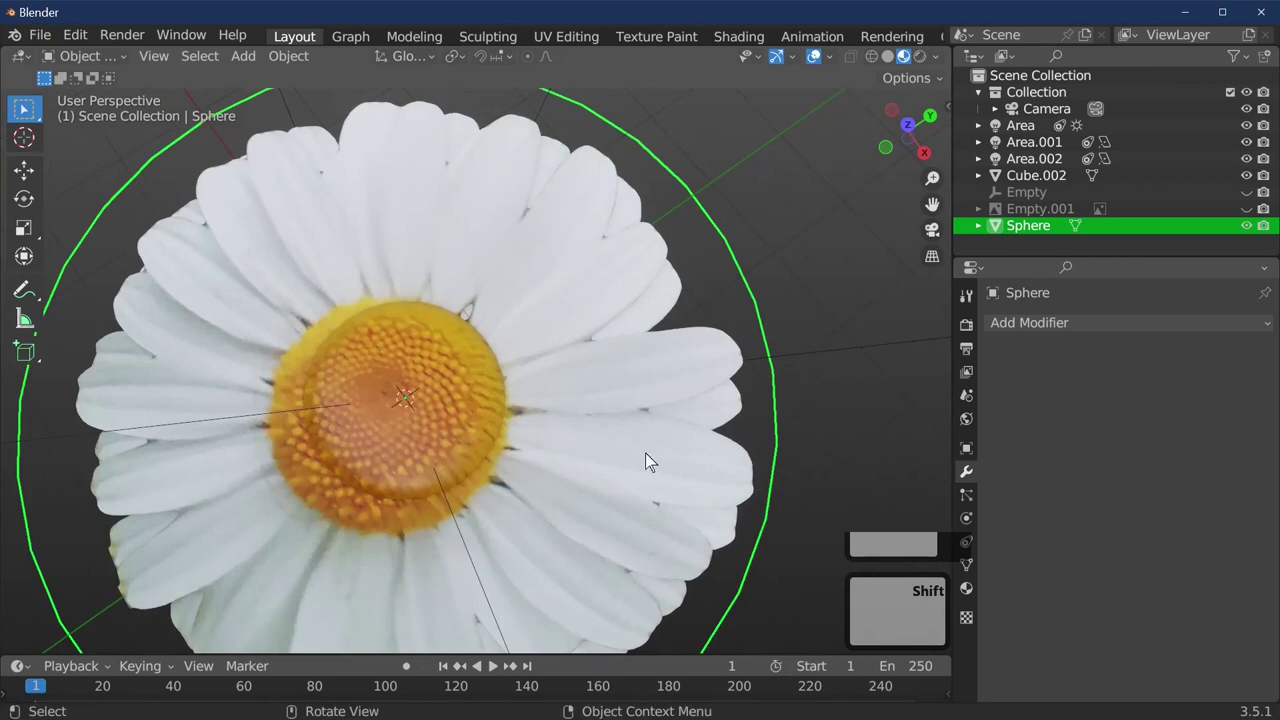
Scale the whole flower up slightly, then try resizing one petal disc and undo it
key(Tab)
key(s)
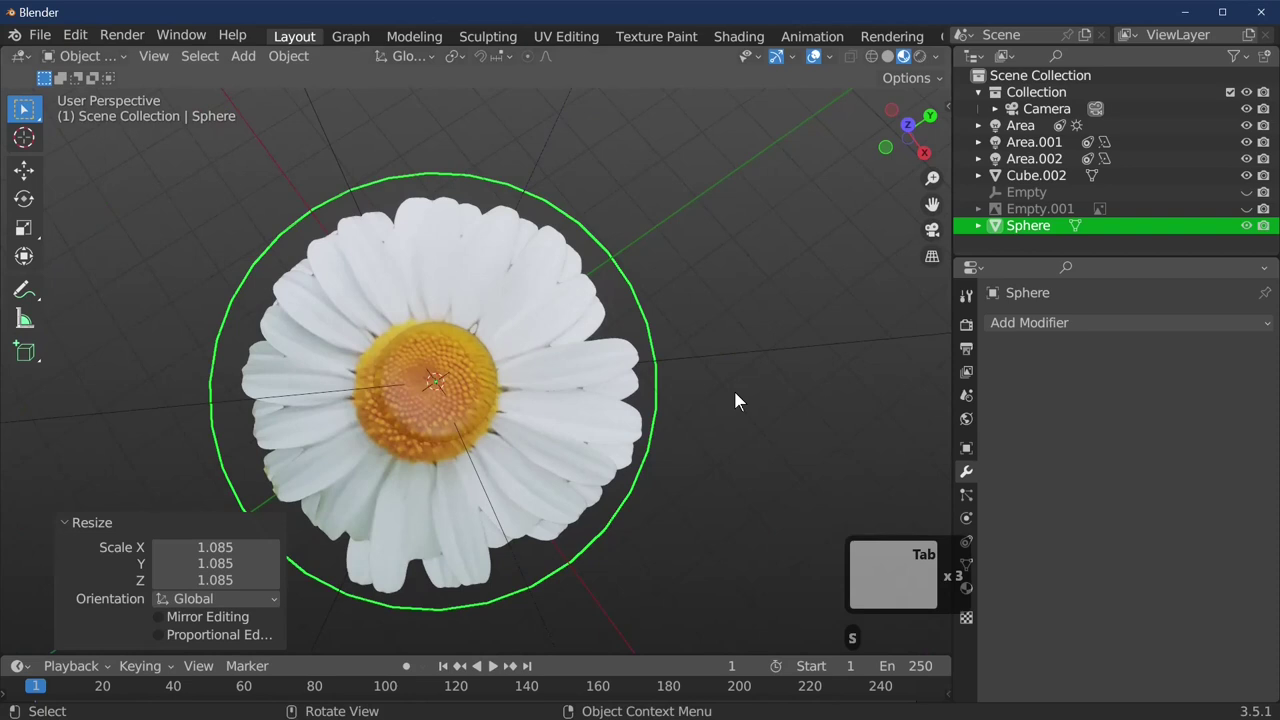
key(Tab)
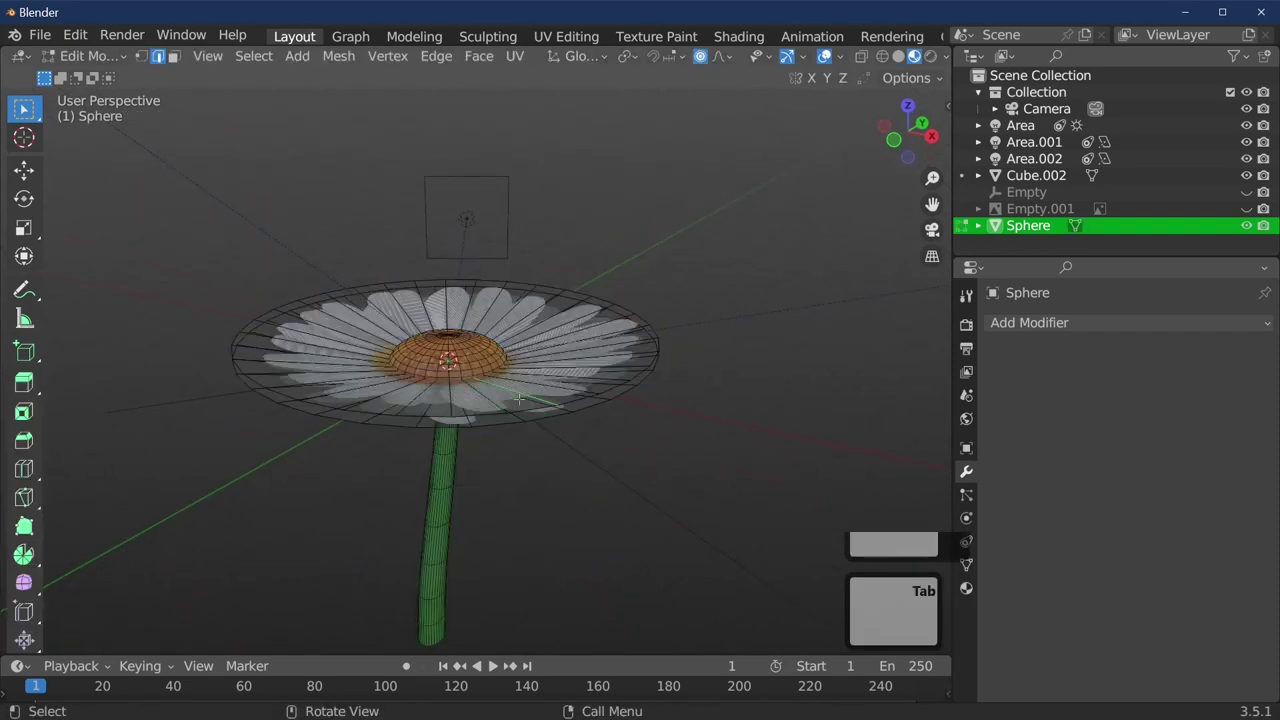
key(l)
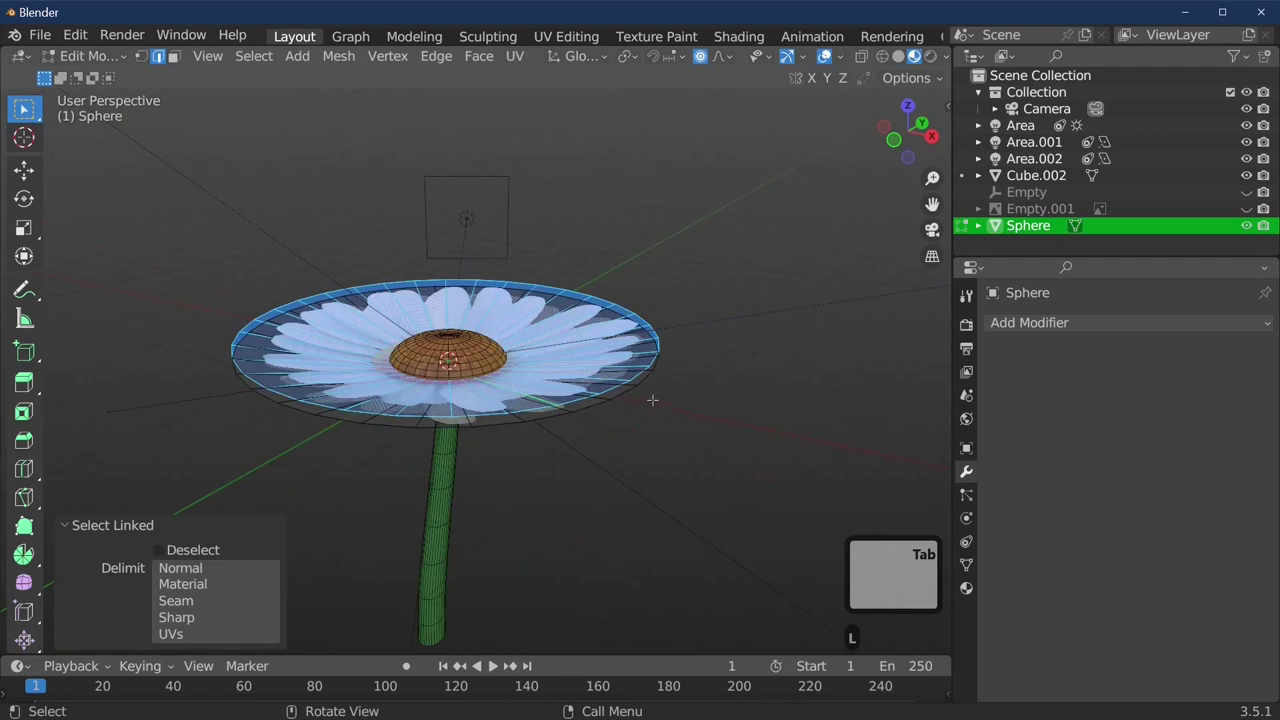
key(space)
key(s)
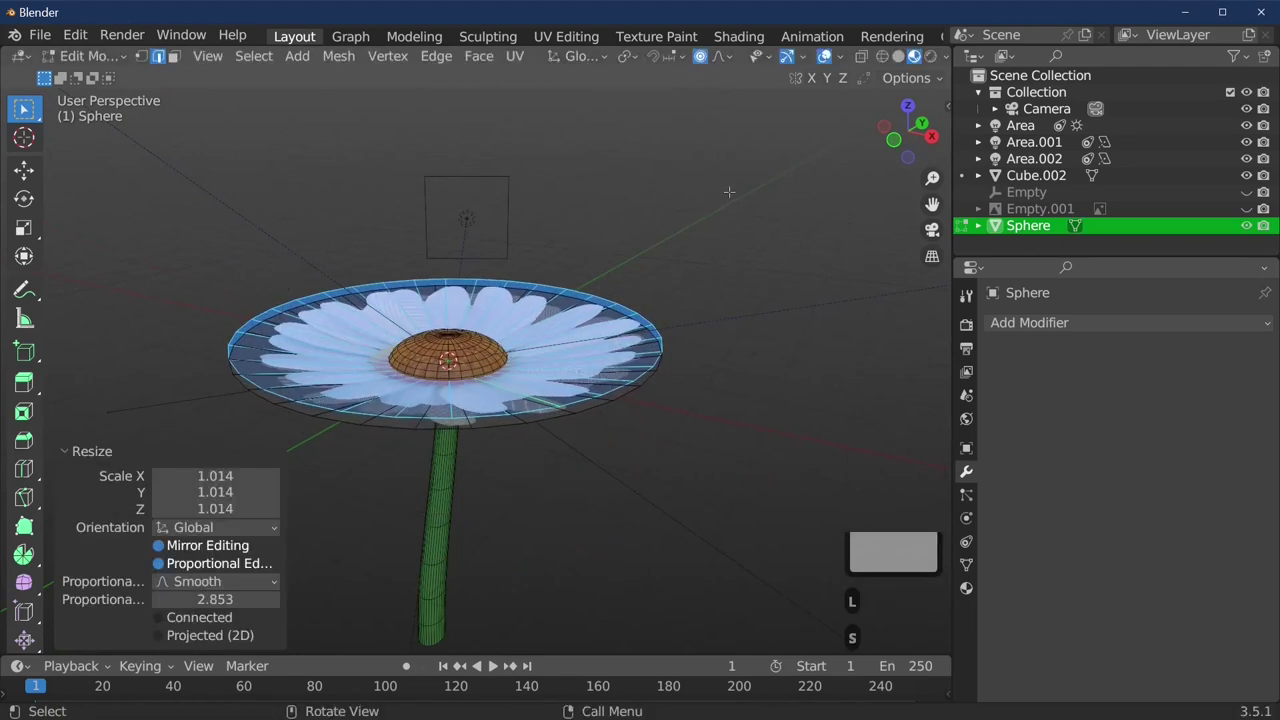
key(ctrl+z)
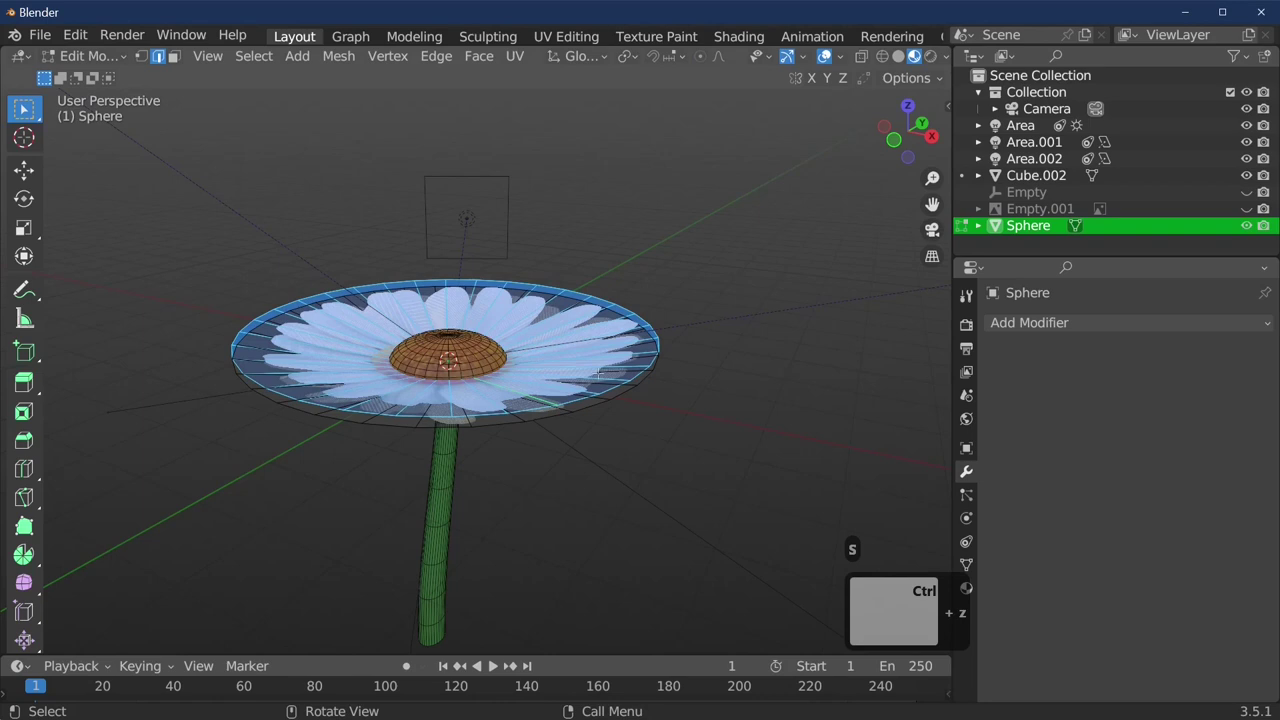
Shrink and nudge one petal disc, then shrink the other so the layers differ in size
key(l)
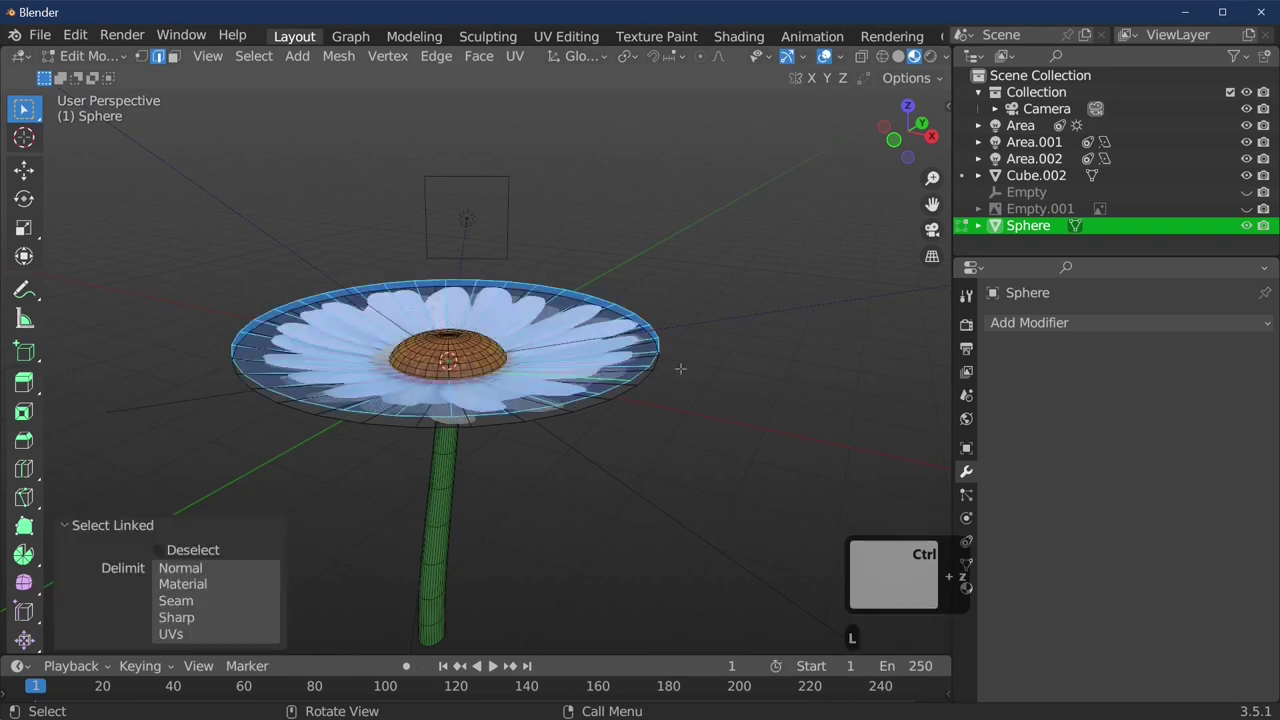
key(s)
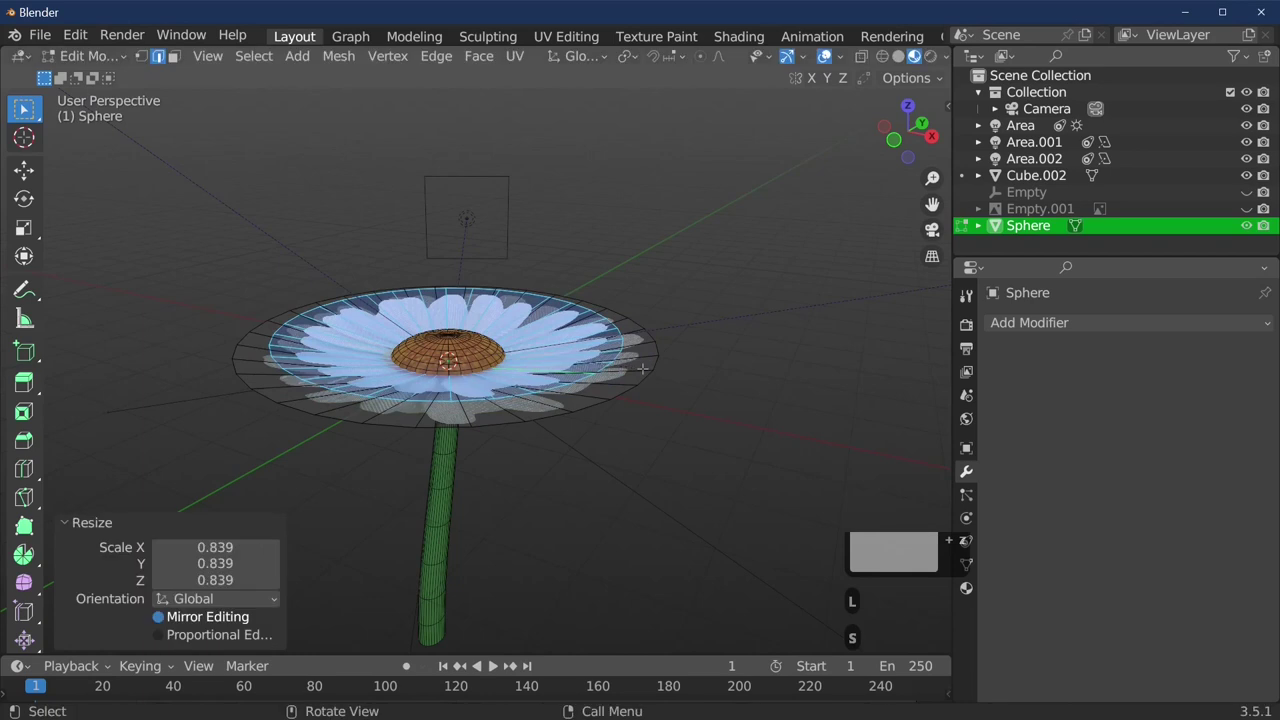
key(g)
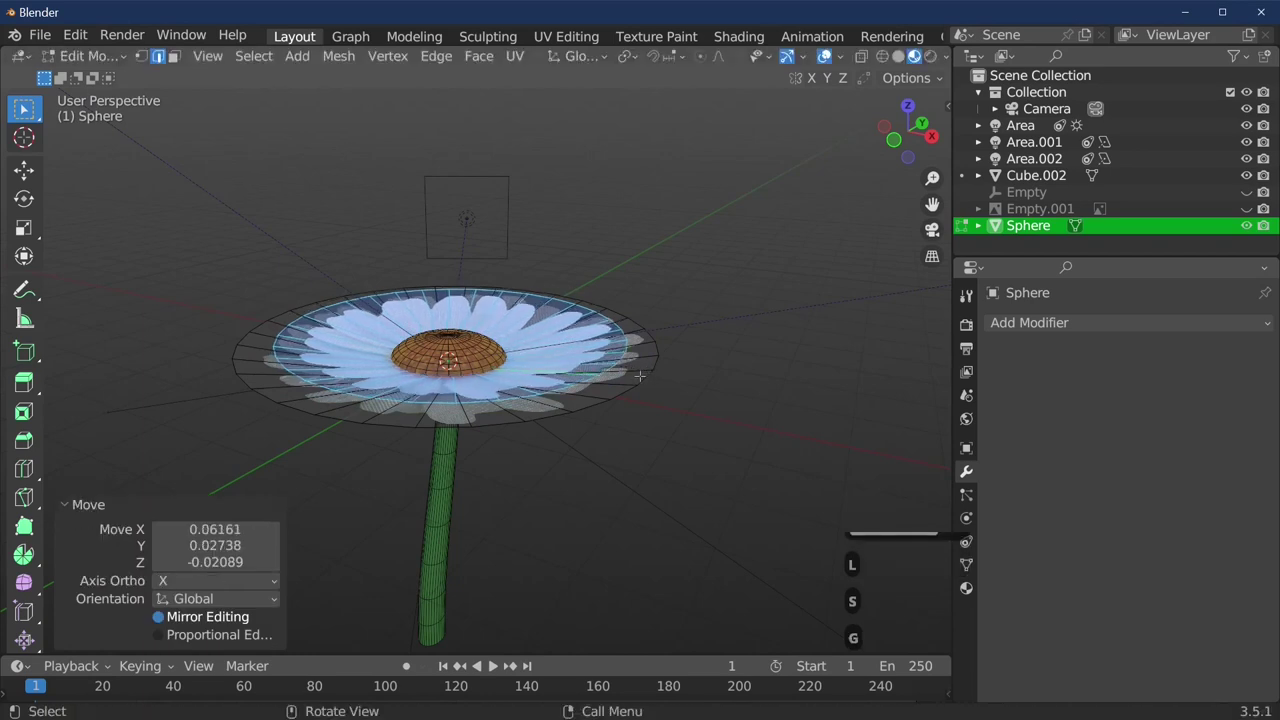
key(l)
key(s)
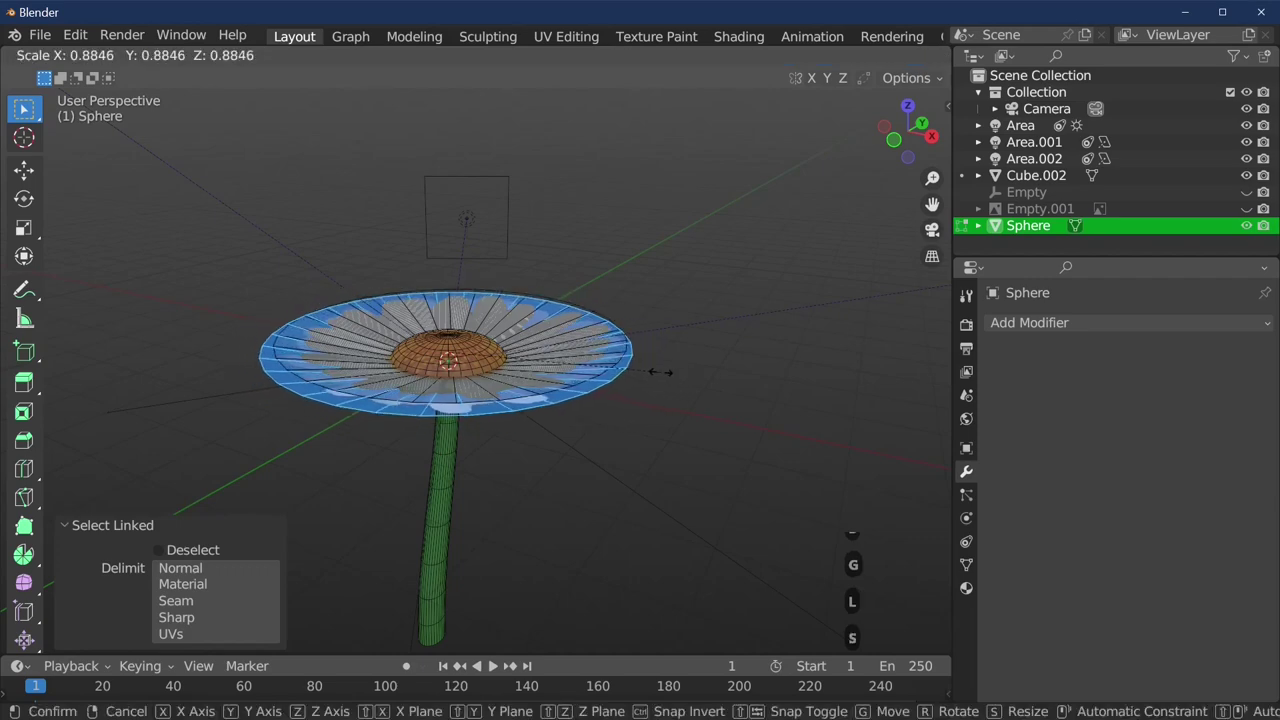
From top view, add a new Circle mesh at the flower's centre
key(Tab)
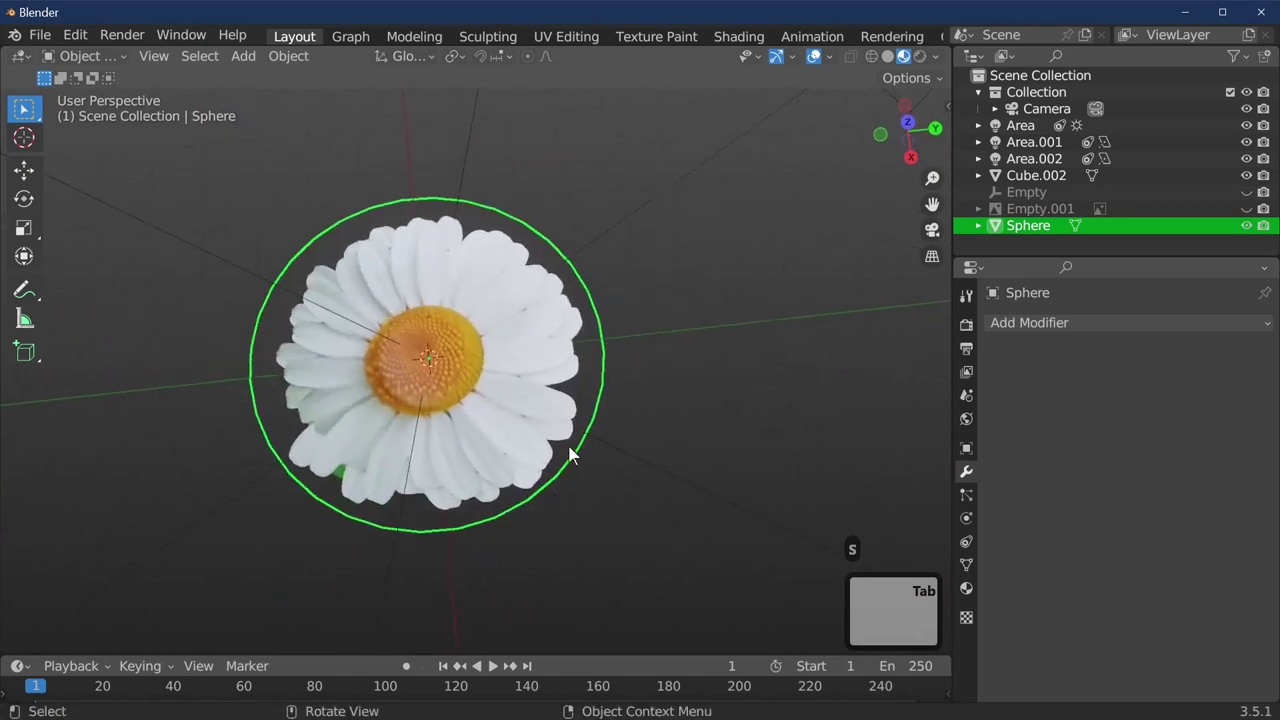
key(x)
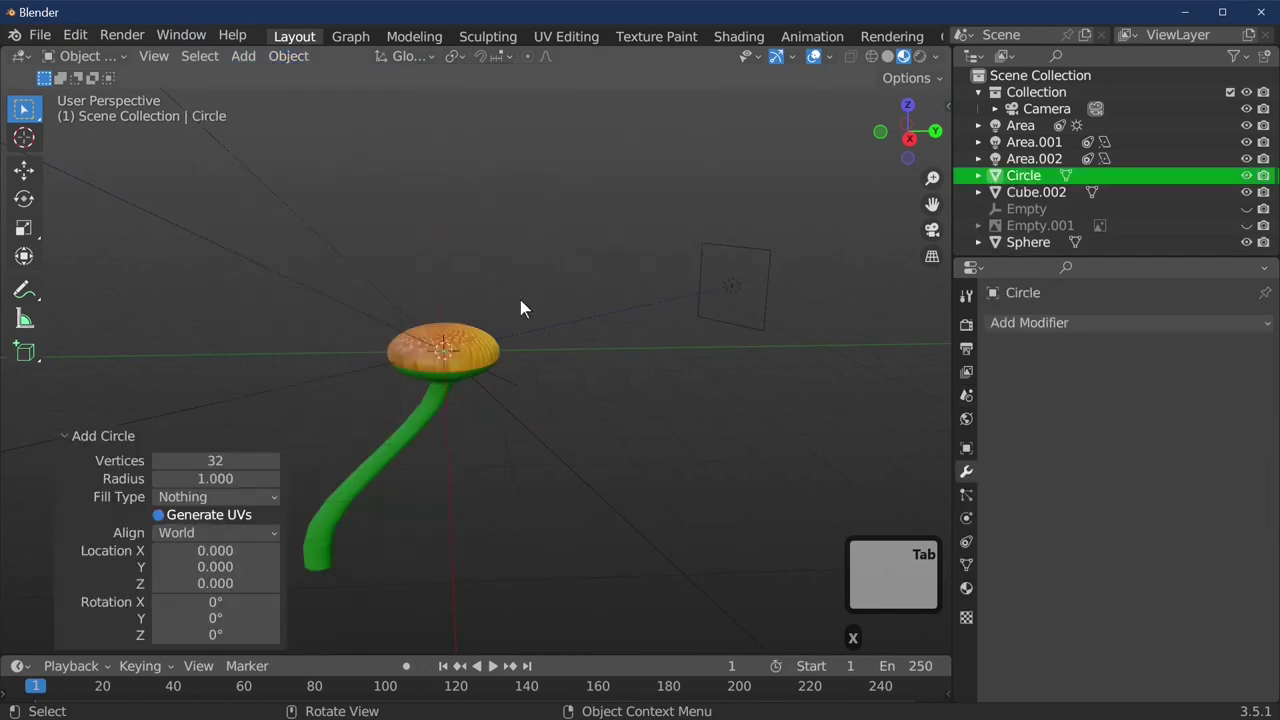
Enlarge the circle, extrude it into a filled disc and raise it on Z to the orange centre
key(s)
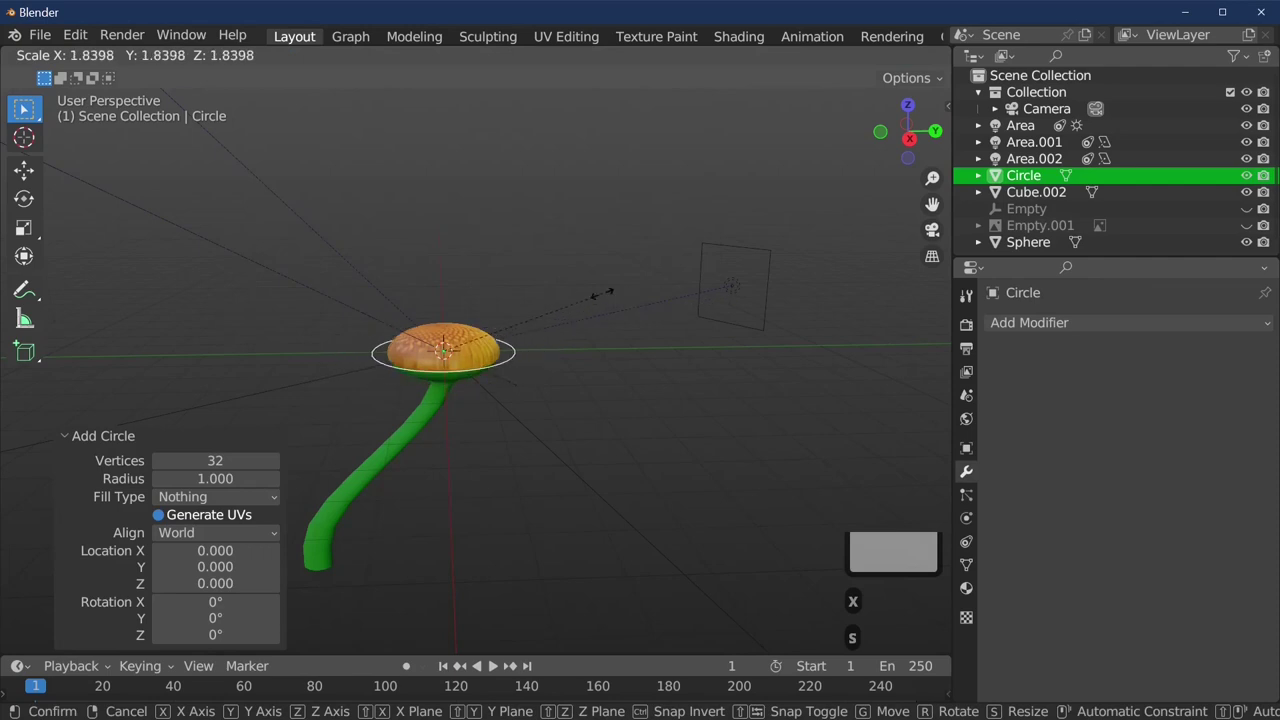
key(Tab)
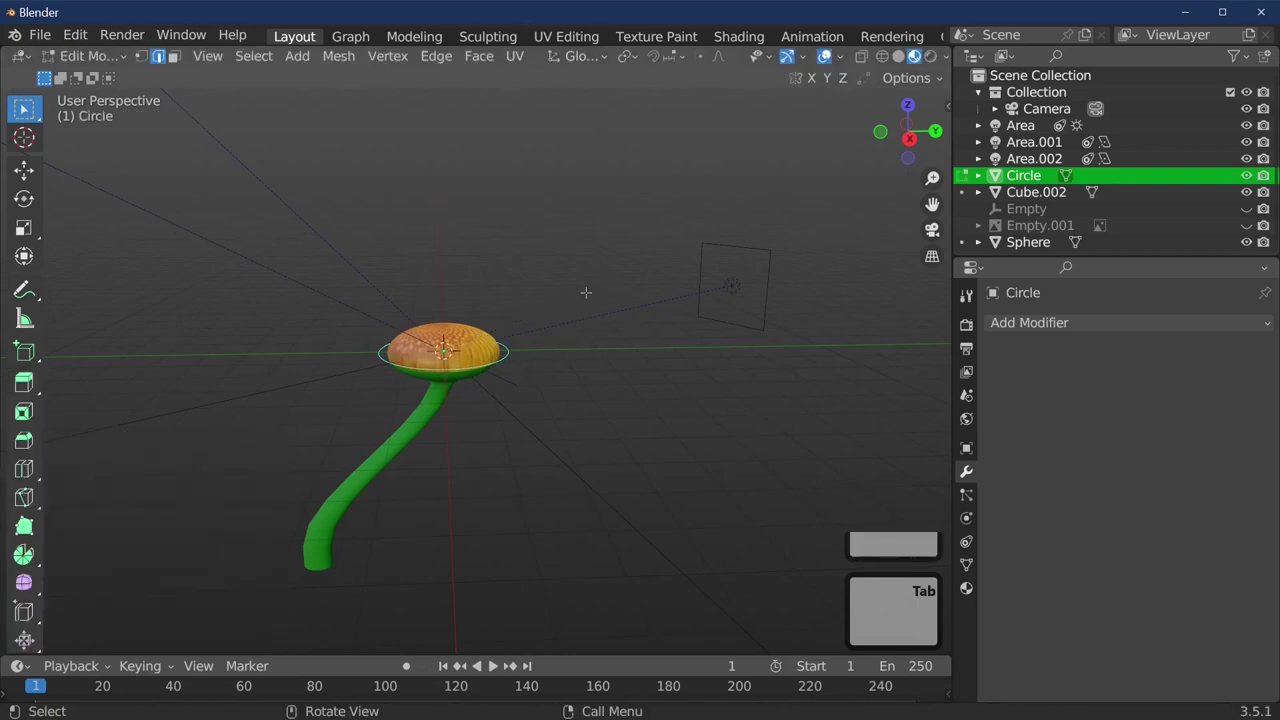
key(e)
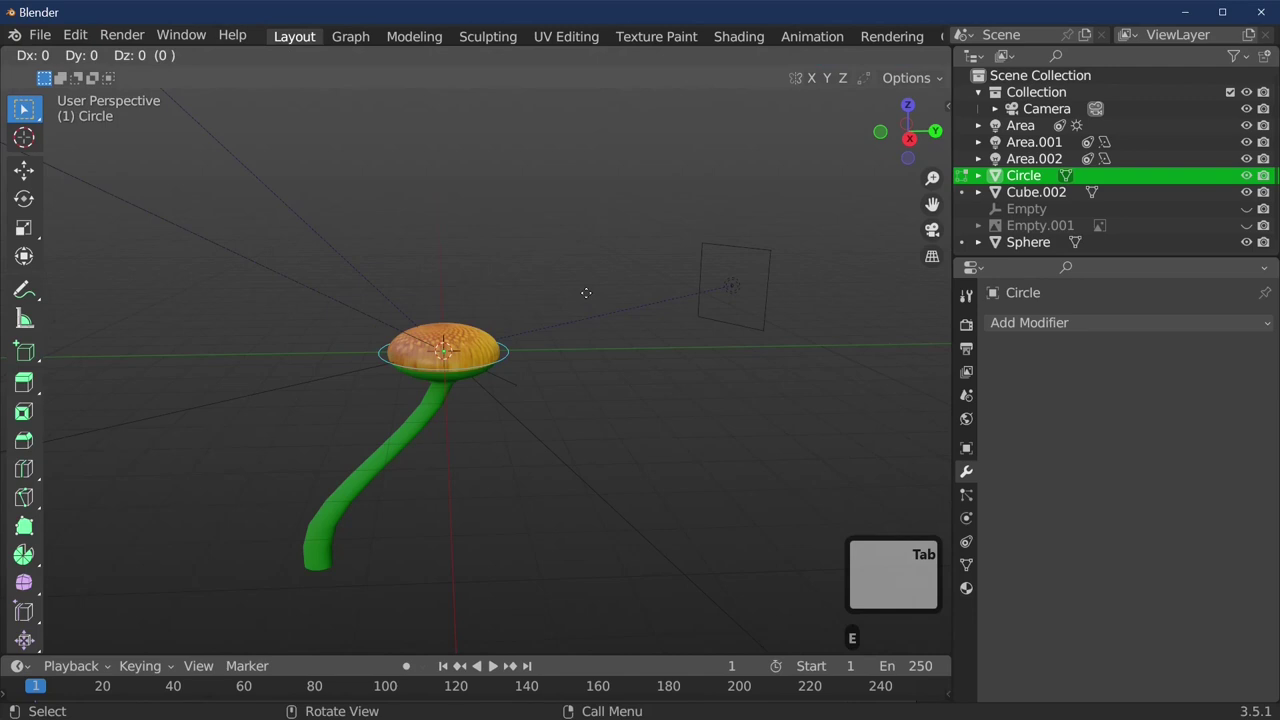
key(s)
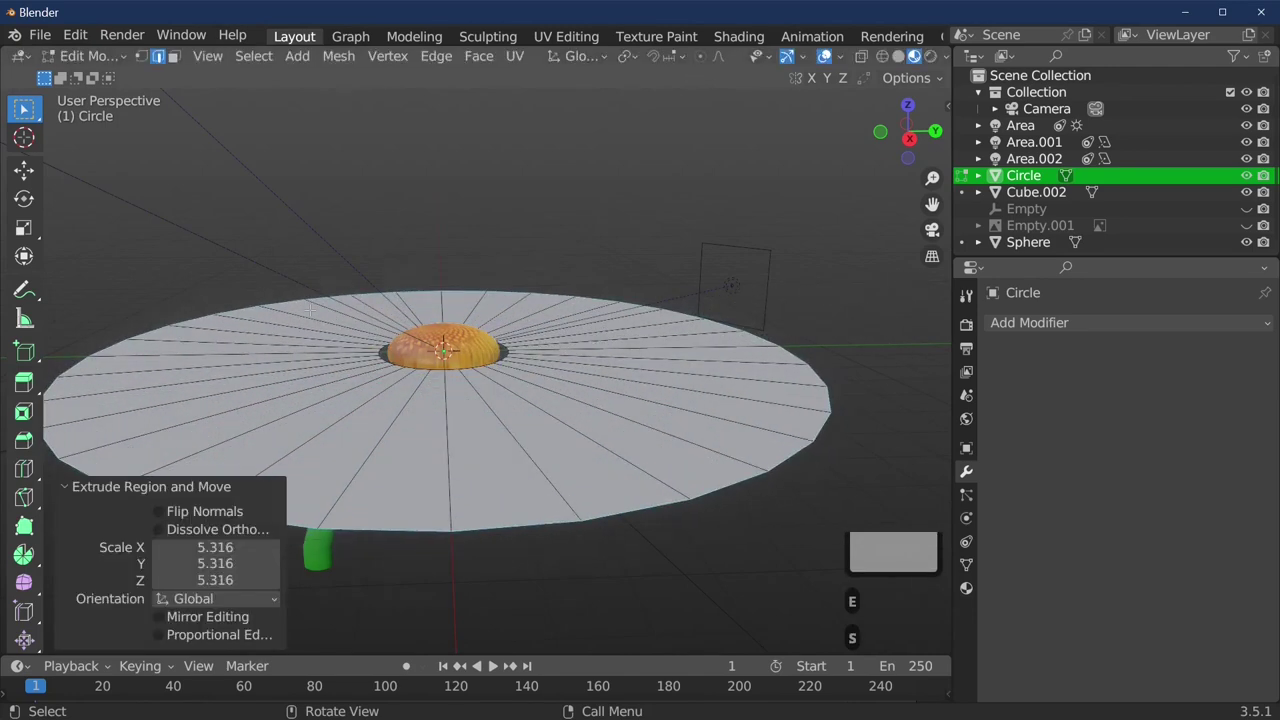
key(g)
key(z)
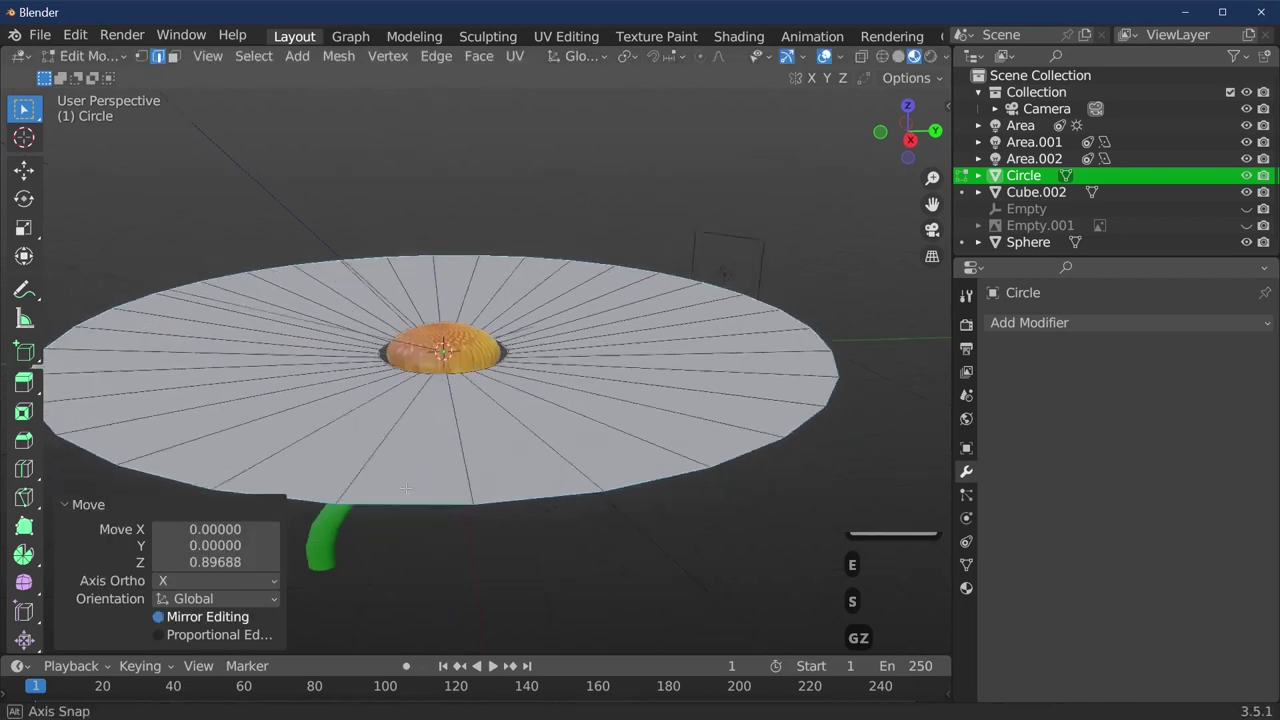
From top view, adjust the disc's position around the dome
key(7)
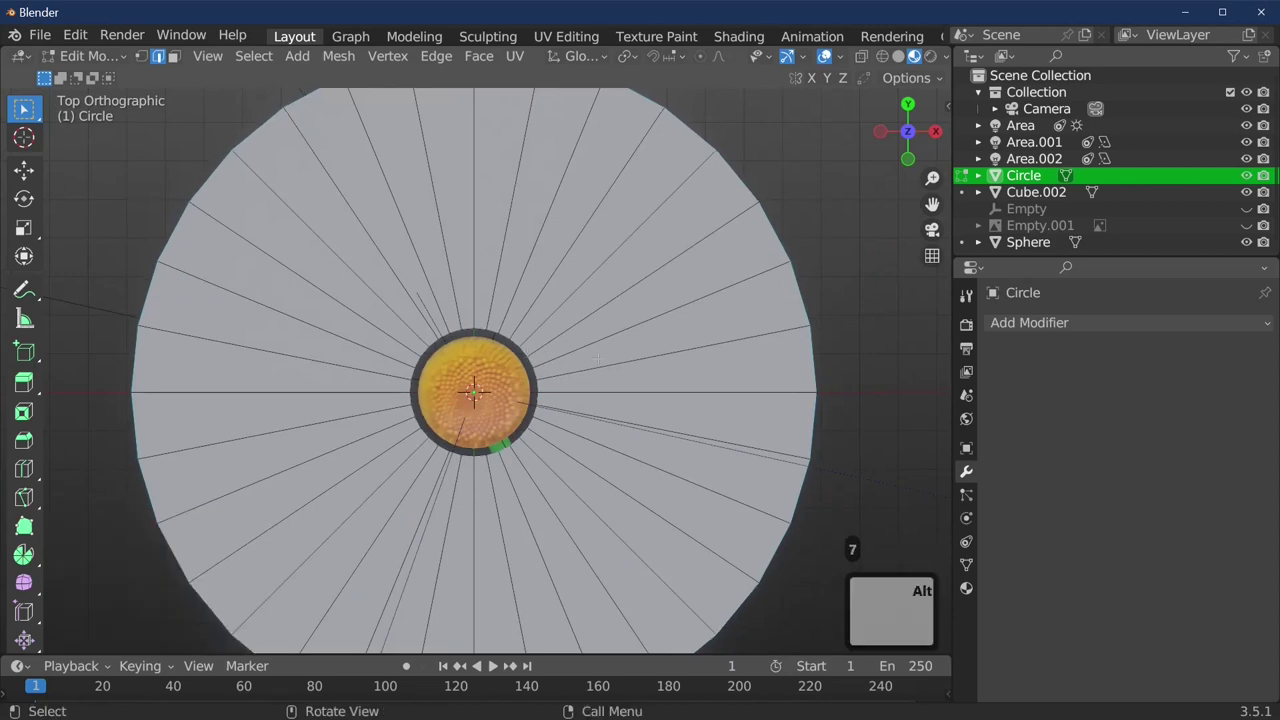
key(g)
Assign the existing daisy-photo material to the disc and project its UVs from the current view
key(s)
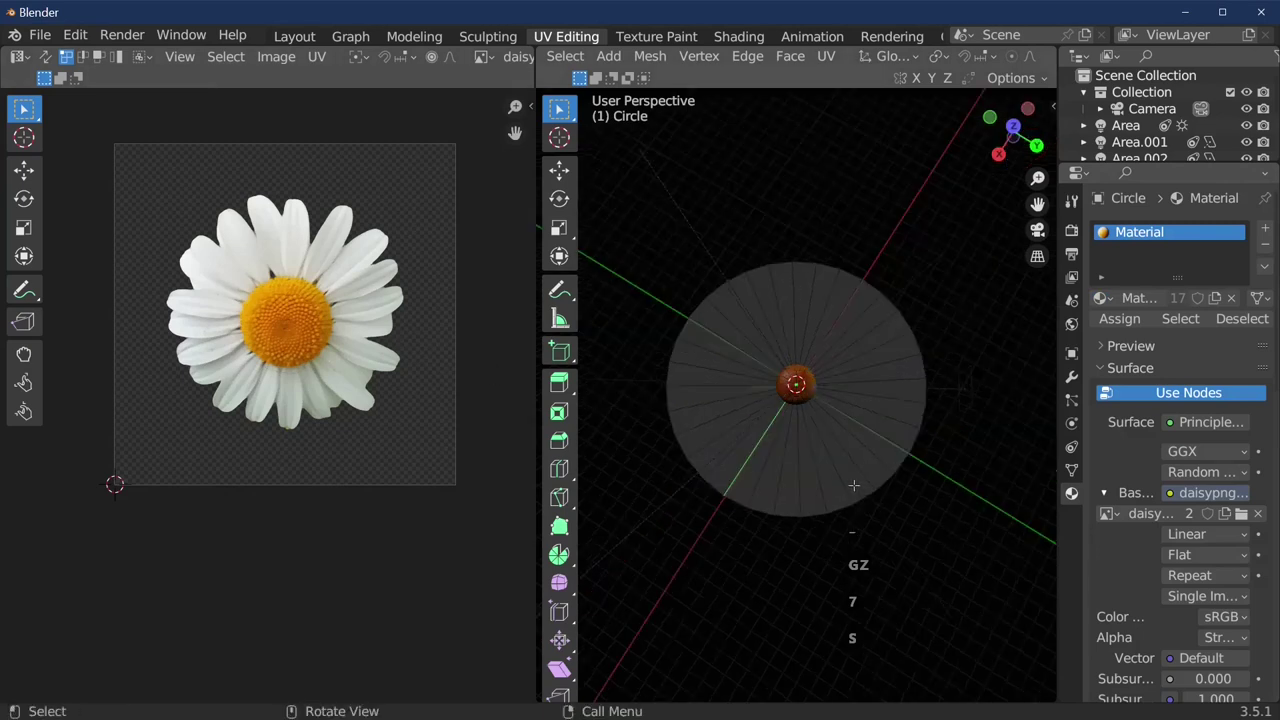
key(Tab)
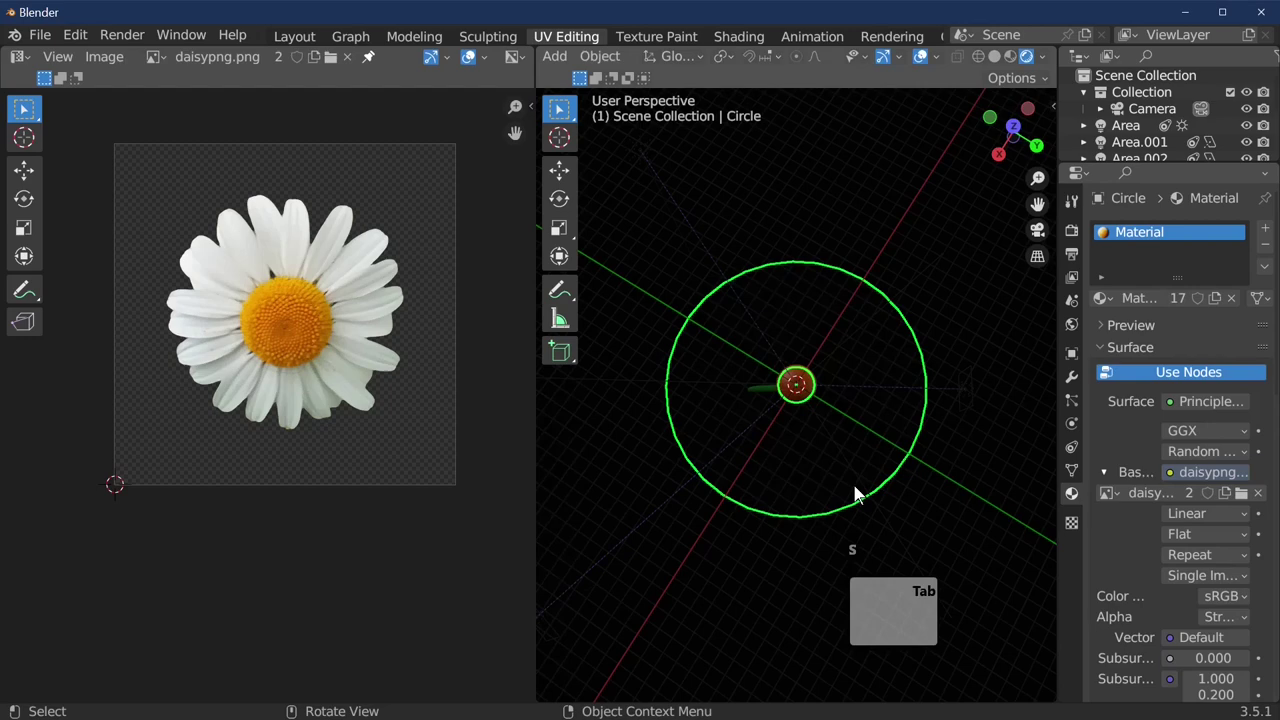
key(a)
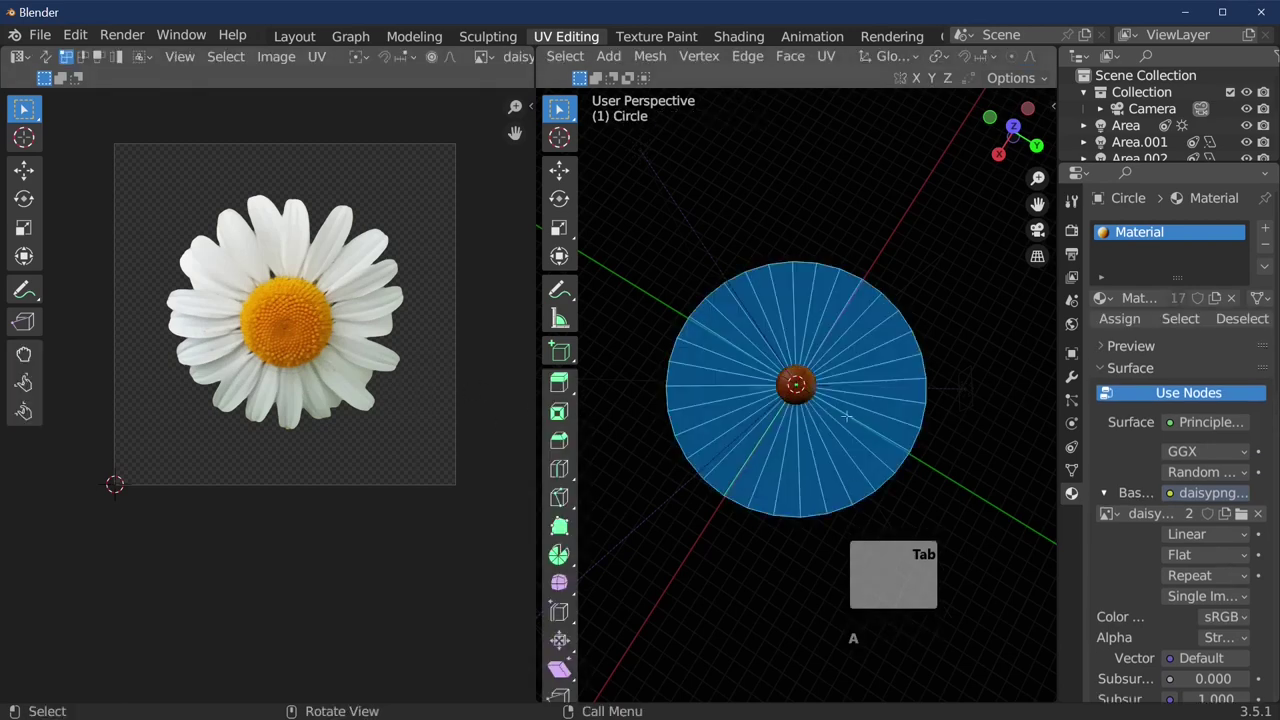
key(u)
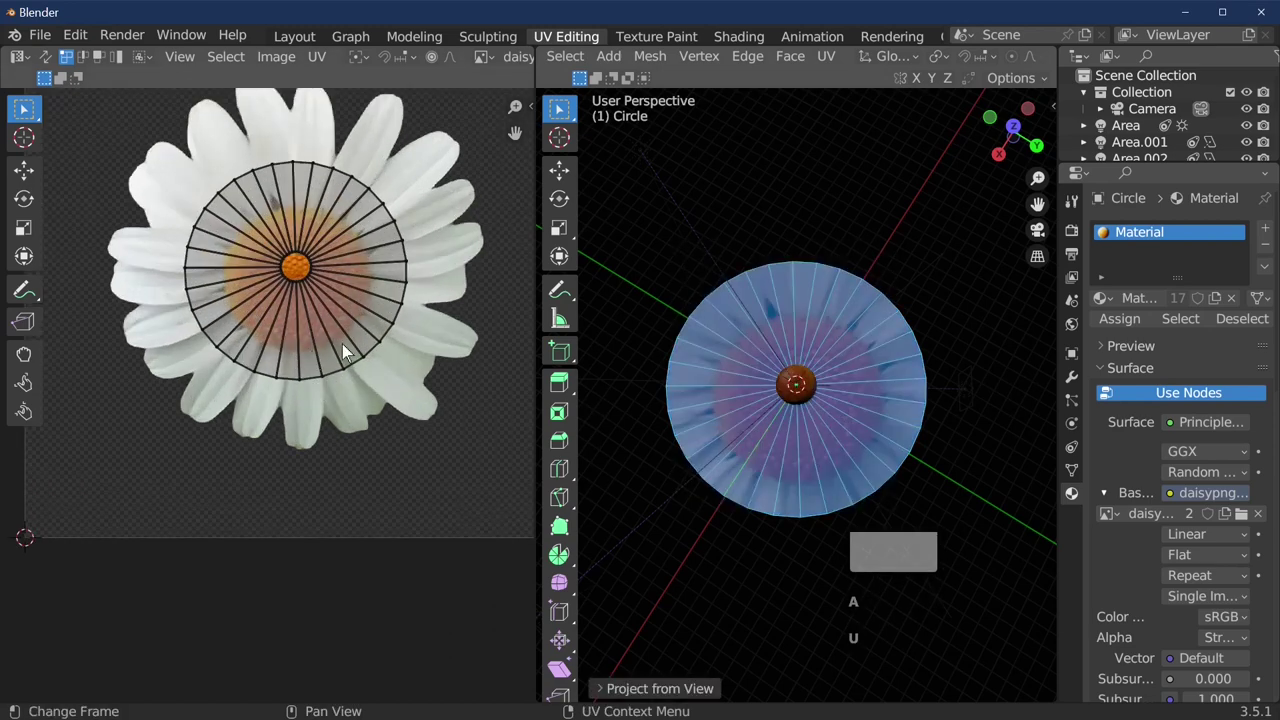
key(s)
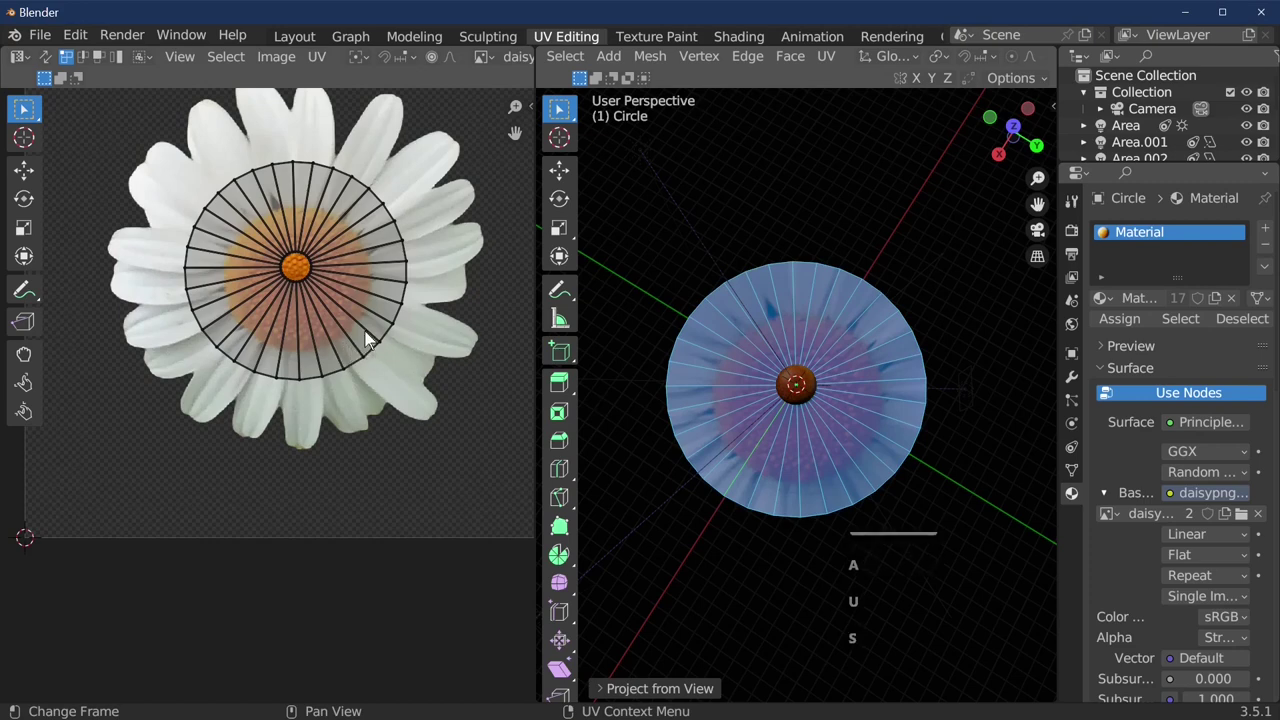
Scale and shift the whole UV layout so it spans the daisy picture
key(a)
key(s)
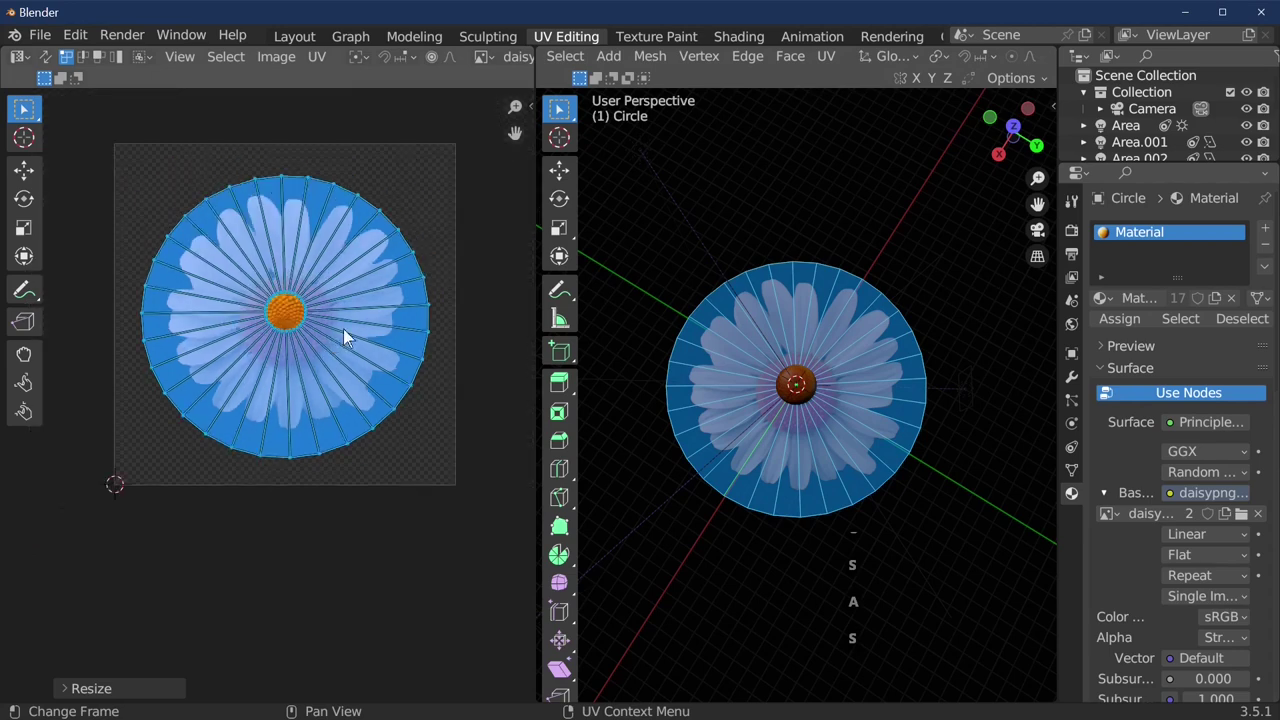
key(g)
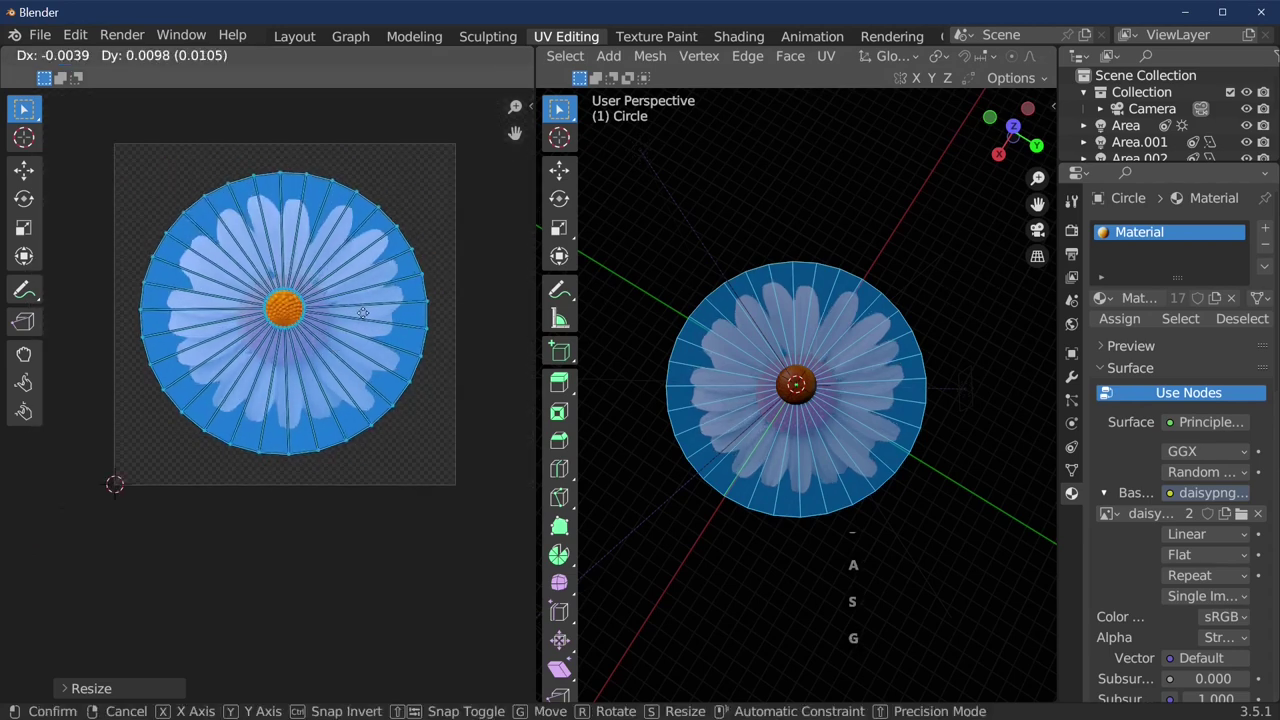
key(Tab)
Enlarge and nudge the inner UV ring onto the yellow centre of the daisy
key(Tab)
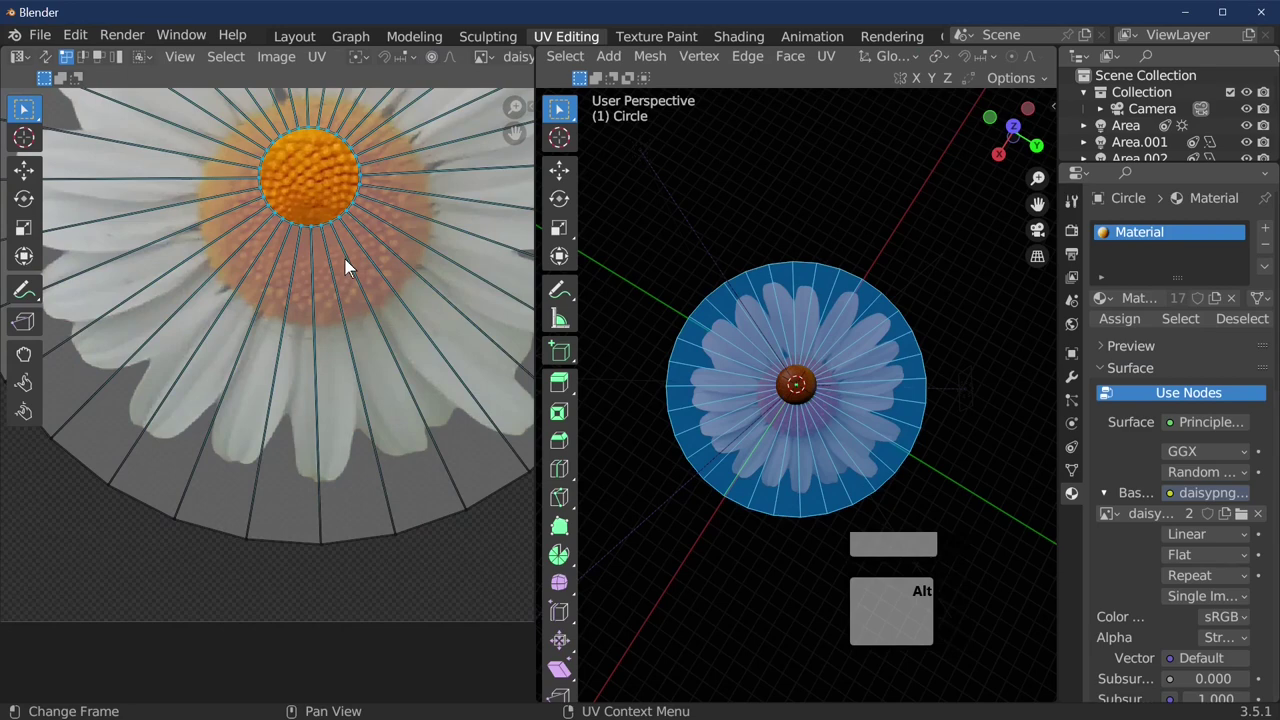
key(s)
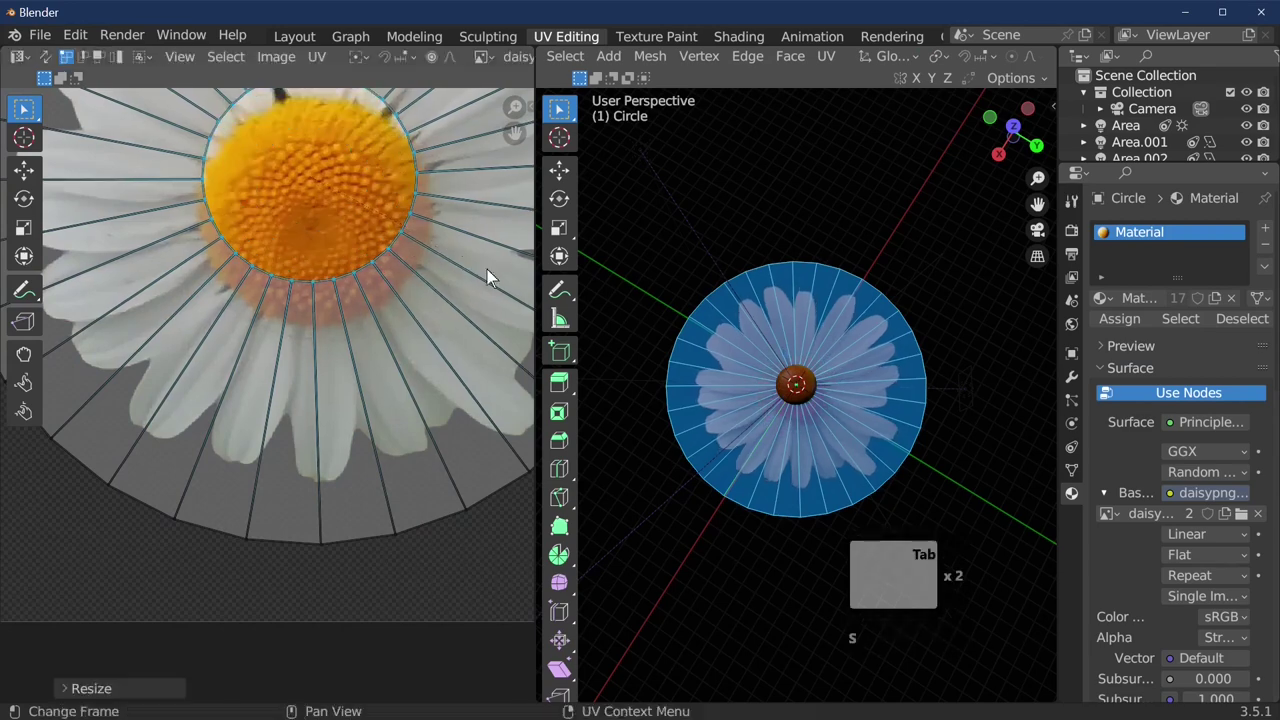
key(g)
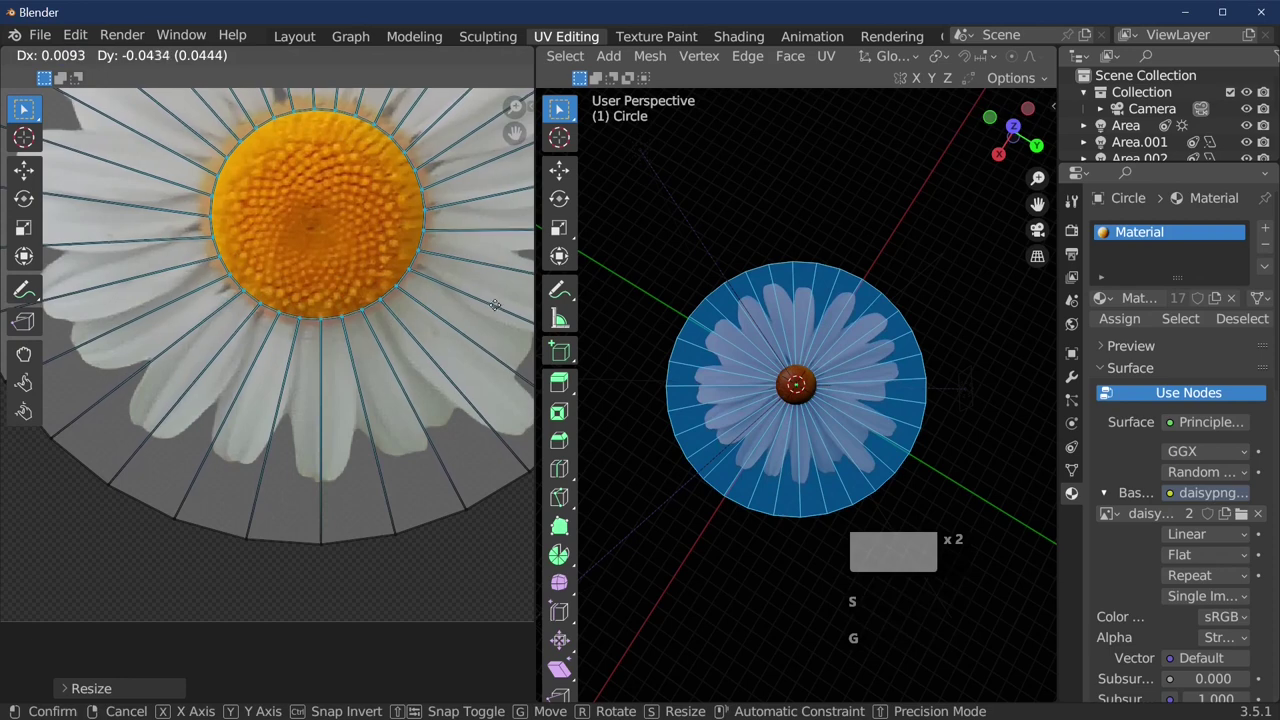
Duplicate the petal disc as Circle.001 and lower it about 0.44 units straight down
key(s)
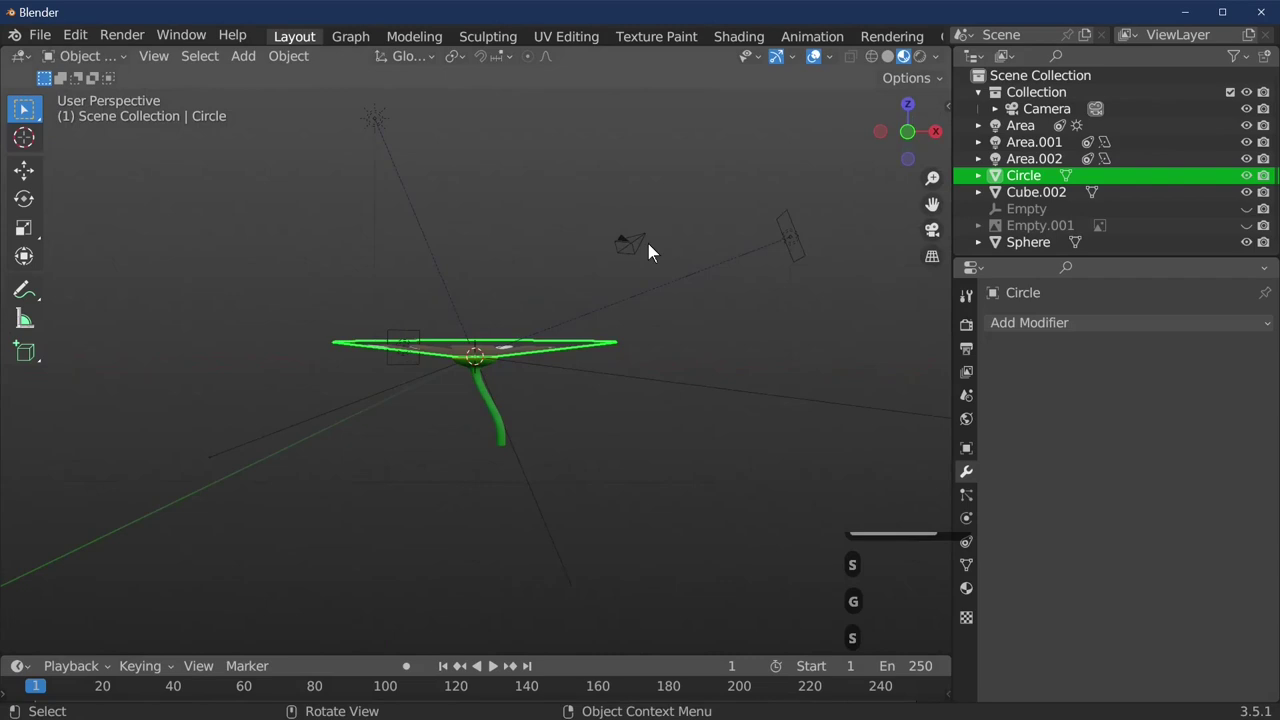
key(Tab)
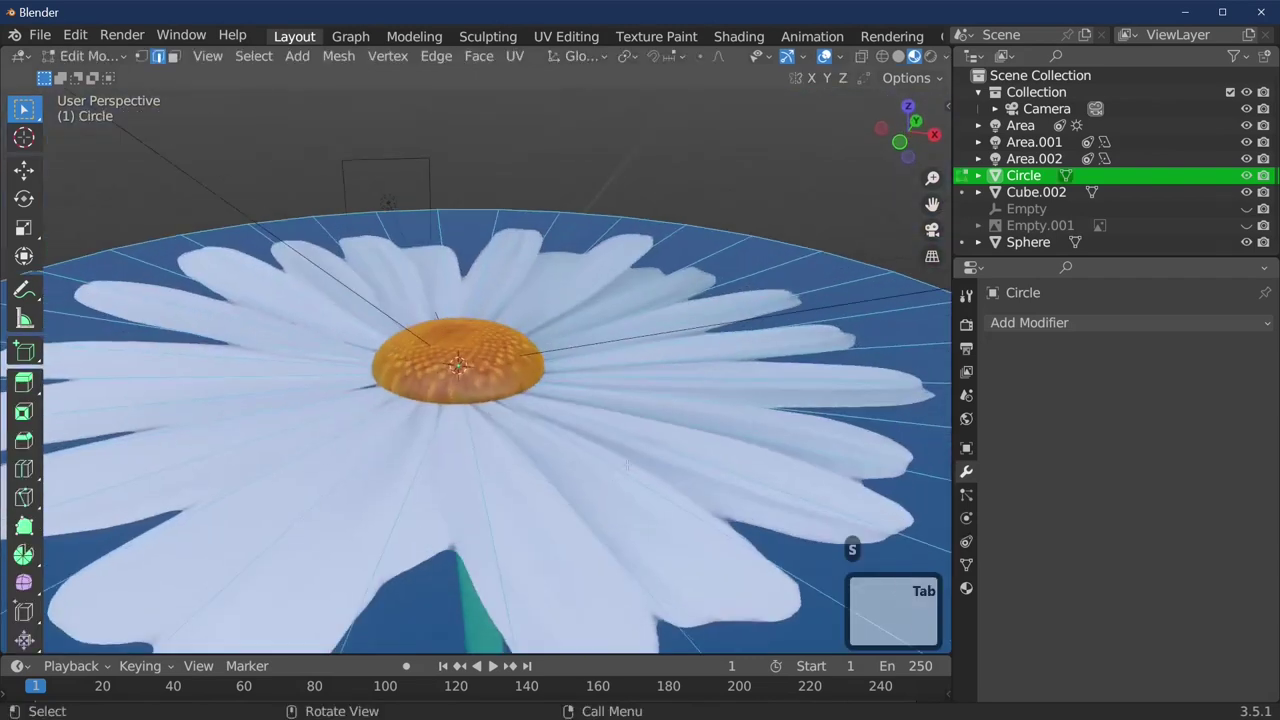
key(Tab)
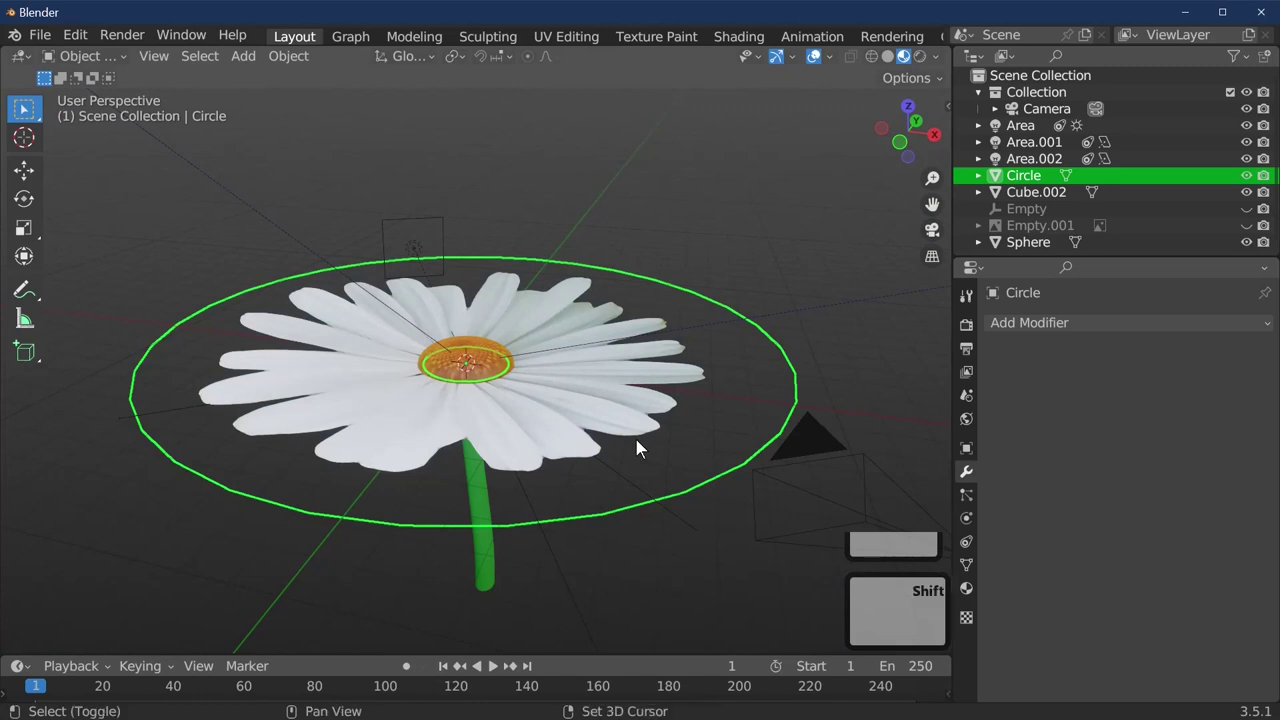
key(d)
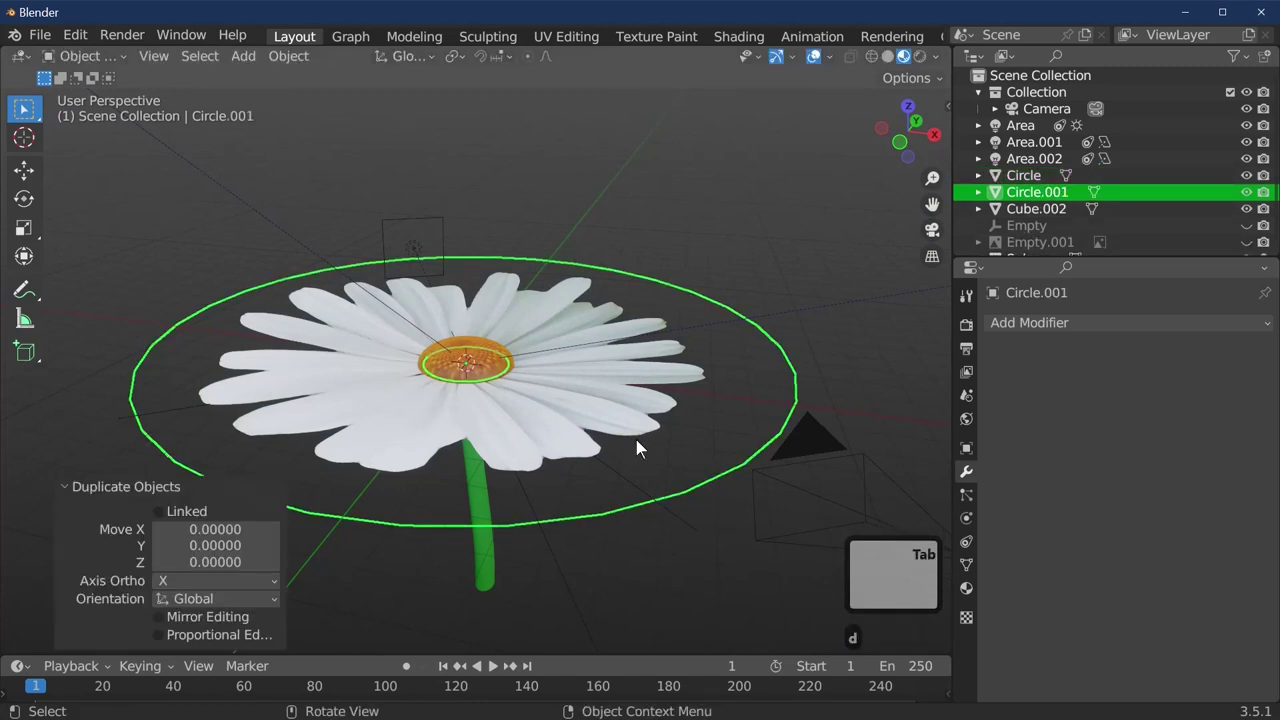
key(g)
key(z)
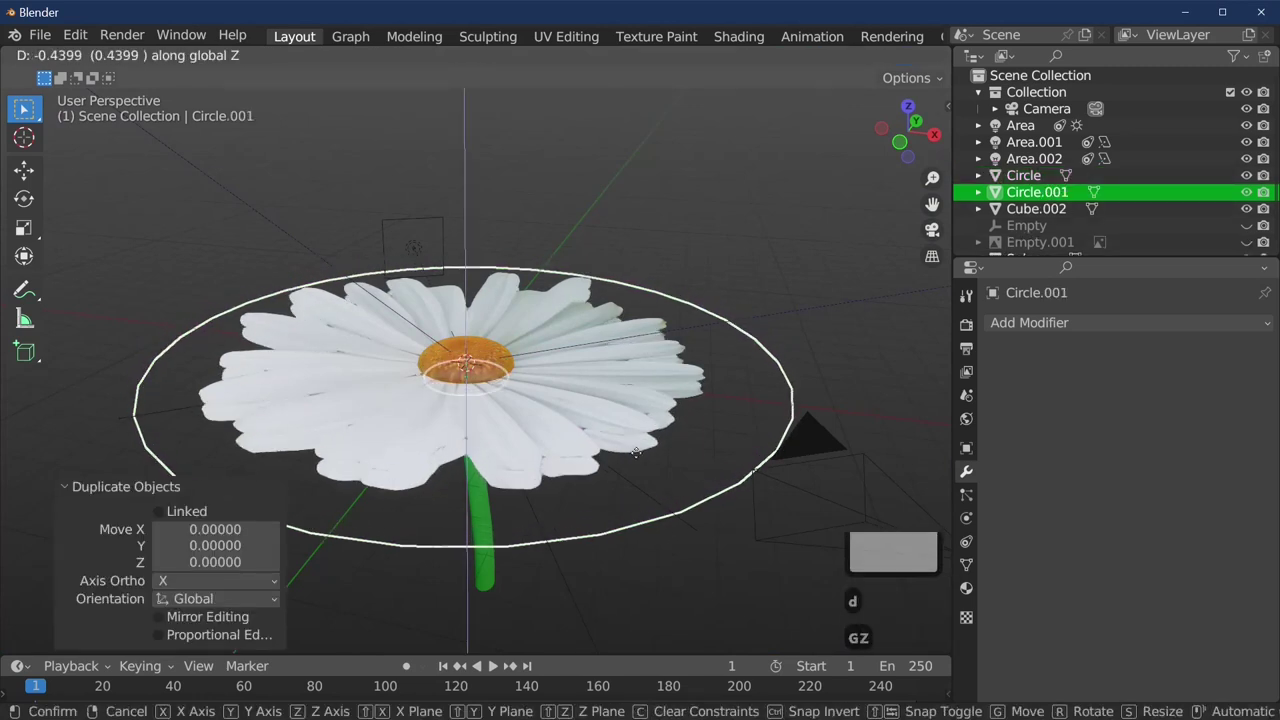
Rotate the copy a few degrees around Z and shrink its mesh slightly
key(r)
key(r)
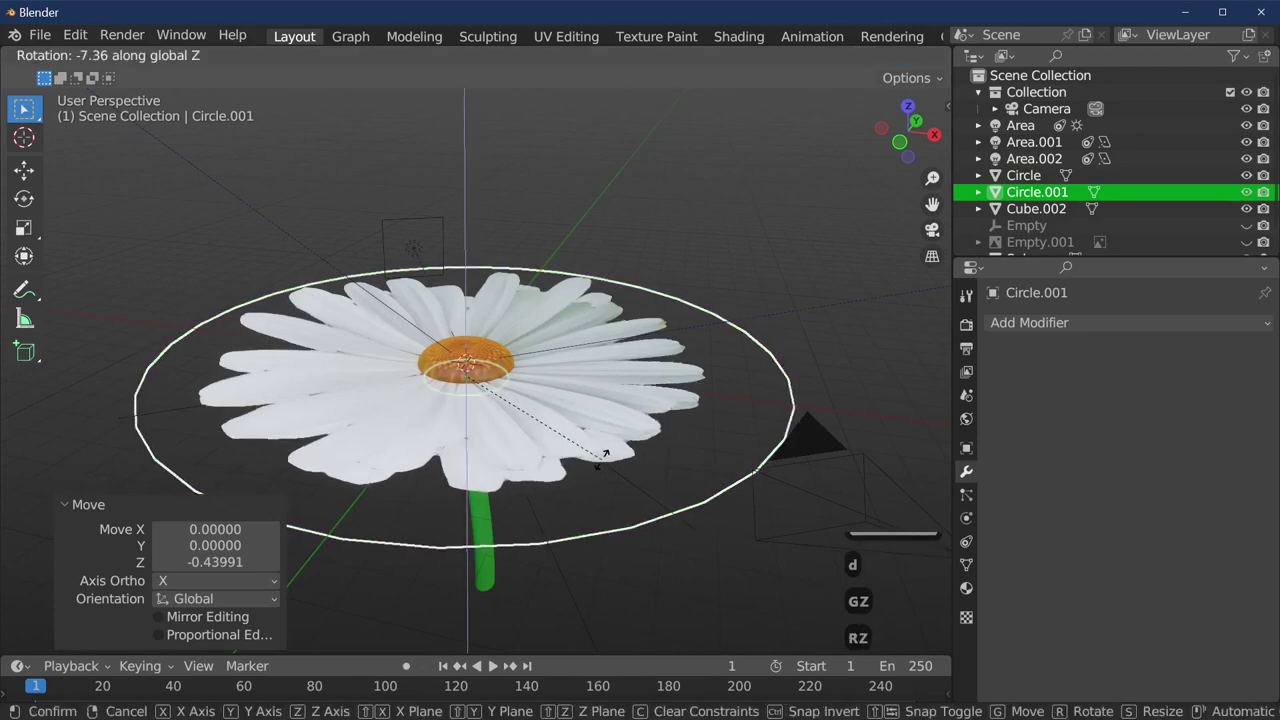
key(Tab)
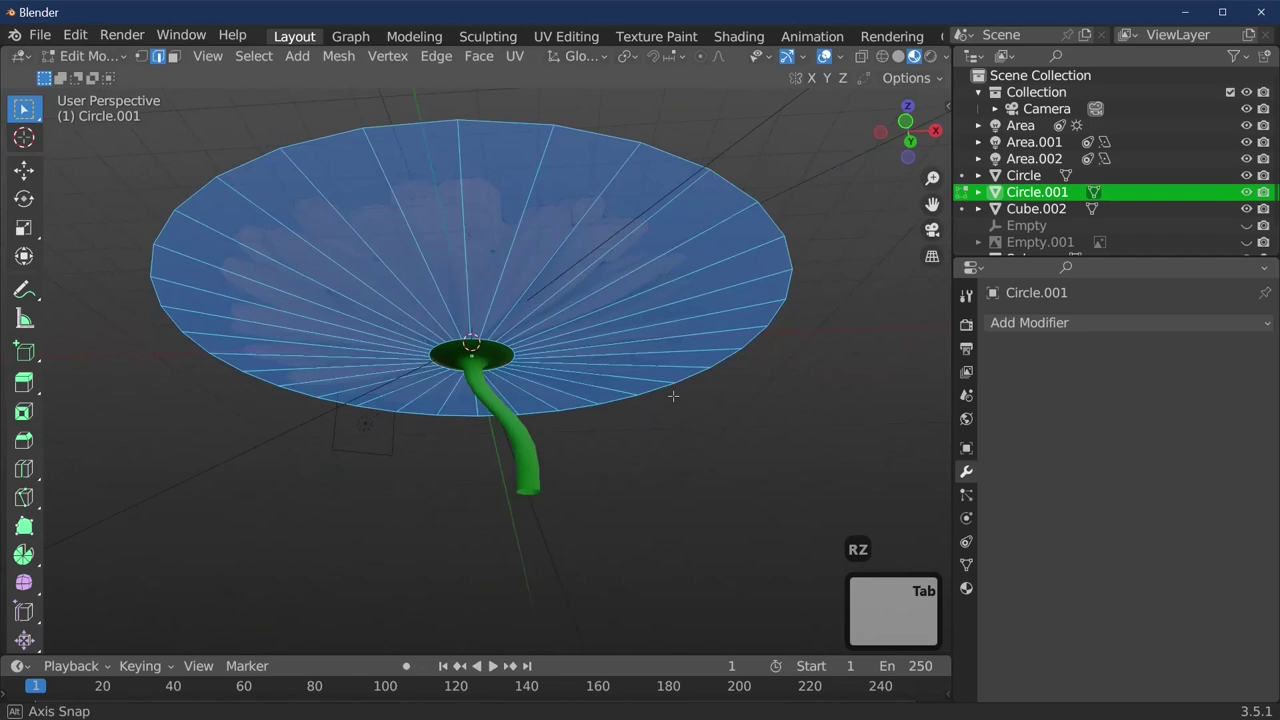
key(s)
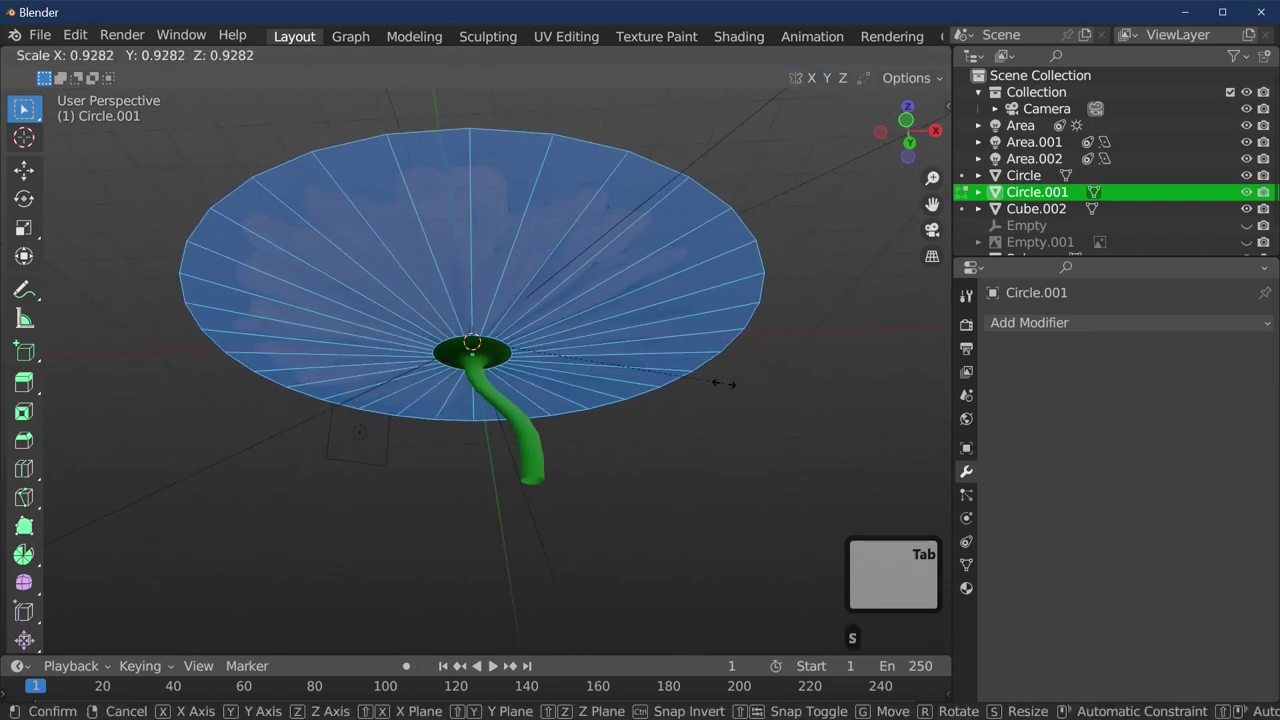
Join the flower parts into one object and enable proportional editing on the dome's top vertices
key(Tab)
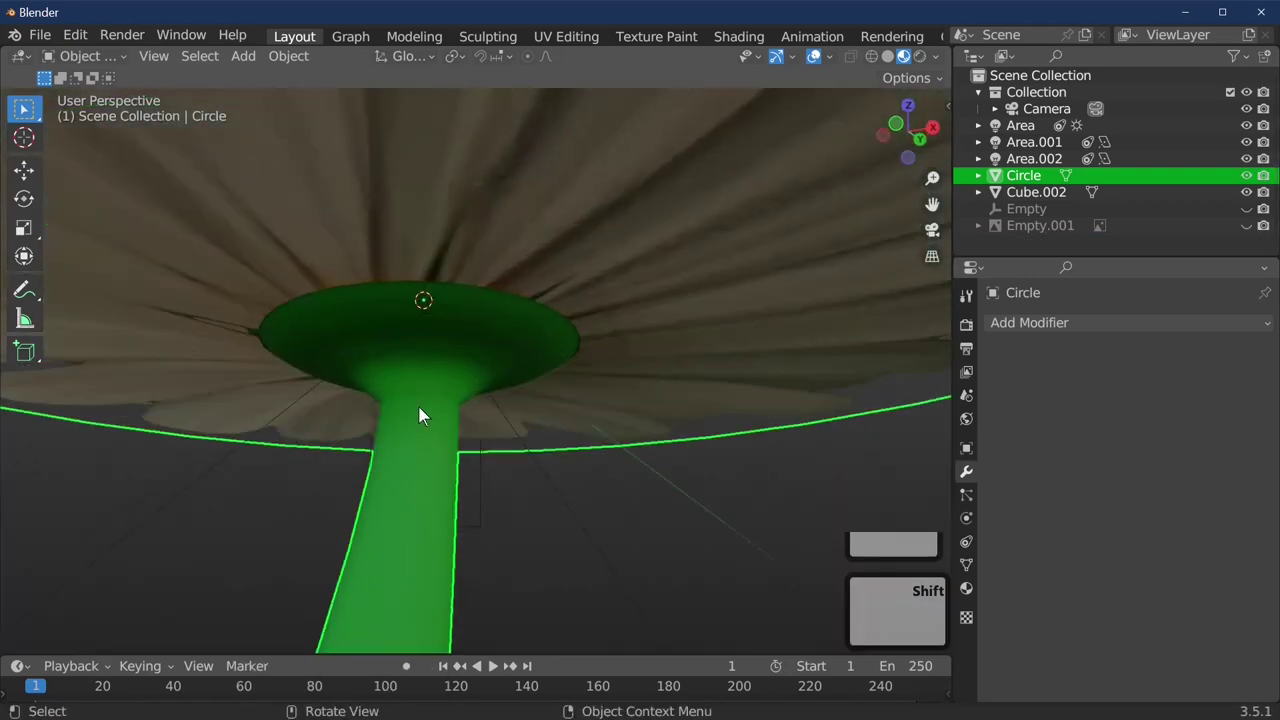
key(Tab)
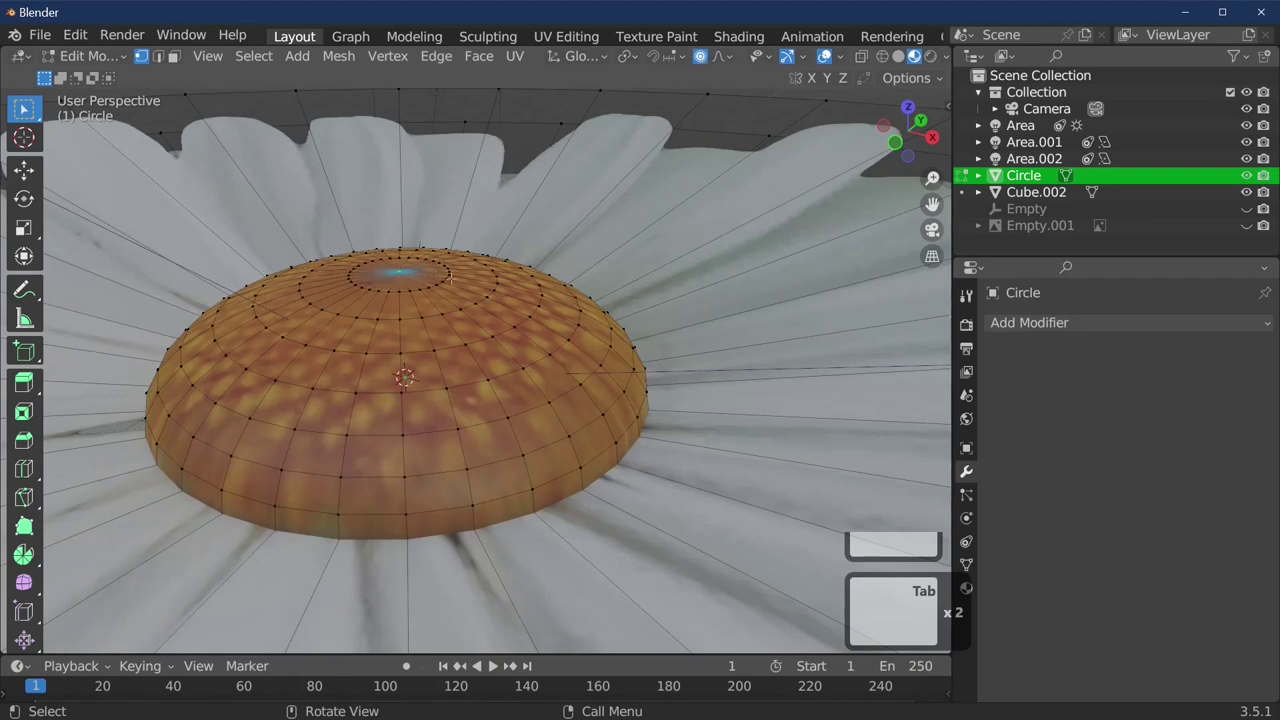
key(Tab)
Lower the dome's top about 0.53 units along Z with smooth falloff for a sunken centre
key(g)
key(z)
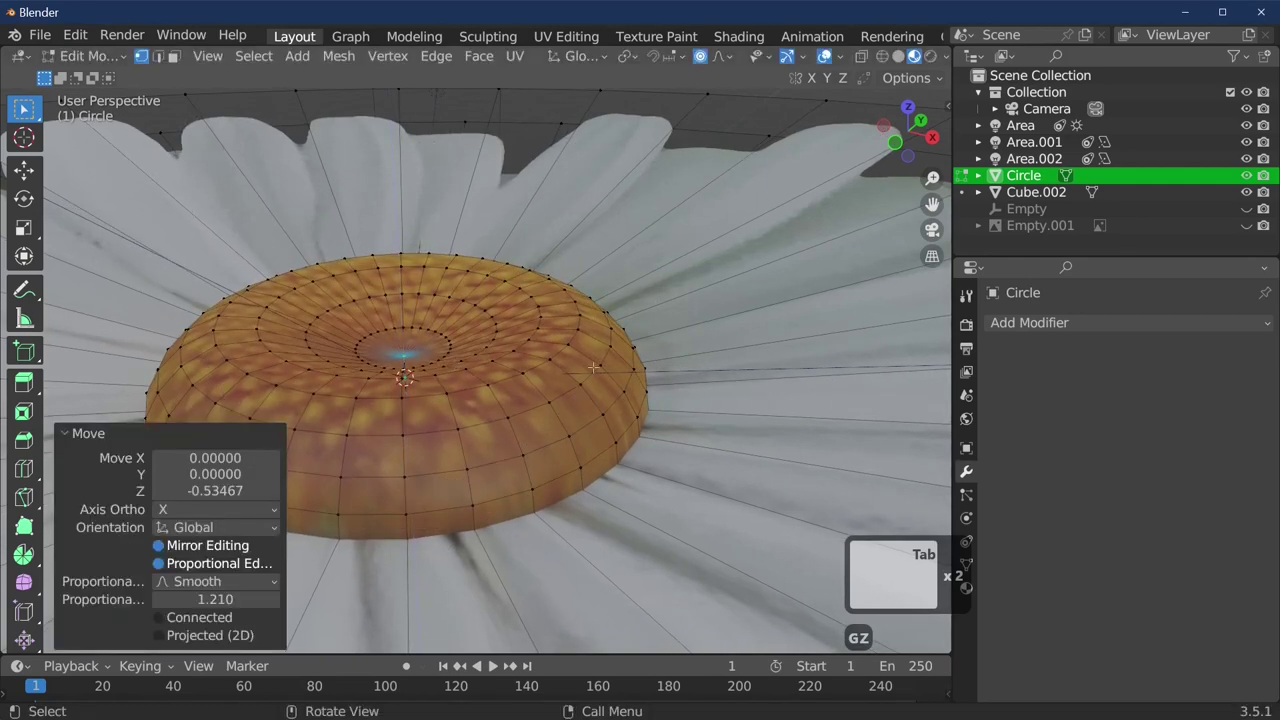
key(Tab)
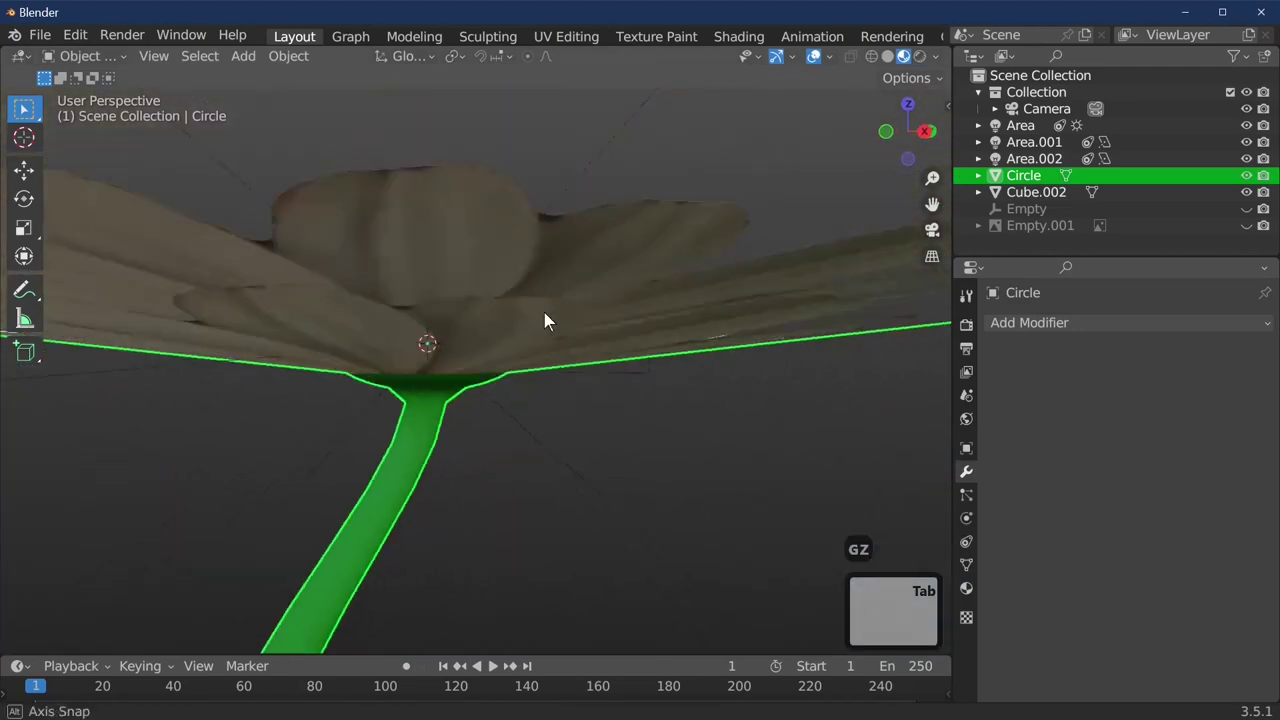